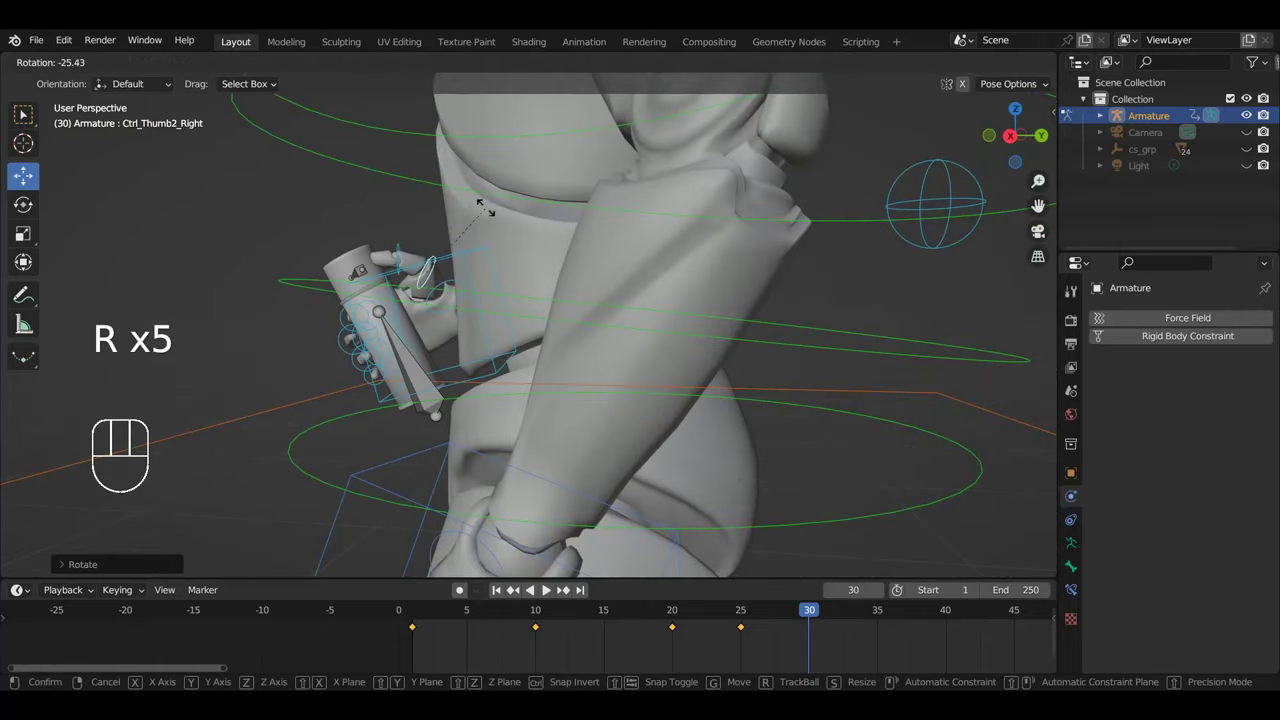
- Adjust the right thumb and move the Ctrl_ArmPole_IK_Right elbow target into place at frame 30
left_click_drag(390, 256, 505, 259)
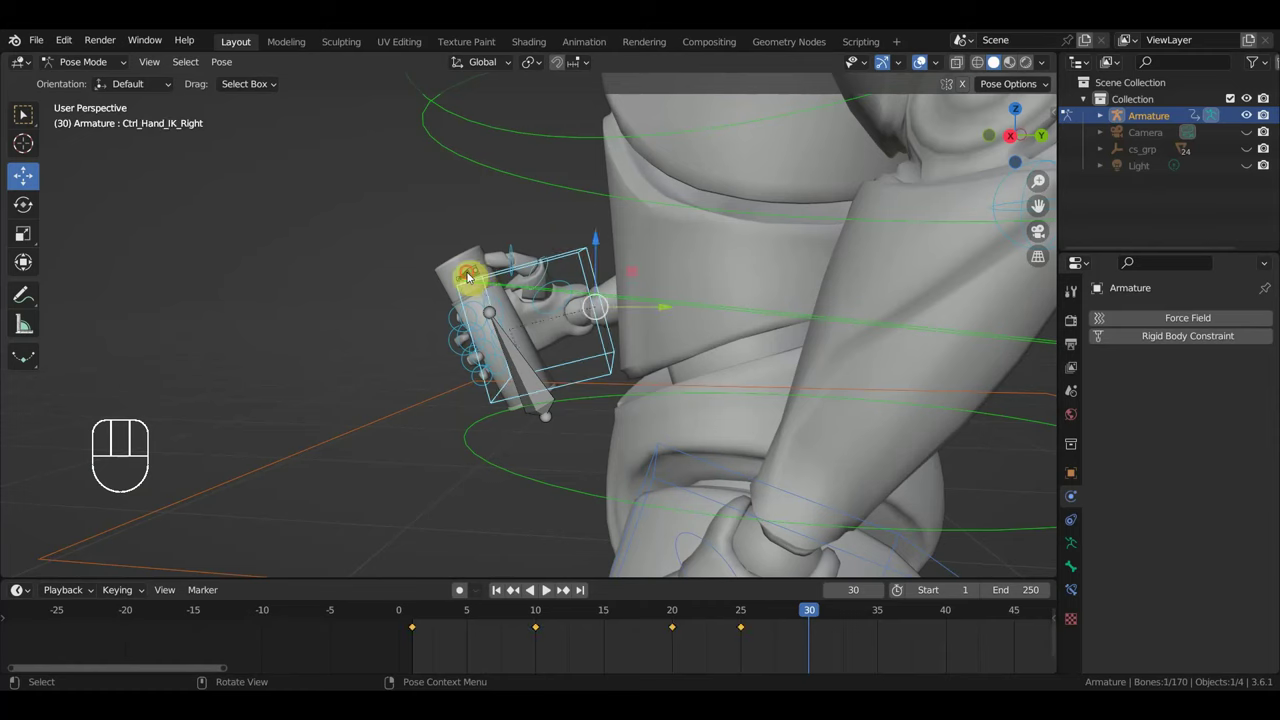
left_click_drag(646, 315, 771, 312)
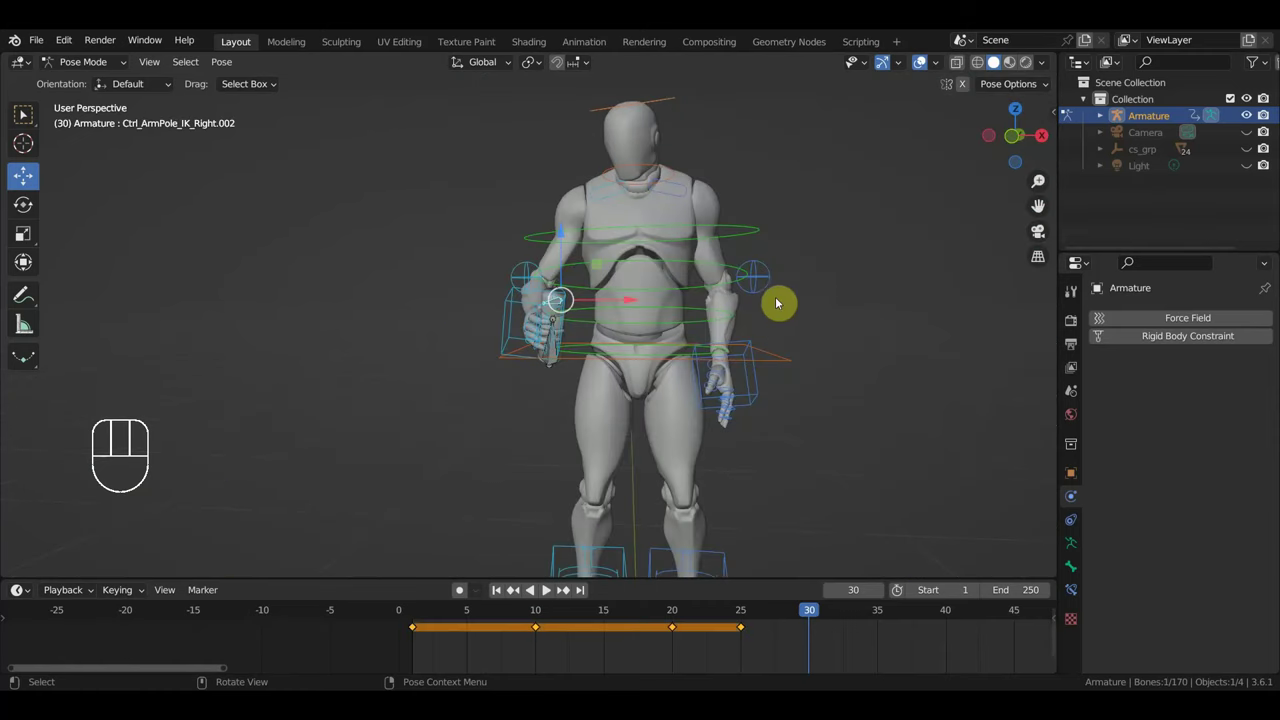
key("g")
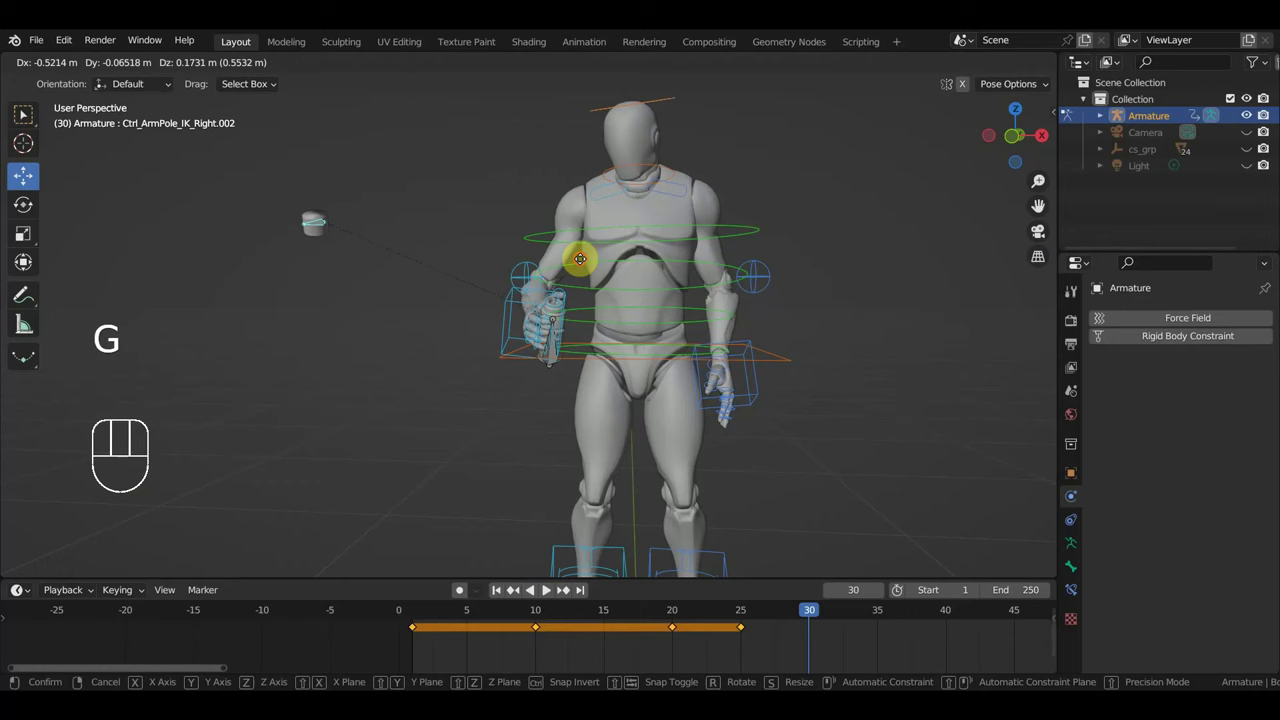
key("r")
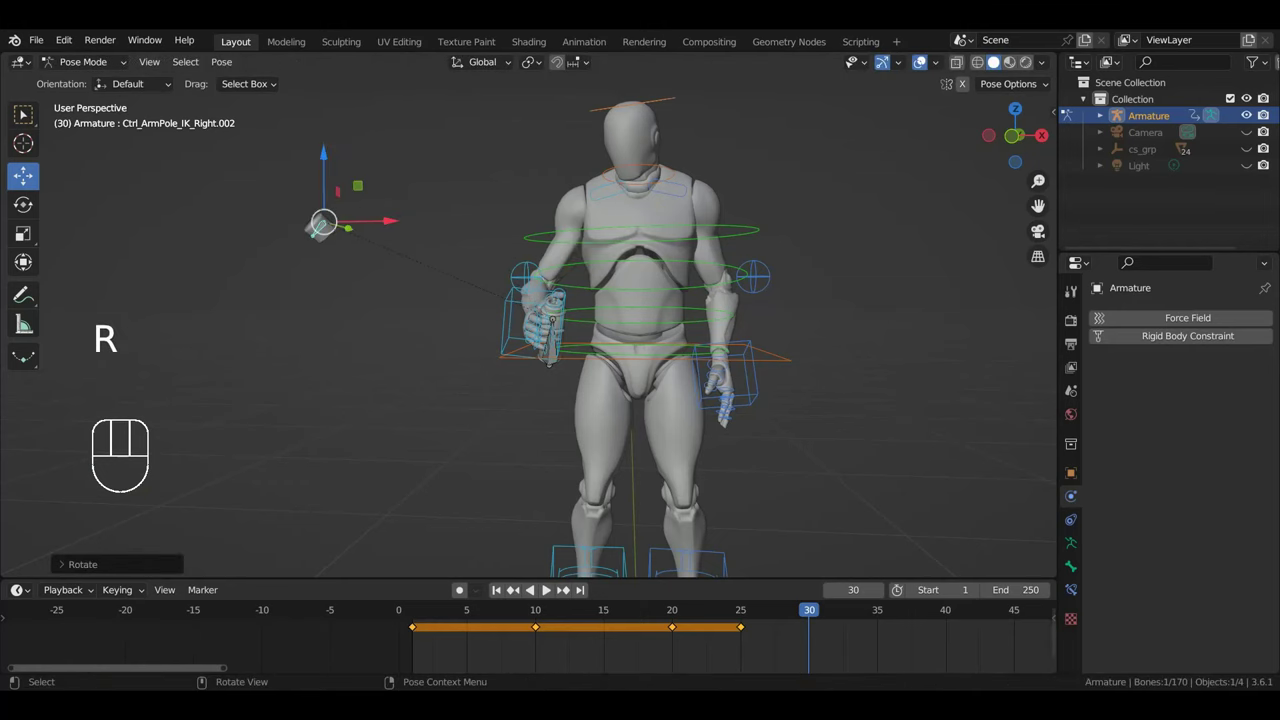
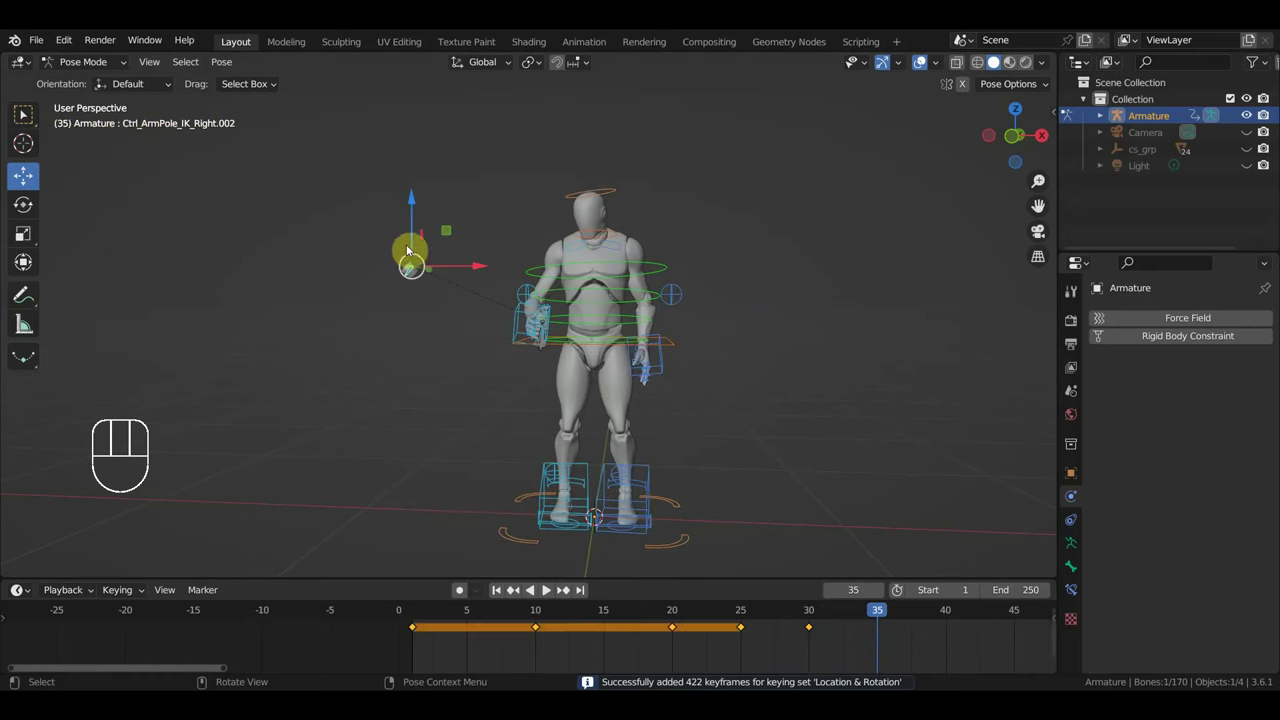
- Nudge and key the right arm control at frame 35, then bring the right hand forward
key("g")
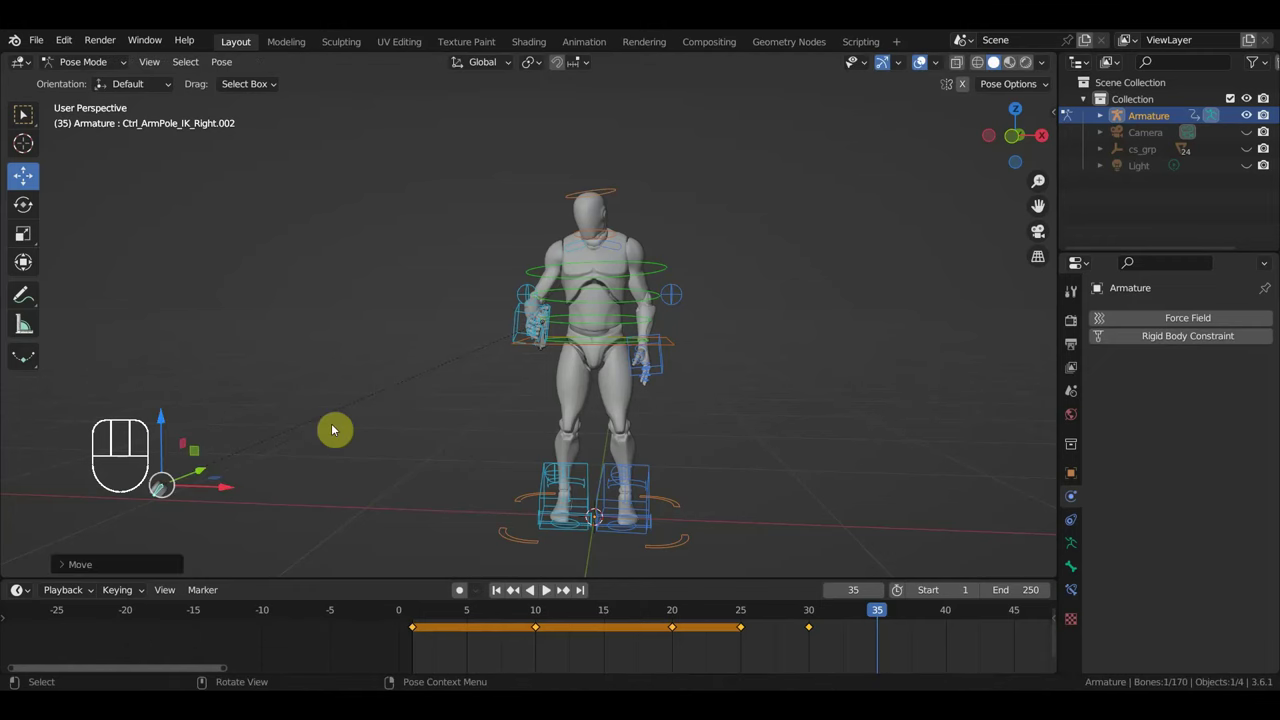
key("i")
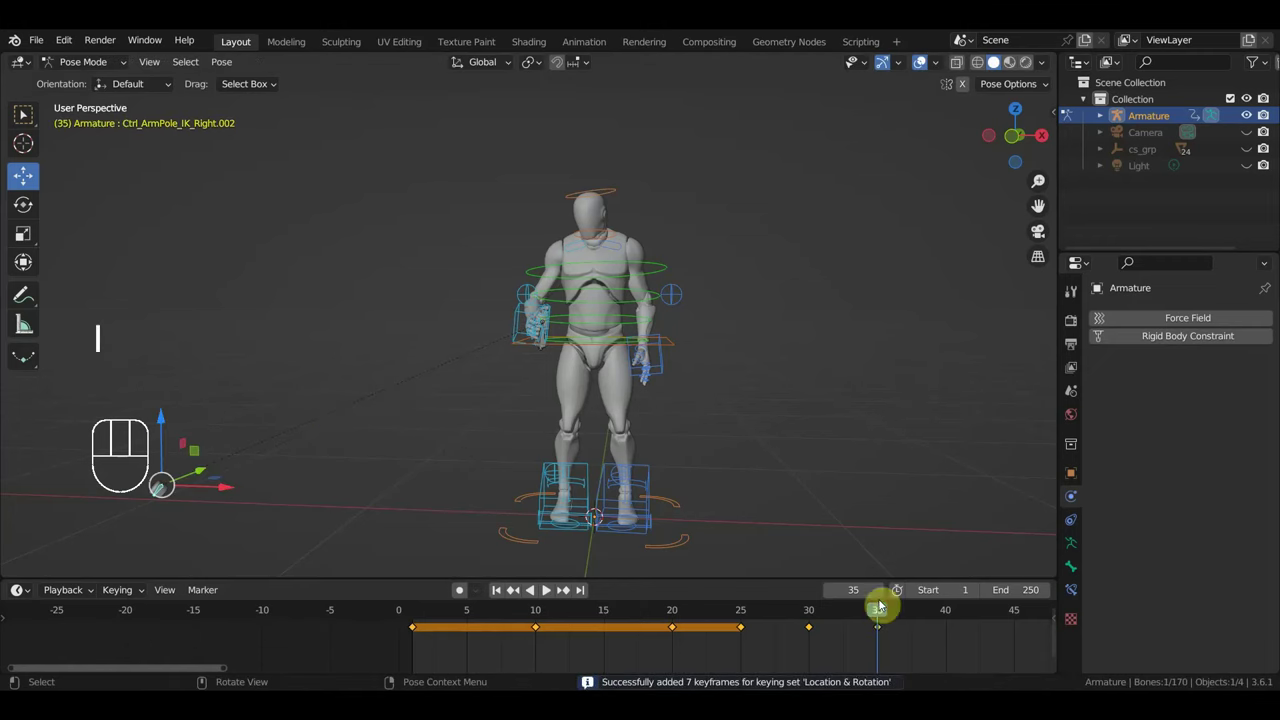
left_click_drag(841, 476, 770, 470)
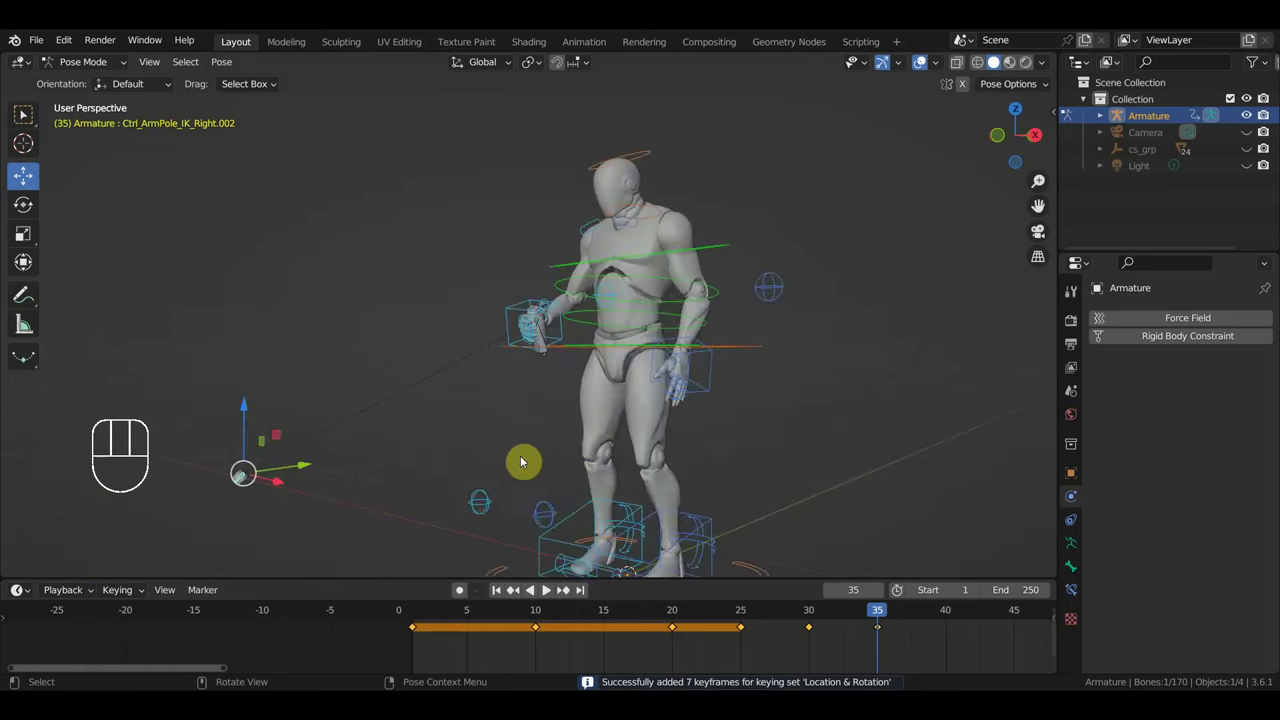
left_click_drag(518, 451, 546, 436)
left_click_drag(592, 359, 663, 349)
- Move Ctrl_Hand_IK_Right and the elbow target further out in front of the torso
left_click(670, 312)
key("g")
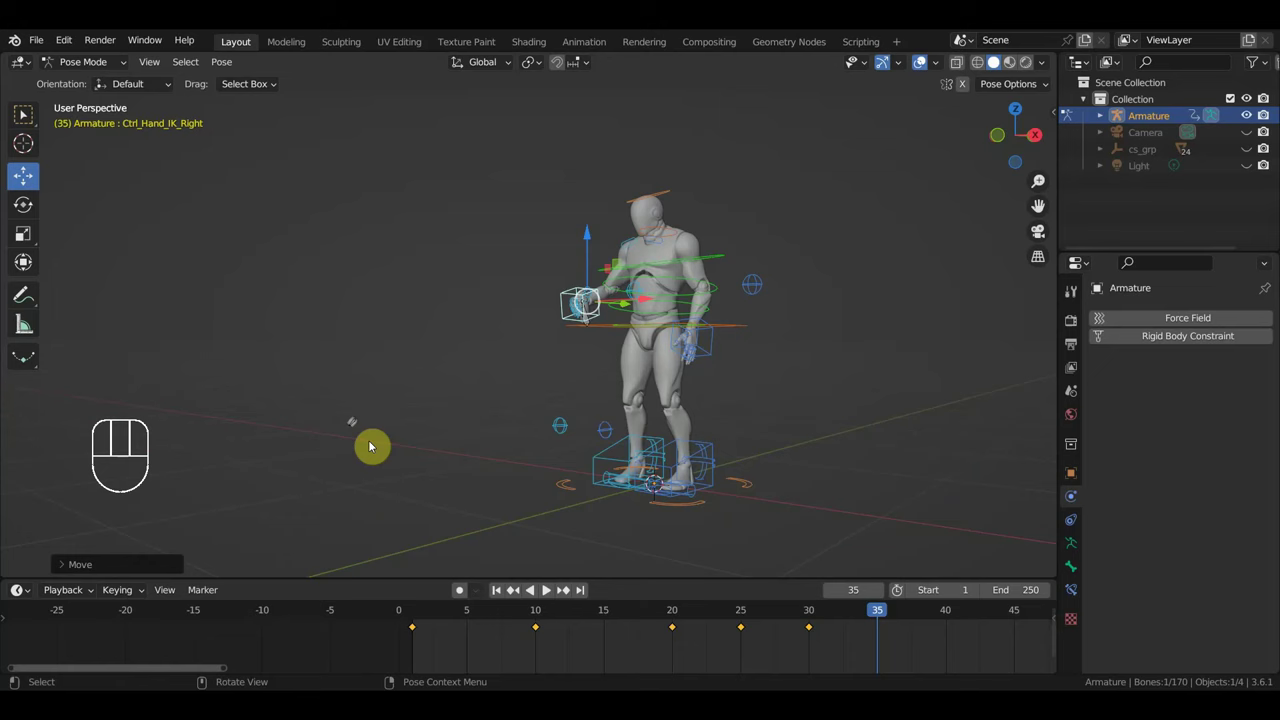
left_click(358, 429)
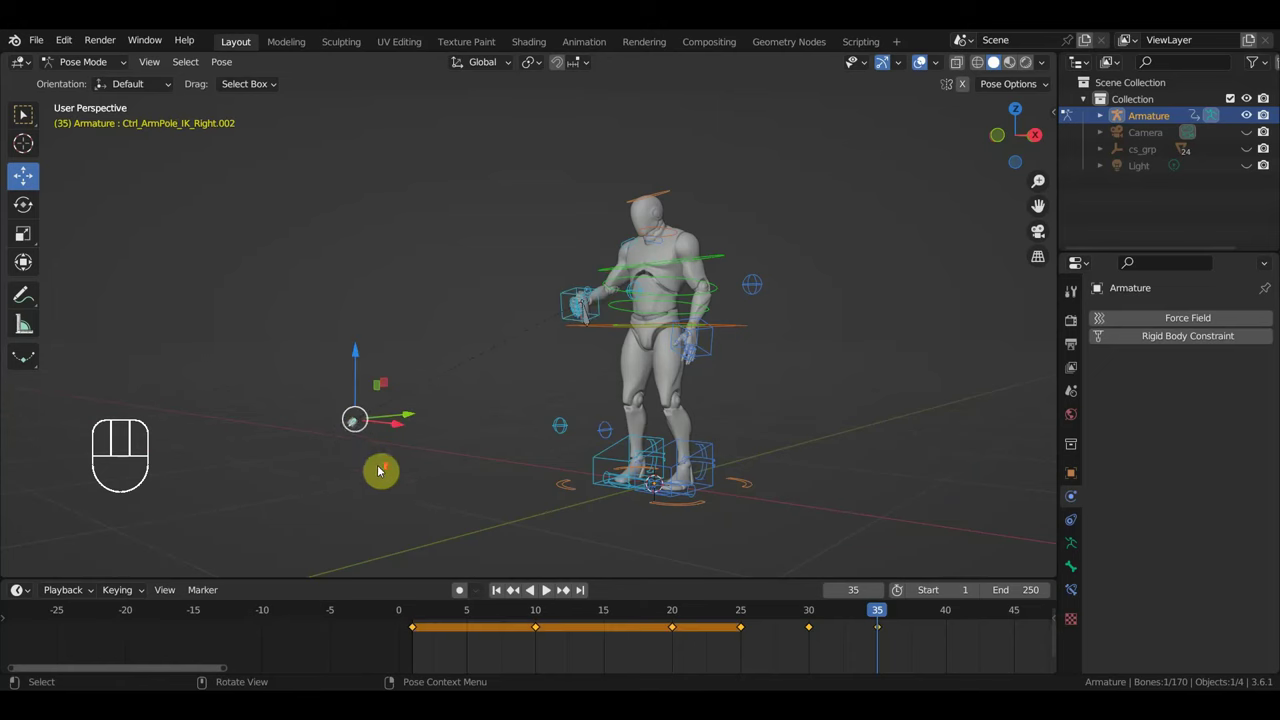
left_click_drag(680, 448, 655, 423)
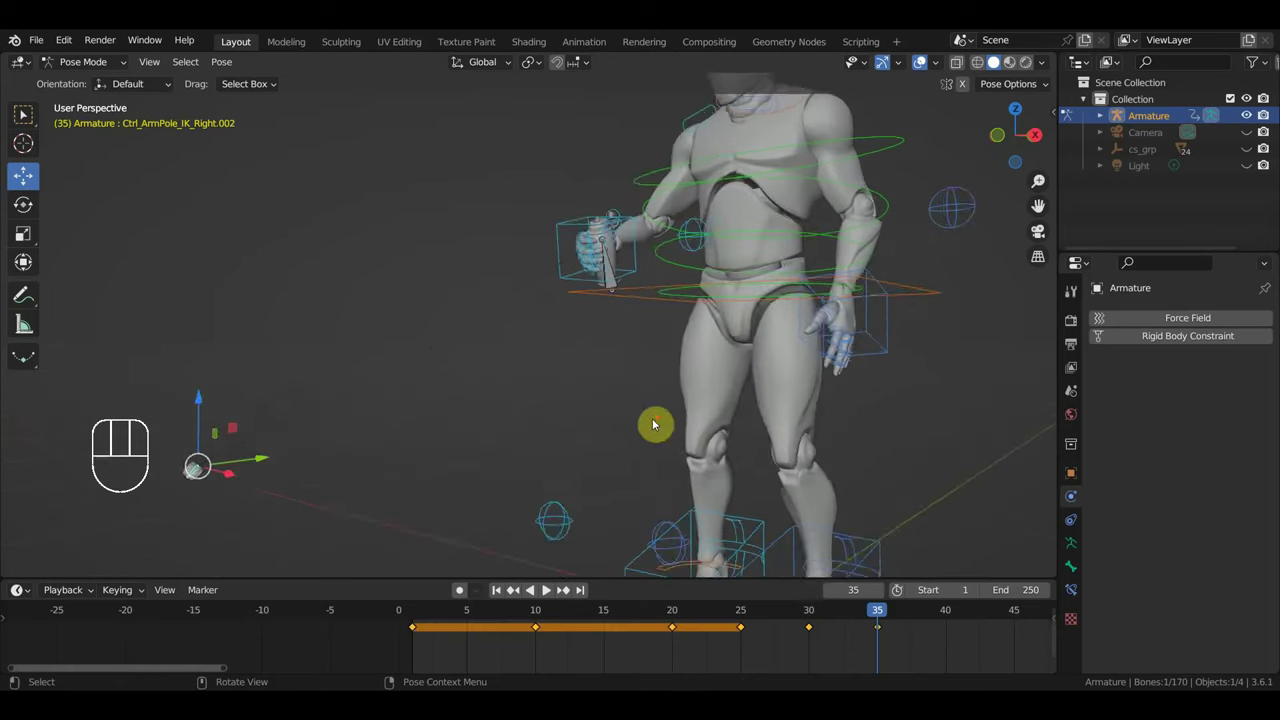
left_click_drag(681, 432, 666, 434)
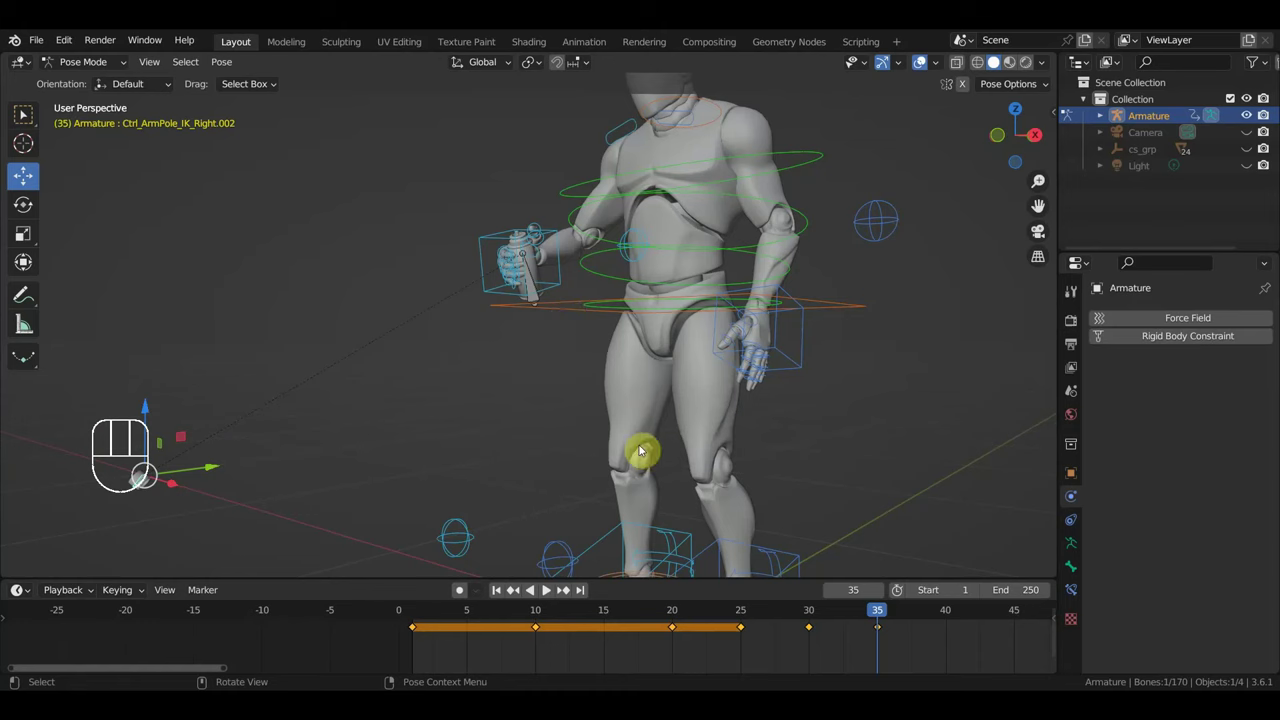
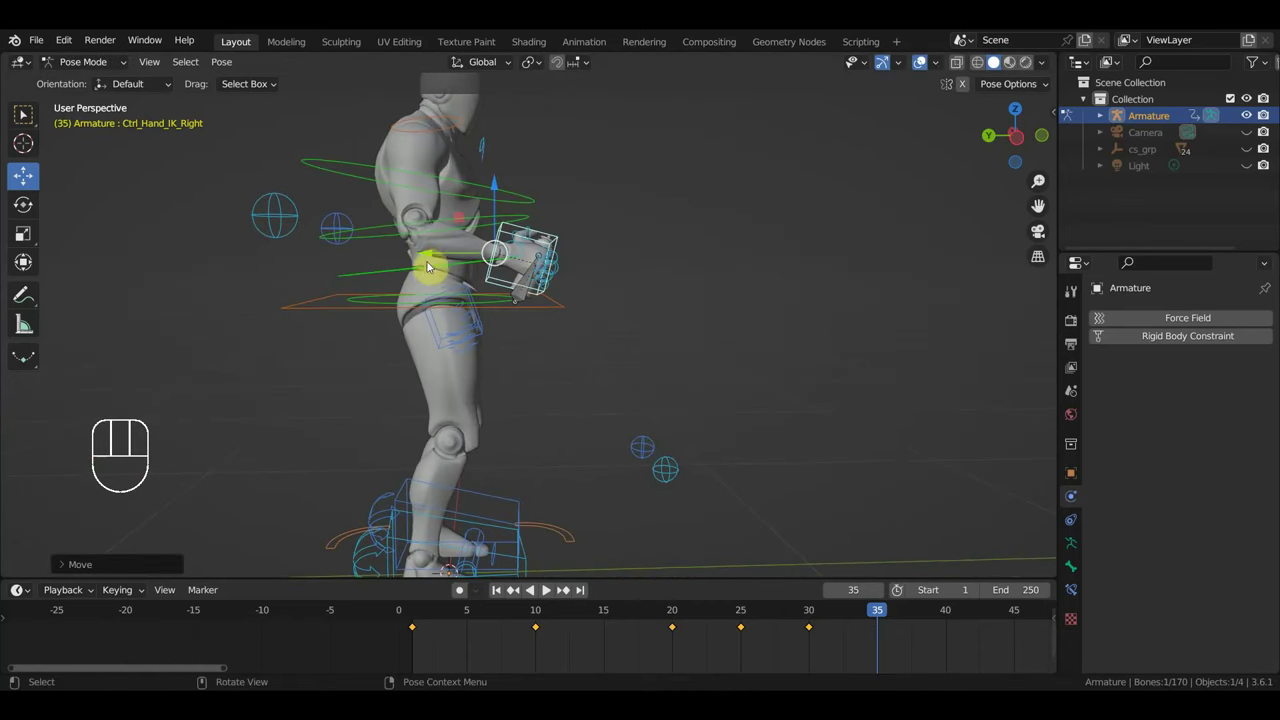
key("g")
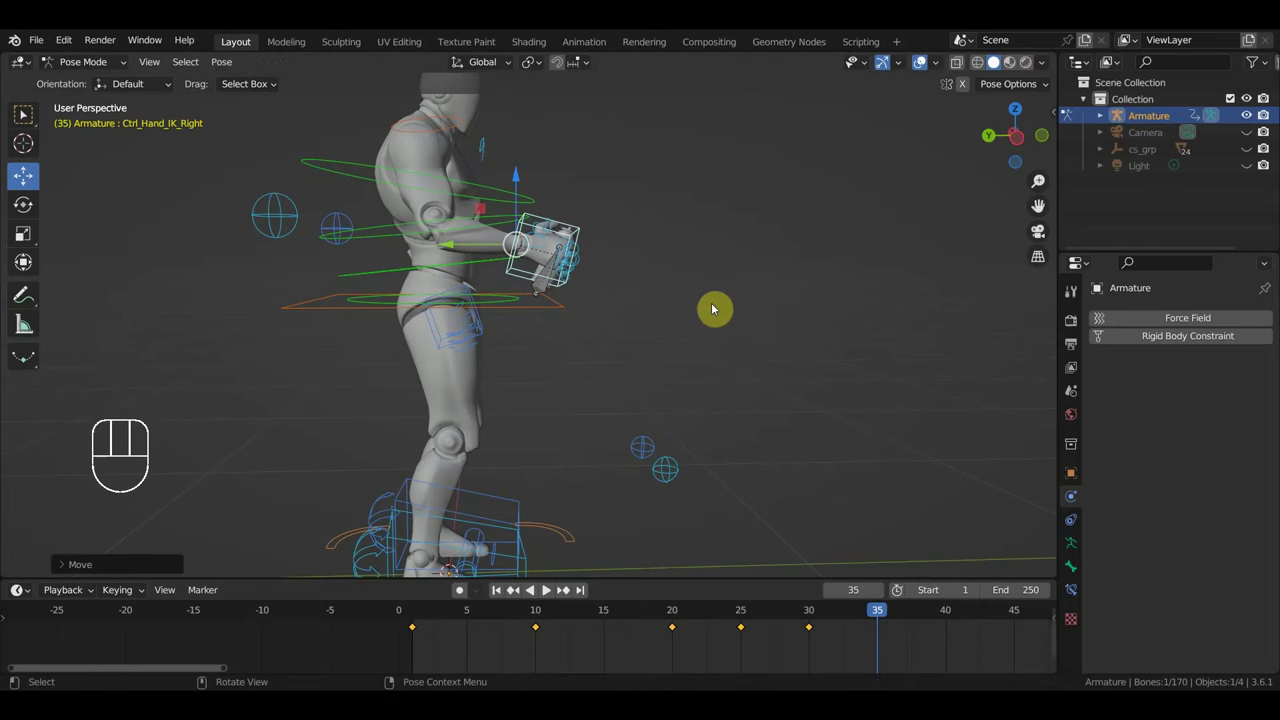
- Key the whole rig at frame 35, then at frame 40 raise and tilt the right hand control
key("a")
key("i")
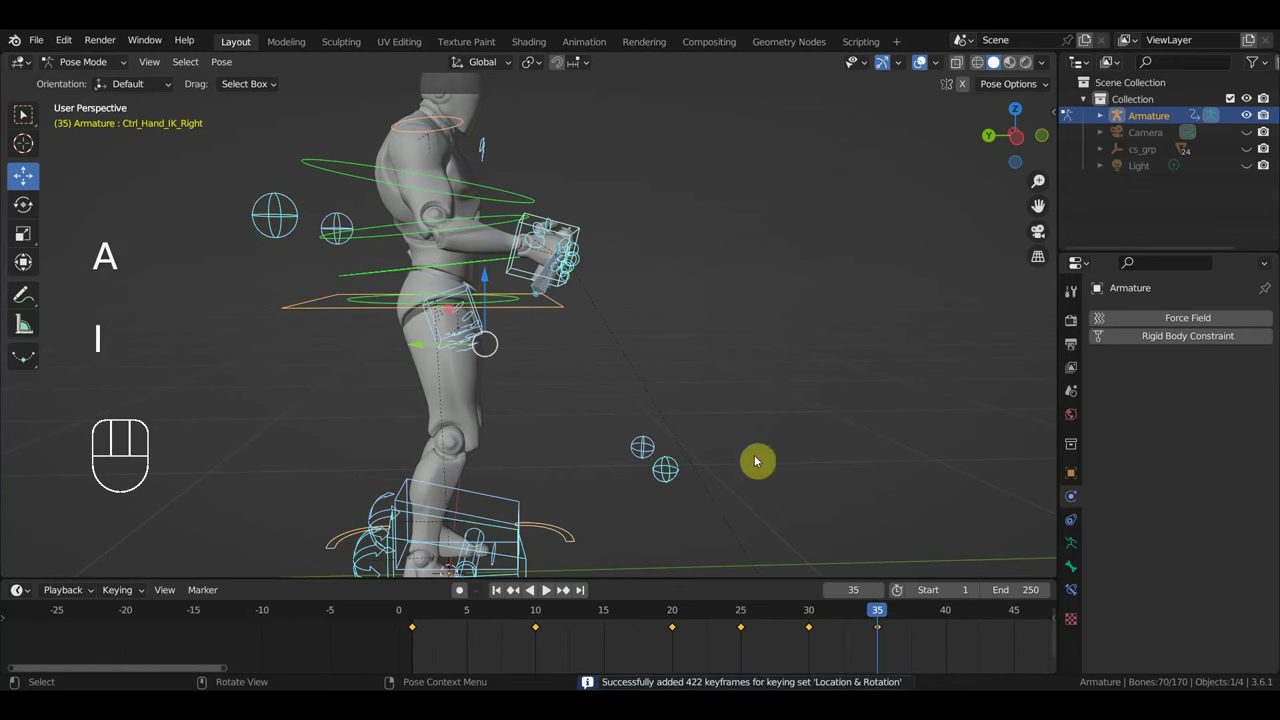
left_click(953, 620)
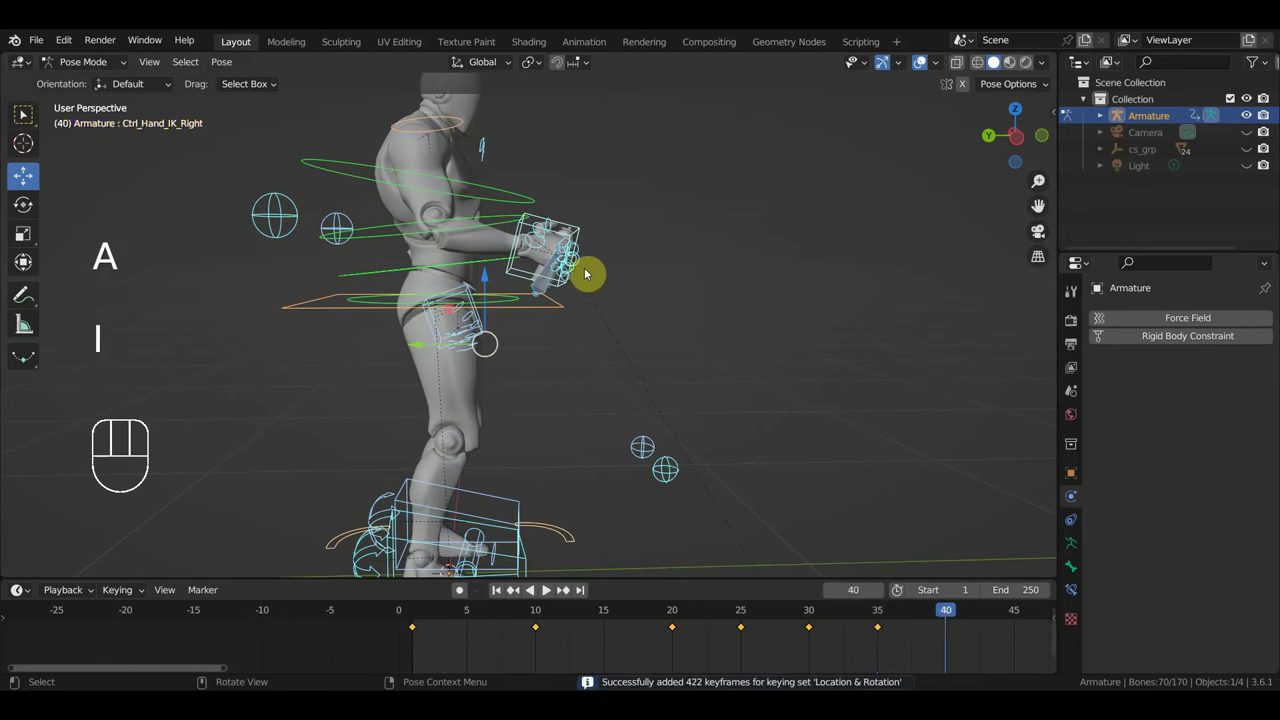
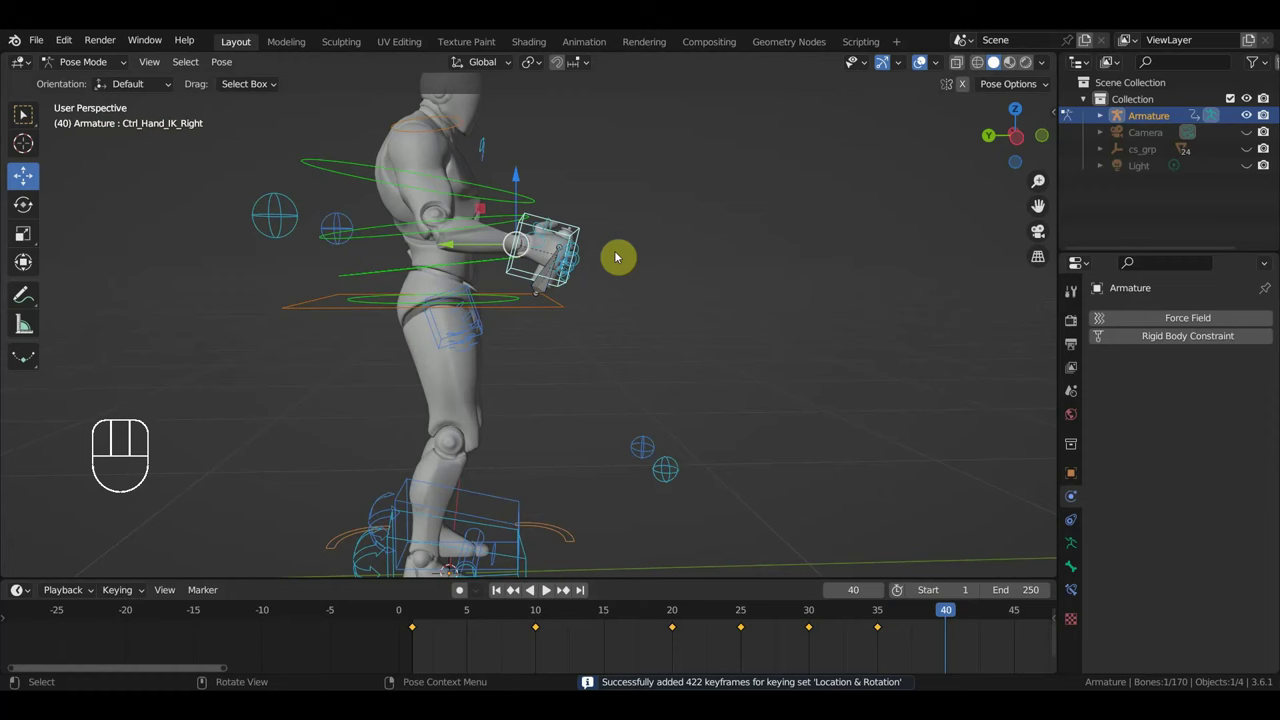
key("g")
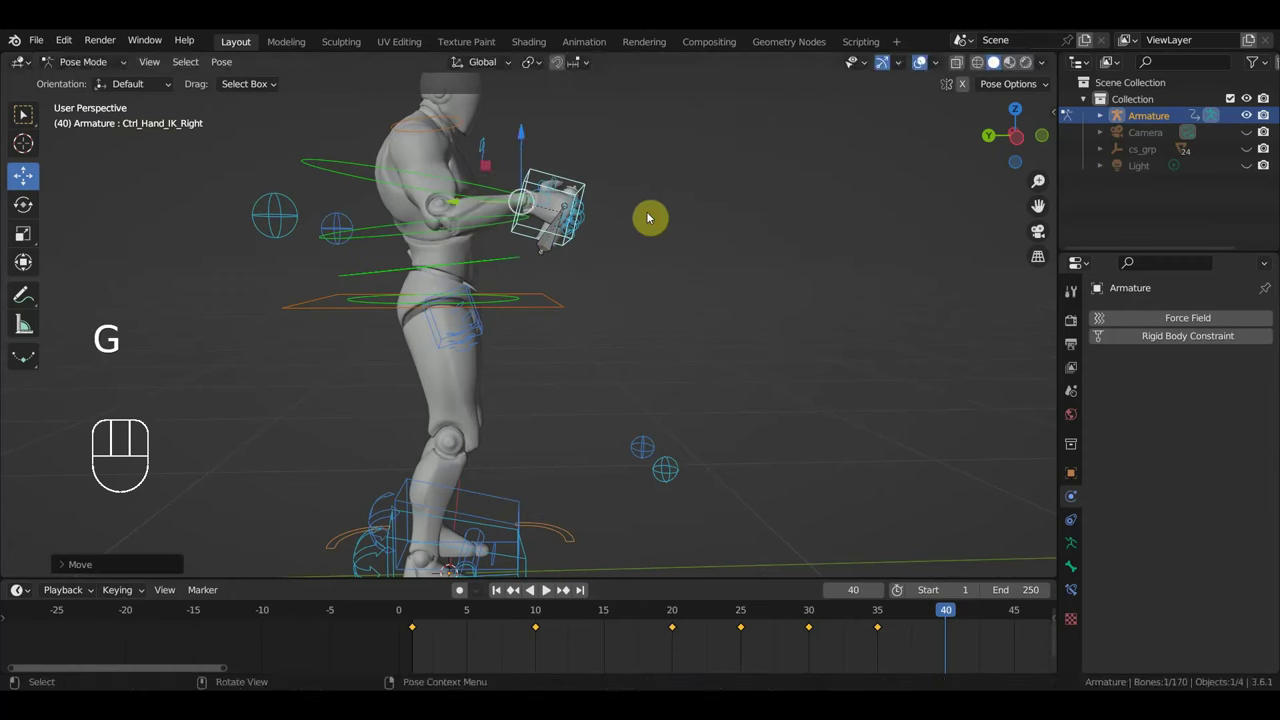
key("r")
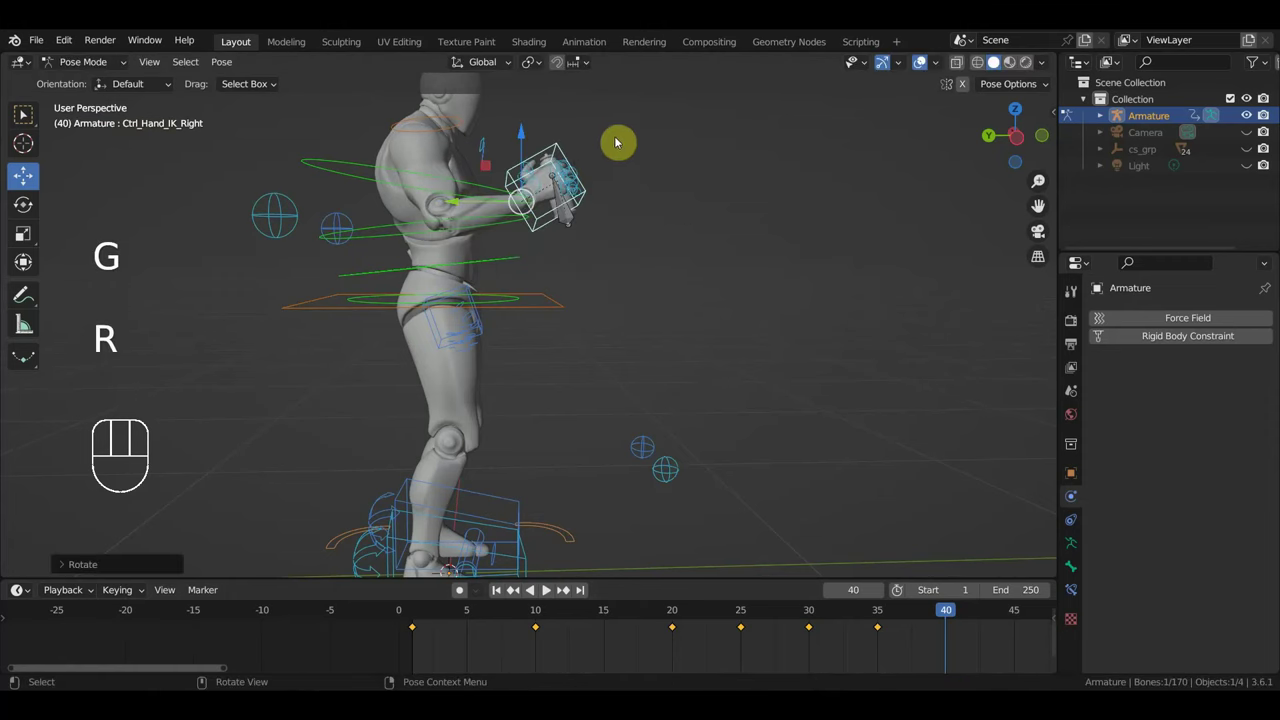
left_click_drag(654, 249, 605, 310)
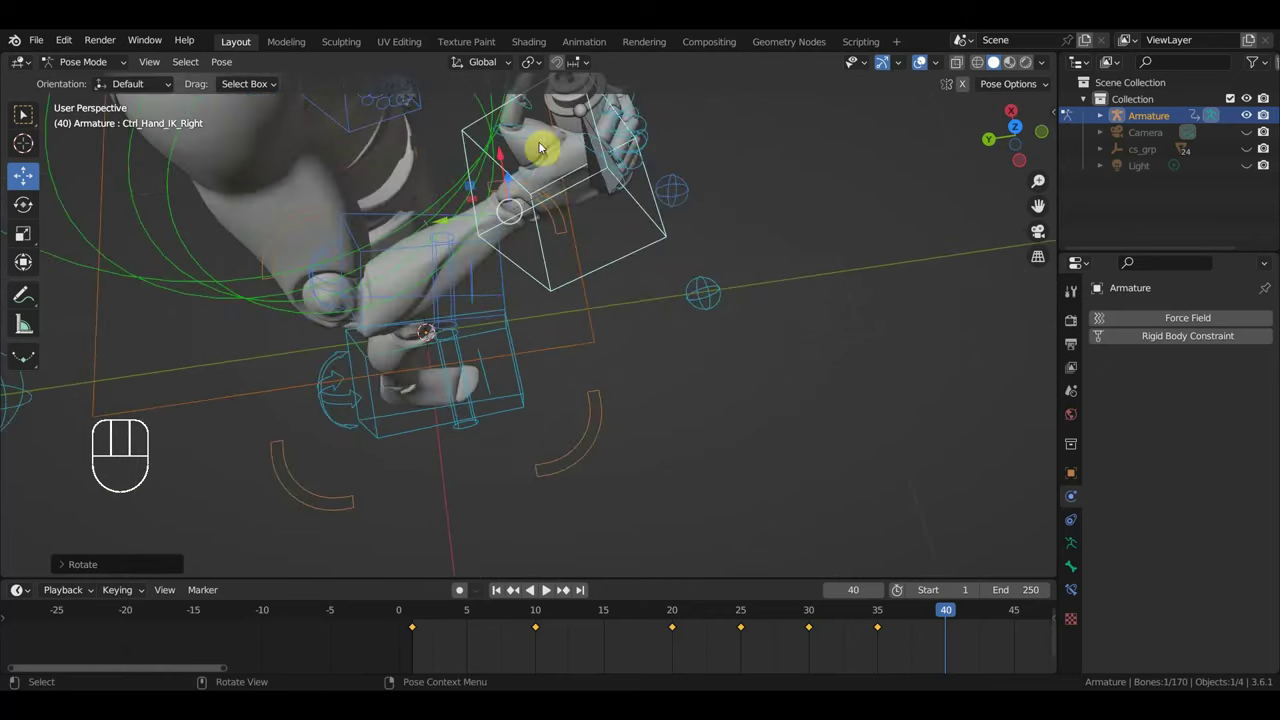
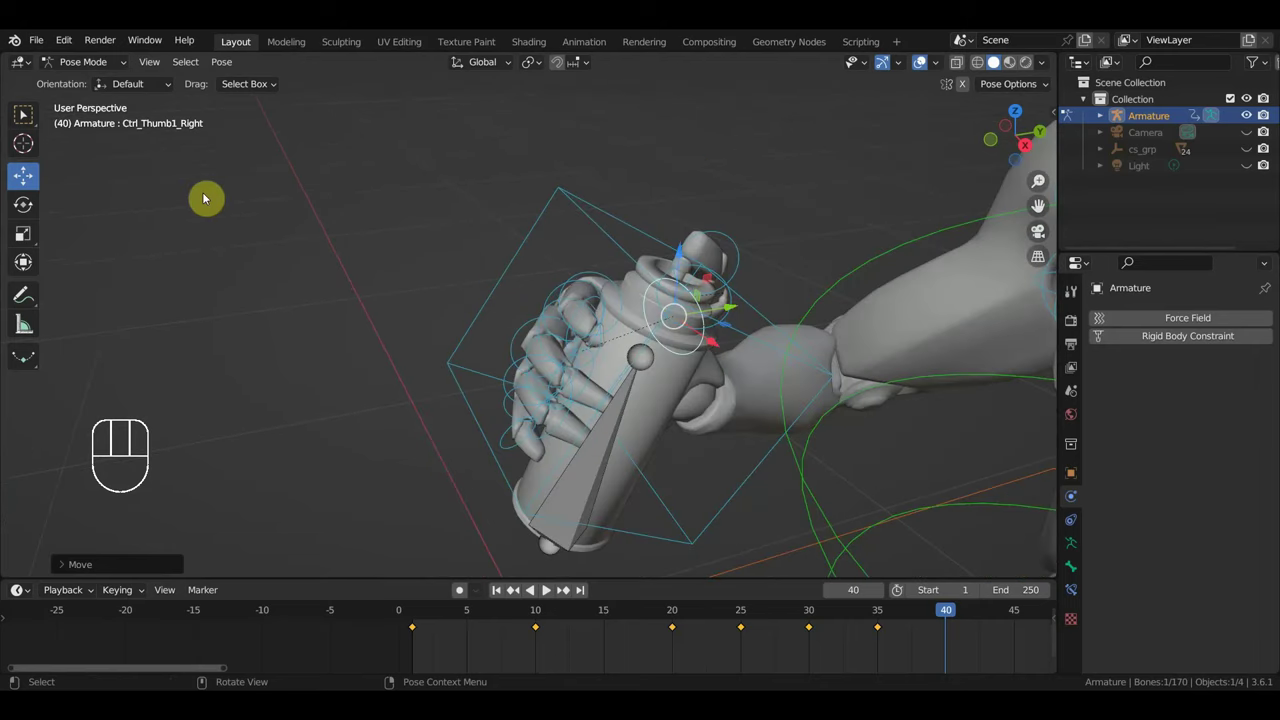
- Curl the thumb onto the spray can cap and orbit out to a side view of the mannequin
left_click(859, 205)
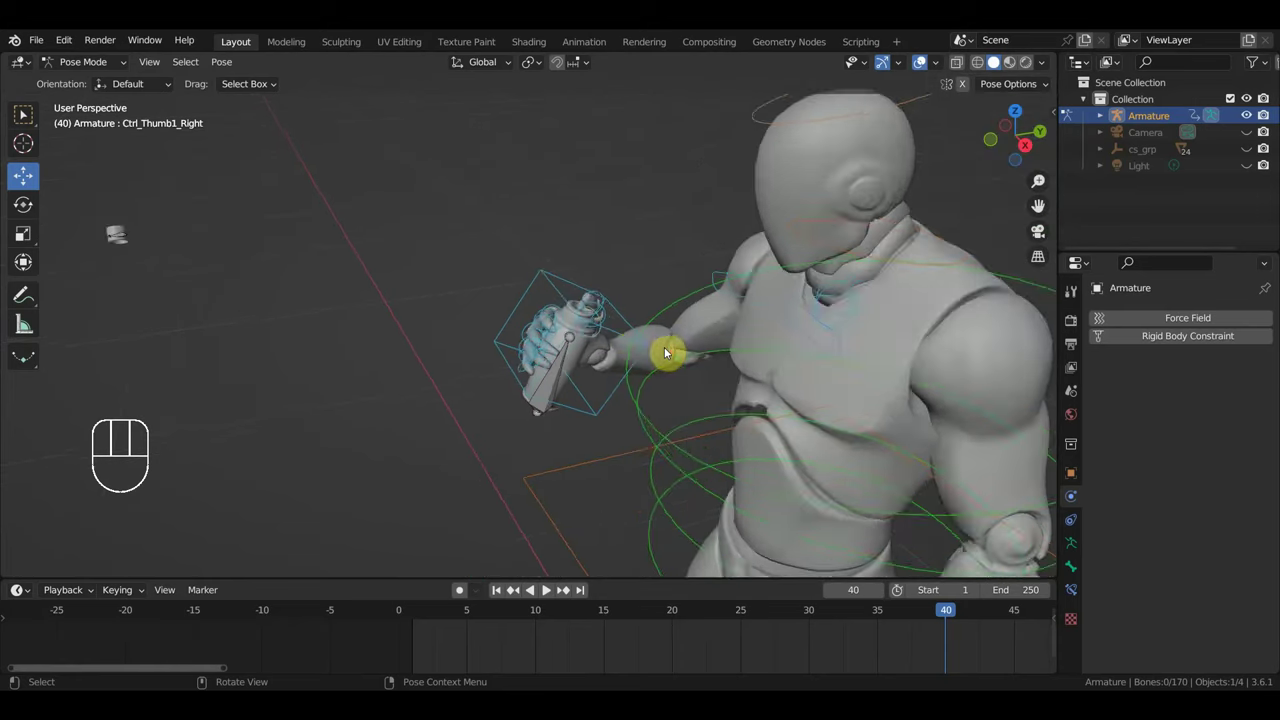
left_click_drag(673, 367, 721, 331)
middle_click(725, 340)
left_click_drag(597, 355, 554, 363)
left_click_drag(643, 341, 655, 335)
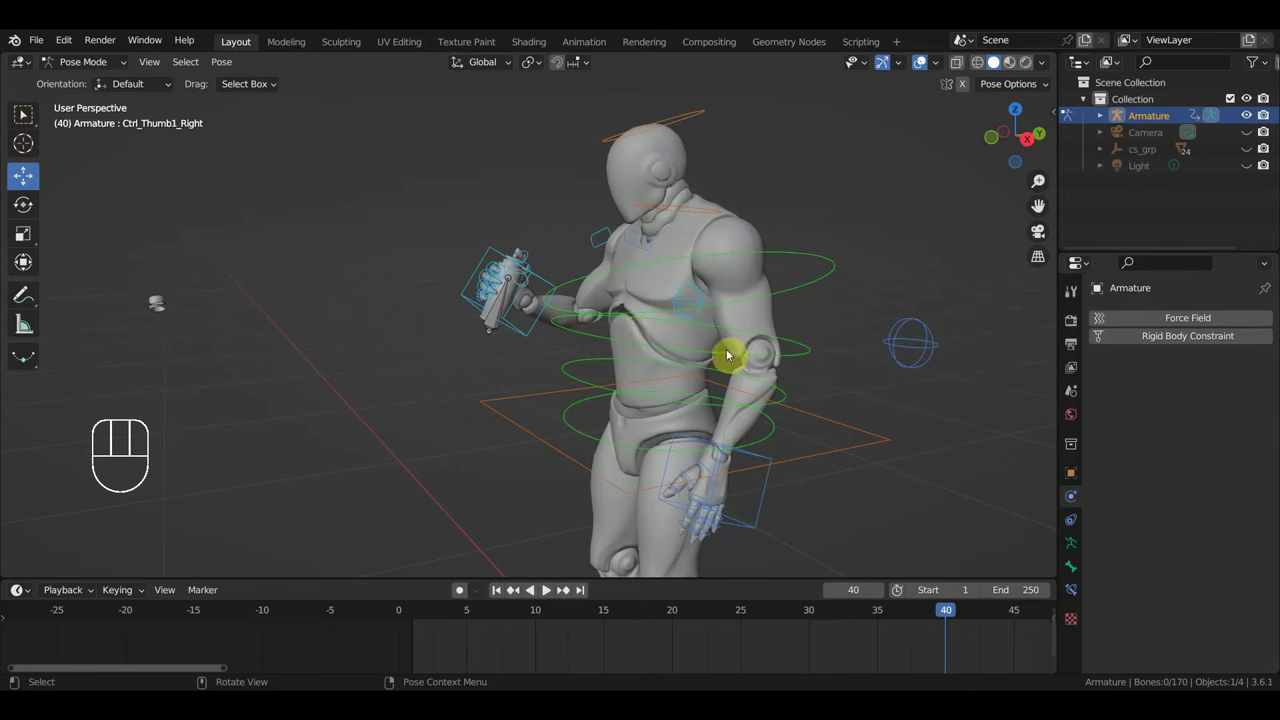
- Key Location & Rotation for all bones at frame 40 and move to frame 41
key("a")
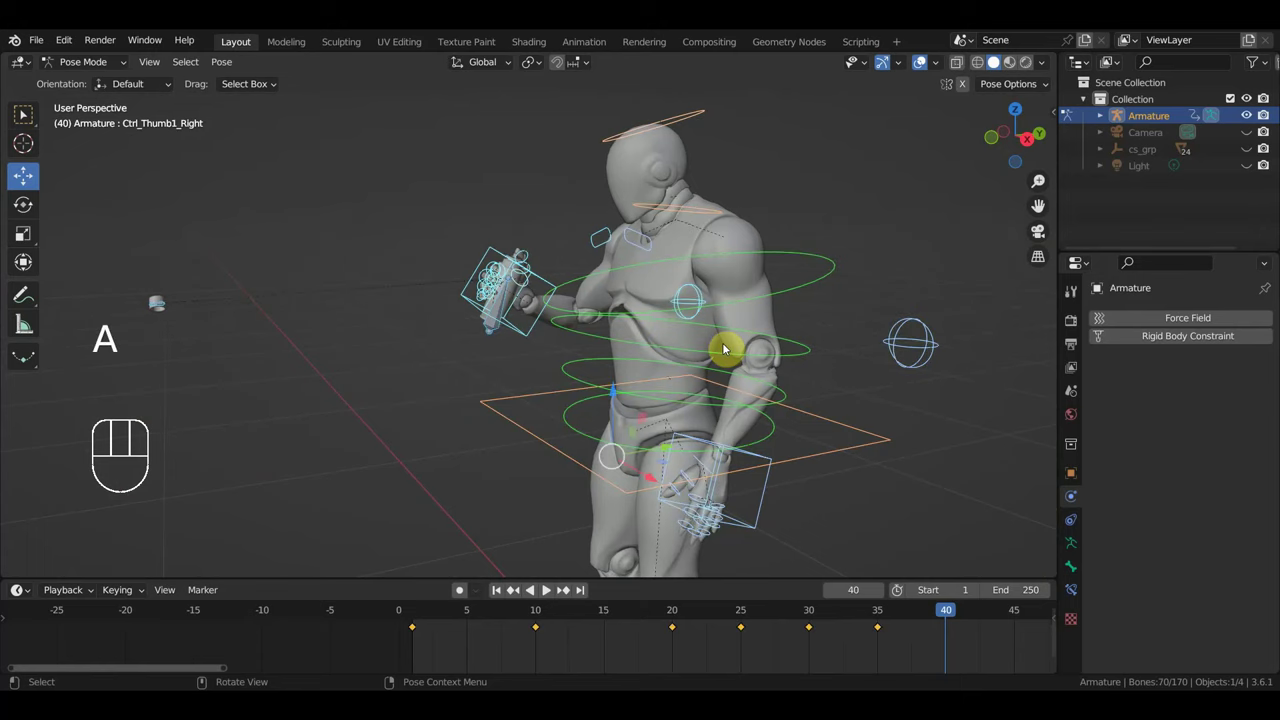
key("i")
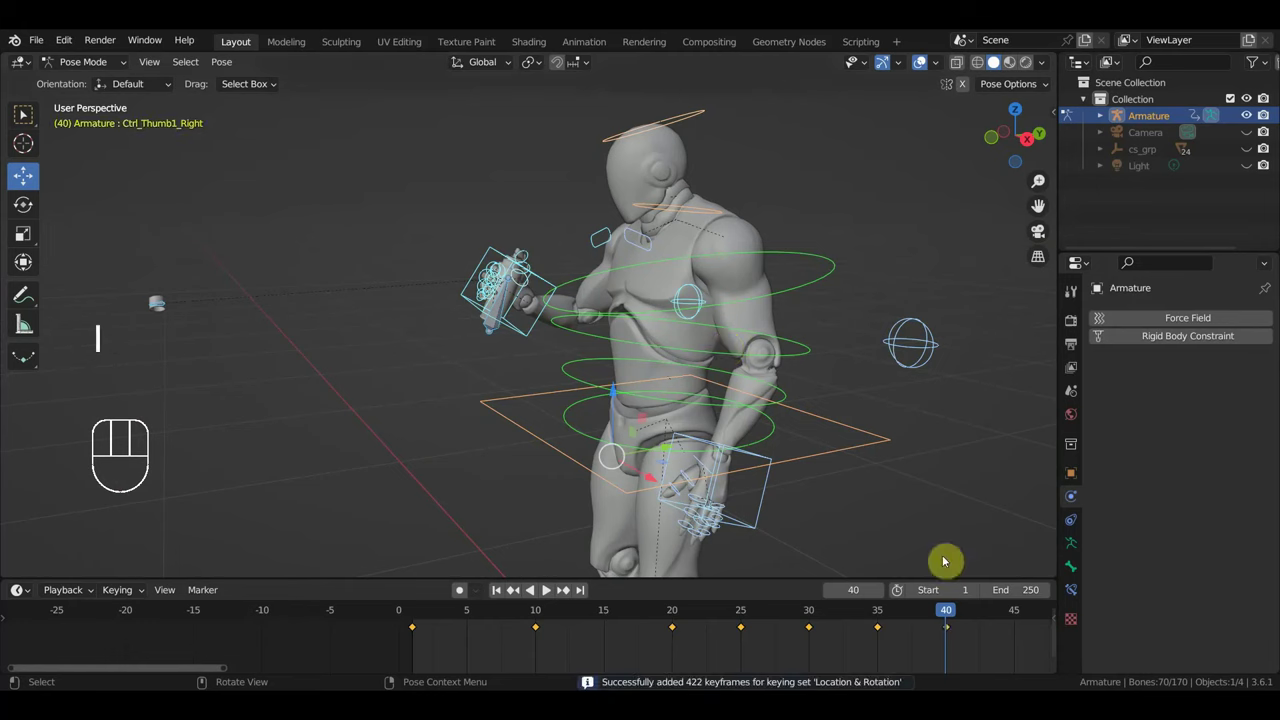
left_click_drag(940, 614, 967, 619)
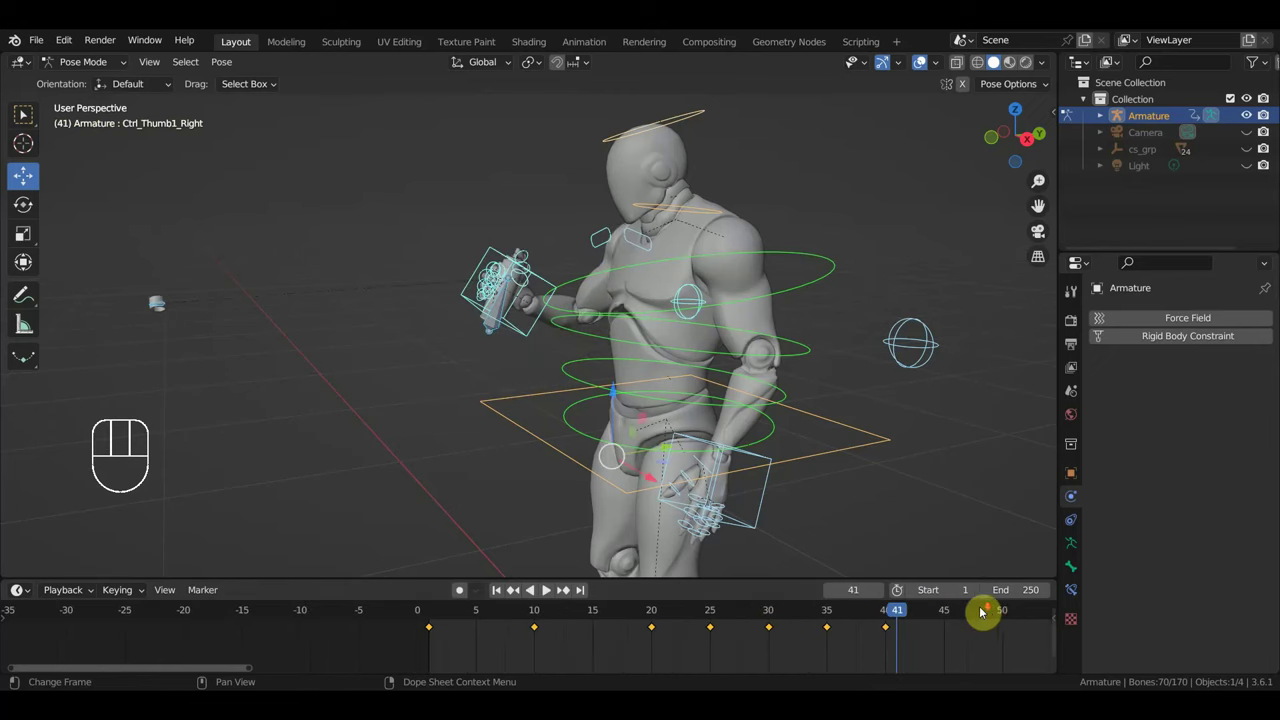
- Raise the right hand toward the wall and step the timeline back to frame 45
middle_click(837, 443)
left_click_drag(713, 216, 726, 219)
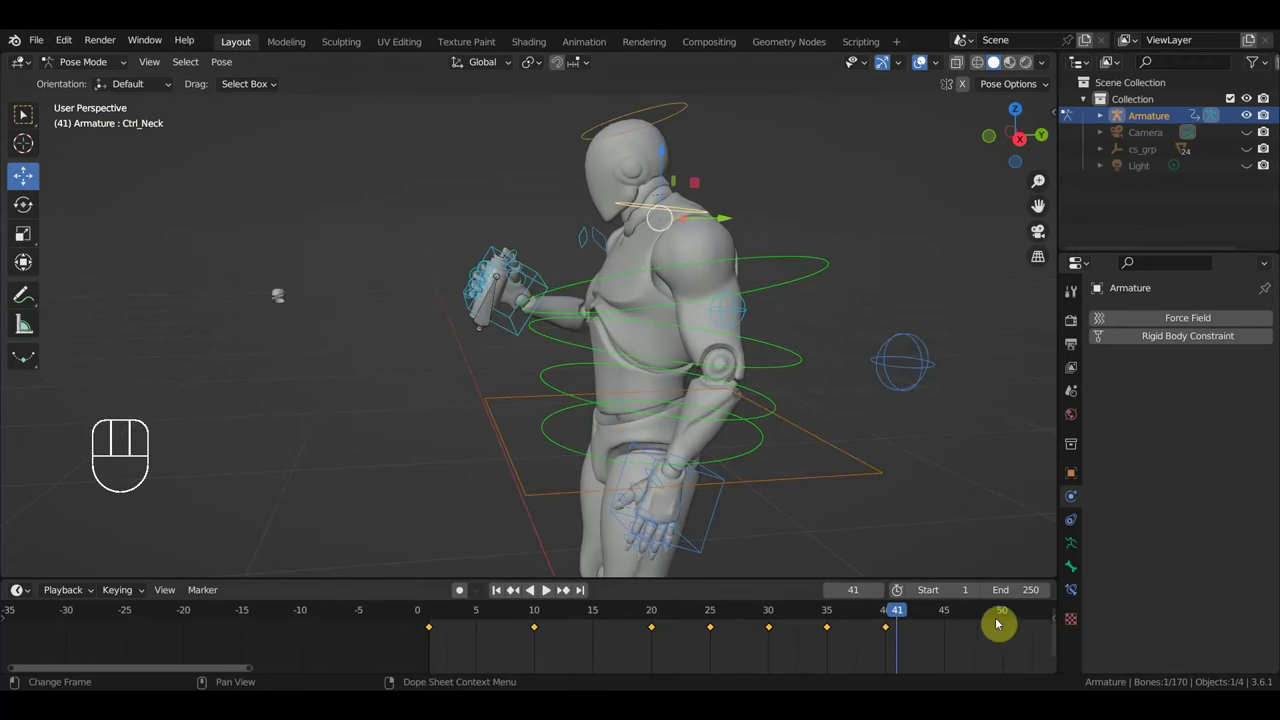
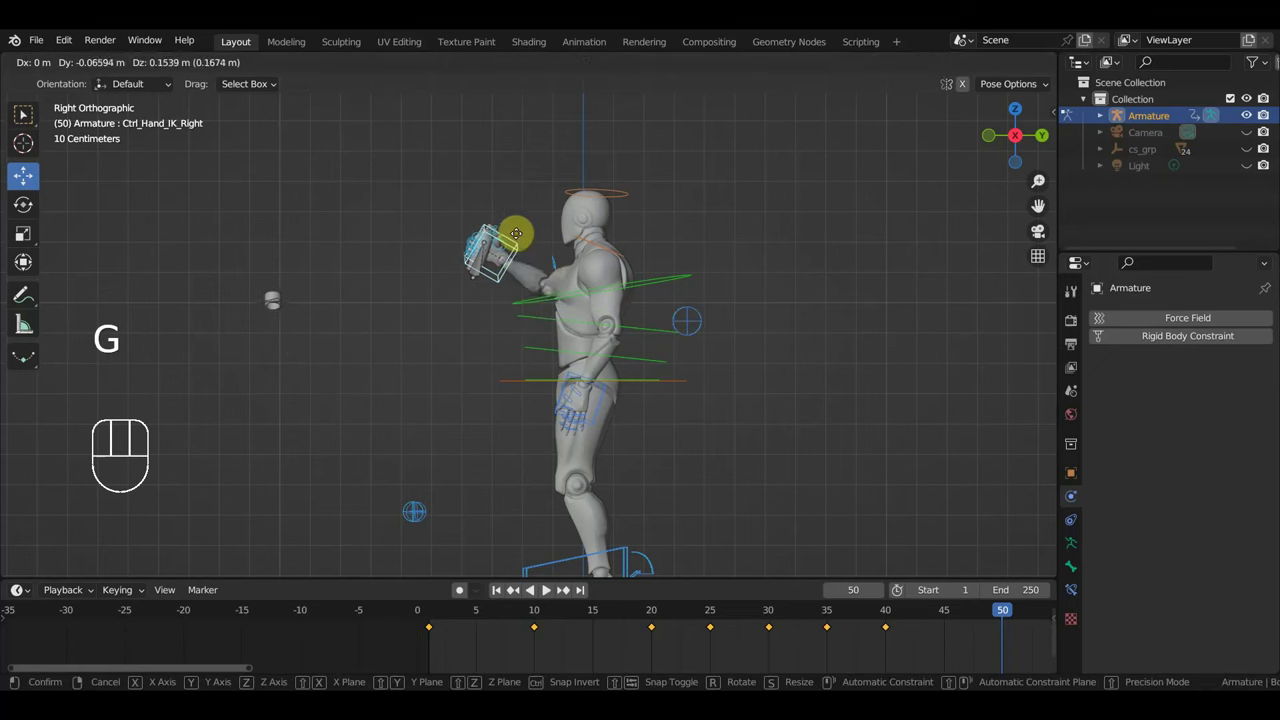
left_click_drag(608, 312, 621, 317)
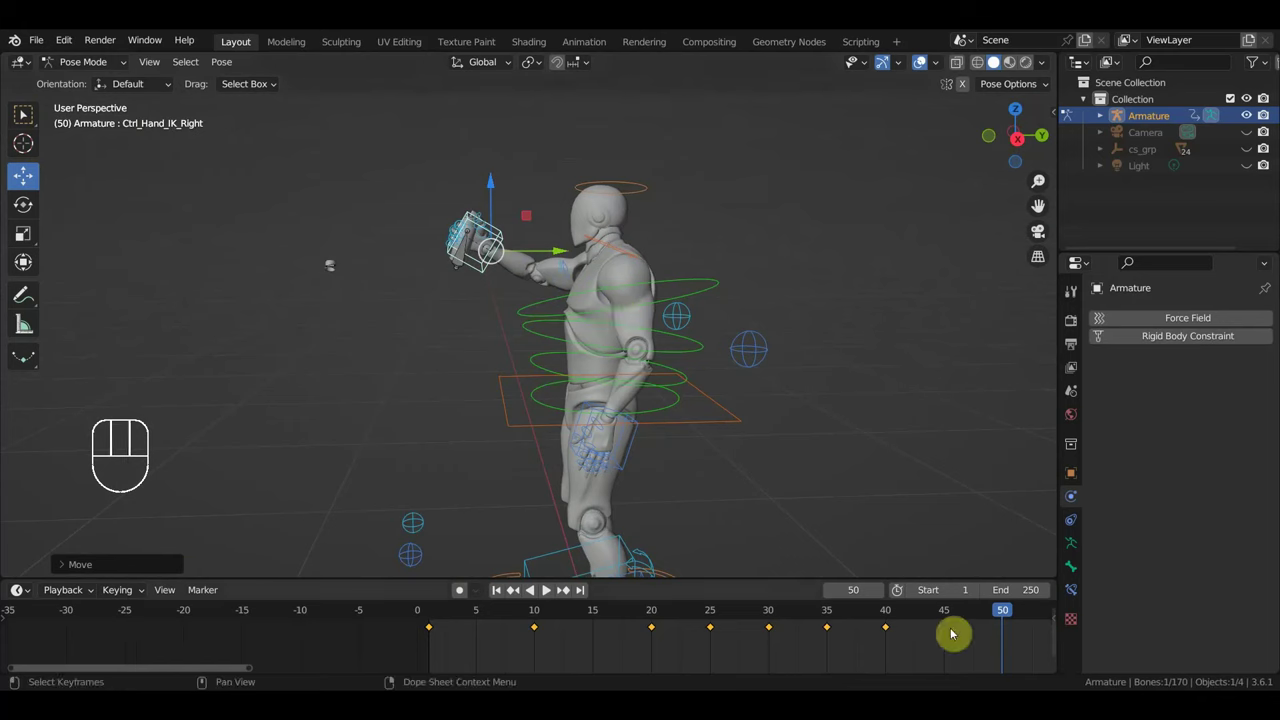
left_click_drag(908, 614, 817, 517)
left_click_drag(684, 347, 966, 335)
left_click_drag(835, 373, 853, 370)
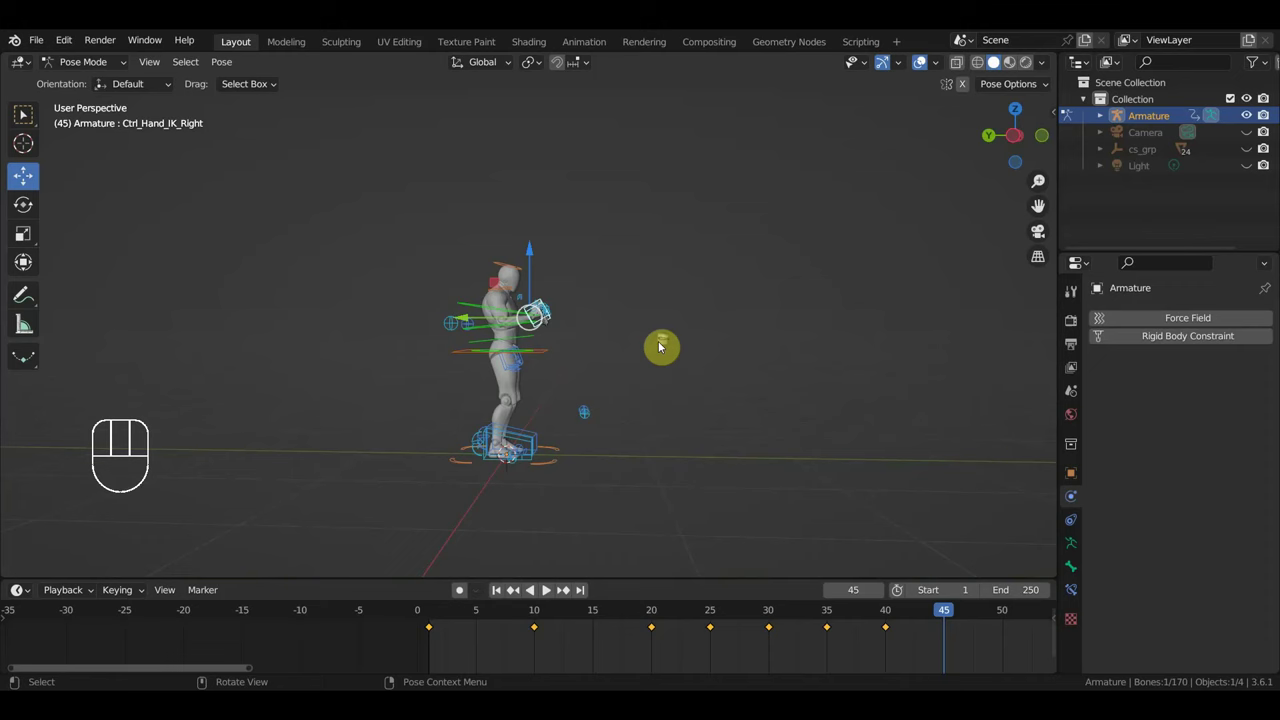
- Move Ctrl_ArmPole_IK_Right at frame 45 and key its location and rotation
left_click(667, 347)
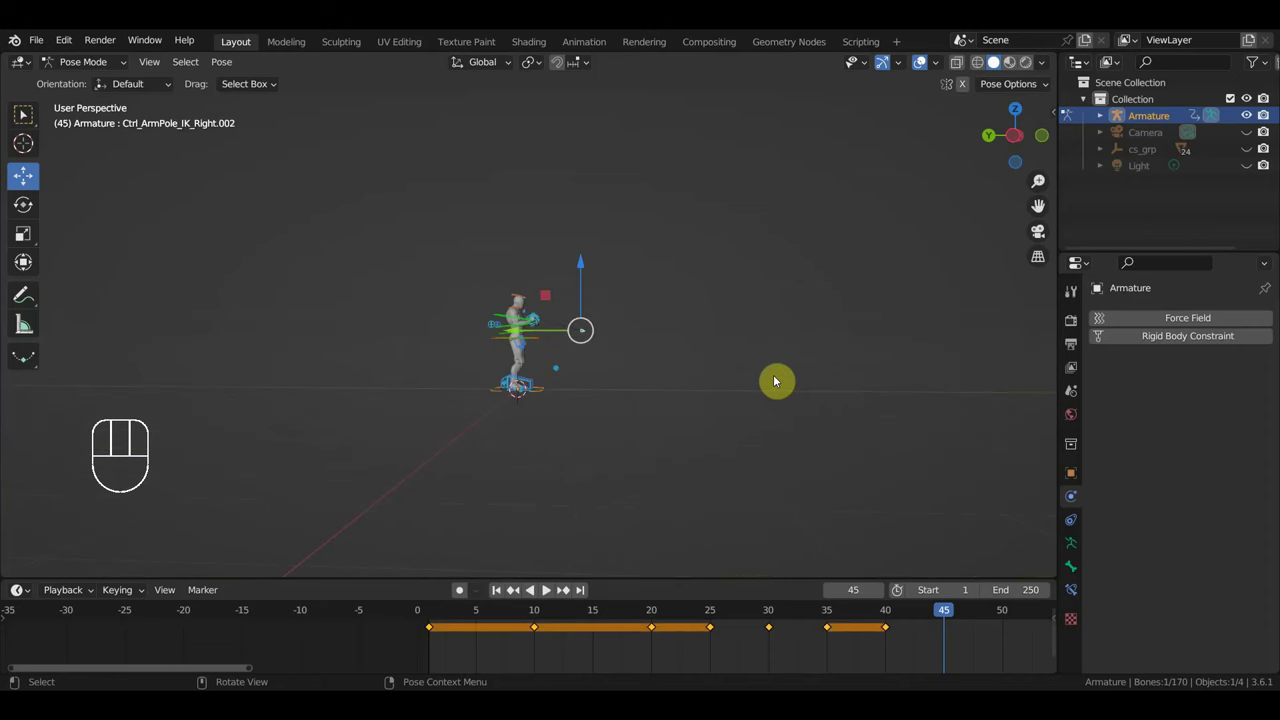
key("g")
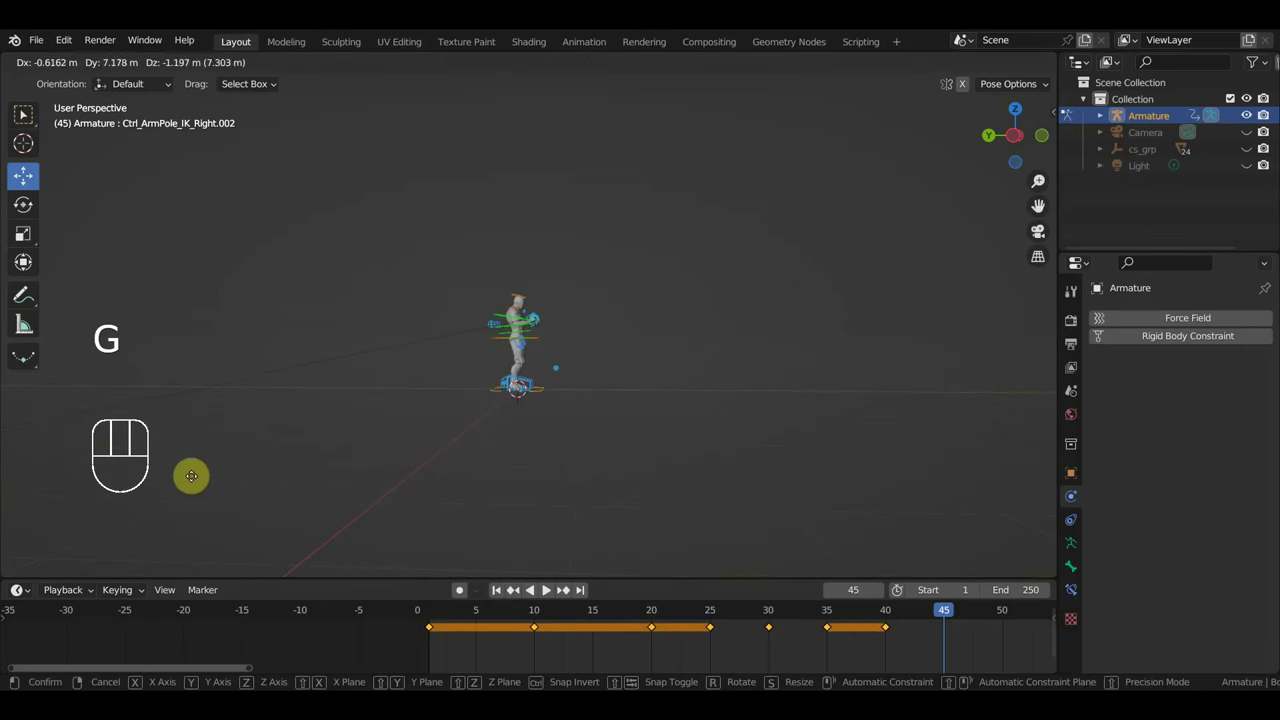
key("i")
middle_click(726, 438)
- Scrub back to frame 35 and reposition the right hand holding the spray can
left_click(598, 254)
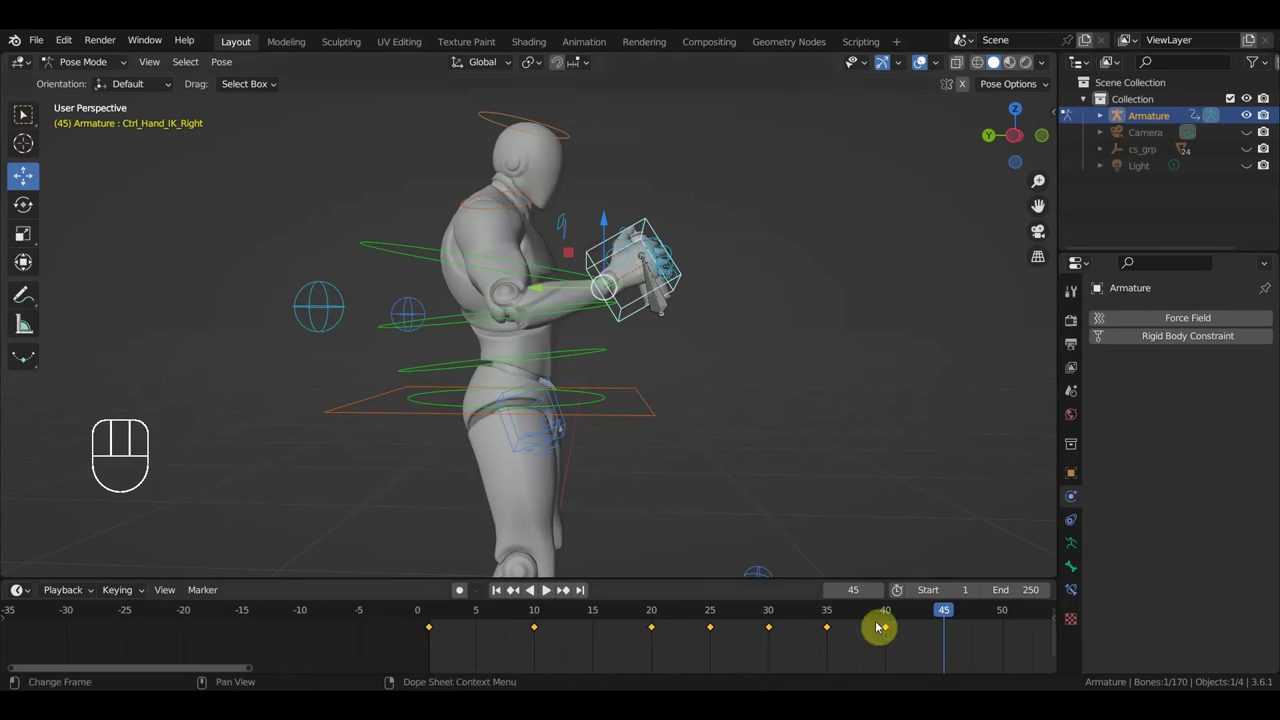
left_click(829, 613)
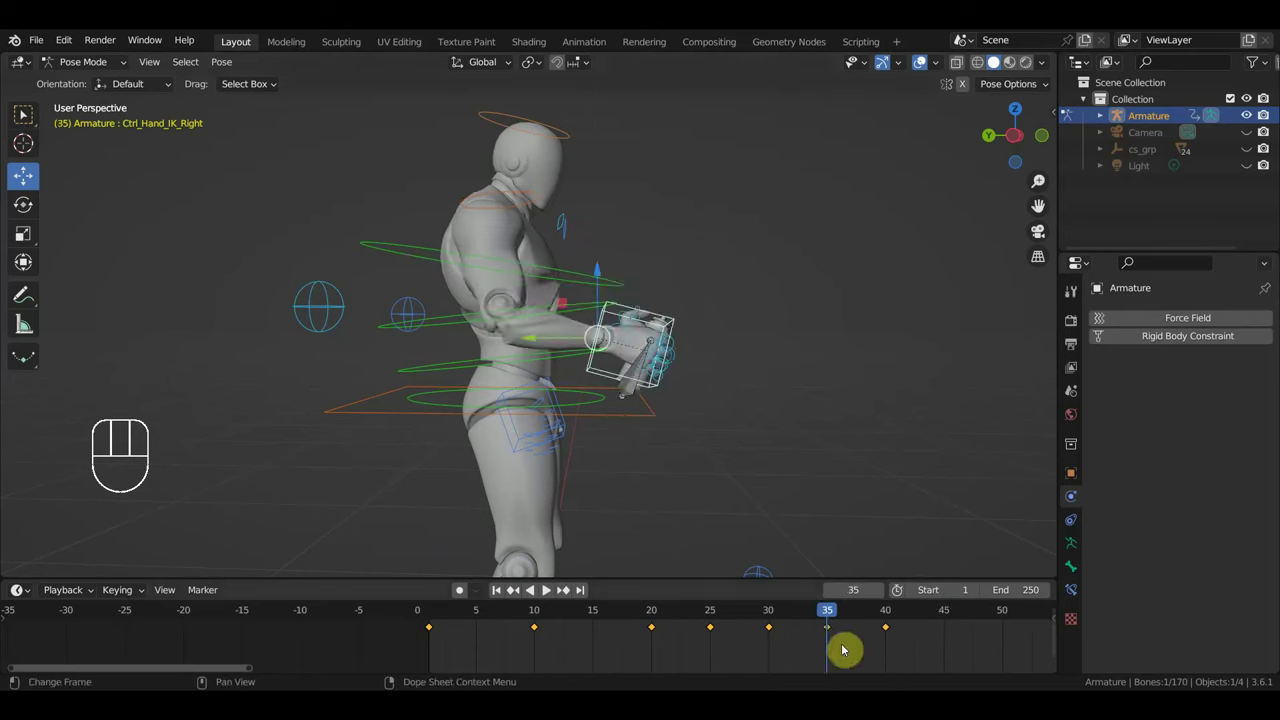
left_click_drag(838, 636, 836, 639)
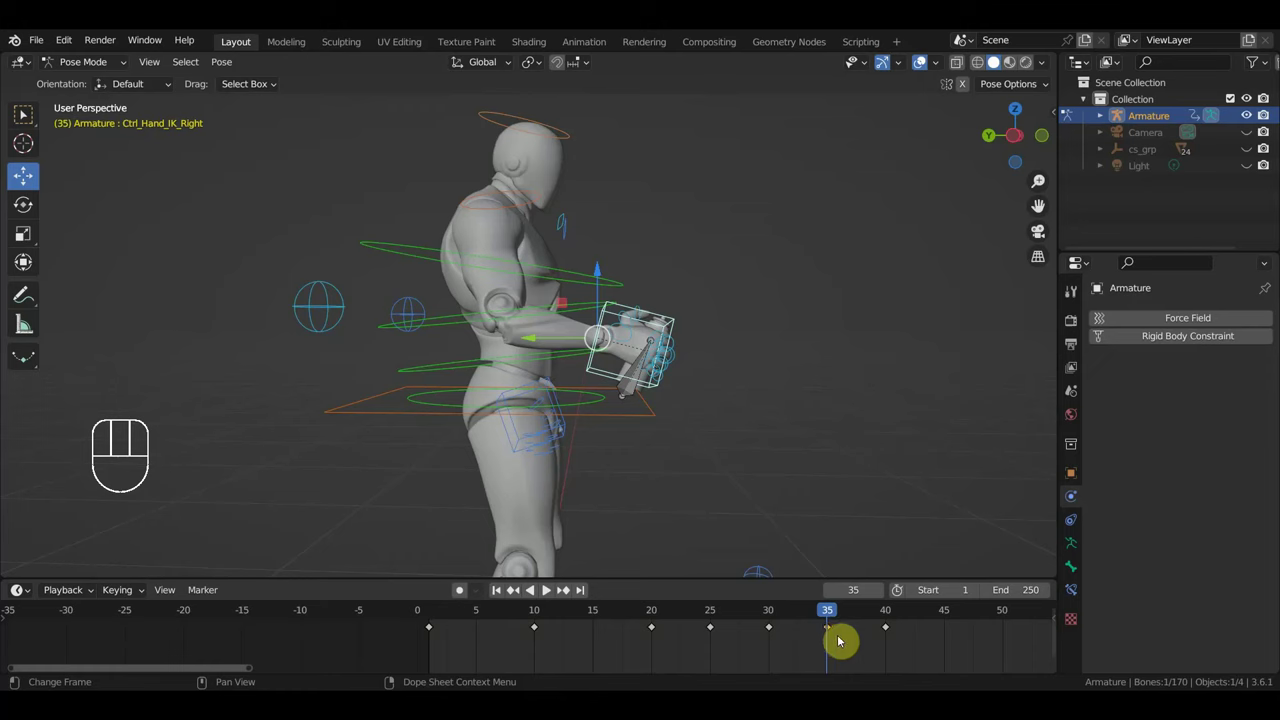
left_click_drag(711, 424, 772, 430)
left_click(593, 333)
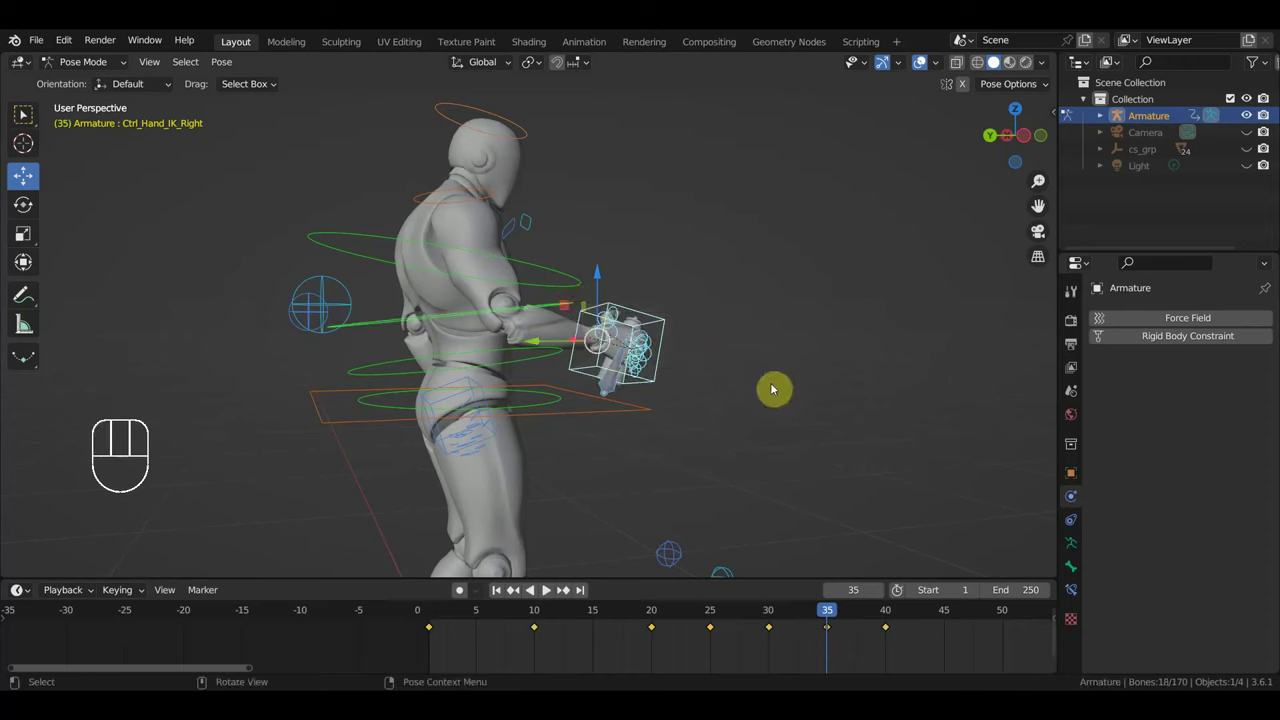
left_click_drag(832, 629, 821, 617)
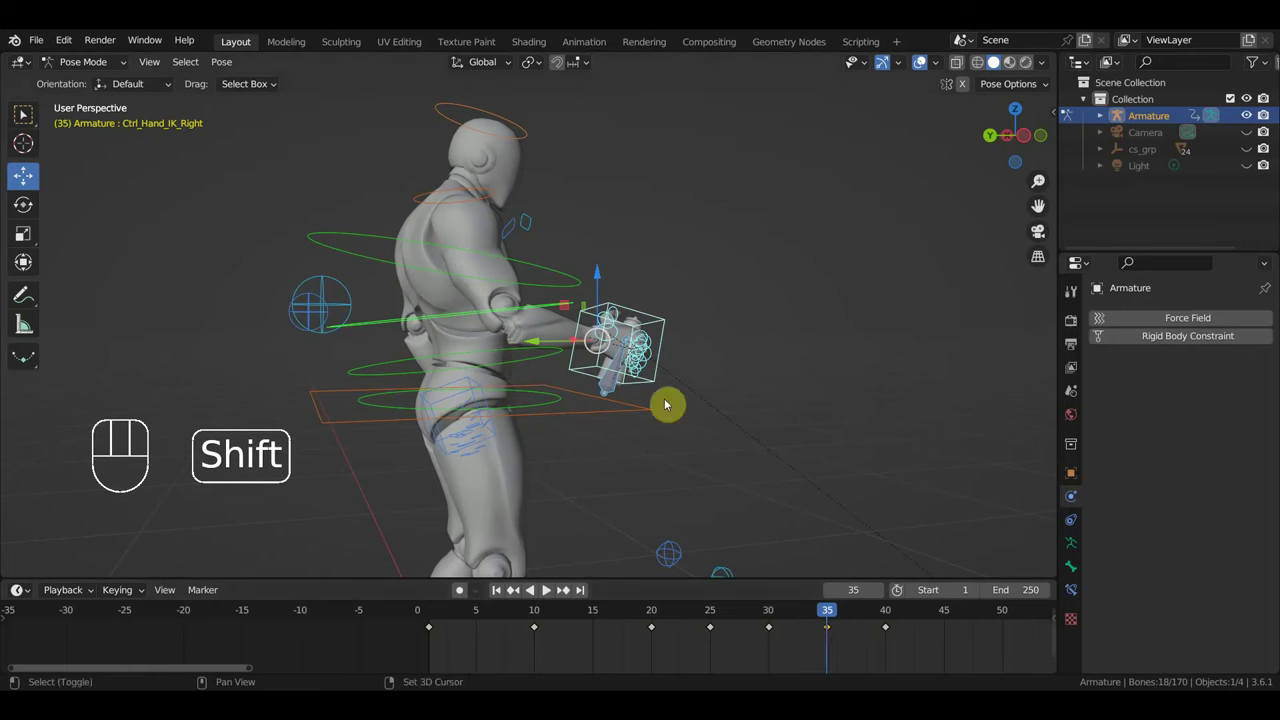
- Refine the hand pose, select the whole rig and pick the pose keyframe at frame 35
left_click(894, 614)
left_click_drag(832, 614, 847, 583)
left_click_drag(844, 456, 740, 456)
left_click_drag(850, 462, 894, 457)
key("a")
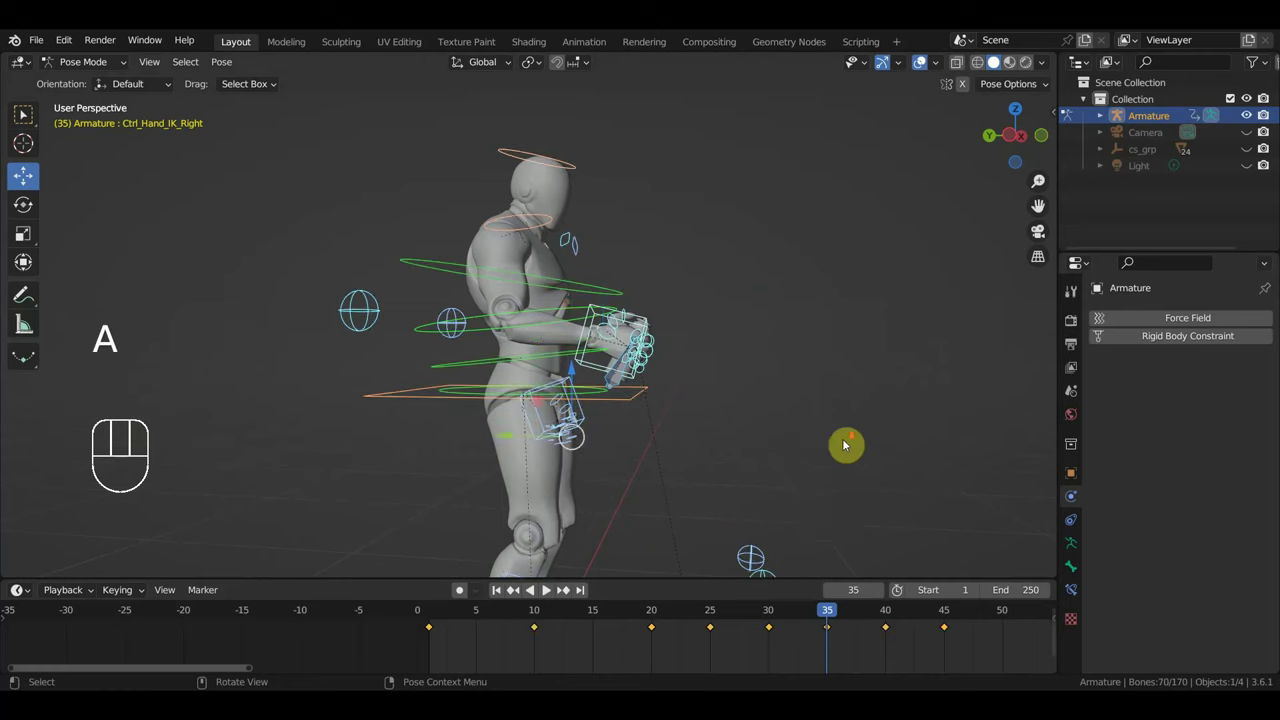
middle_click(866, 450)
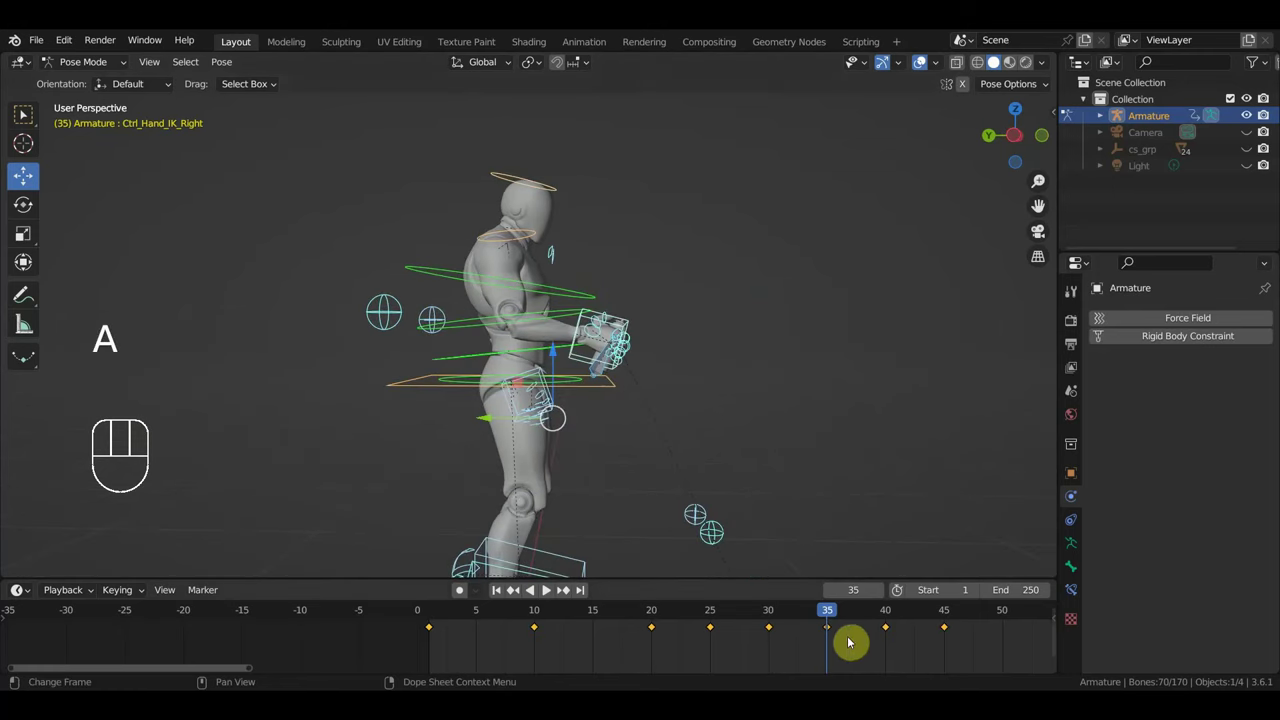
left_click_drag(836, 634, 825, 619)
- Duplicate the frame-35 keyframe to frame 50 and select the right arm pole at frame 49
key("shift+d")
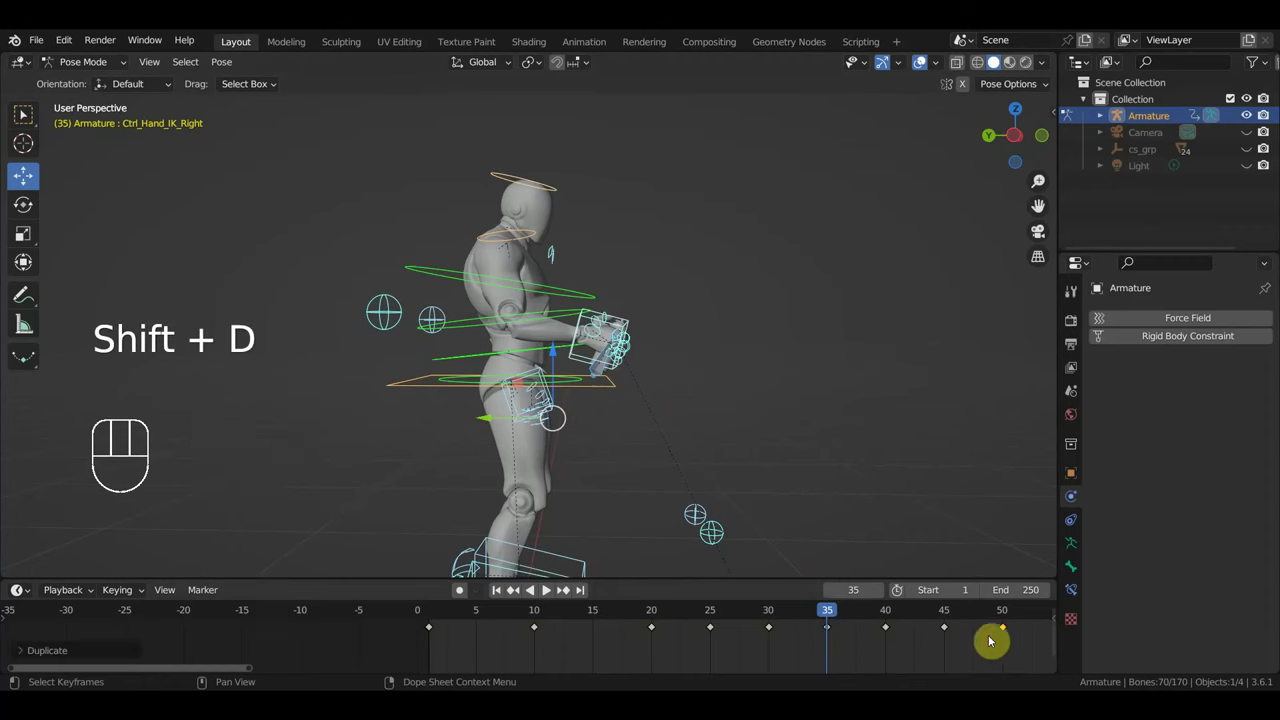
left_click_drag(867, 620, 999, 654)
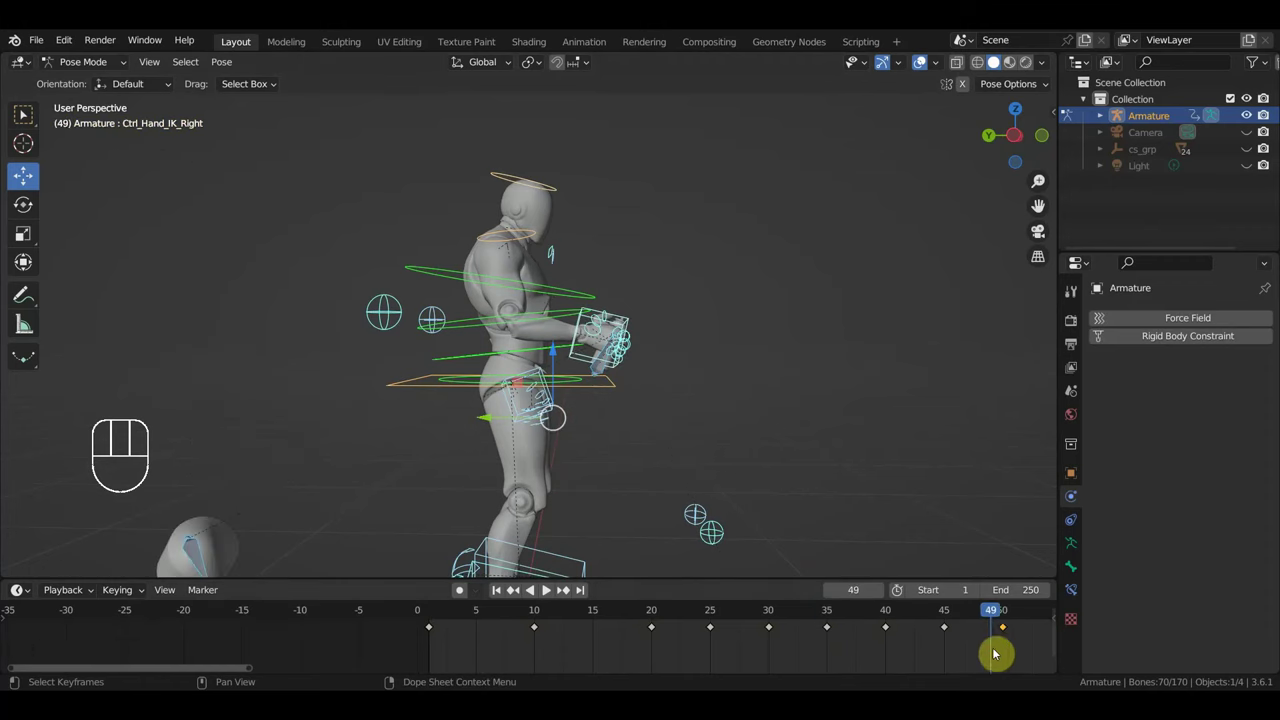
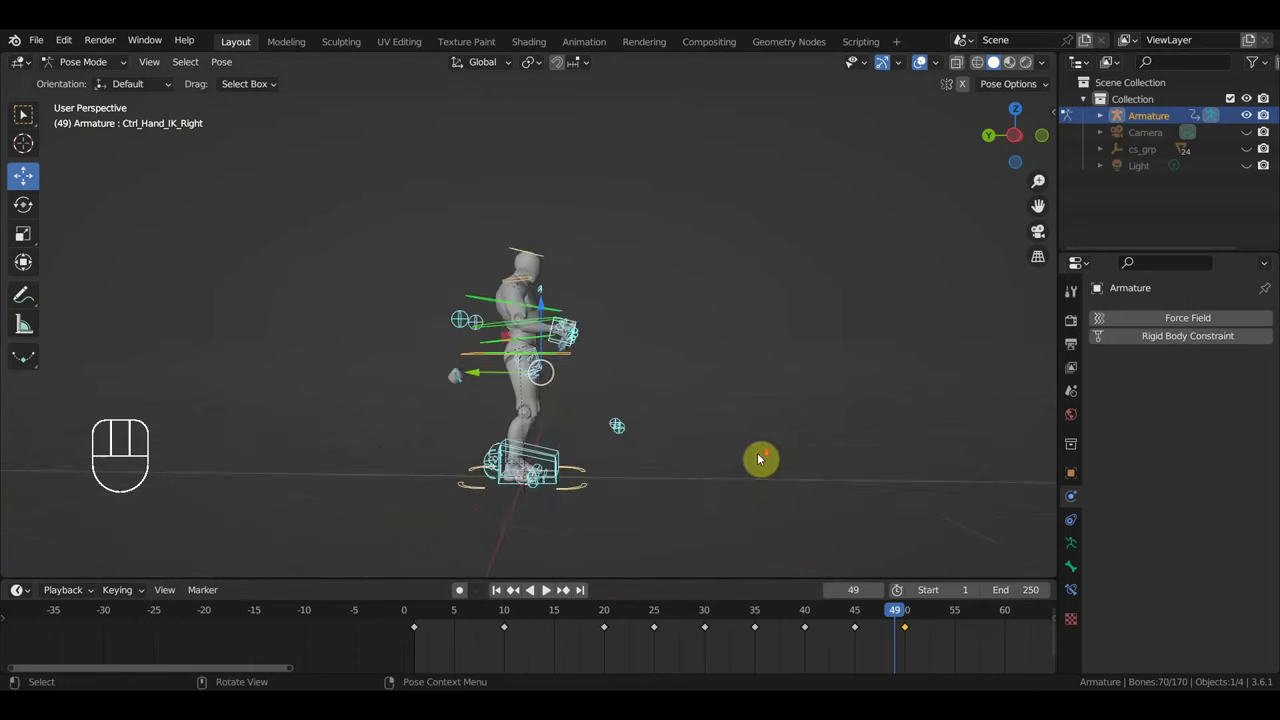
middle_click(706, 474)
left_click_drag(350, 407, 396, 432)
left_click_drag(377, 445, 288, 431)
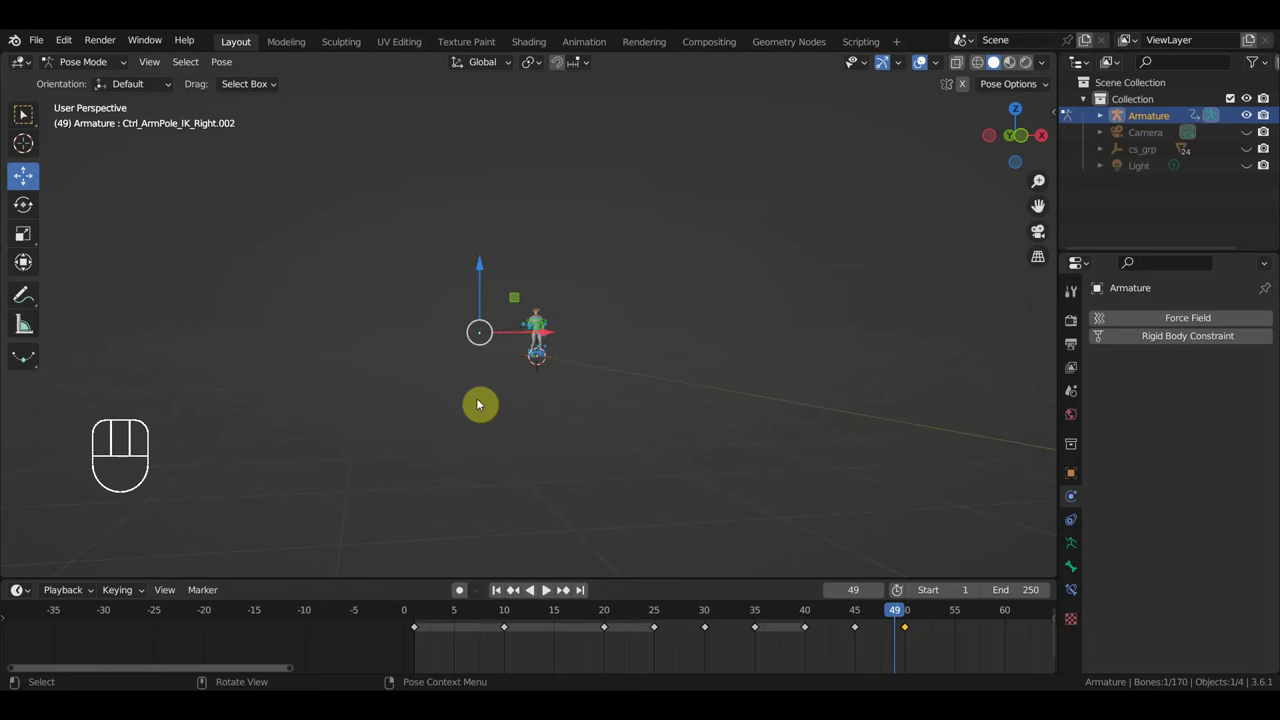
- Move and key the arm pole at frame 49, then frame the spray-can hand closely
key("g")
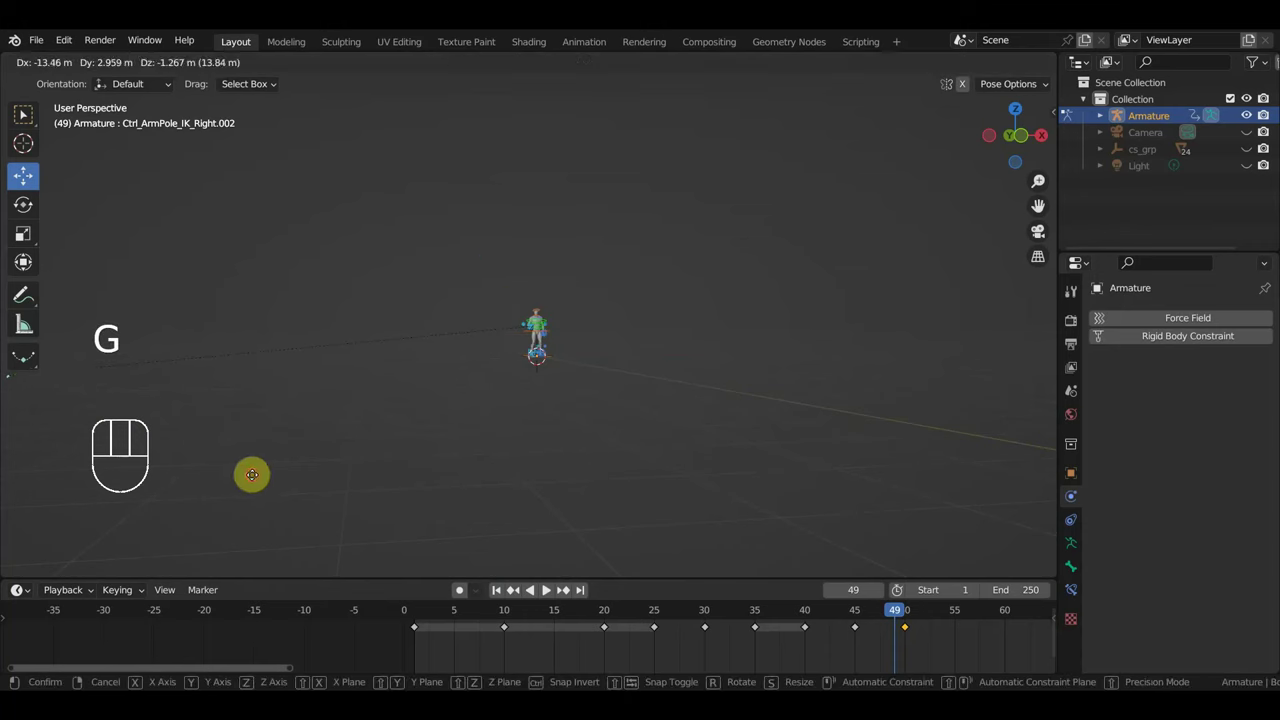
key("i")
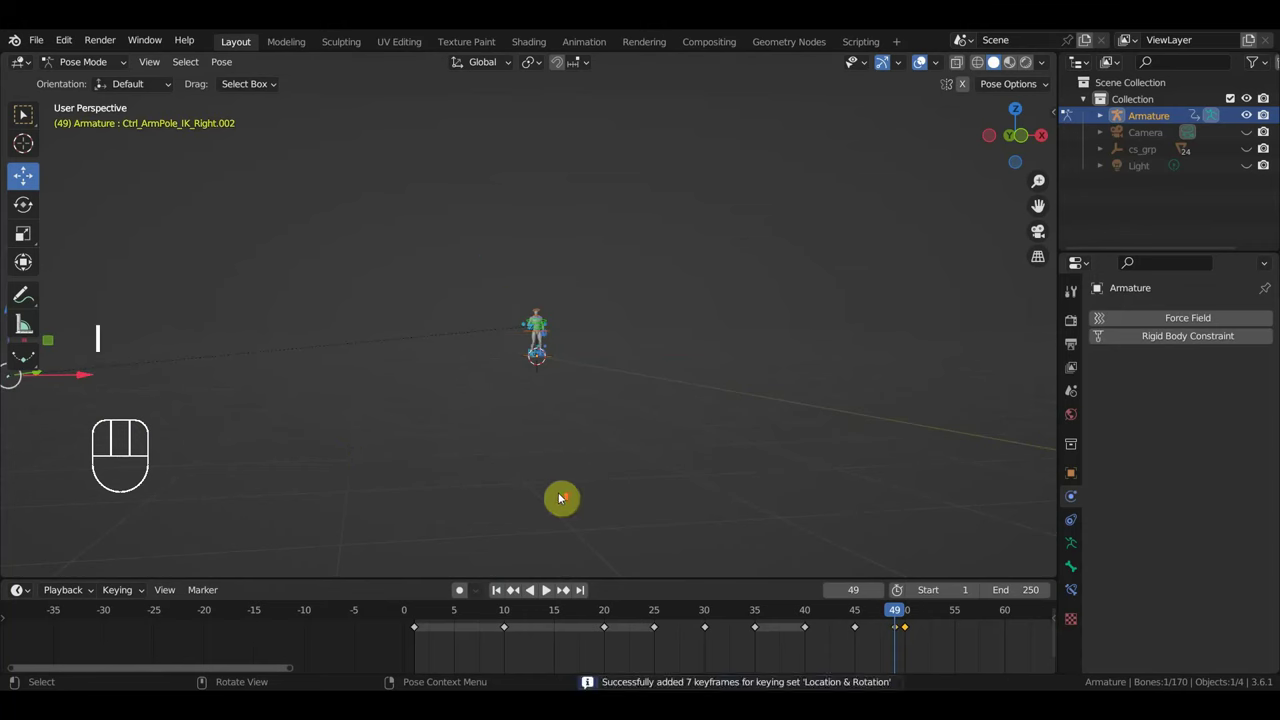
left_click_drag(646, 495, 773, 496)
left_click_drag(762, 482, 587, 407)
left_click_drag(656, 399, 672, 392)
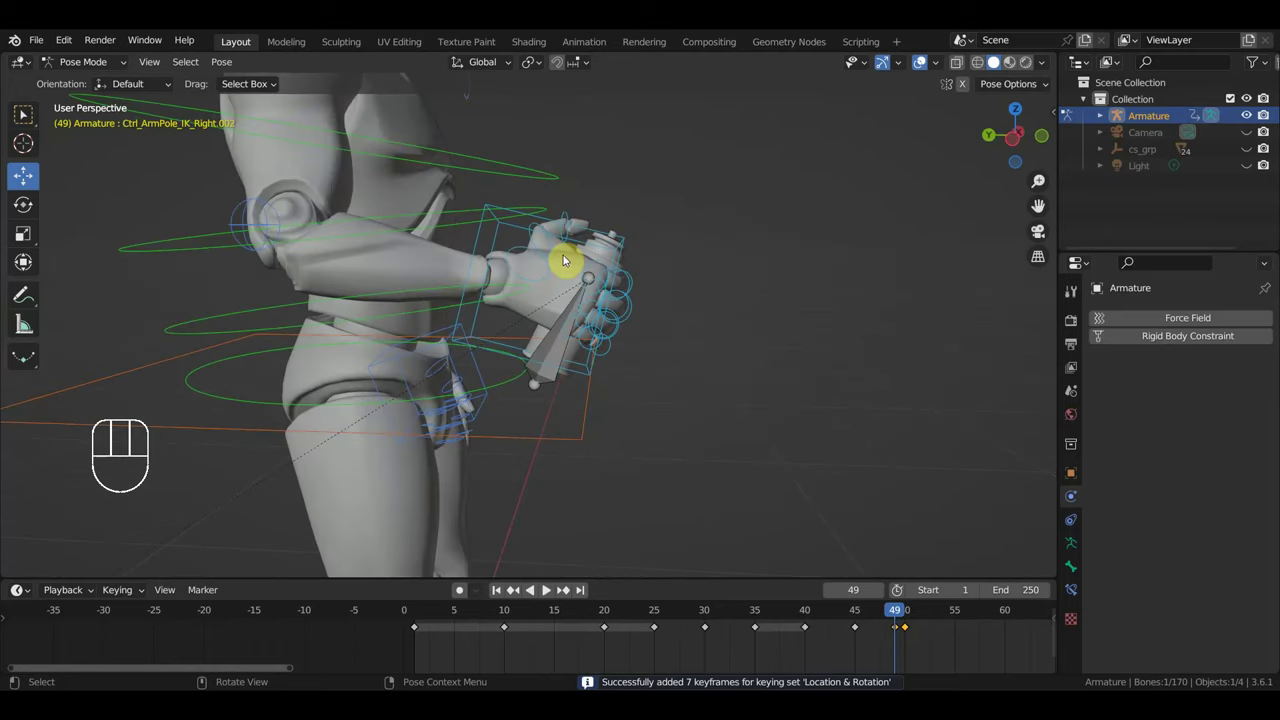
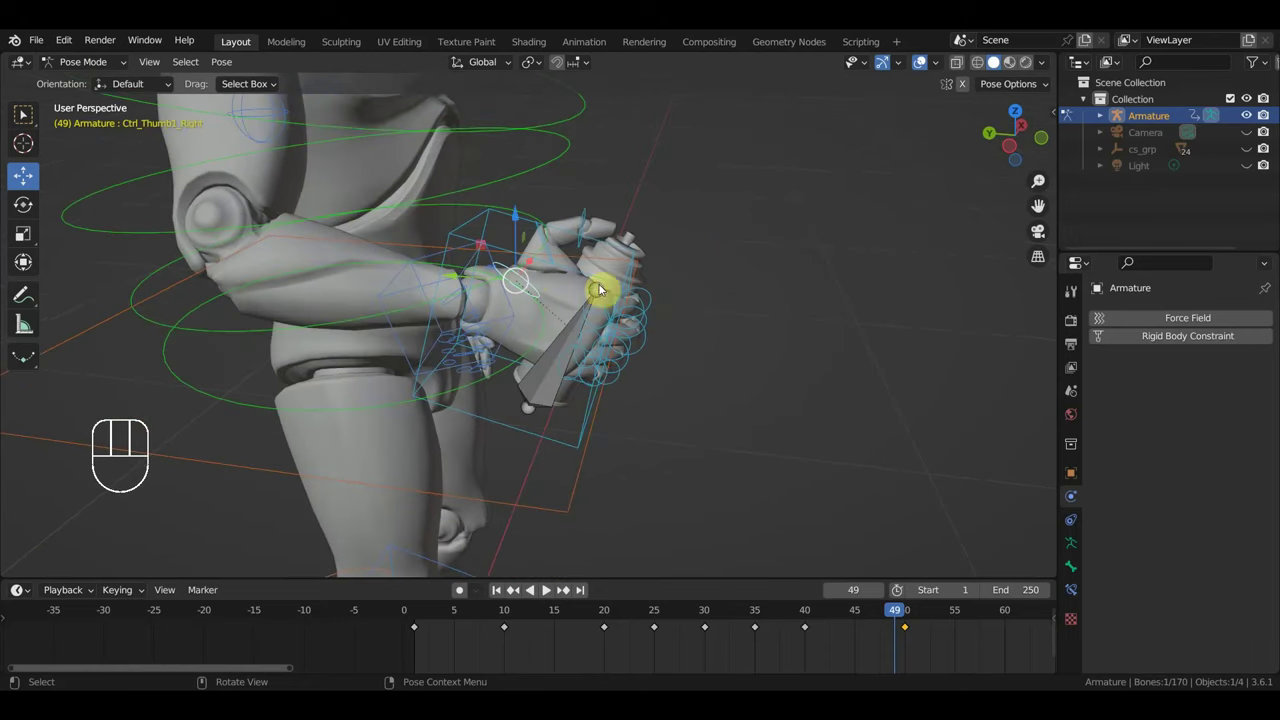
- Curl the thumb and index controls around the can and key the full pose at frame 49
key("r")
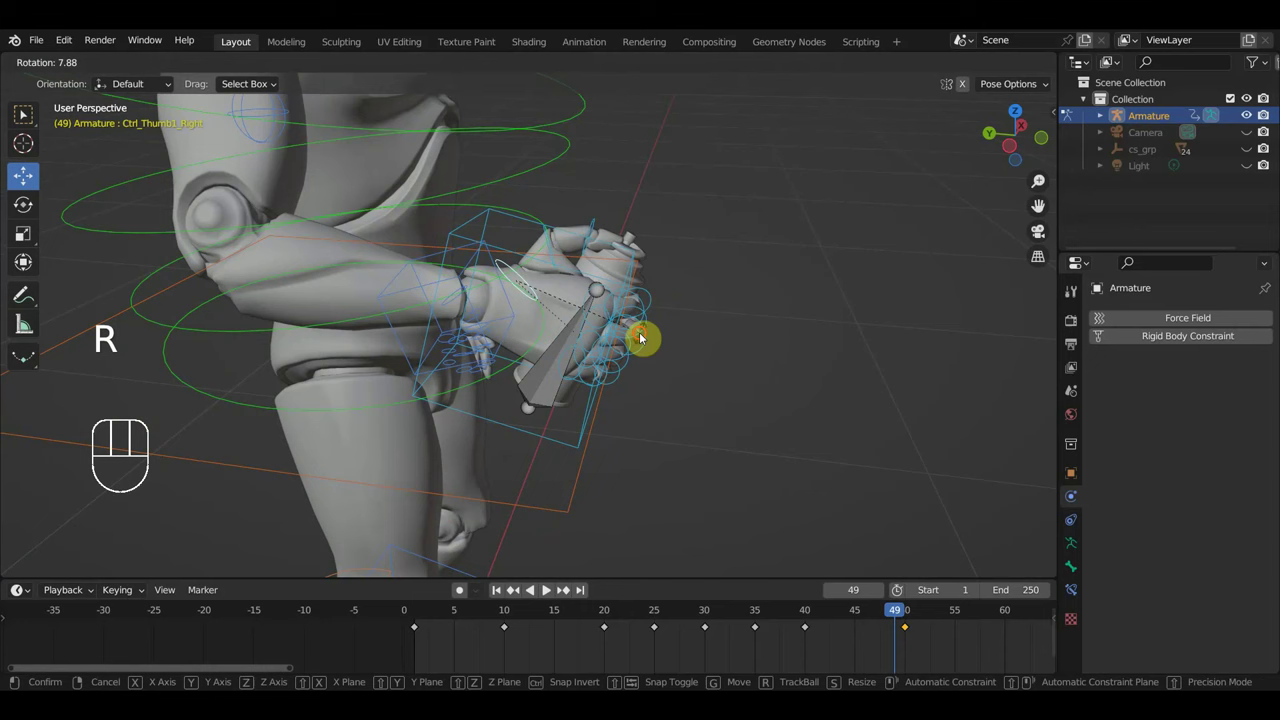
key("g")
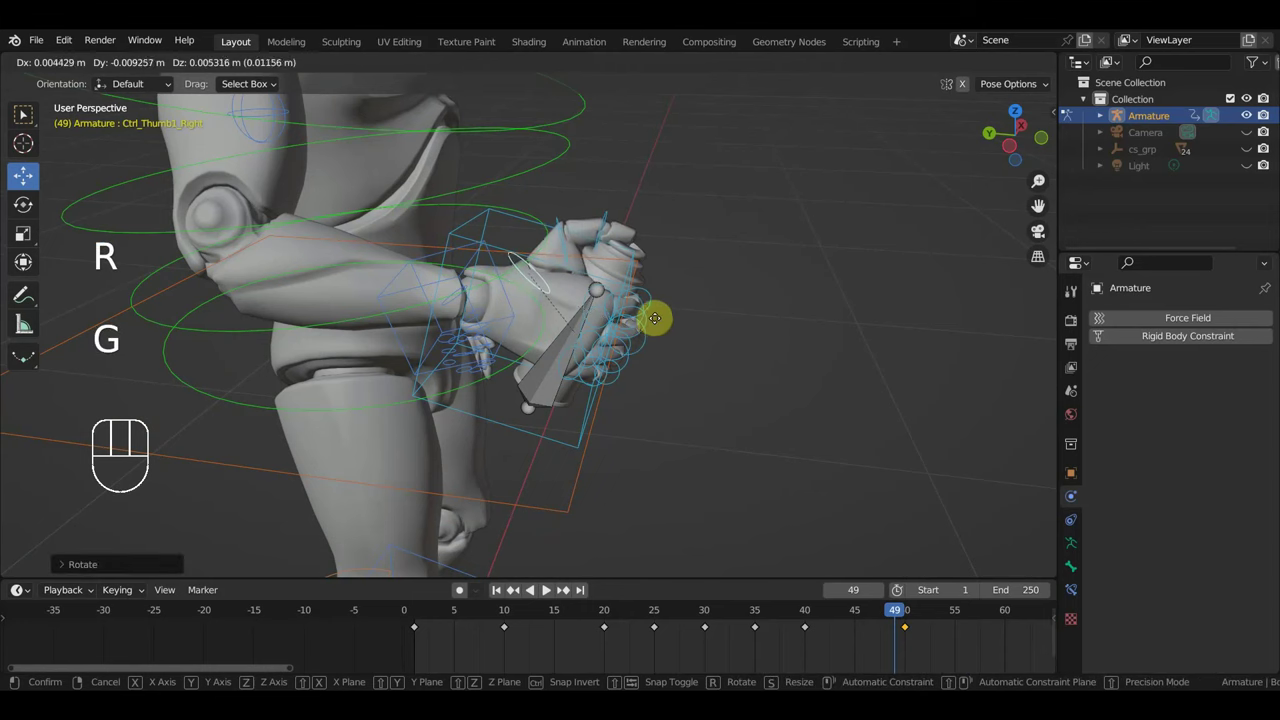
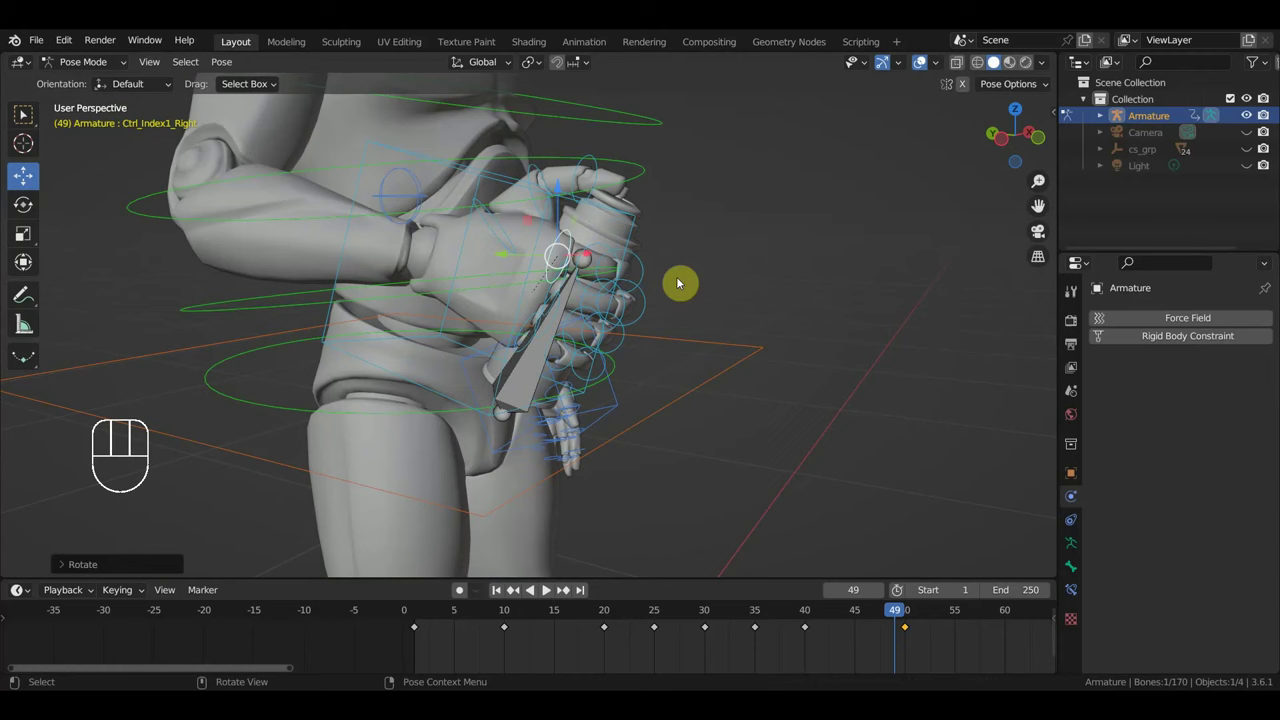
key("a")
key("i")
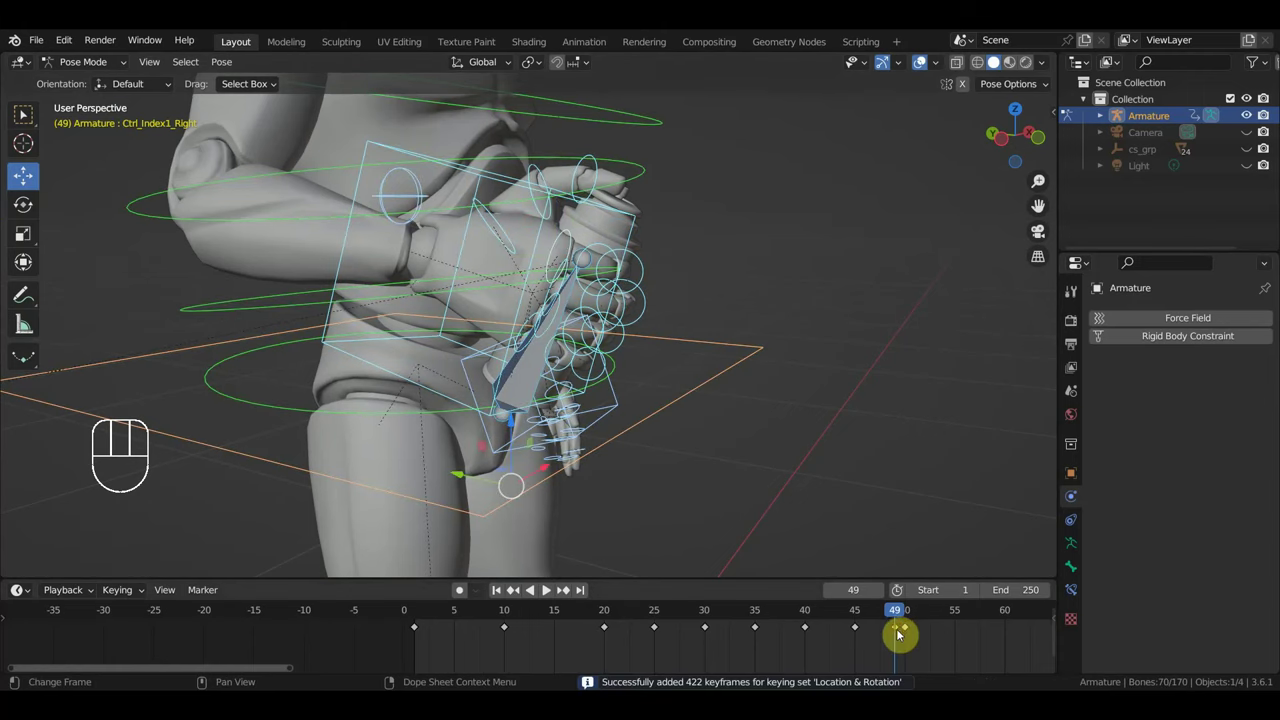
key("g")
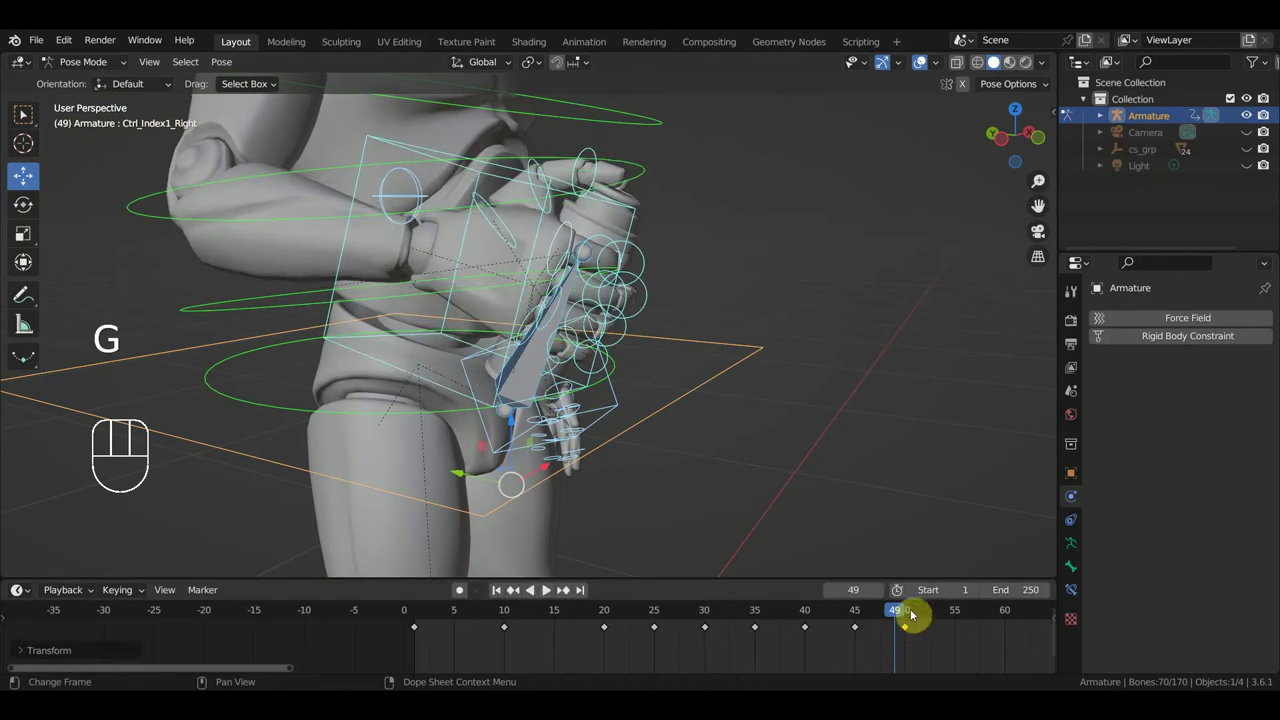
- Scrub the timeline between frames 35 and 55 to review the hand animation
left_click_drag(859, 622, 900, 651)
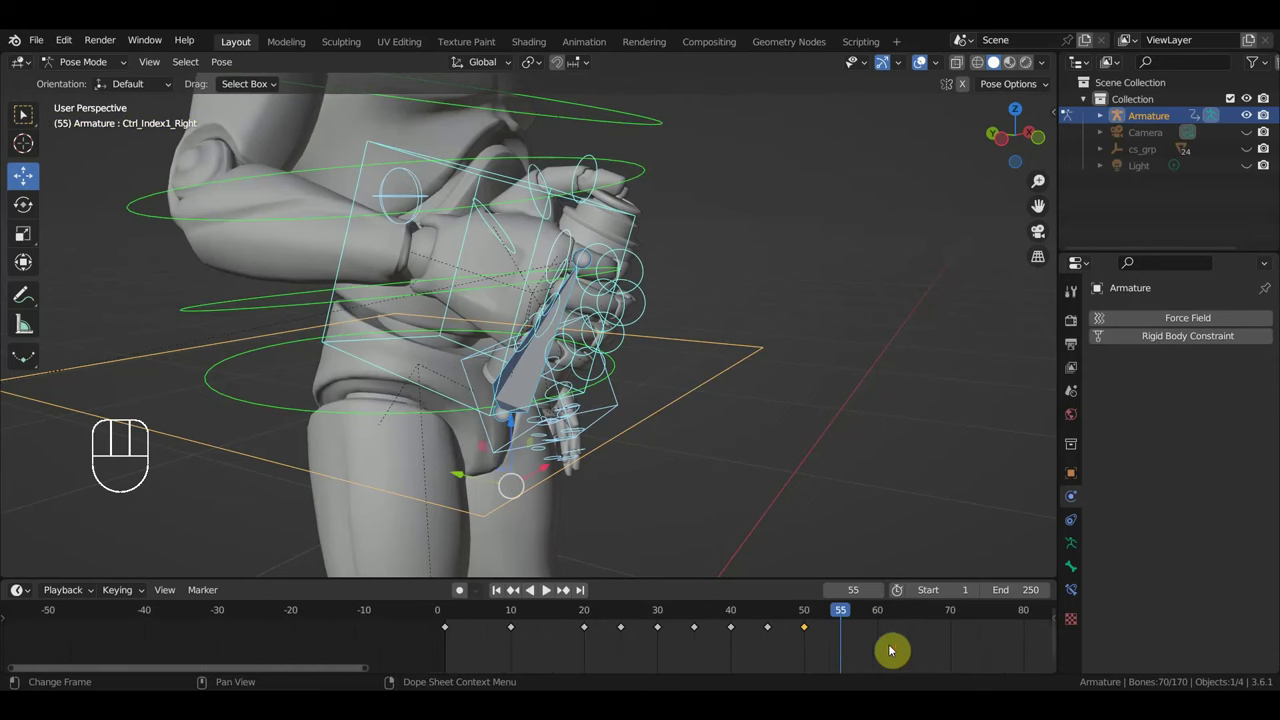
left_click_drag(813, 651, 765, 618)
left_click(736, 610)
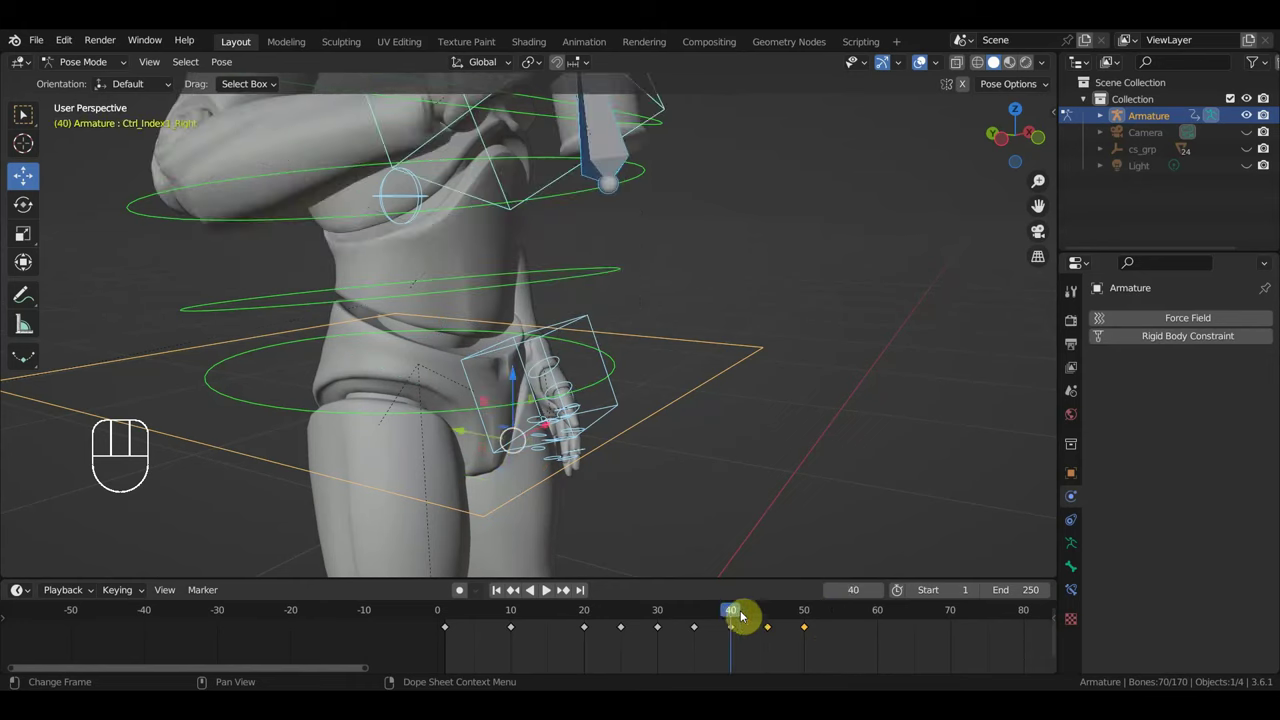
left_click_drag(755, 617, 817, 645)
left_click_drag(838, 661, 695, 622)
left_click(700, 617)
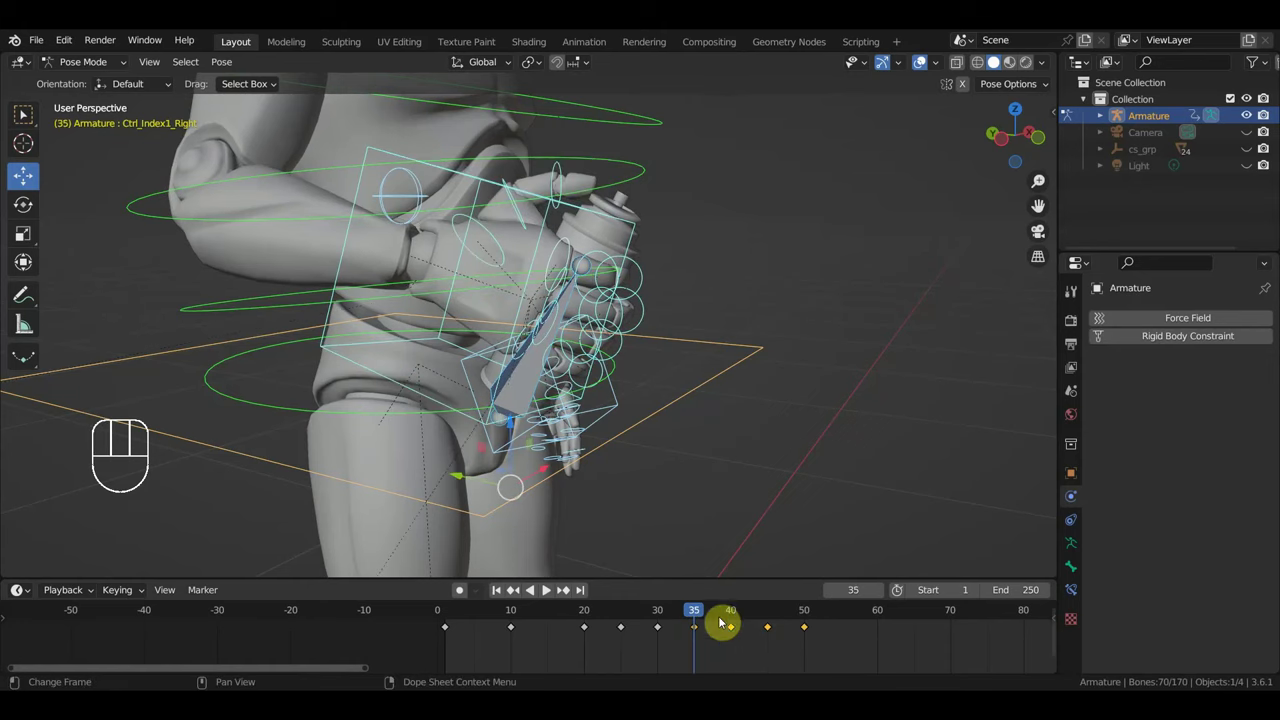
- Duplicate the last three pose keyframes 20 frames later so the animation reaches frame 70
left_click_drag(828, 653, 697, 635)
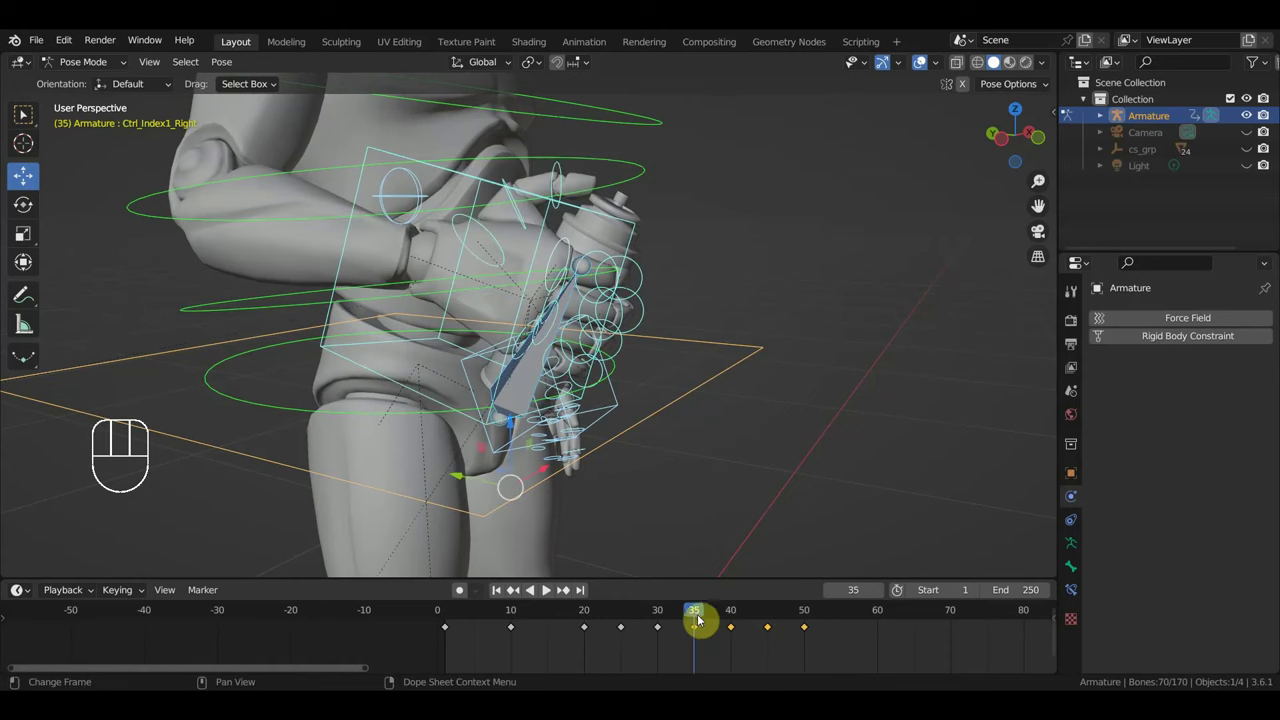
key("shift+d")
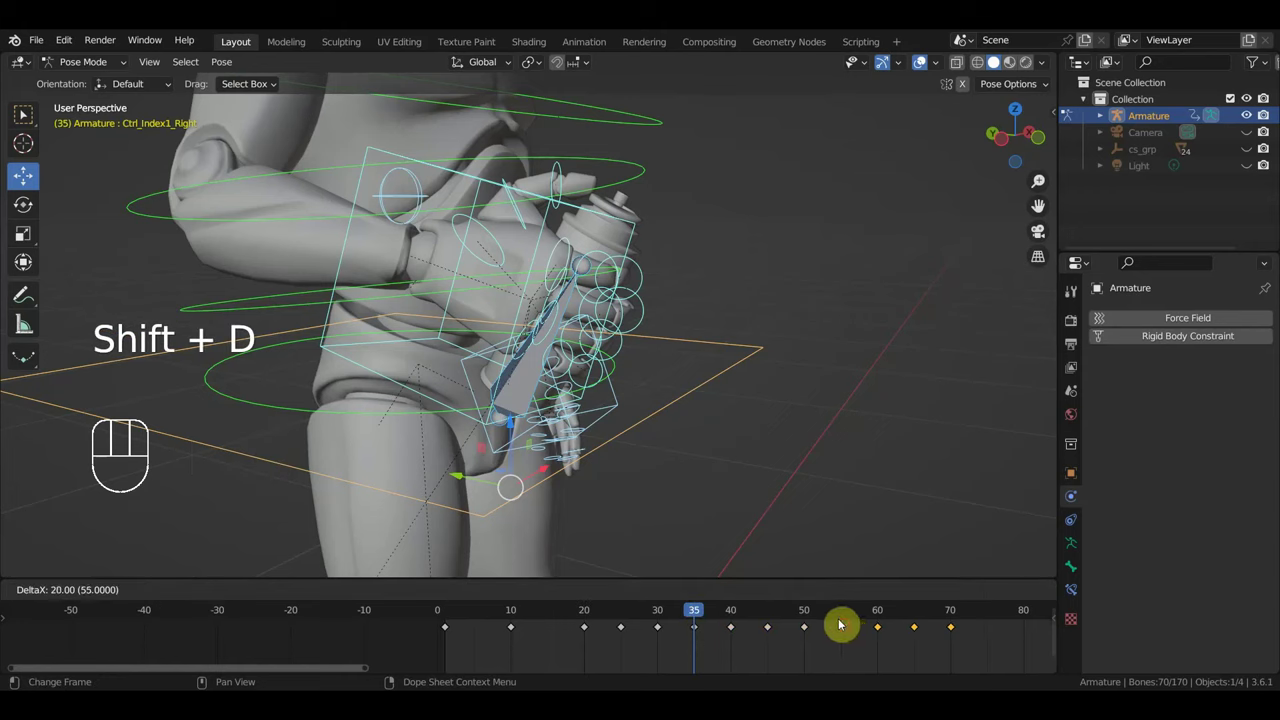
left_click_drag(725, 620, 930, 641)
left_click_drag(882, 474, 769, 489)
left_click_drag(790, 471, 812, 473)
left_click_drag(938, 620, 908, 566)
- In side view, raise the spray hand, tilt the head, bend Ctrl_Spine2, move the left hand and key frame 80
key("KP_3")
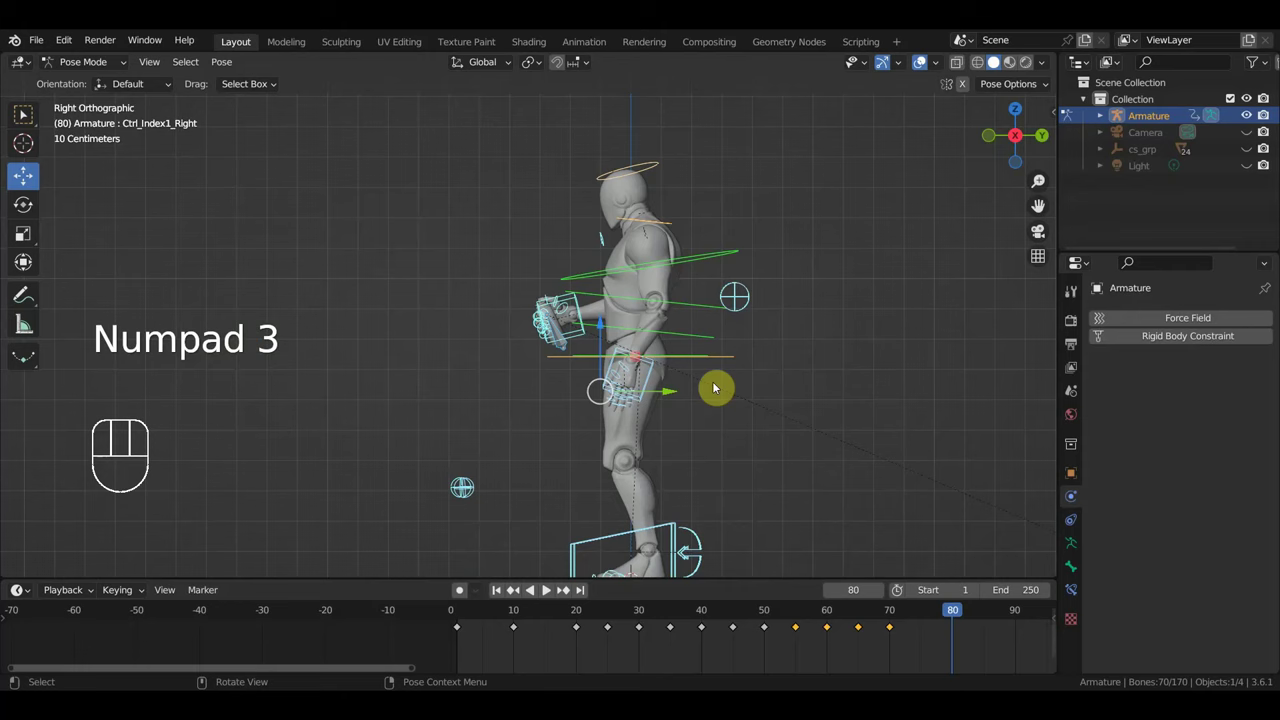
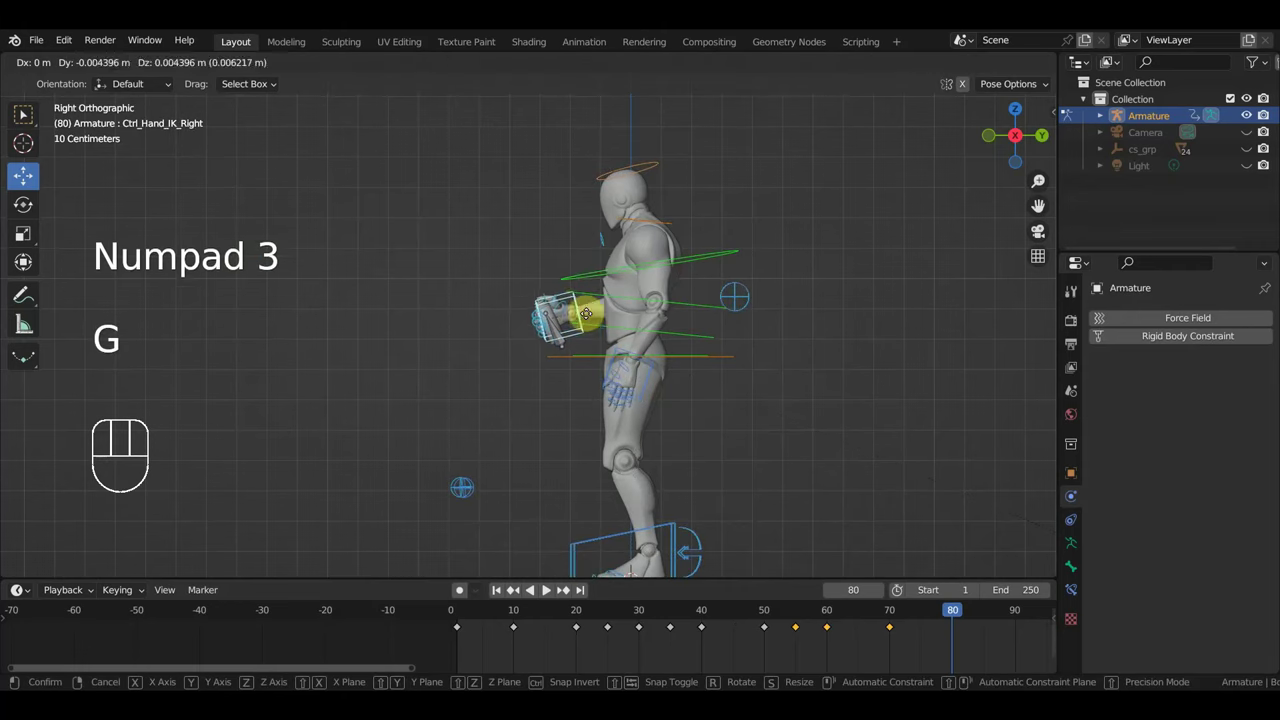
key("r")
left_click(658, 173)
key("r")
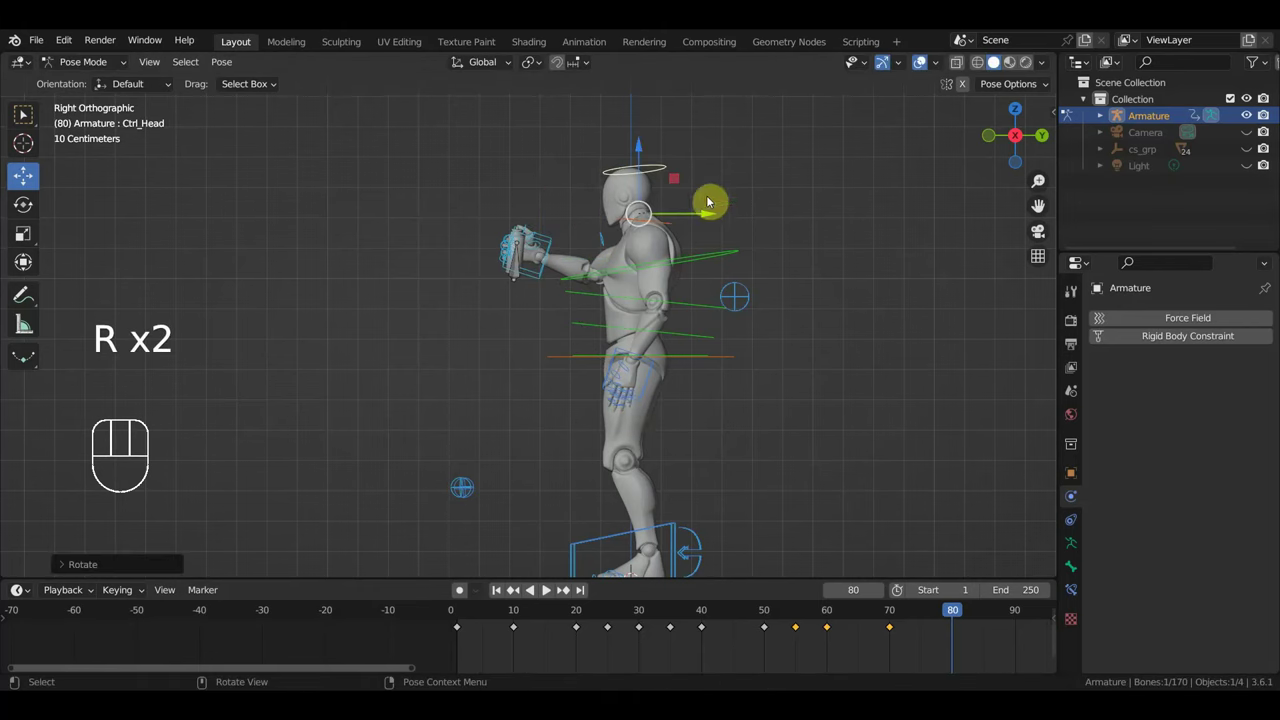
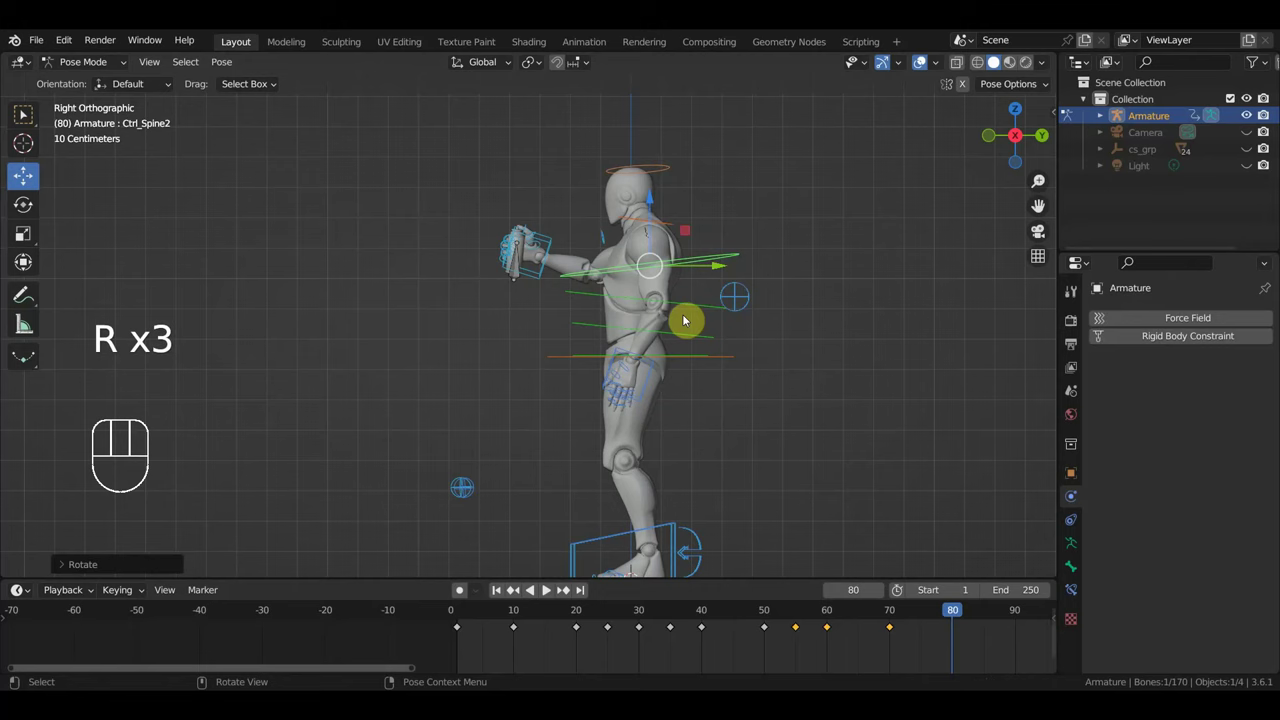
key("g")
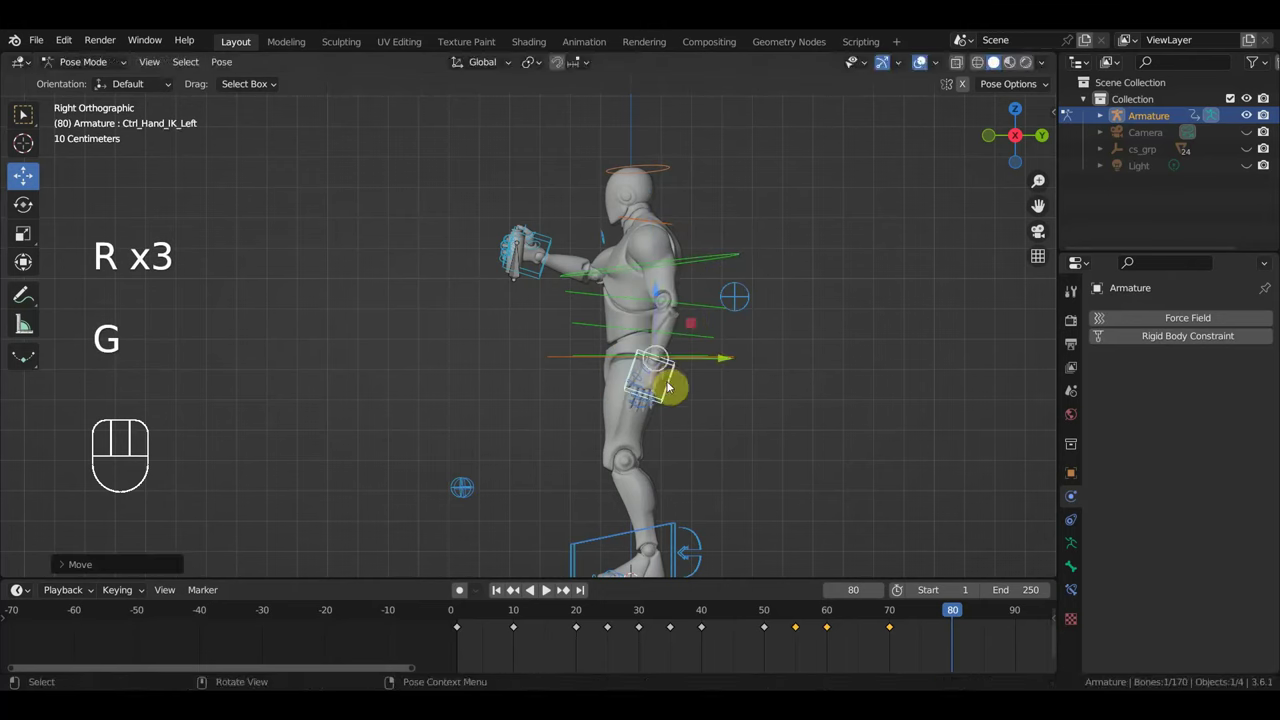
key("g")
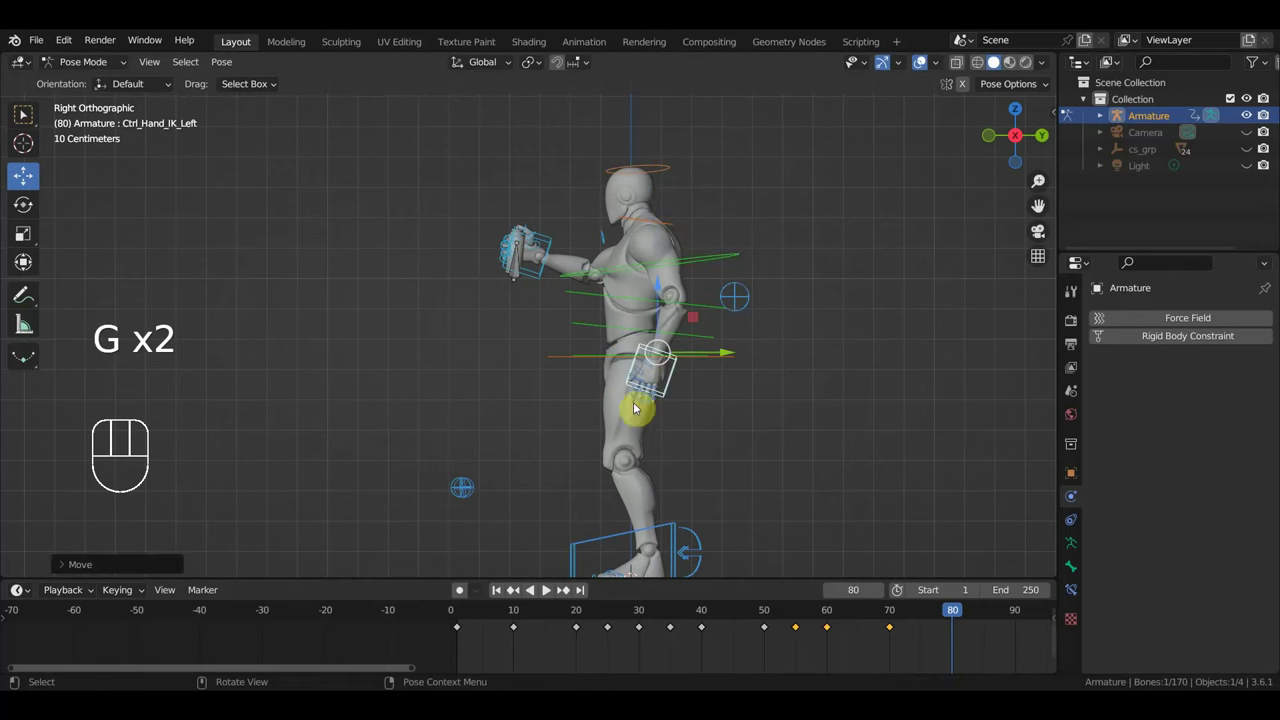
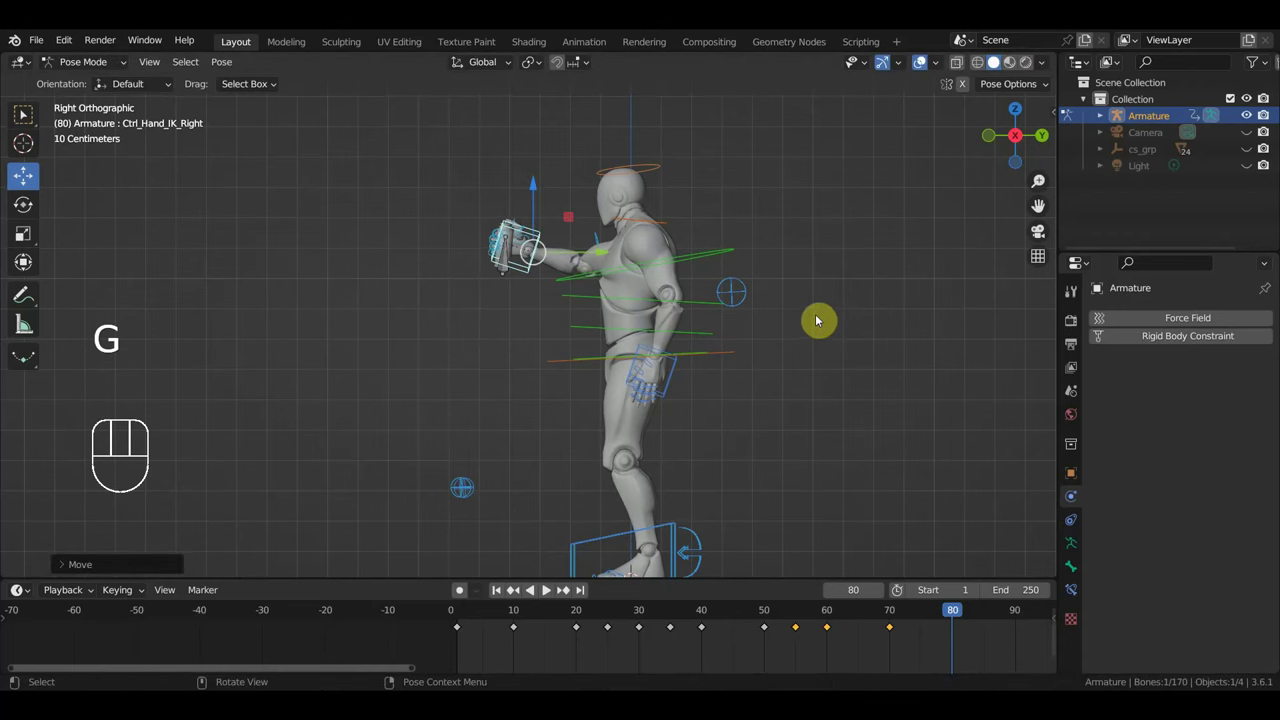
key("i")
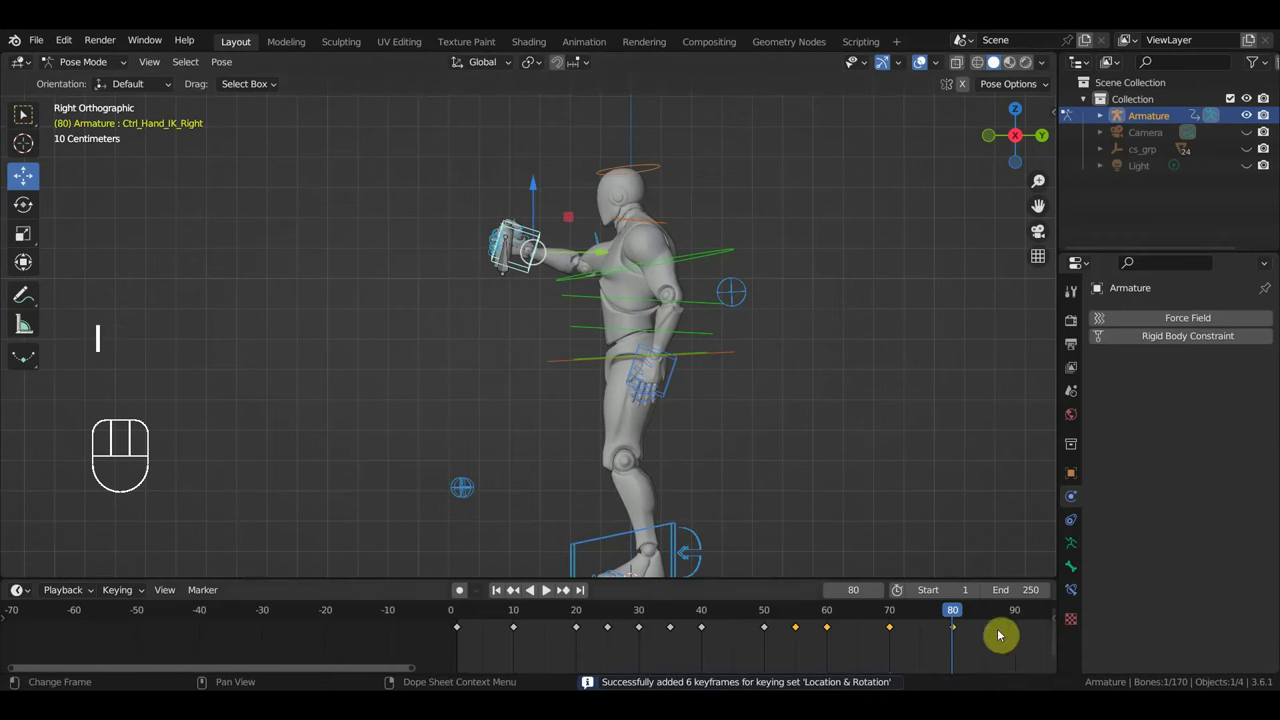
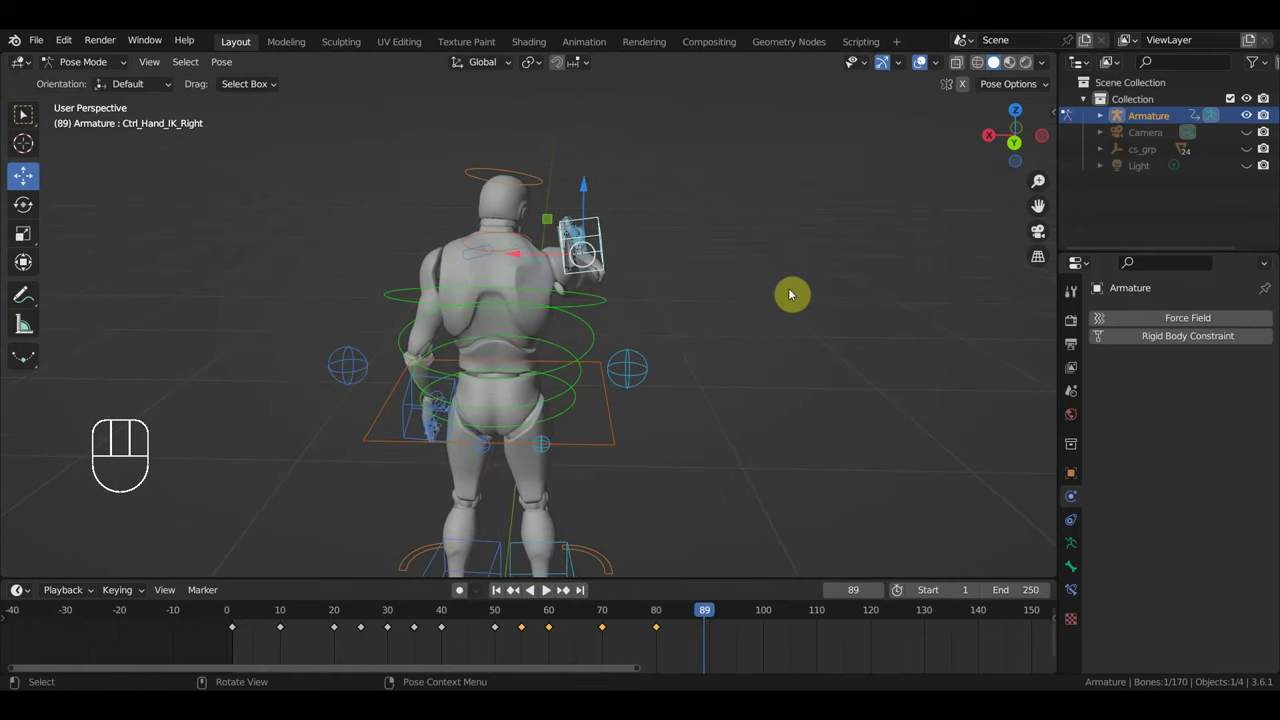
- Move Ctrl_Hand_IK_Right to a new spot and key its location and rotation at frame 90
left_click(714, 614)
key("g")
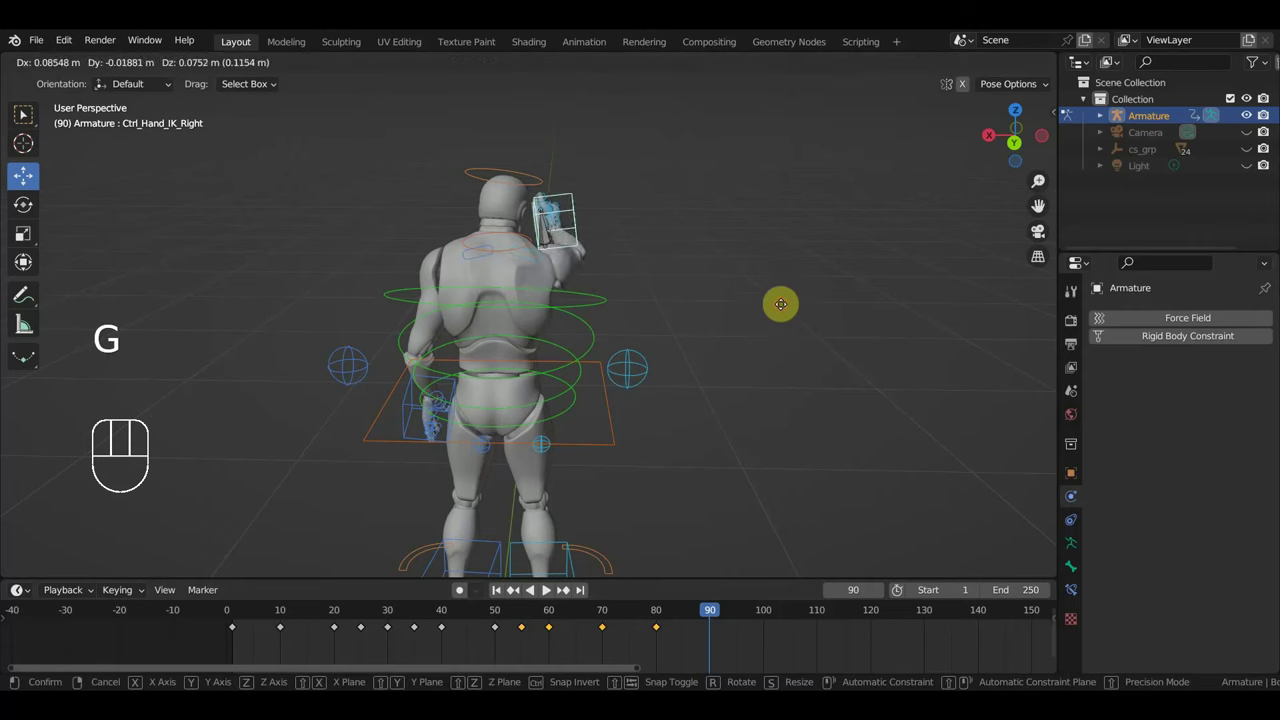
key("i")
left_click(778, 570)
key("g")
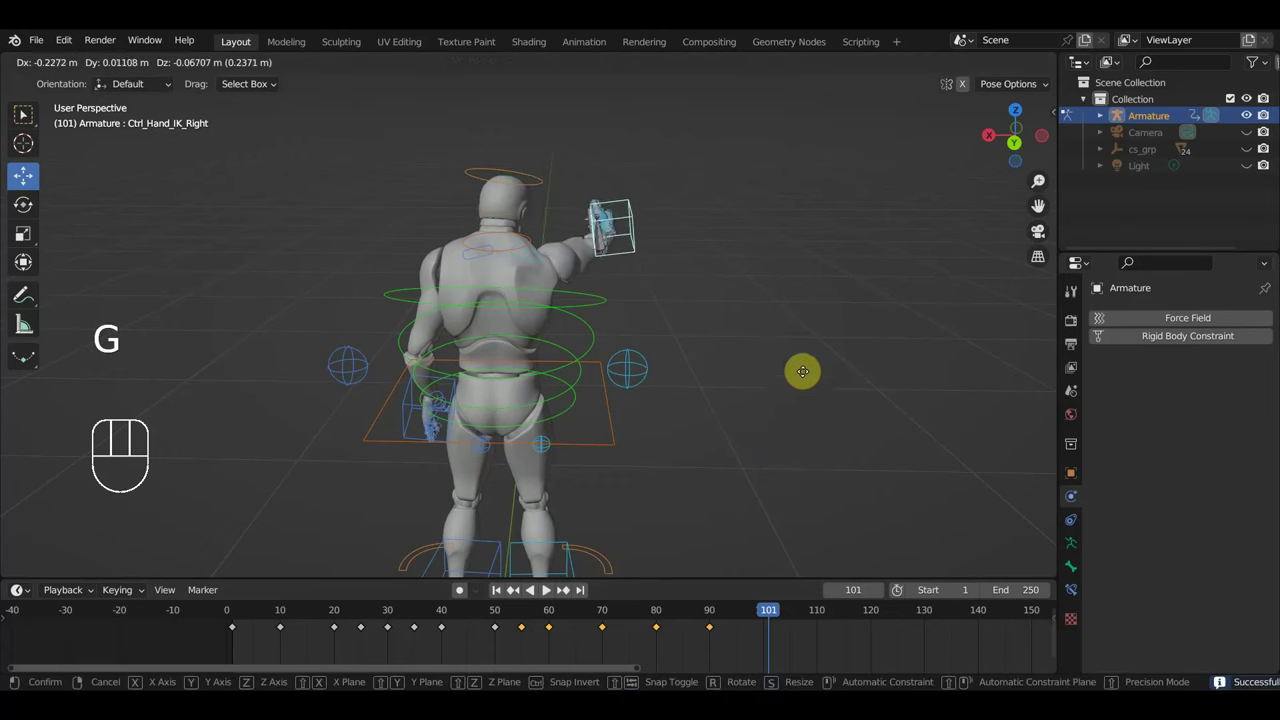
- Key the spray hand further along at frame 100 and switch to the side view
left_click_drag(734, 408, 636, 388)
key("g")
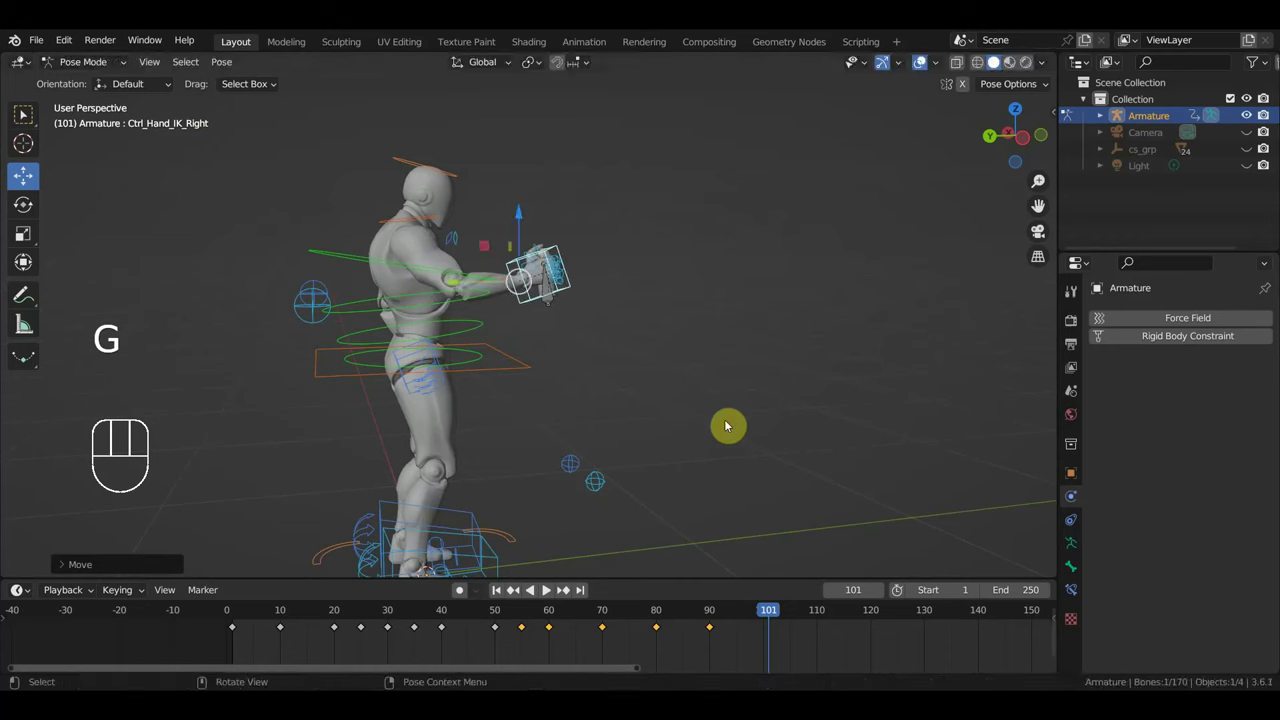
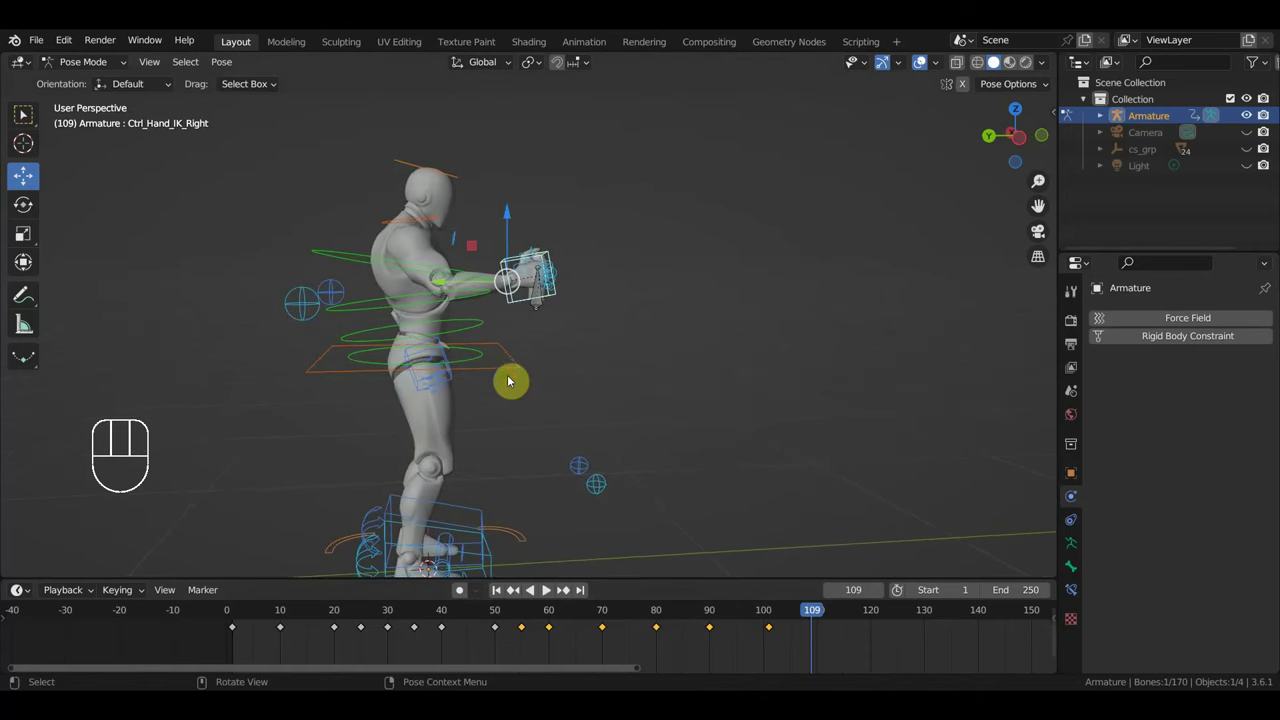
left_click(516, 373)
key("KP_3")
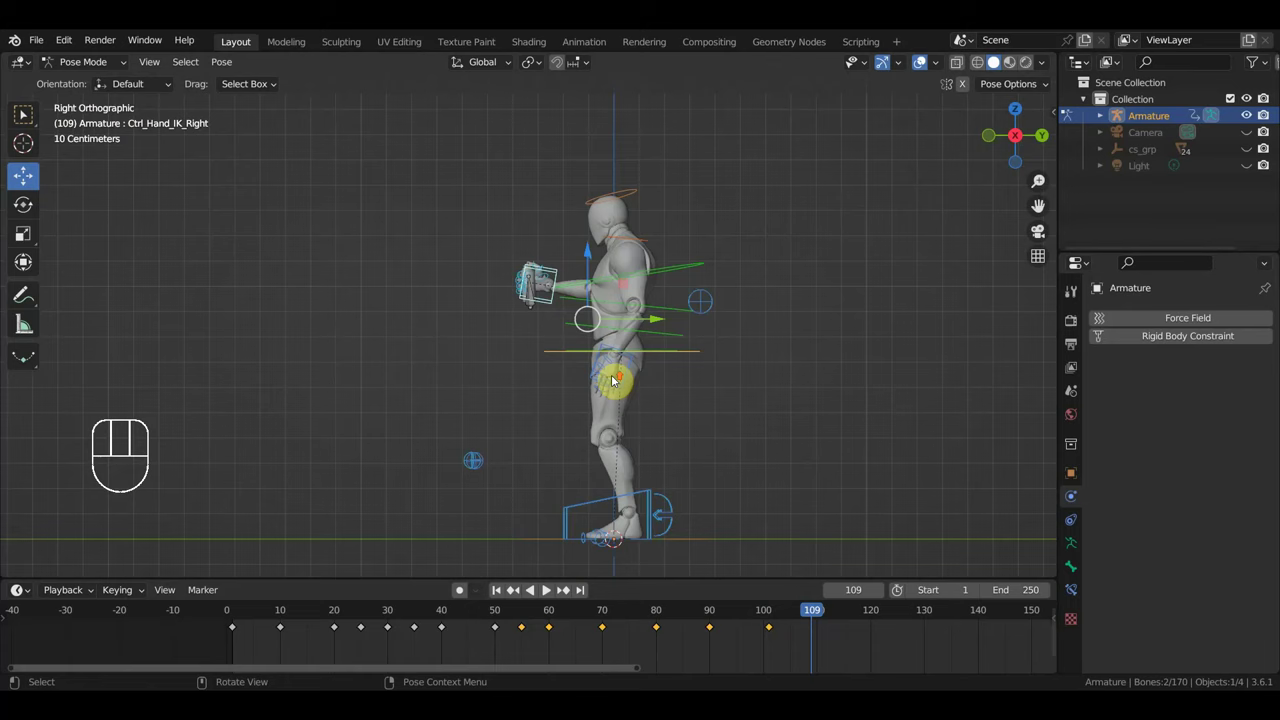
- Lean the torso forward, reposition both hands, key the full rig pose and jump to frame 120
left_click(679, 385)
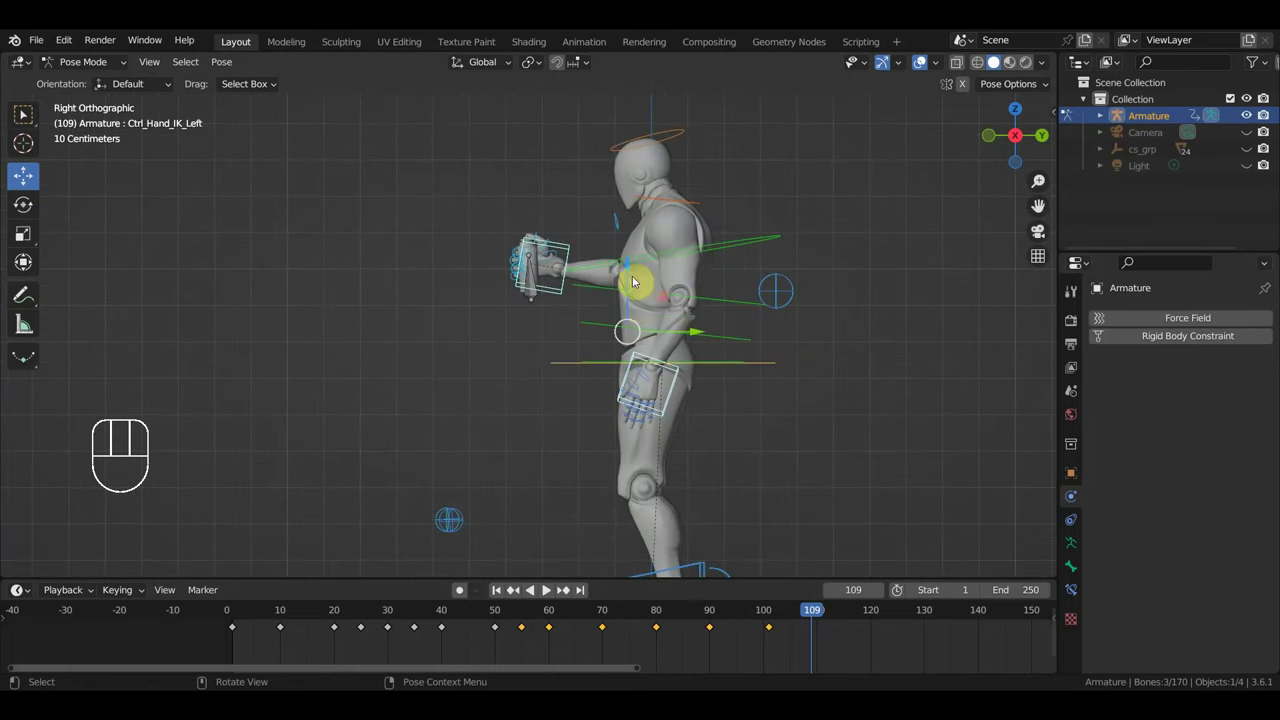
left_click_drag(632, 271, 654, 334)
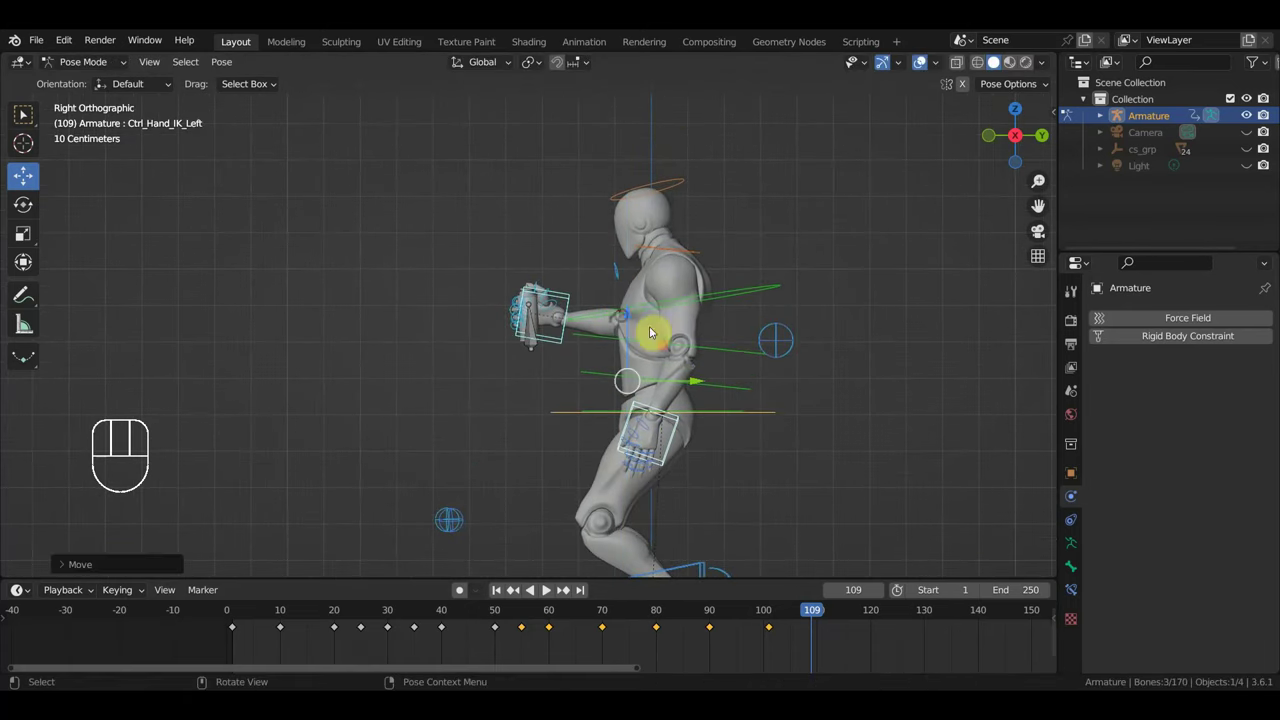
key("r")
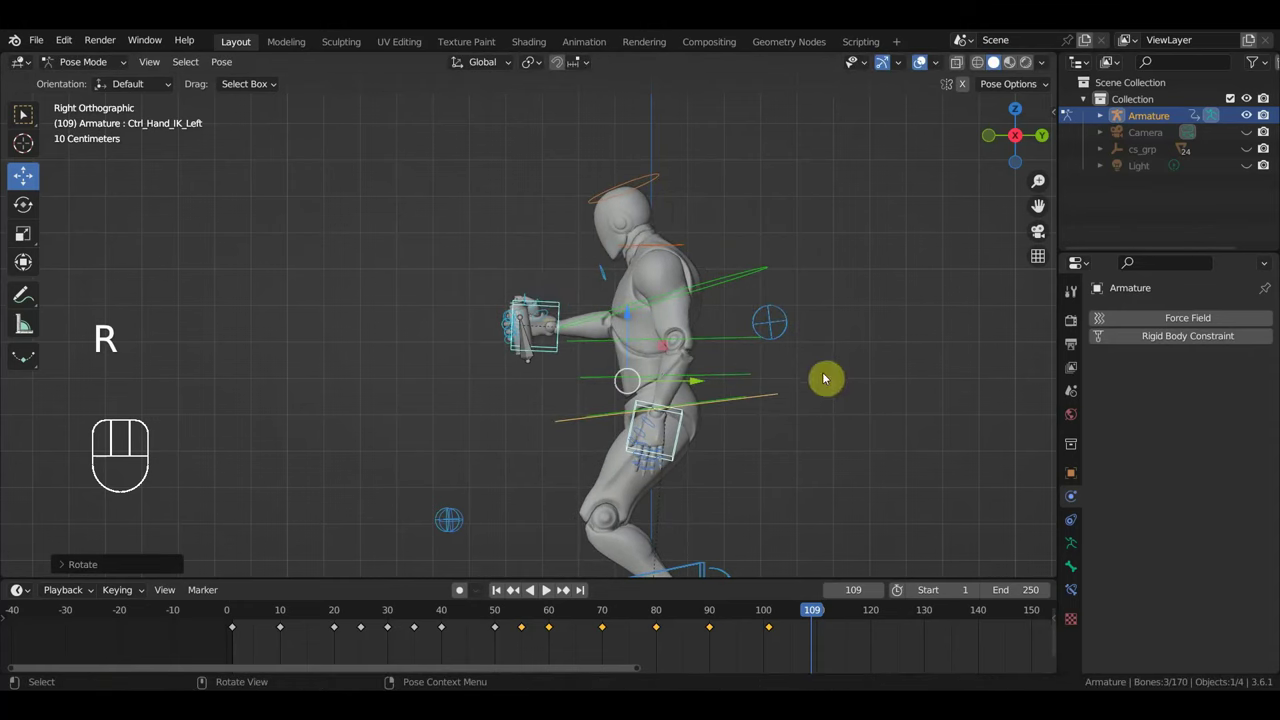
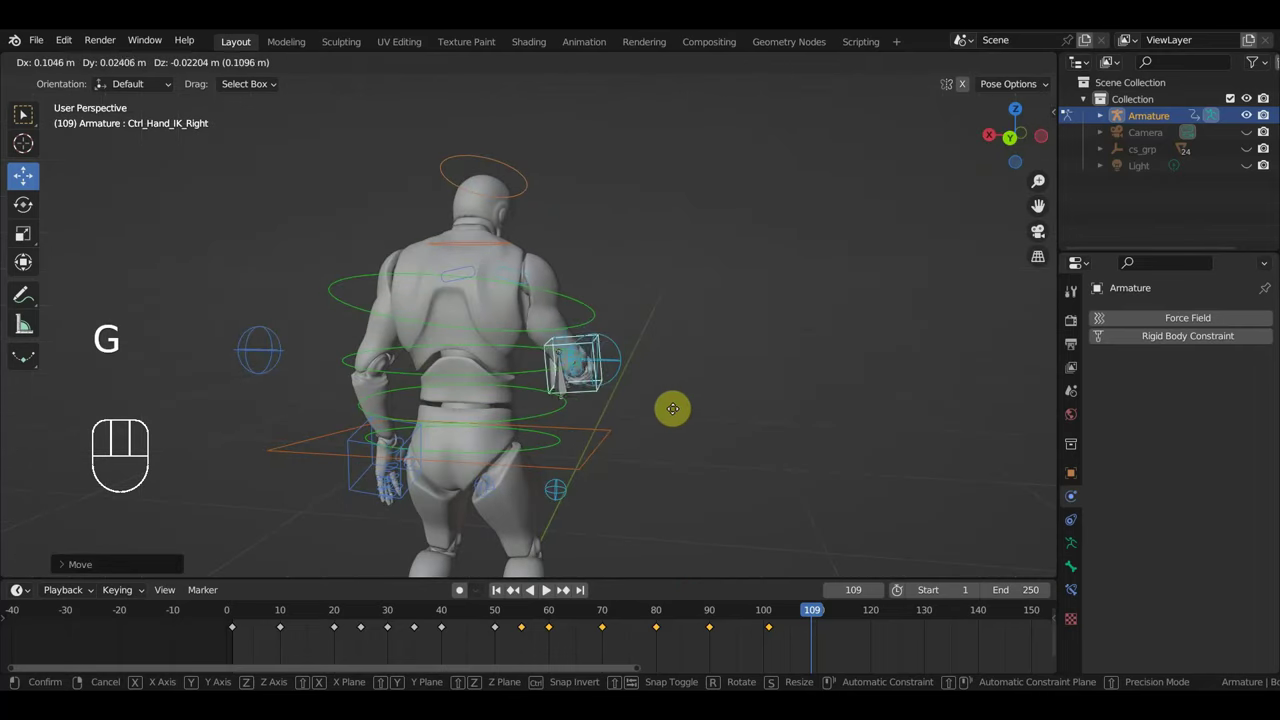
key("a")
key("i")
left_click_drag(842, 616, 868, 602)
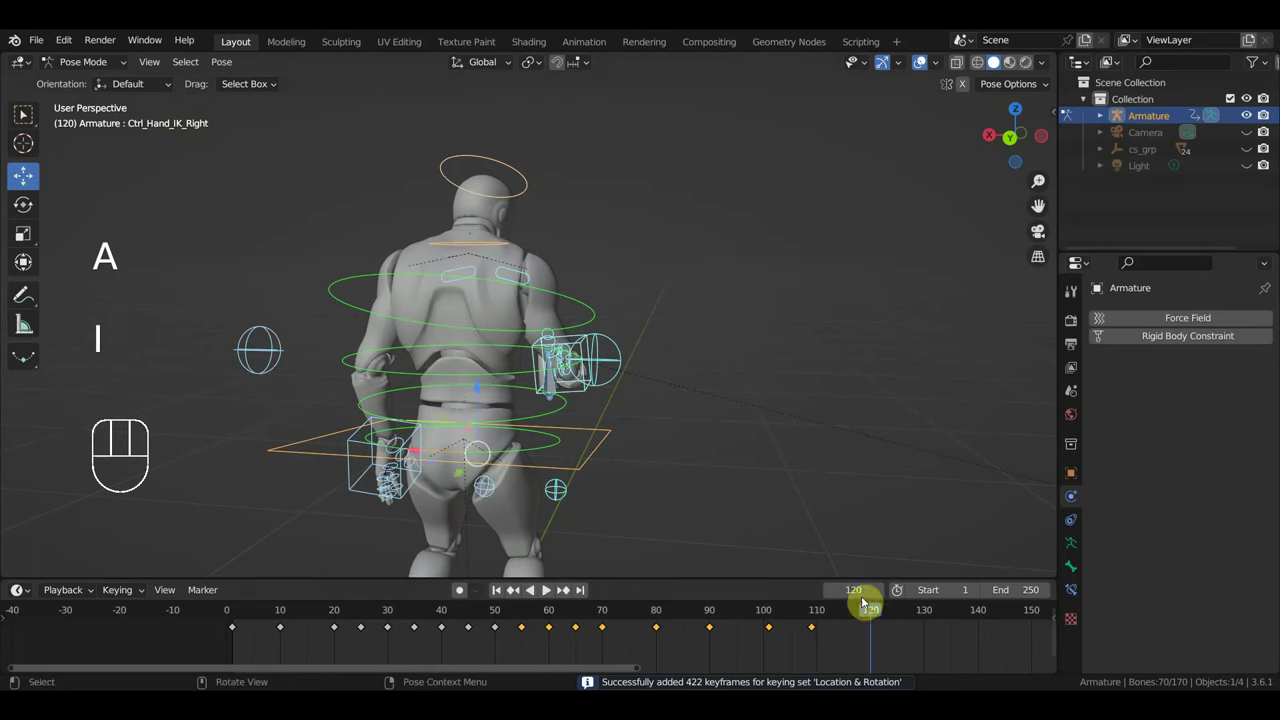
left_click_drag(772, 448, 643, 433)
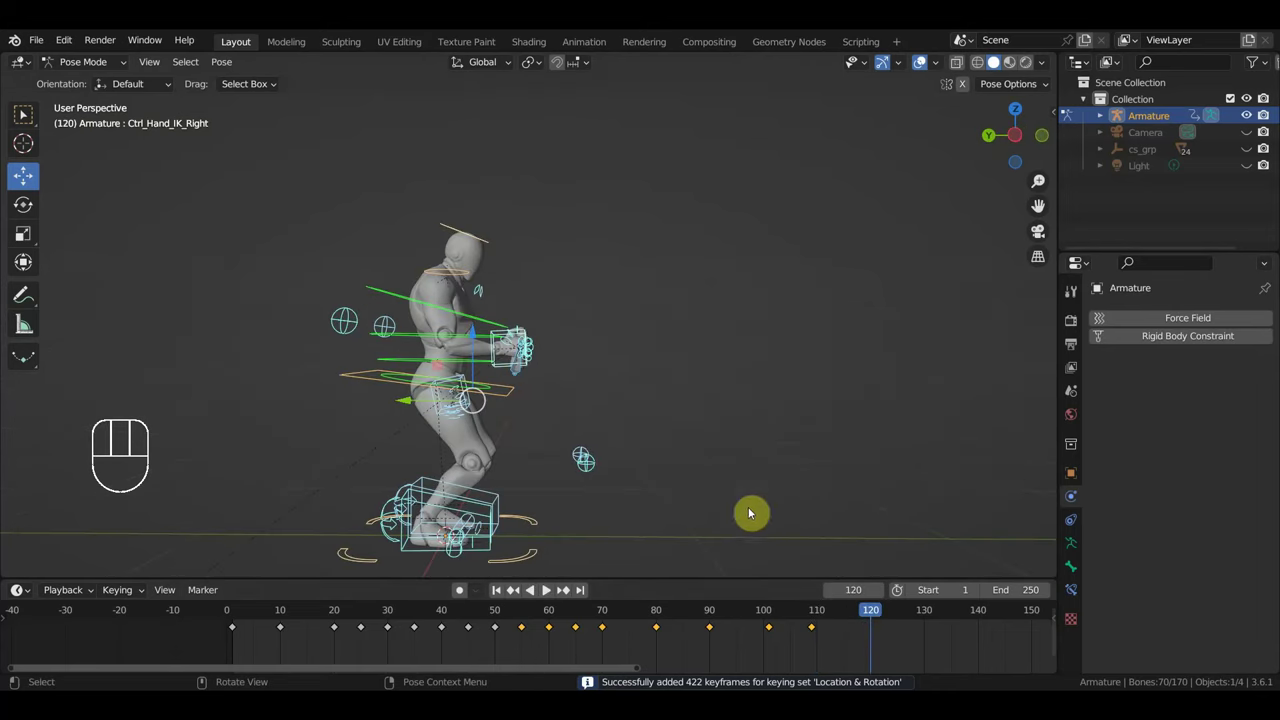
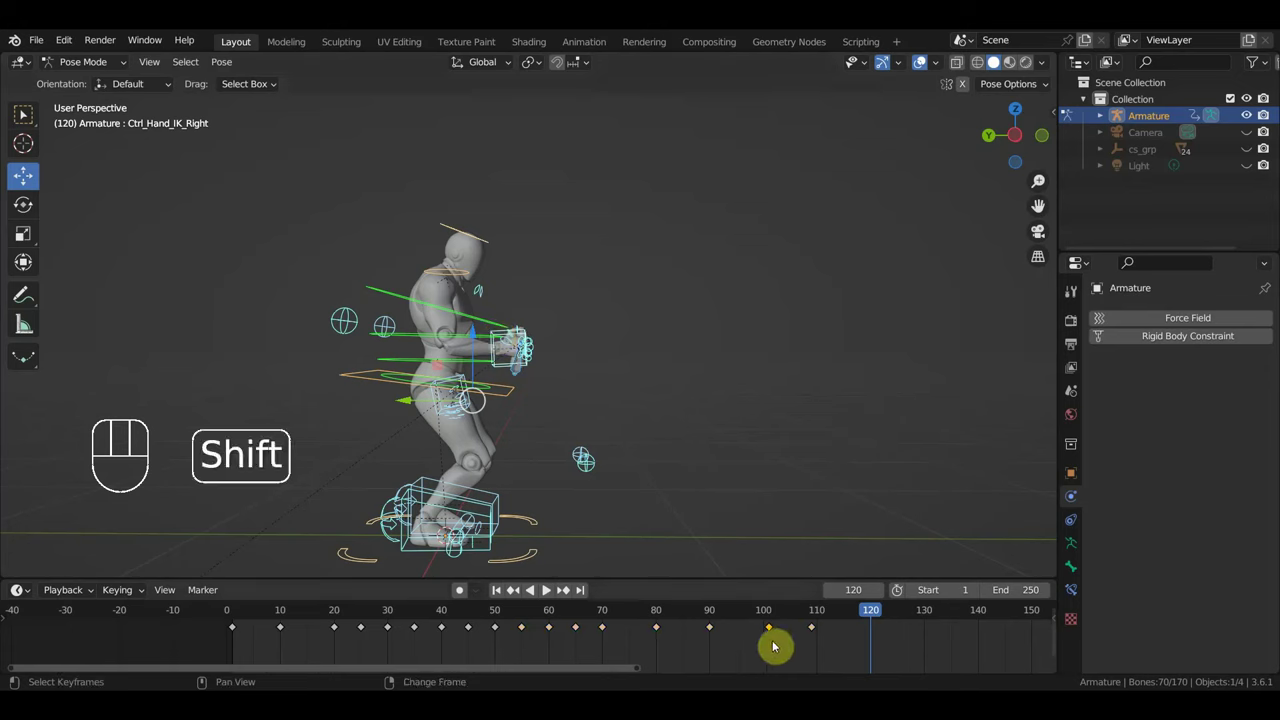
- Duplicate the selected keyframe onto frame 120 and play back the section
key("shift+d")
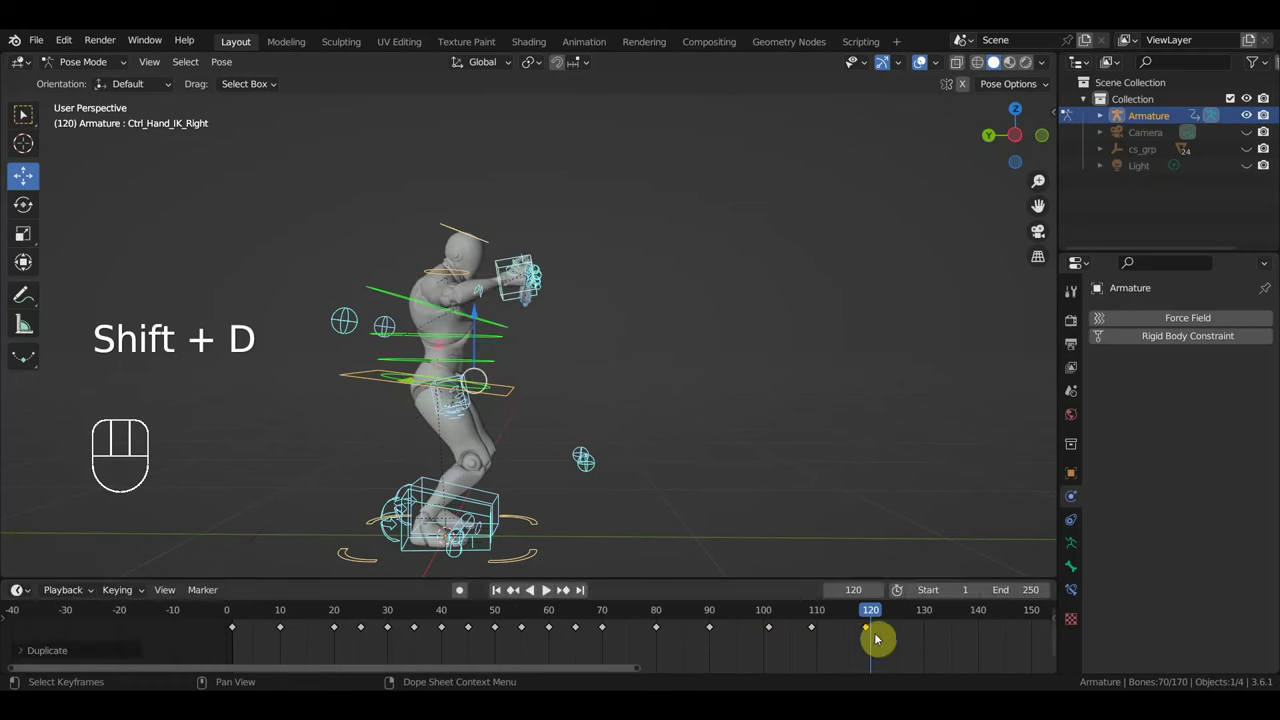
left_click(871, 616)
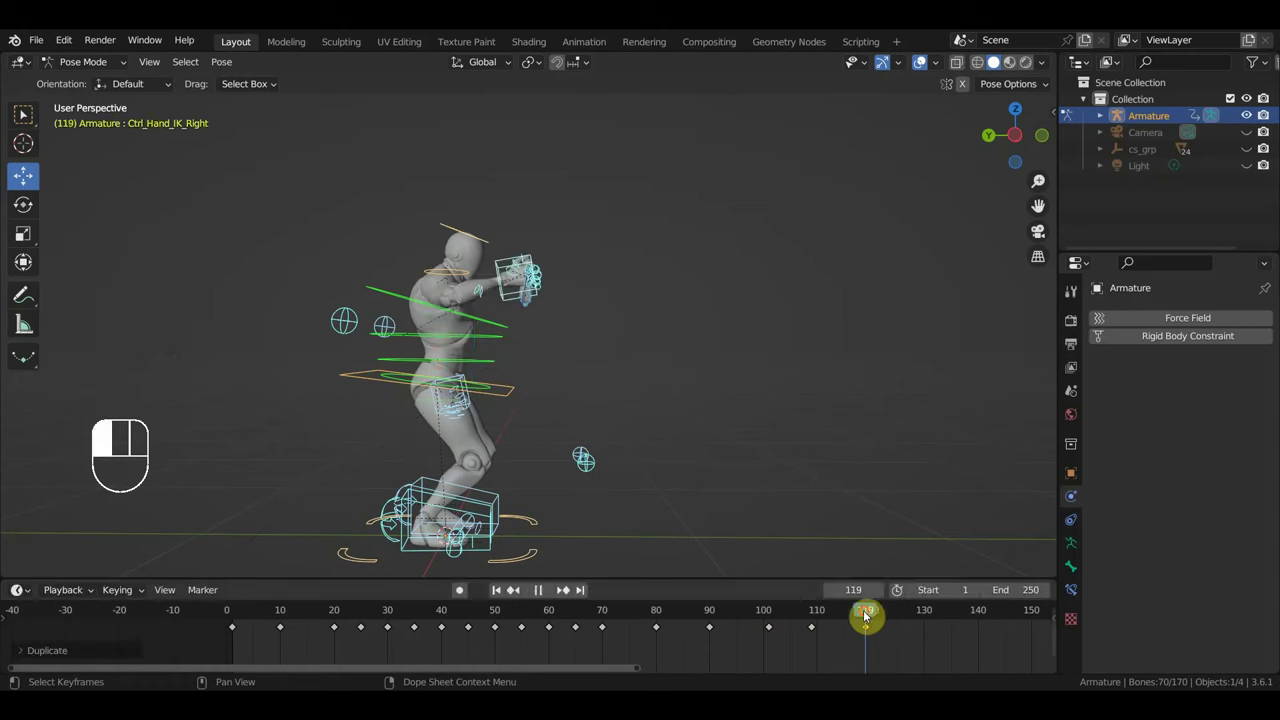
key("a")
left_click_drag(788, 652, 763, 626)
key("shift+d")
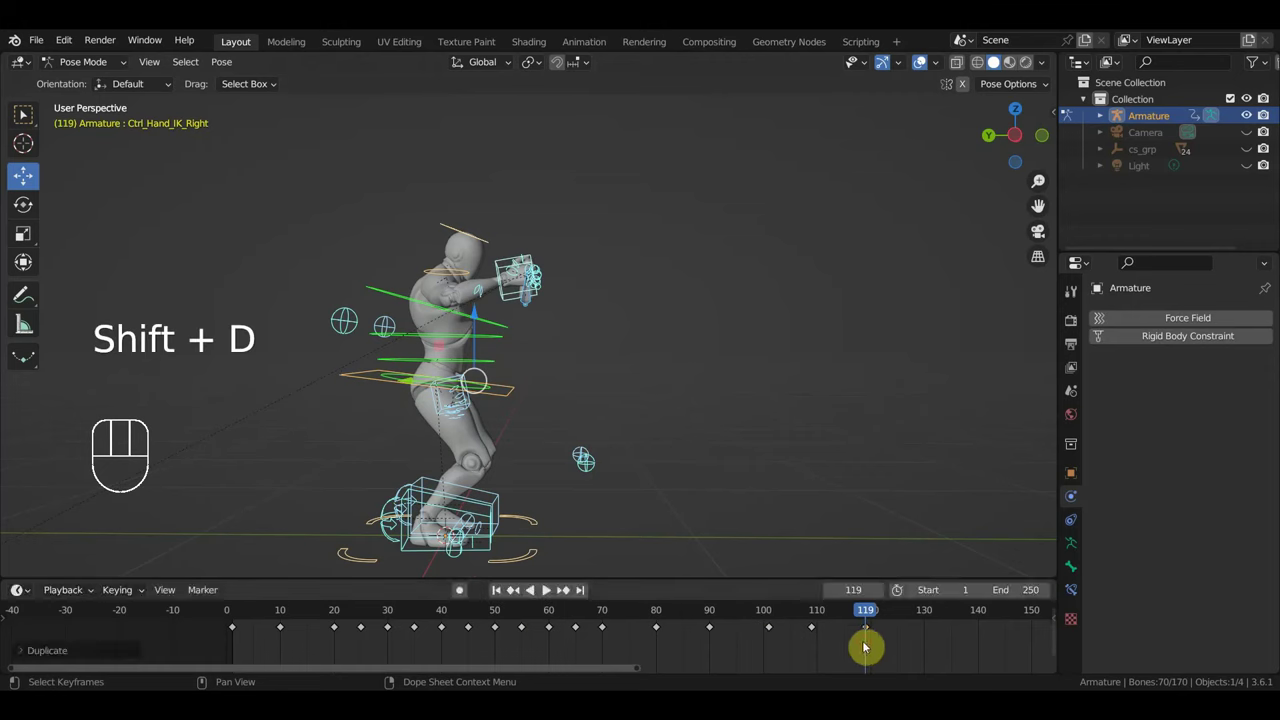
- Duplicate the frame-79 pose keyframe and place the copy near frame 119
left_click(713, 612)
left_click(658, 616)
left_click(646, 623)
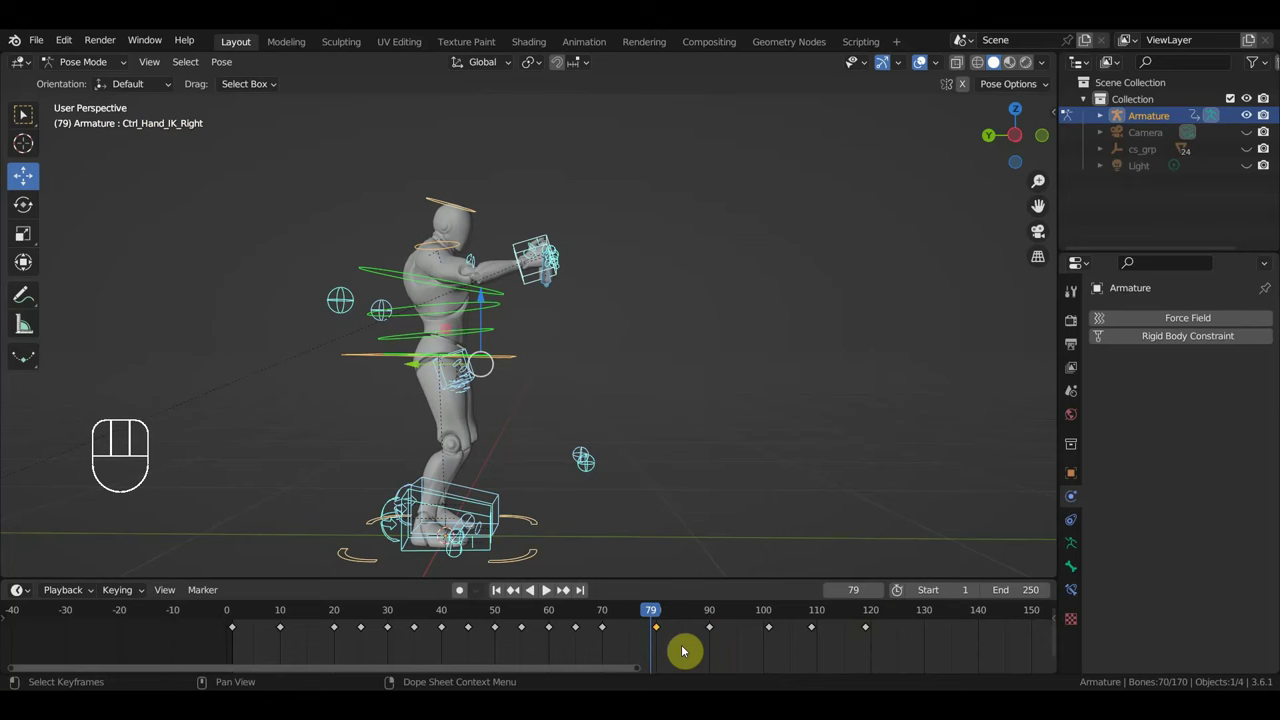
key("shift+d")
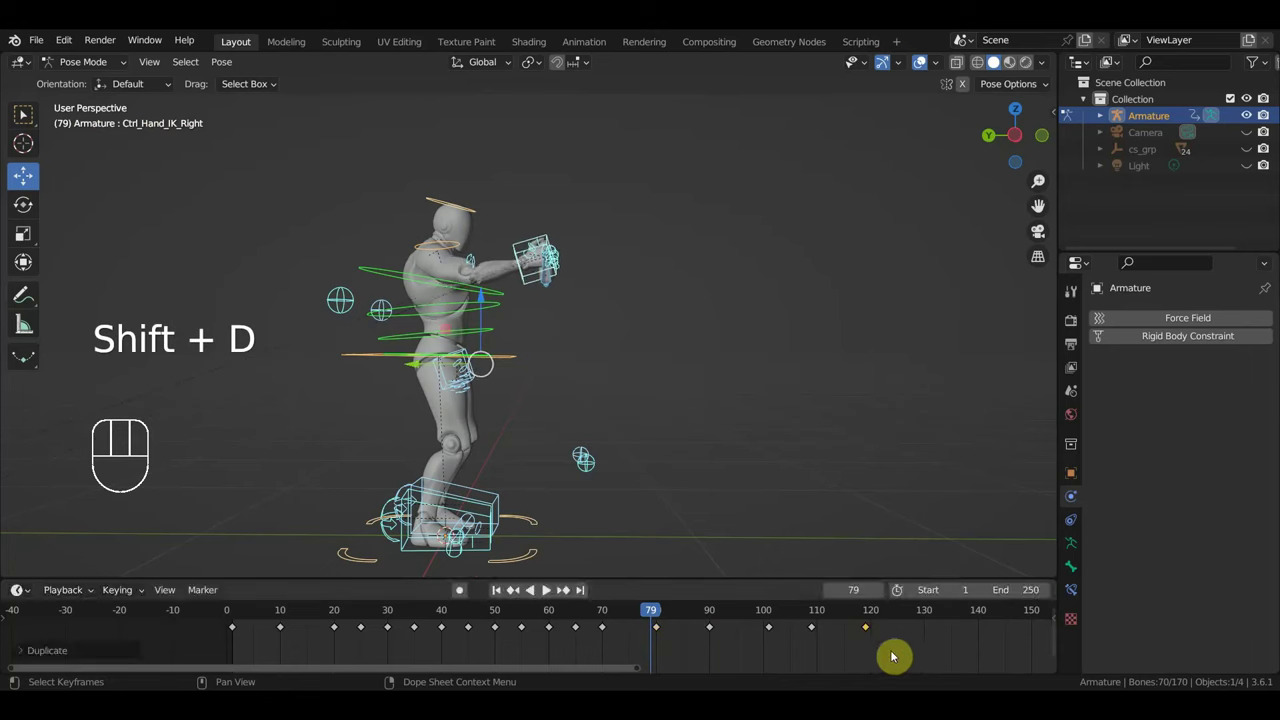
left_click_drag(708, 625, 885, 627)
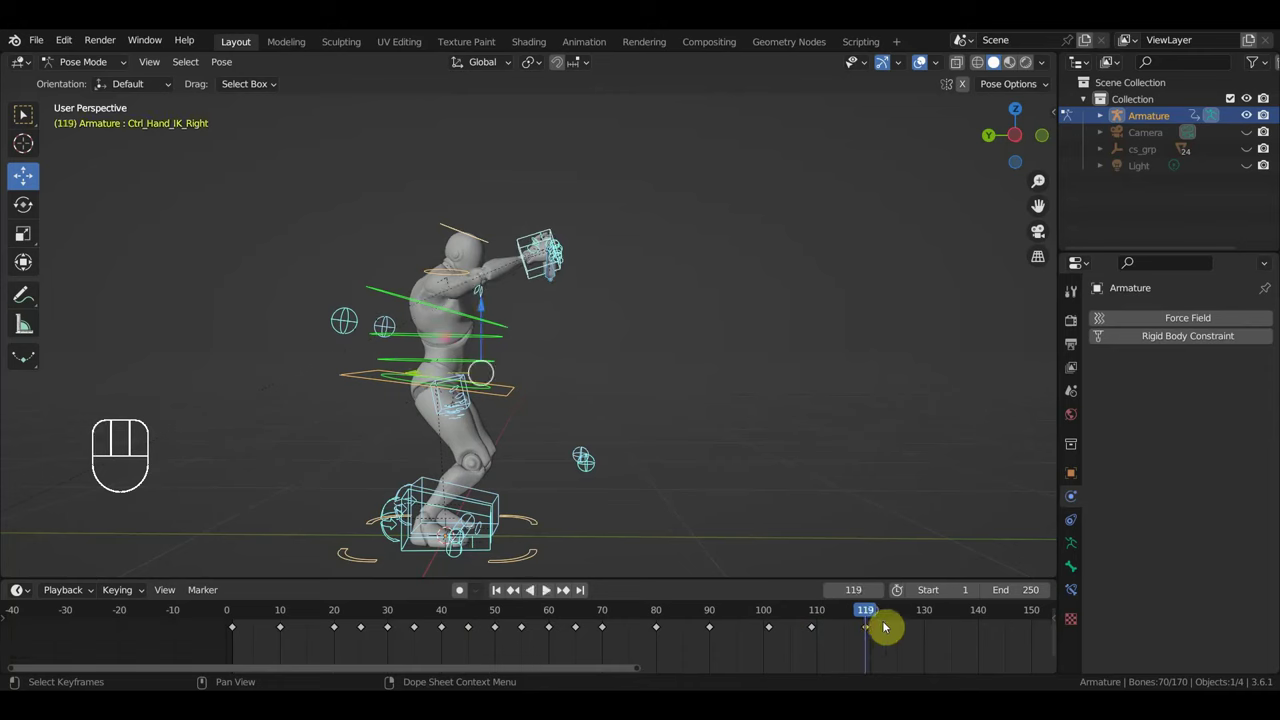
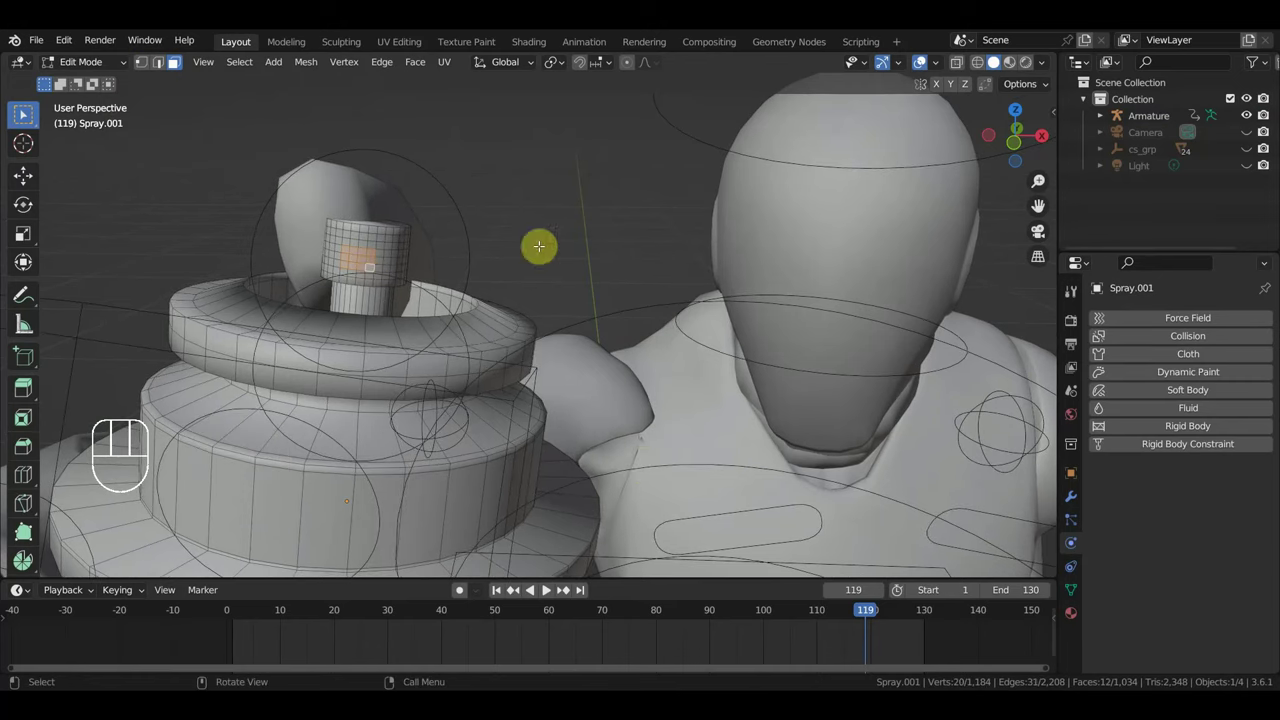
- Show the vertex group settings for the Spray.001 mesh
left_click(1080, 591)
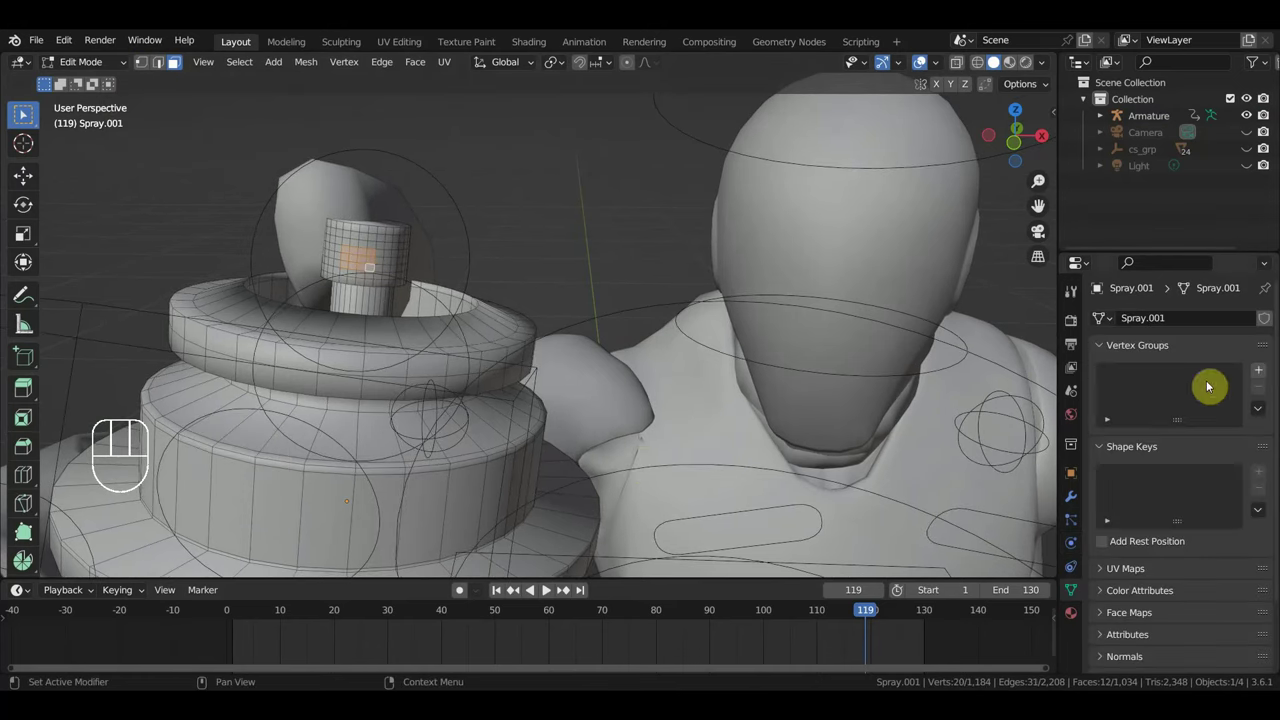
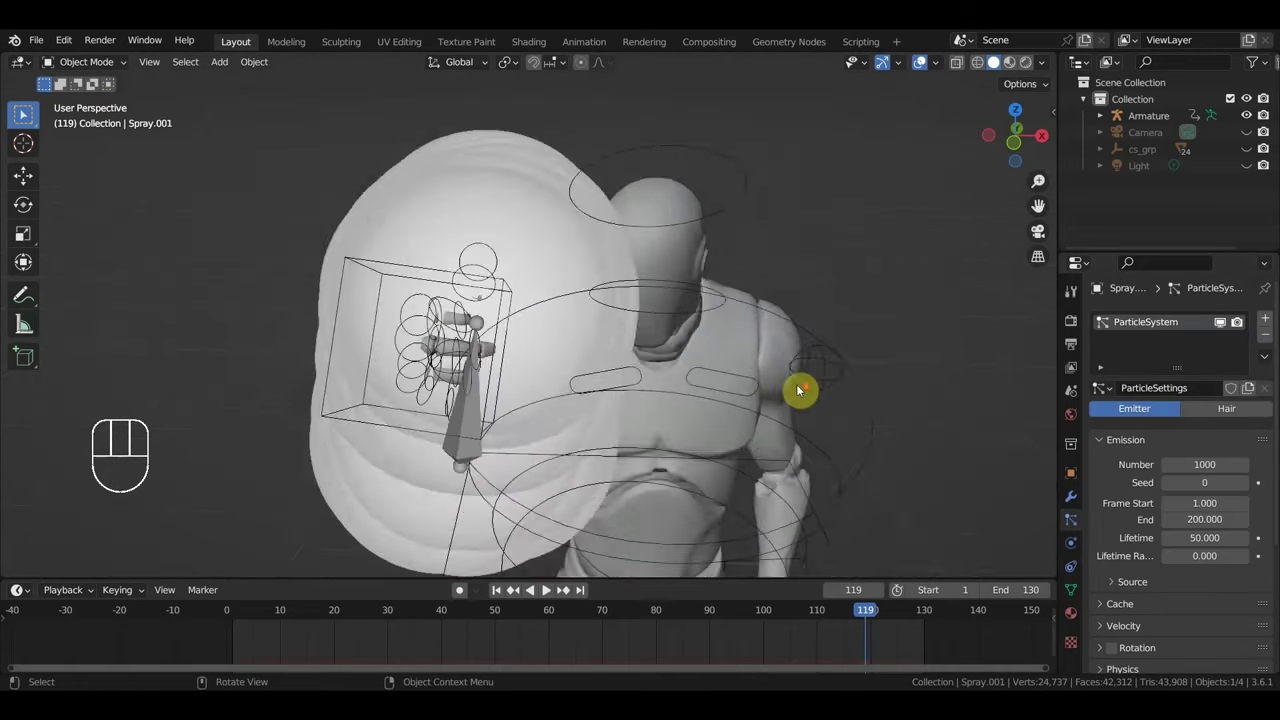
- Set the spray particle size to 0.050
left_click_drag(797, 395, 624, 385)
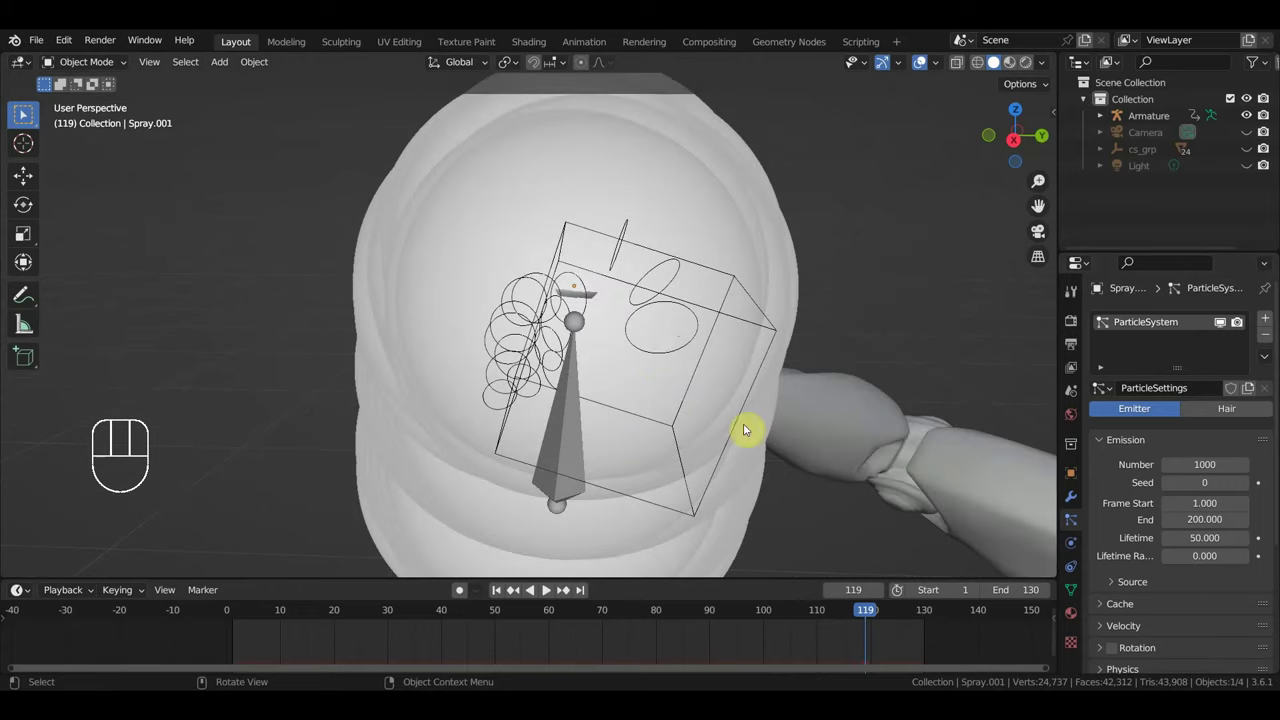
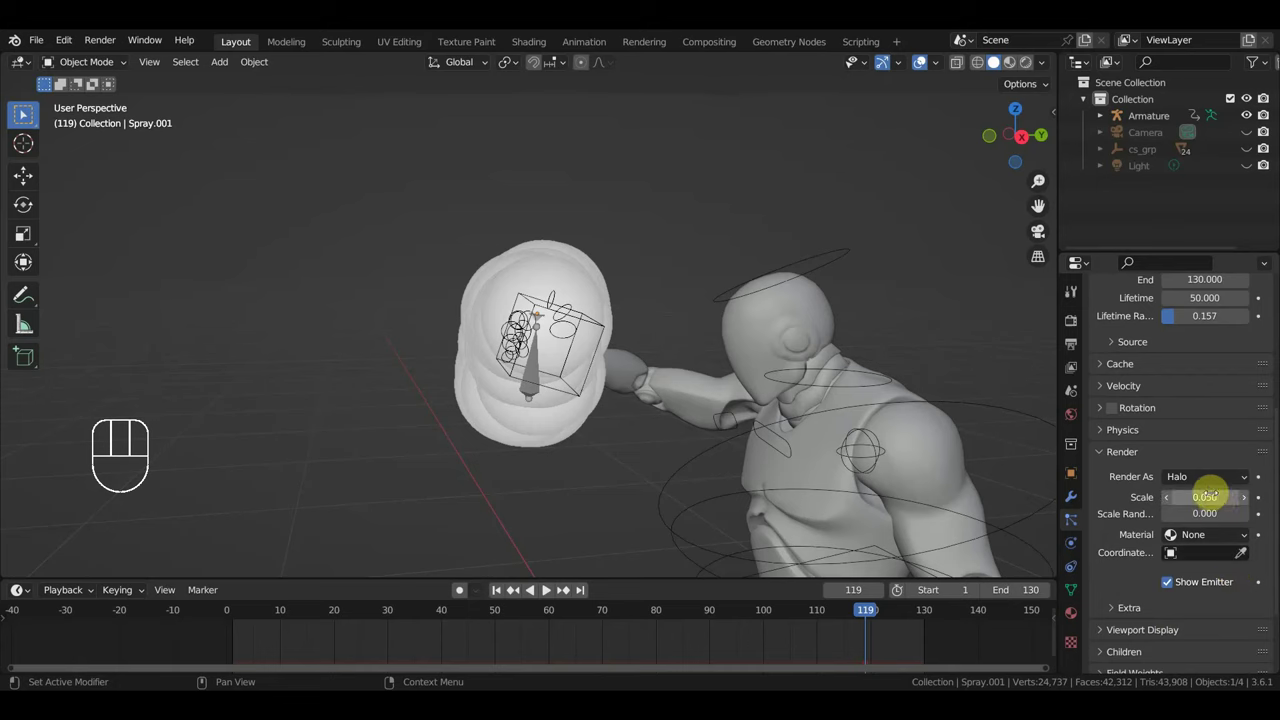
left_click(1216, 489)
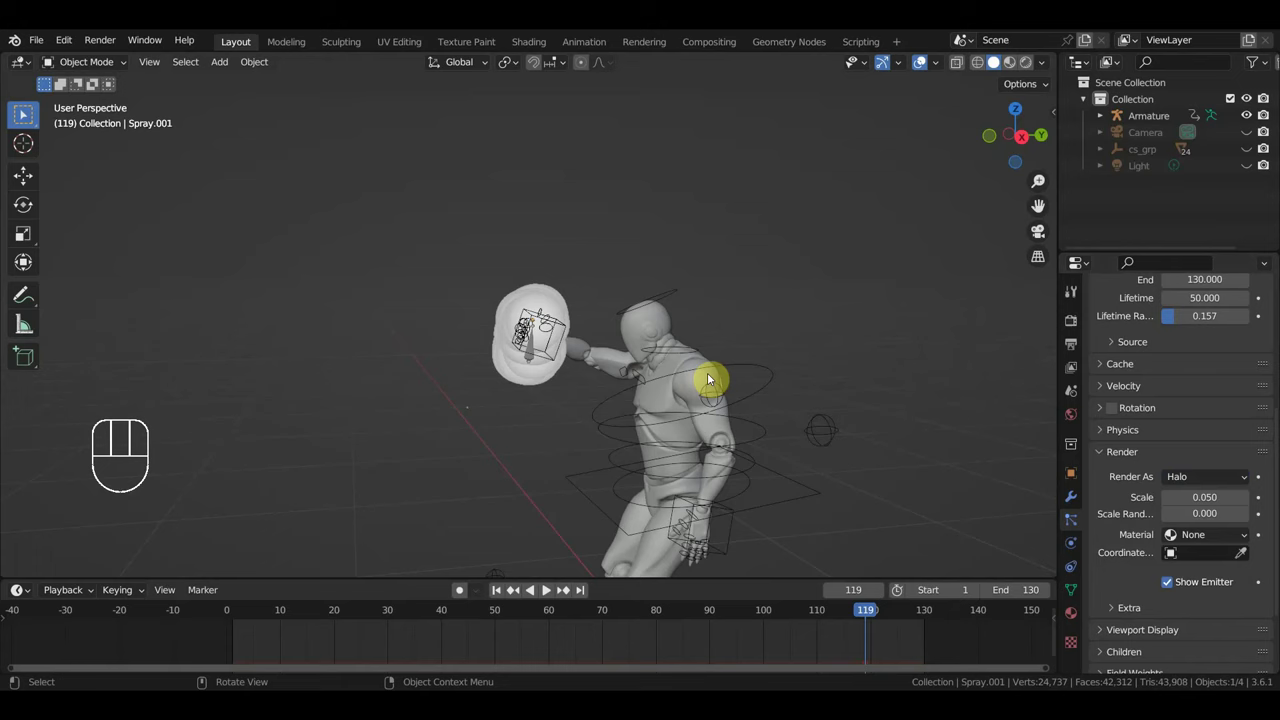
- Add an Ico Sphere, shrink it to a tiny size and move it away from the mannequin
key("shift+a")
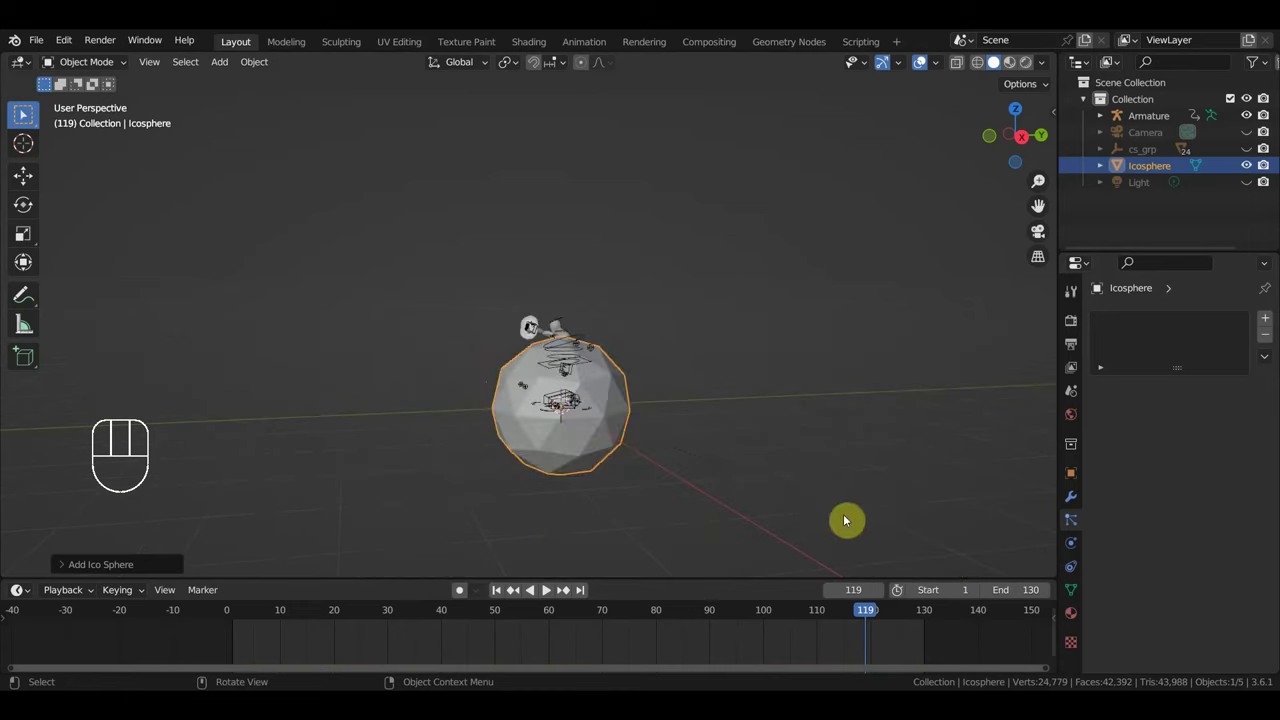
key("s")
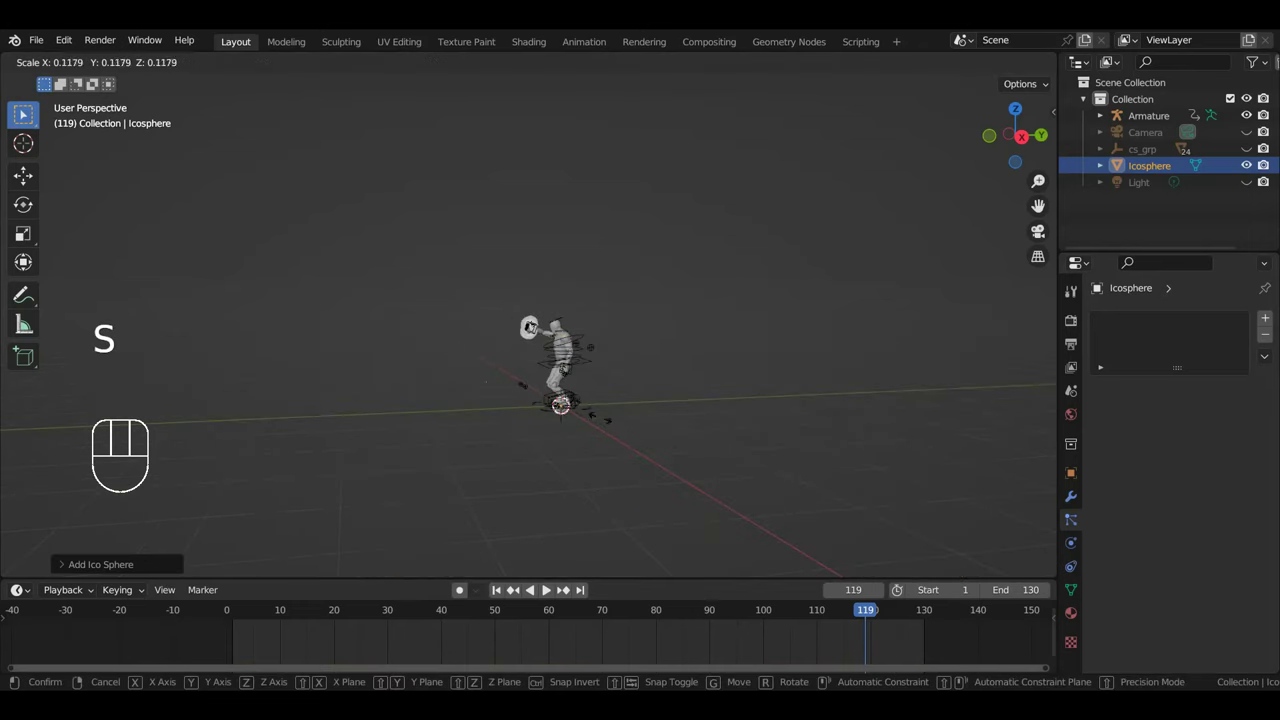
left_click_drag(676, 441, 753, 443)
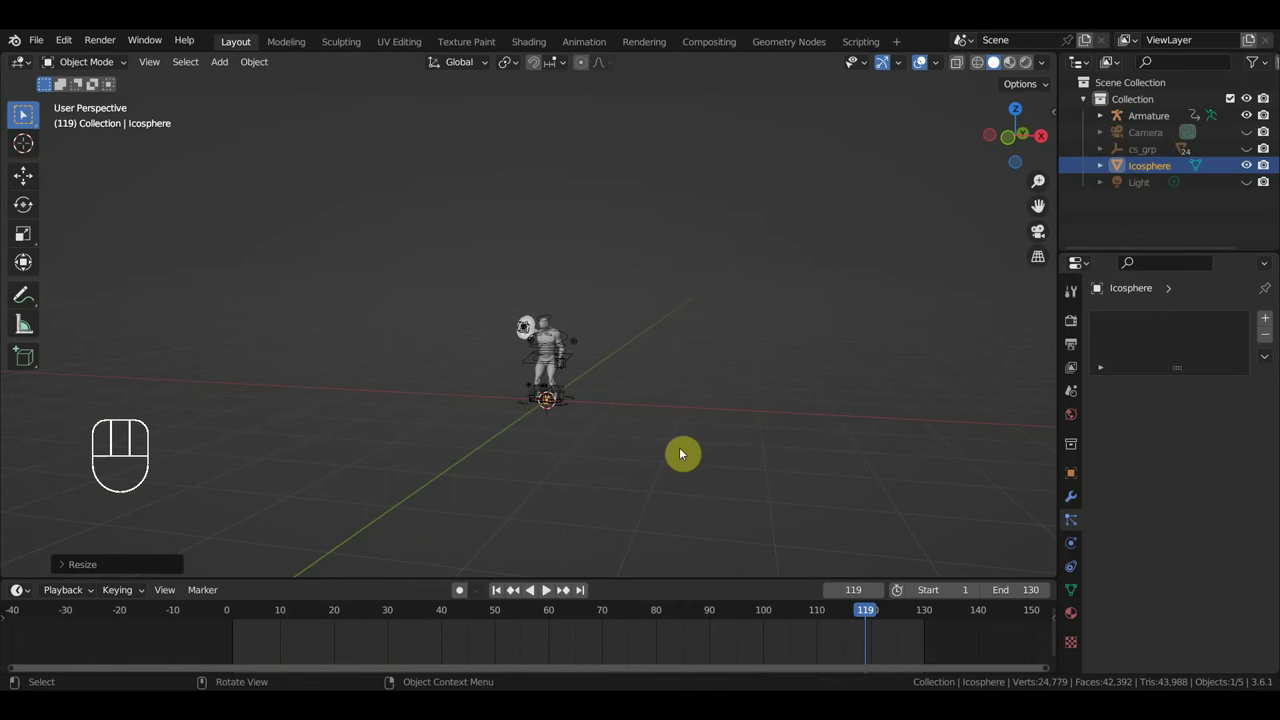
key("g")
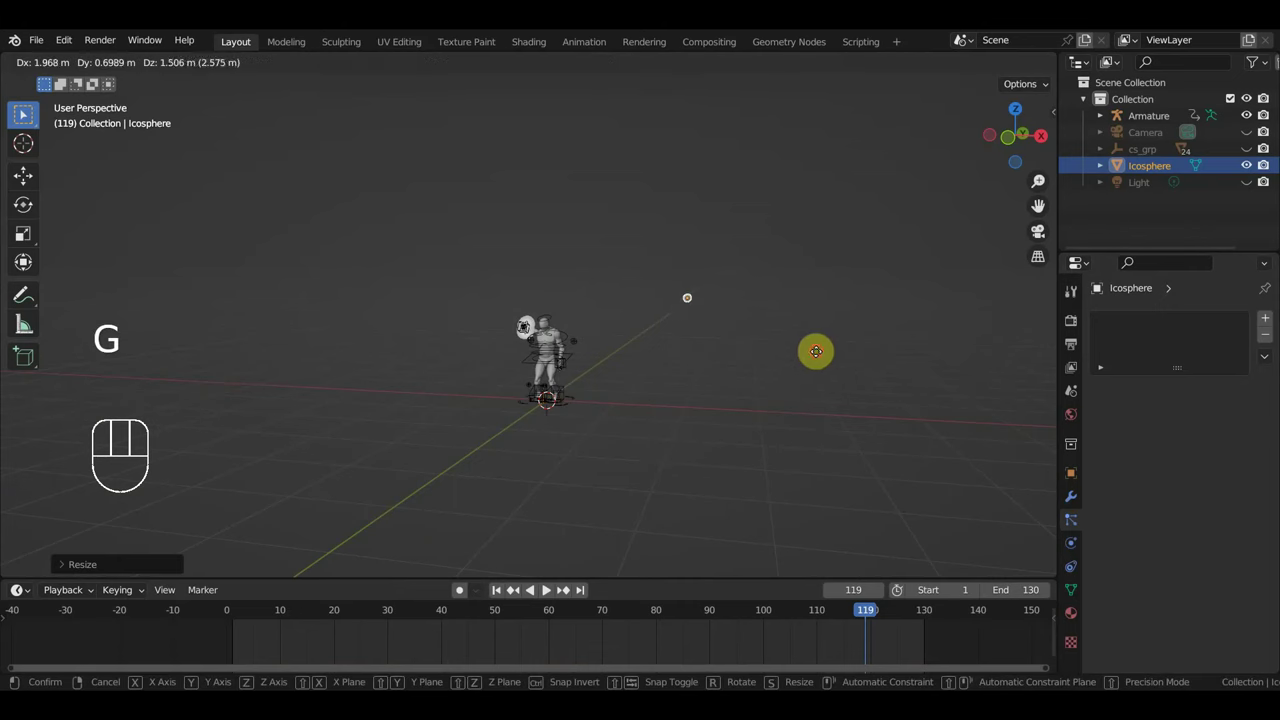
left_click_drag(792, 412, 718, 430)
left_click_drag(747, 403, 731, 397)
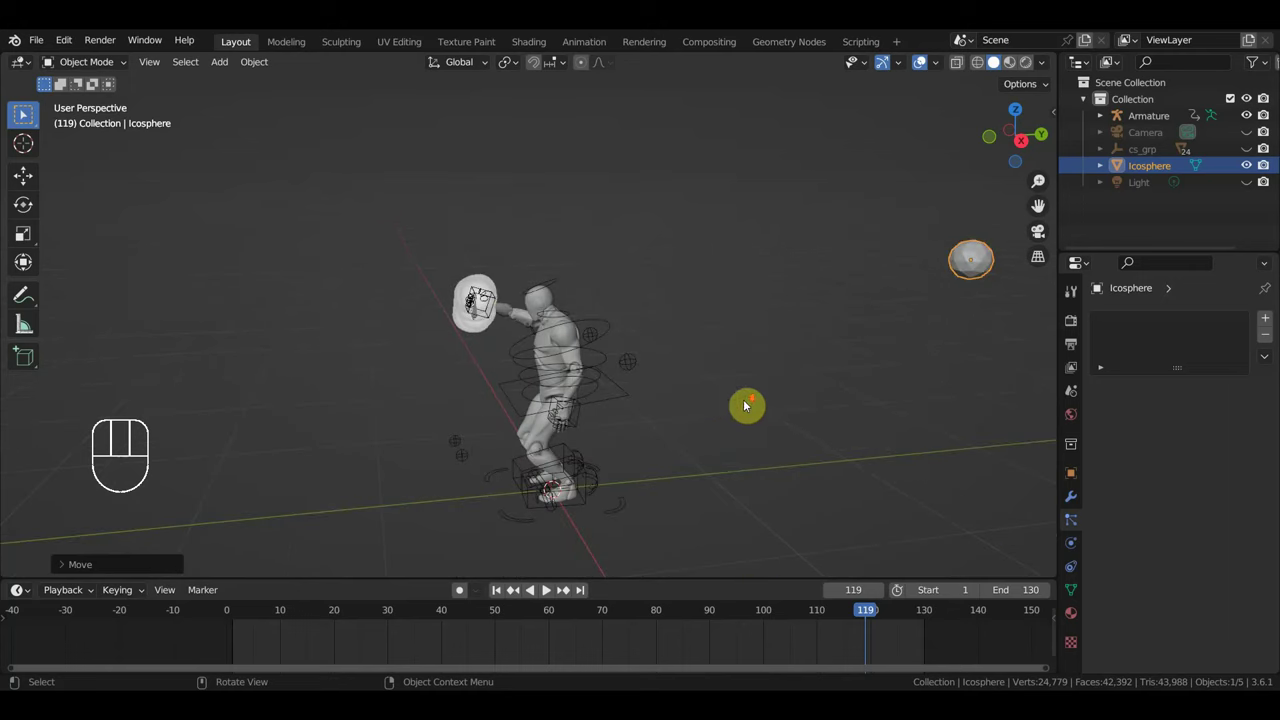
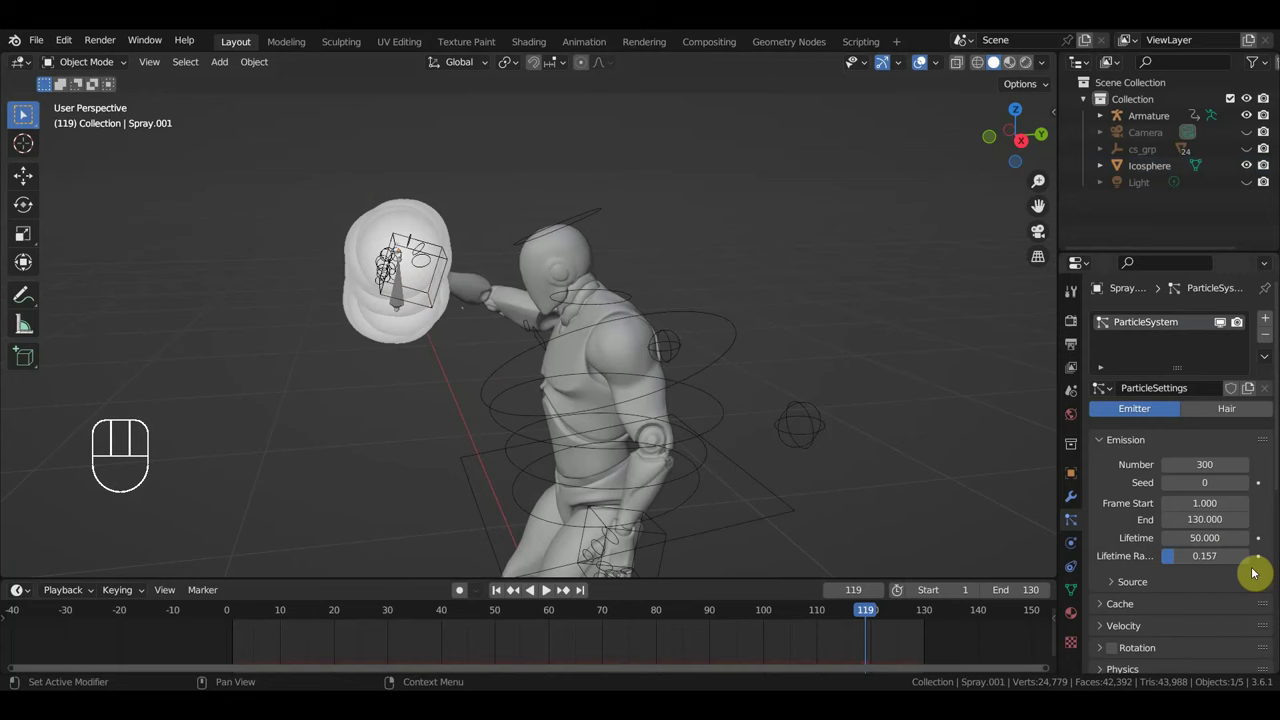
- Render the Spray.001 particles as instances of the Icosphere object
left_click_drag(1201, 593, 1177, 499)
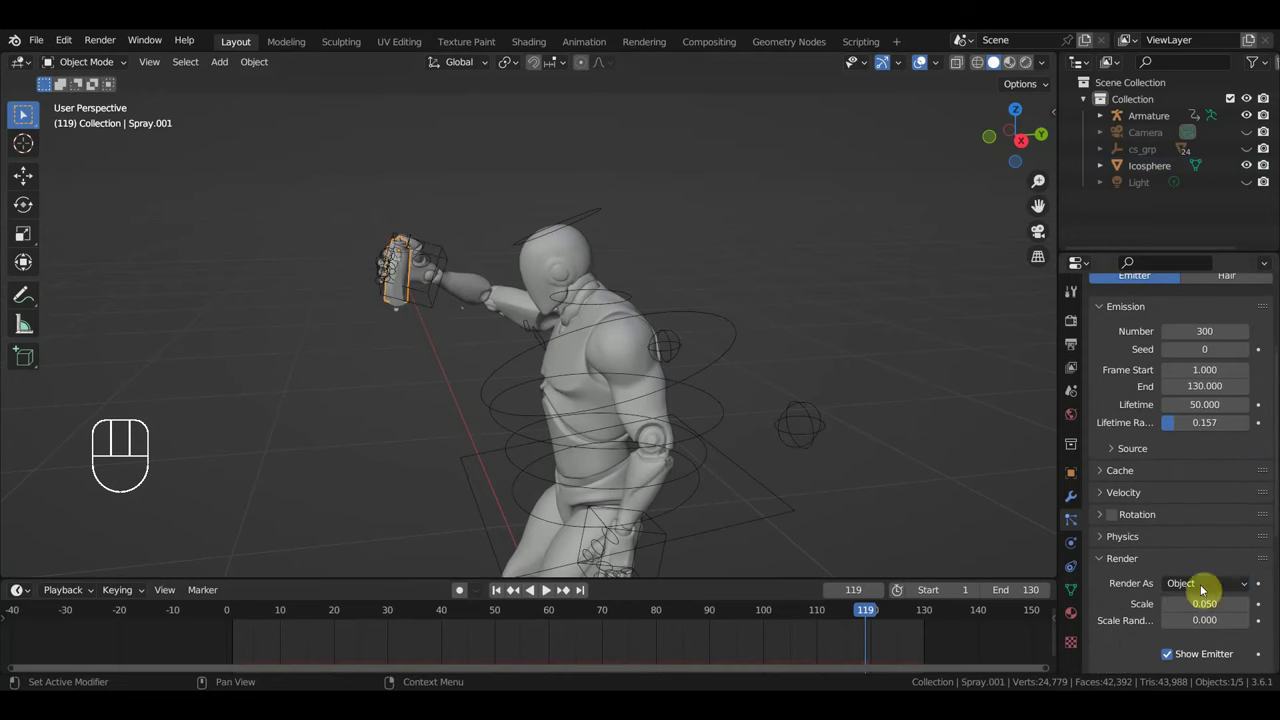
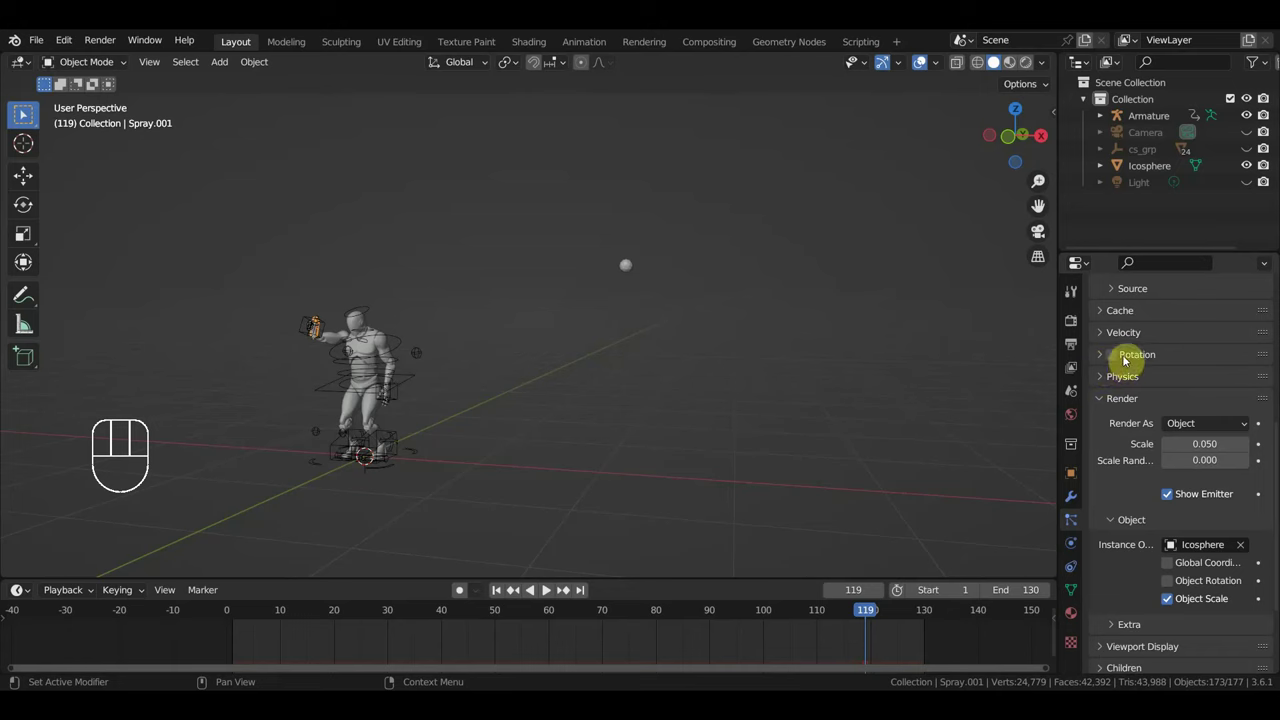
left_click(1103, 339)
left_click(1105, 338)
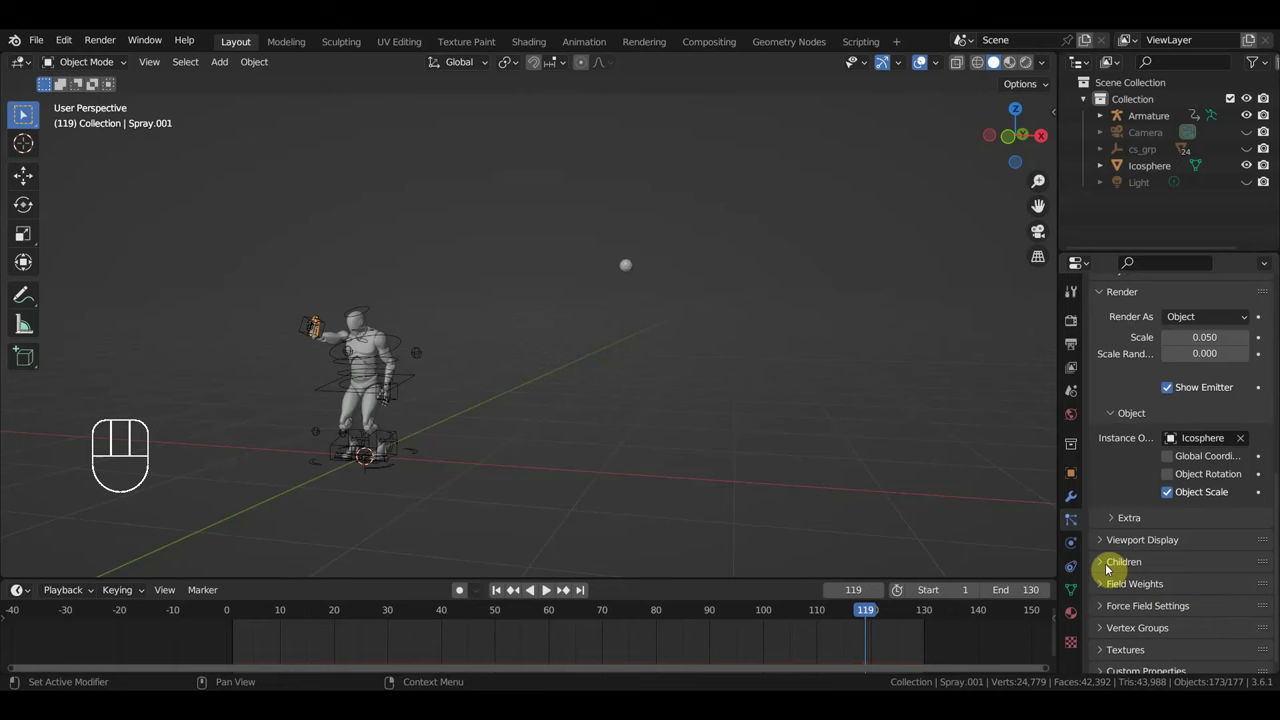
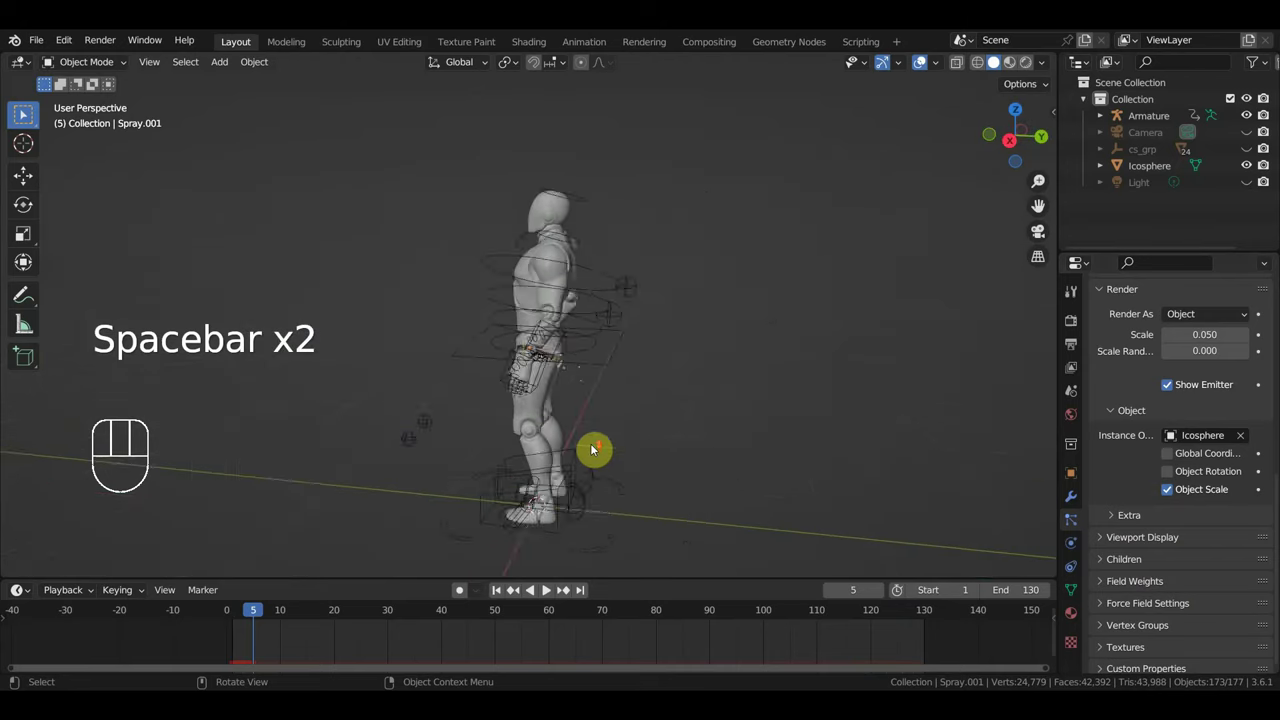
- Drive particle density from the Group vertex group and preview playback to frame 61
left_click_drag(715, 459, 811, 466)
left_click_drag(912, 471, 946, 465)
key("space")
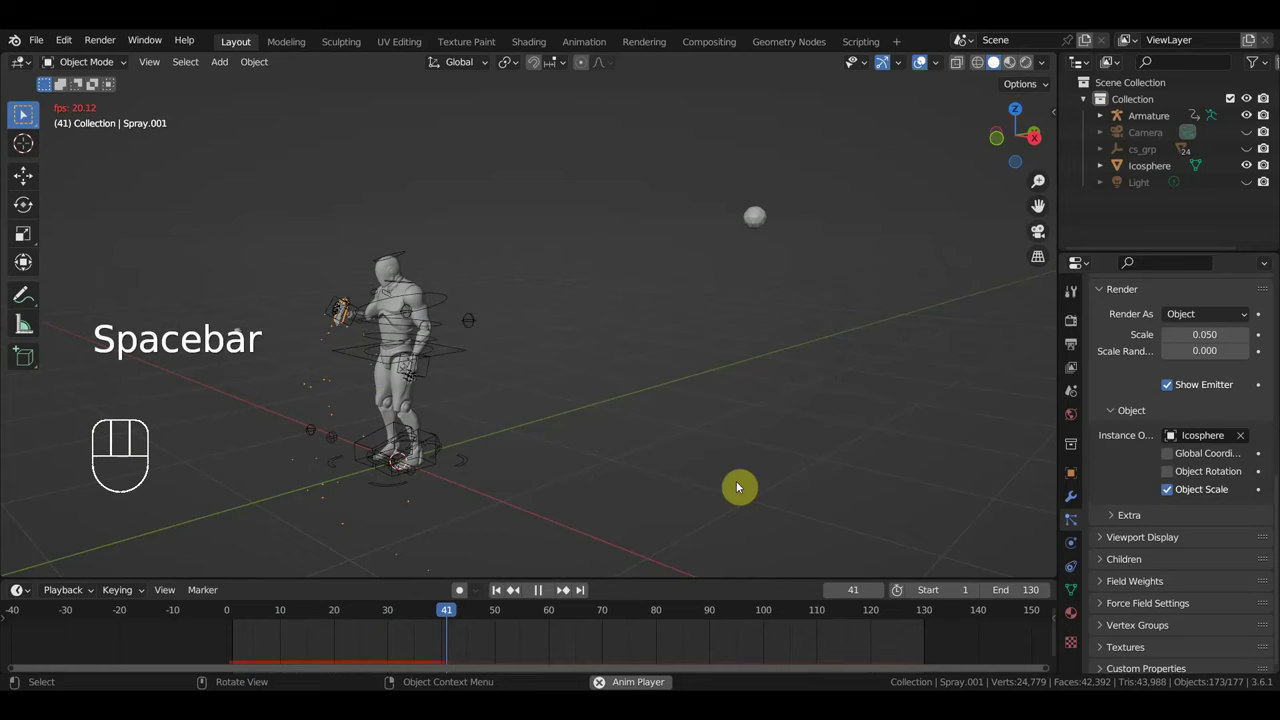
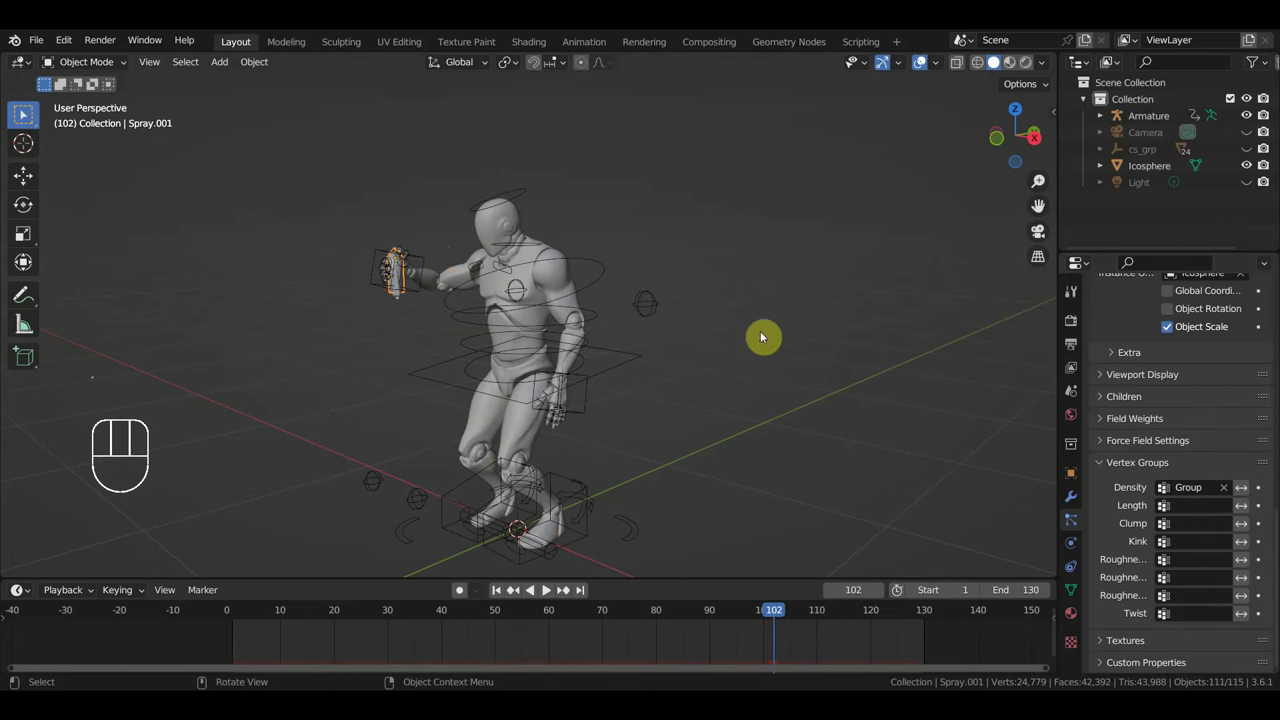
key("space")
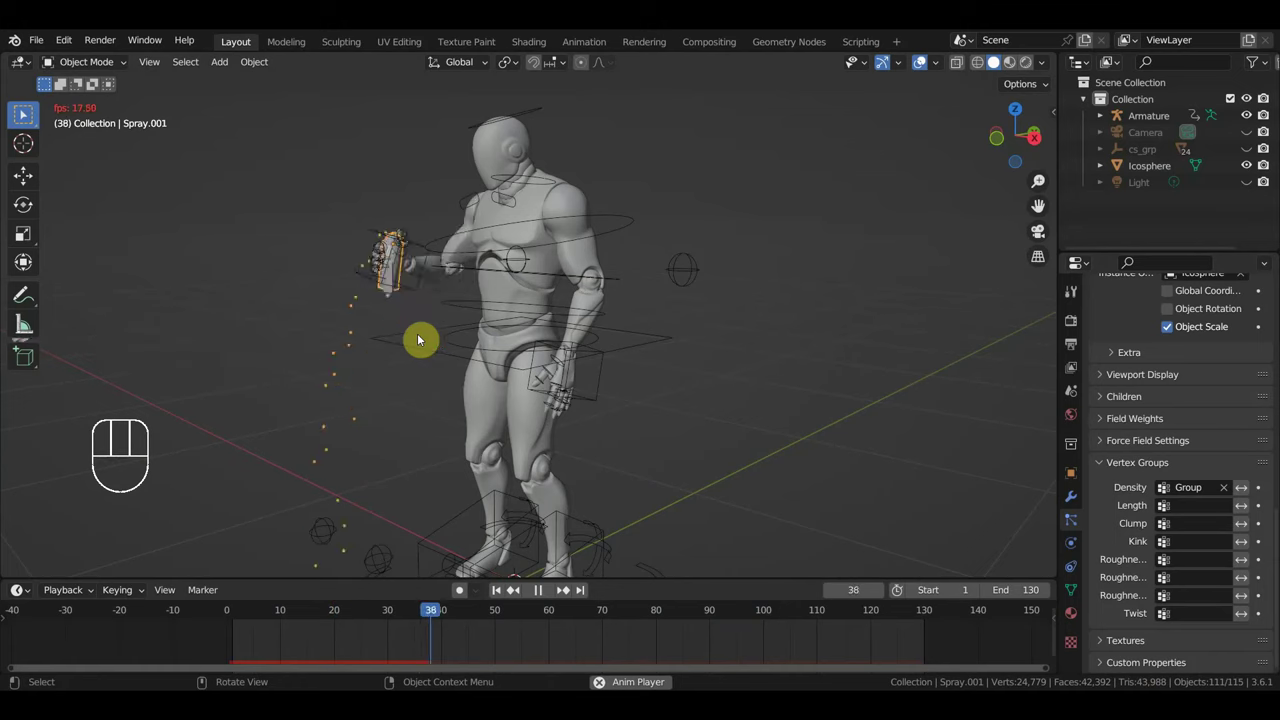
key("space")
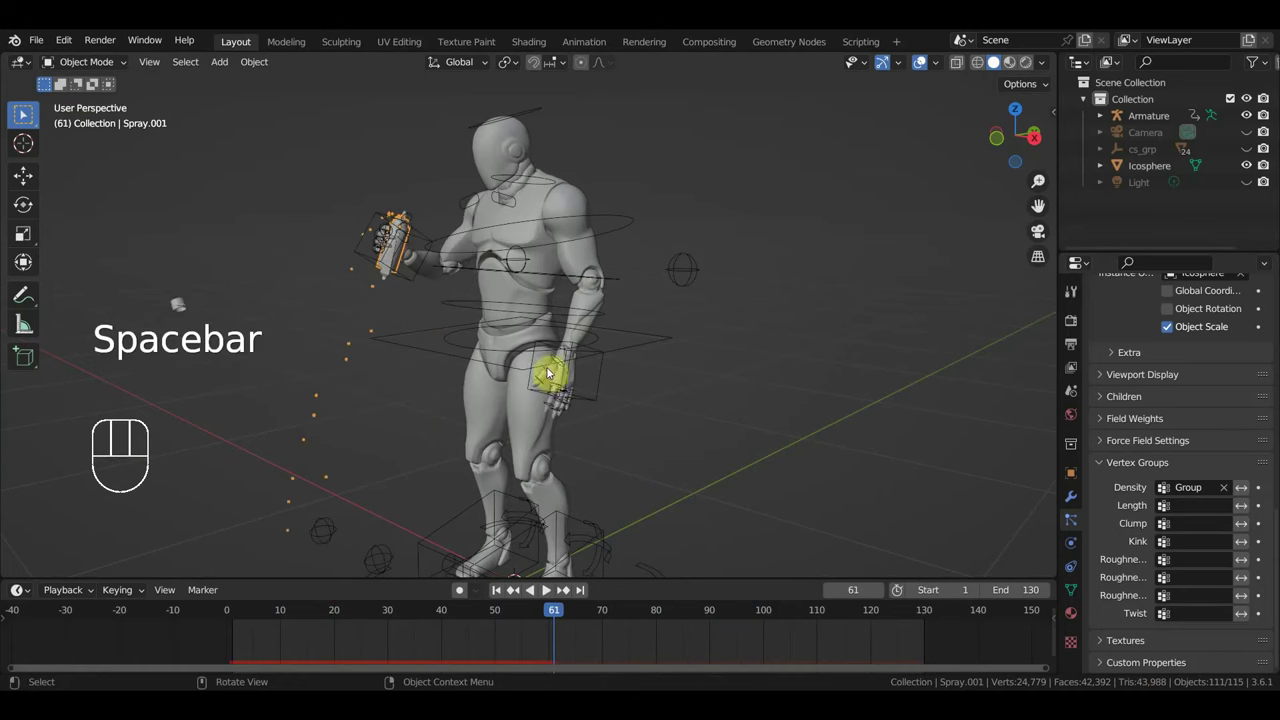
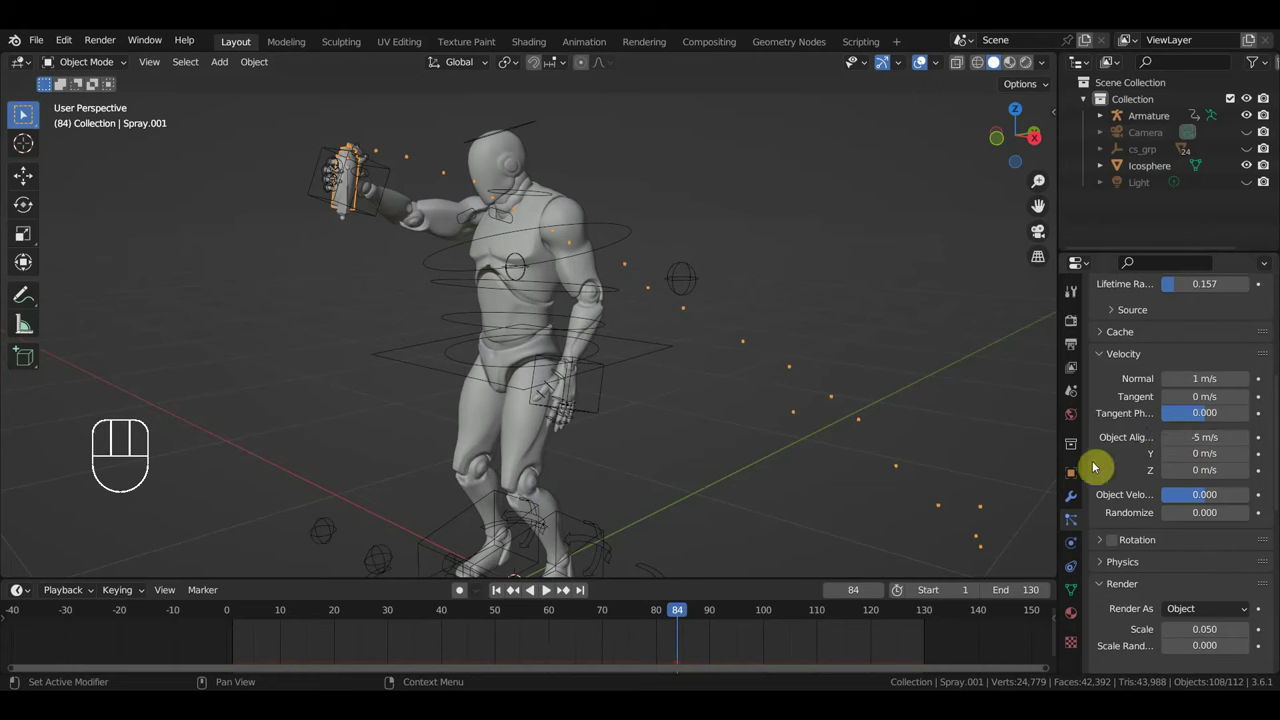
- Play back the -5 m/s X-axis spray with 0.500 velocity randomization to check its direction
key("space")
key("space")
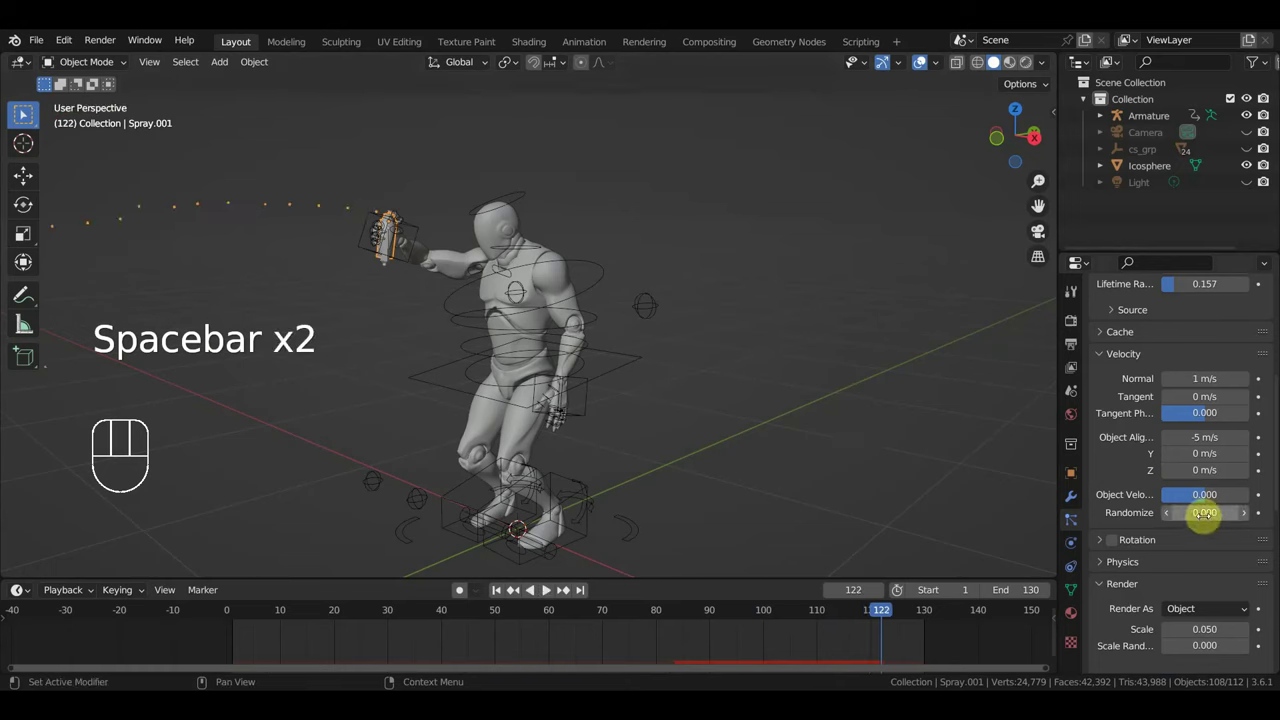
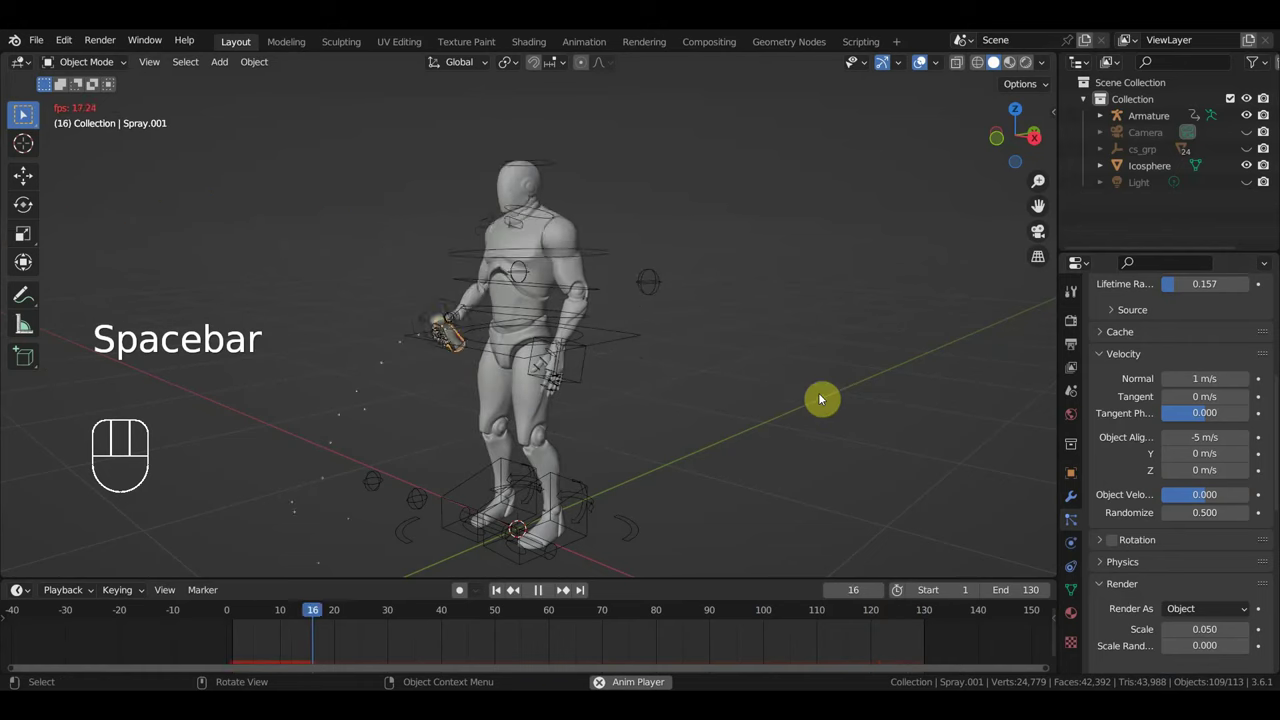
key("space")
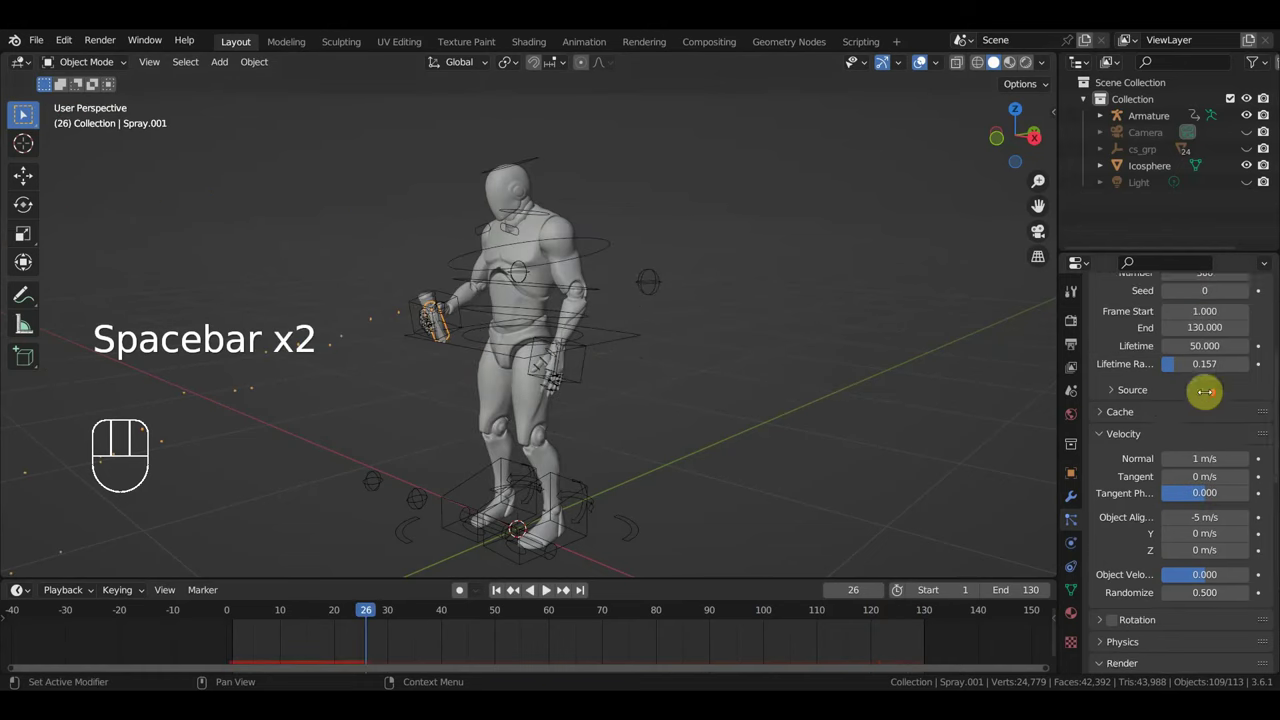
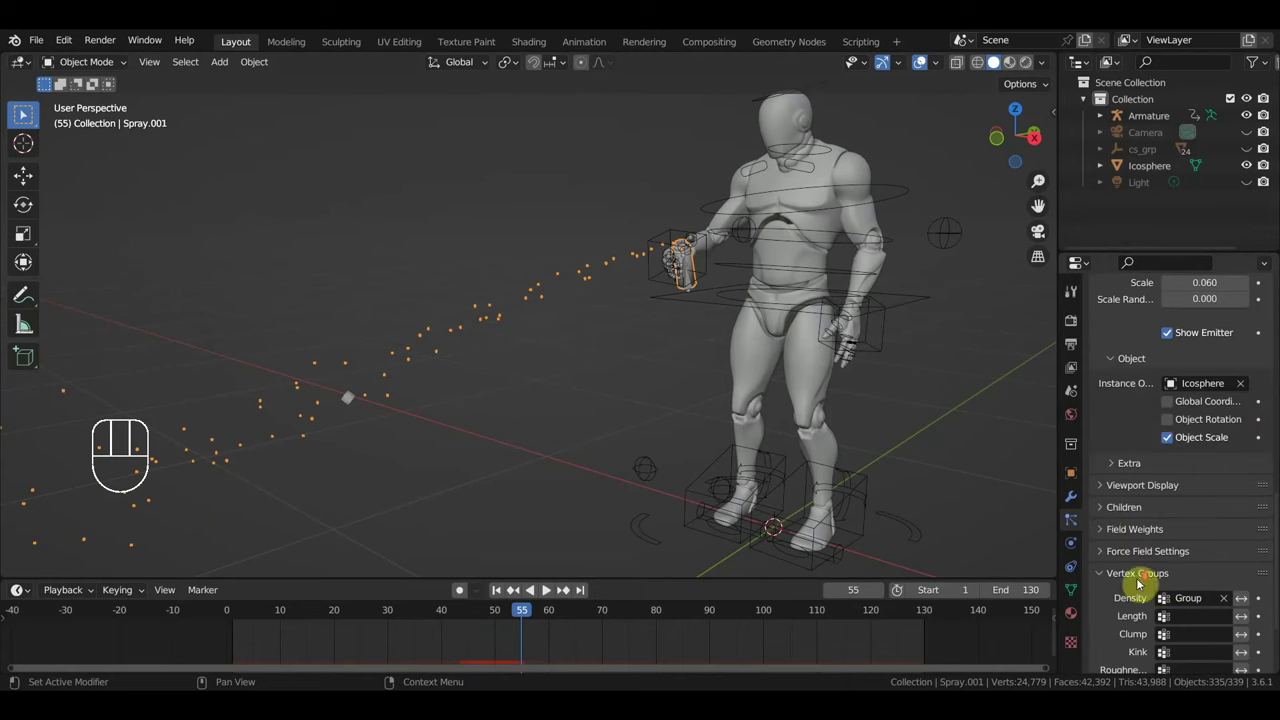
- Reveal the particle texture and force field settings and preview the spray playback
left_click(1109, 671)
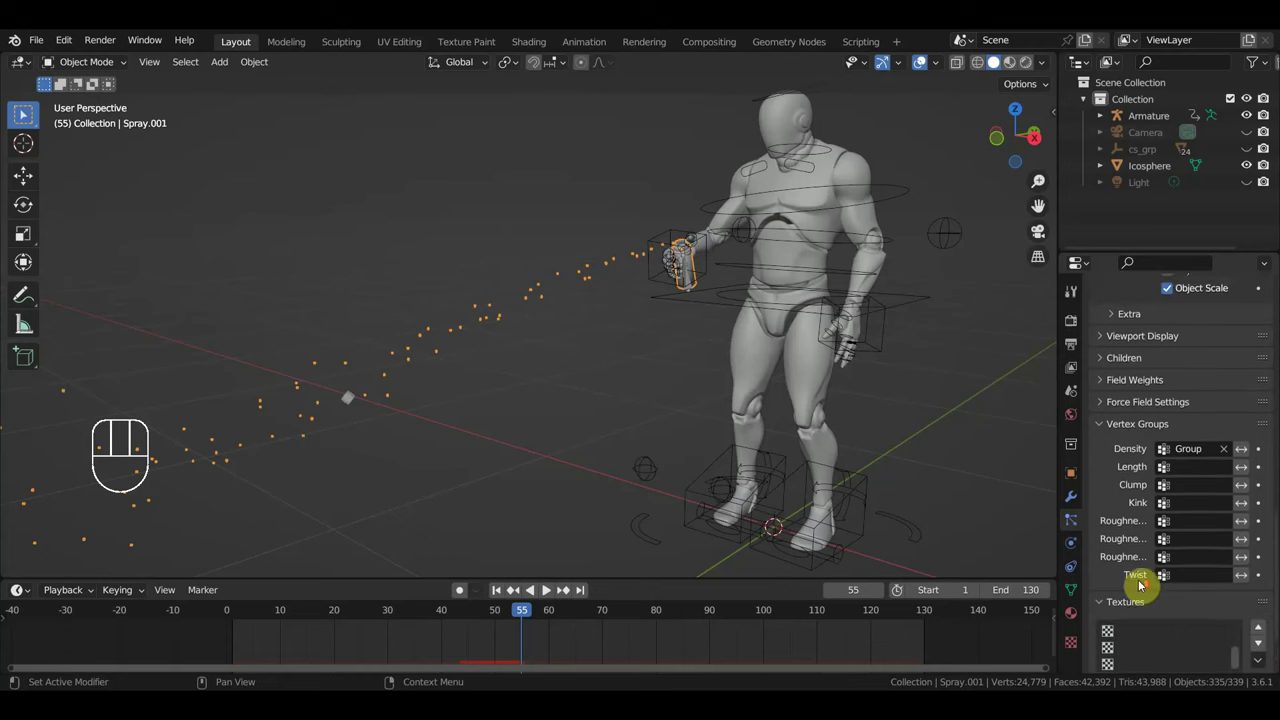
left_click(1109, 464)
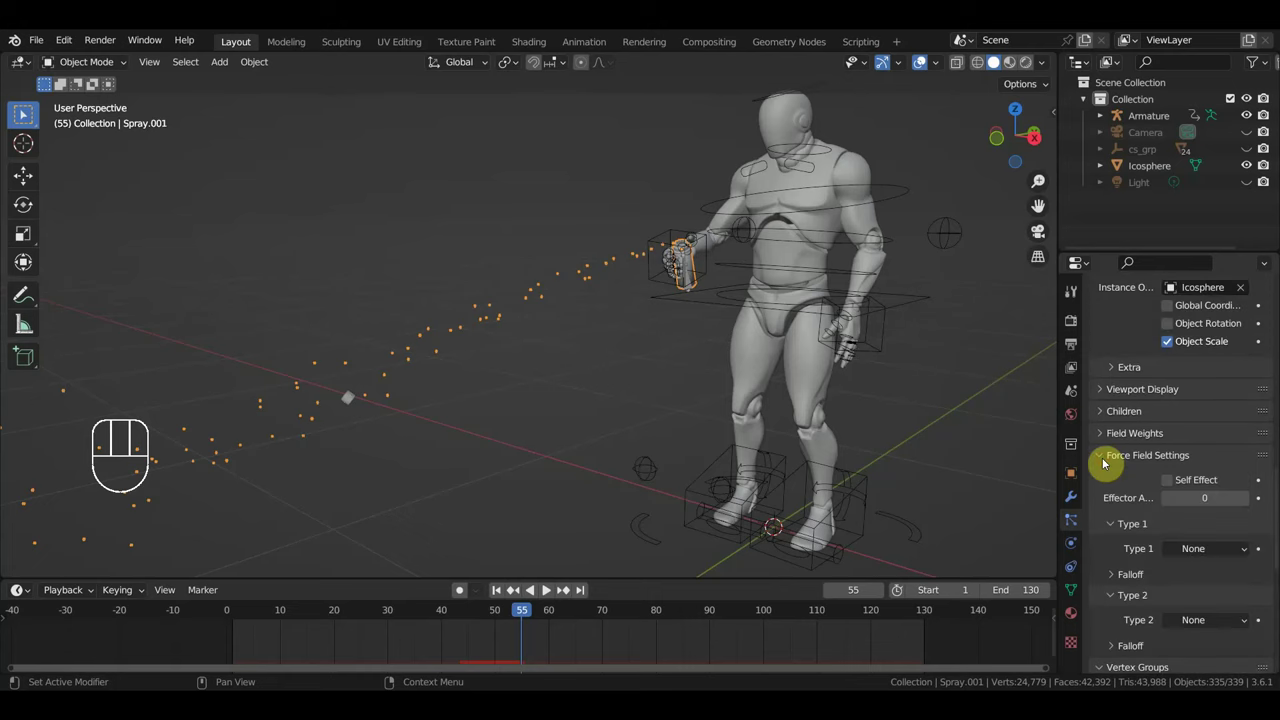
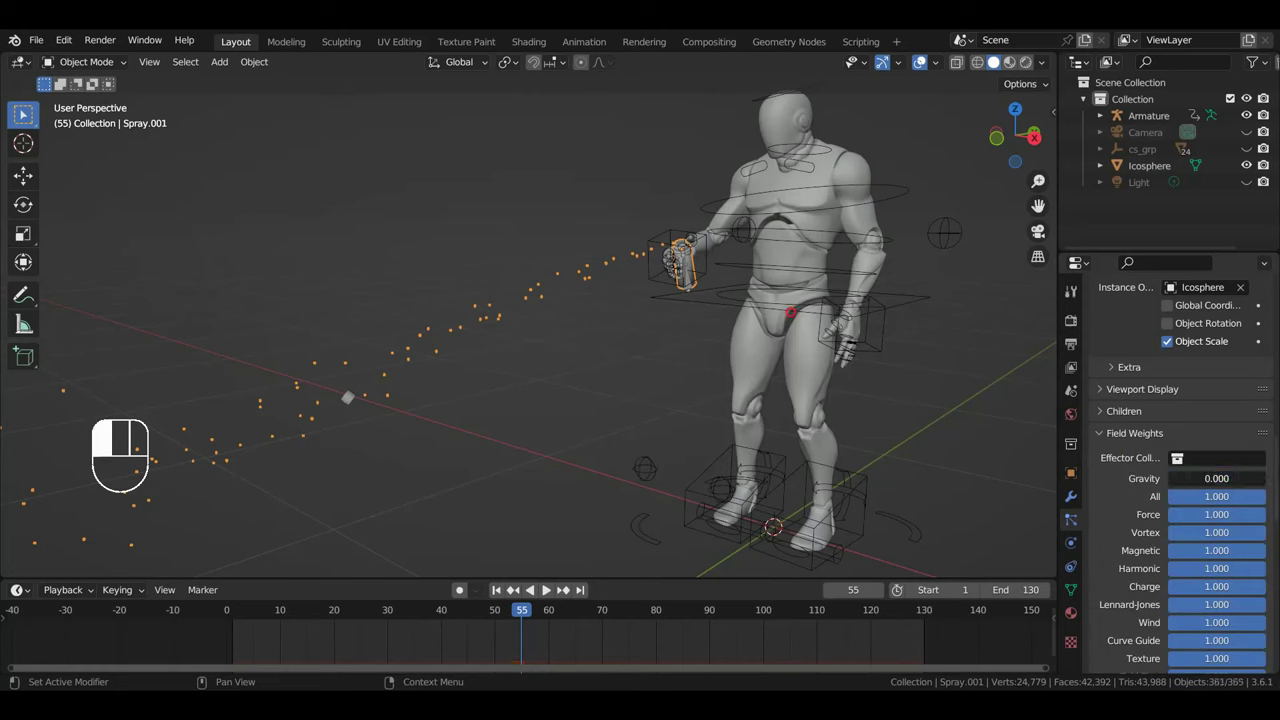
key("space")
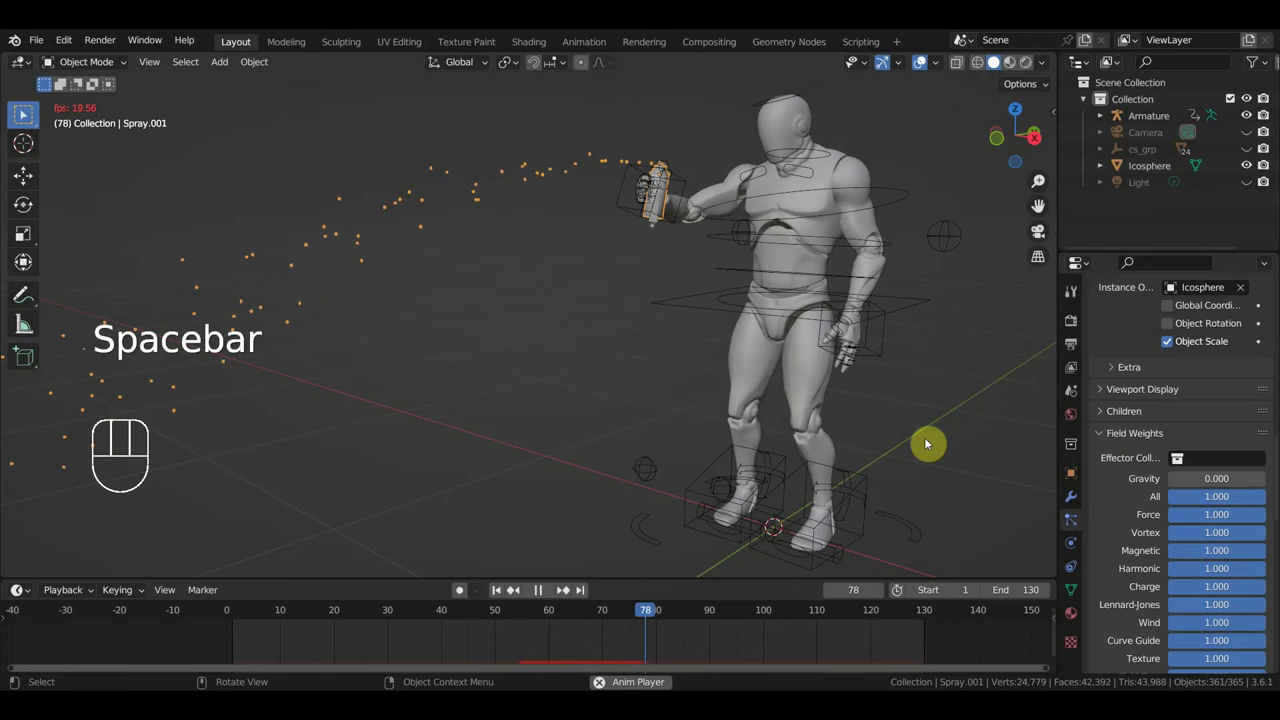
key("space")
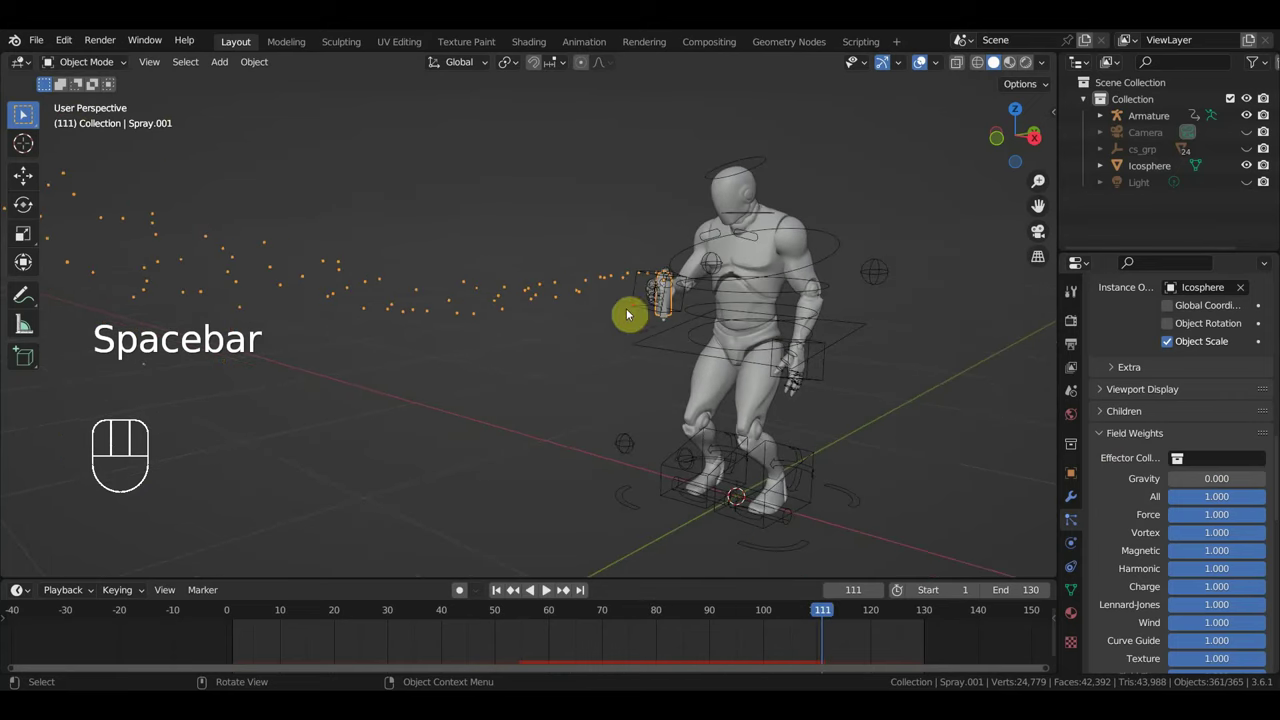
- Orbit to view the spray from the side and scroll up to the Emission panel
left_click_drag(619, 369, 549, 366)
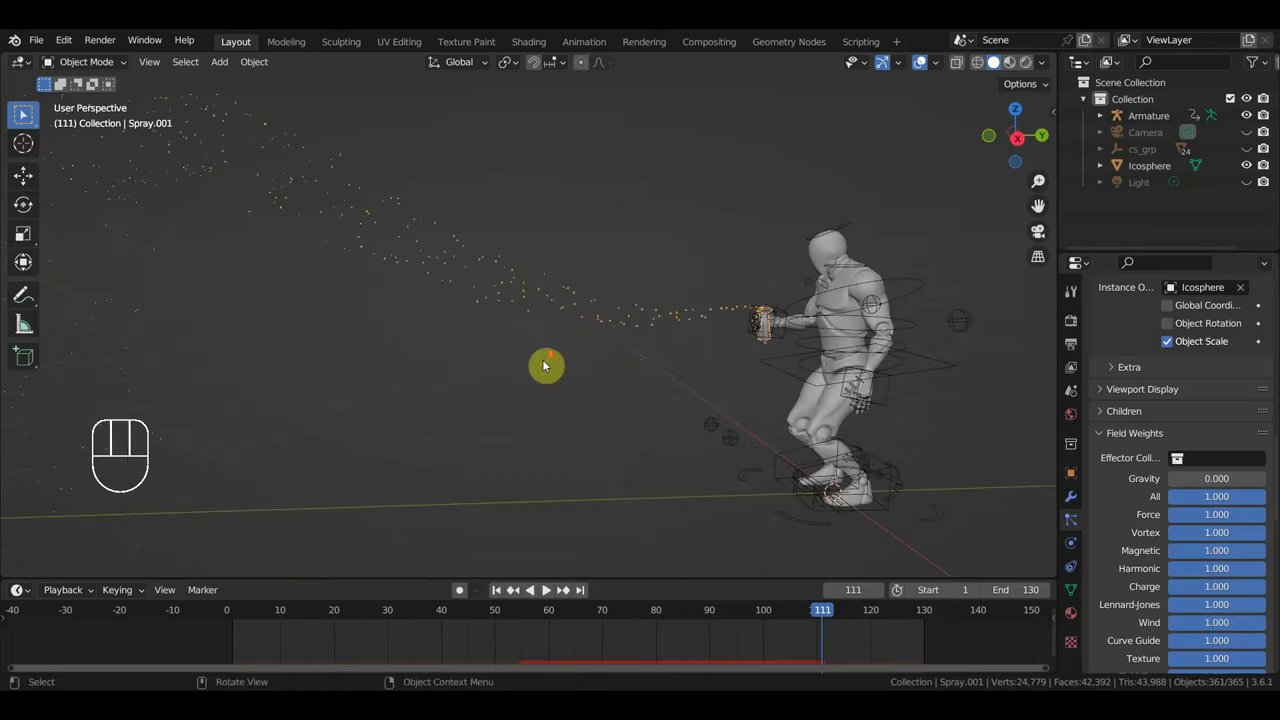
middle_click(543, 364)
left_click_drag(588, 375, 630, 261)
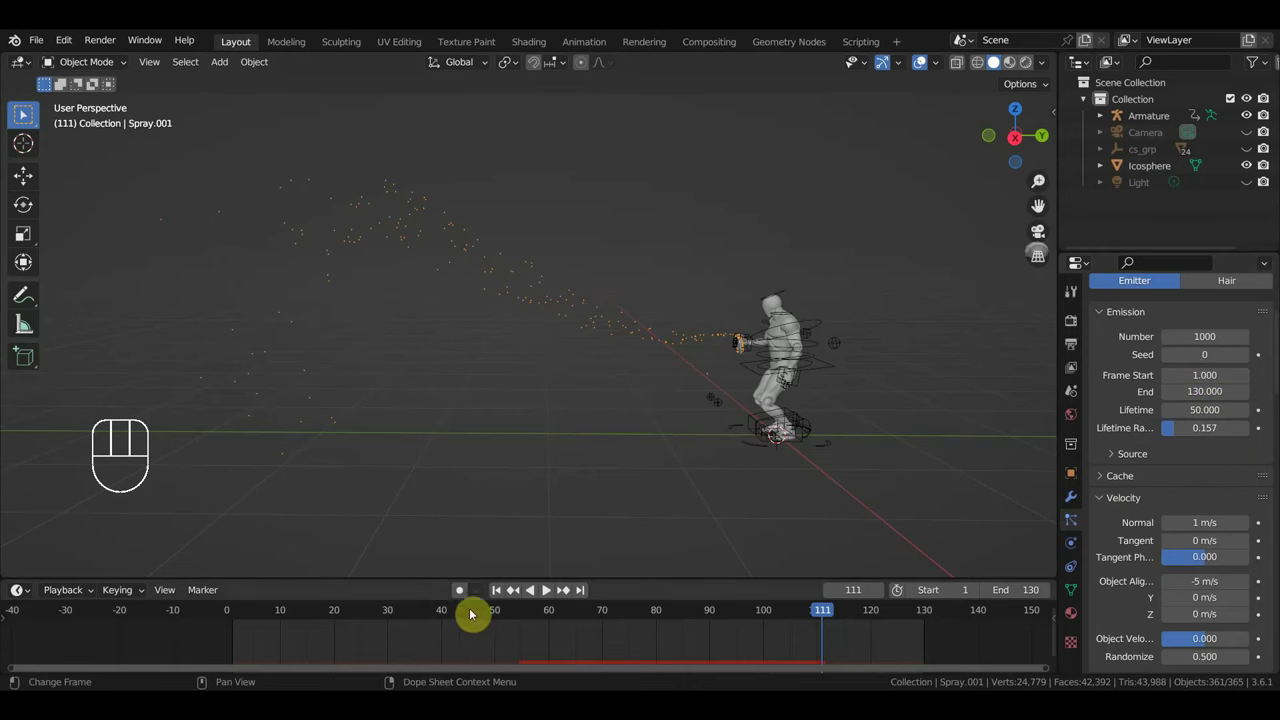
- Set particle emission to start at frame 80 and end at frame 117, then preview the timing
left_click(500, 616)
left_click_drag(526, 617, 661, 651)
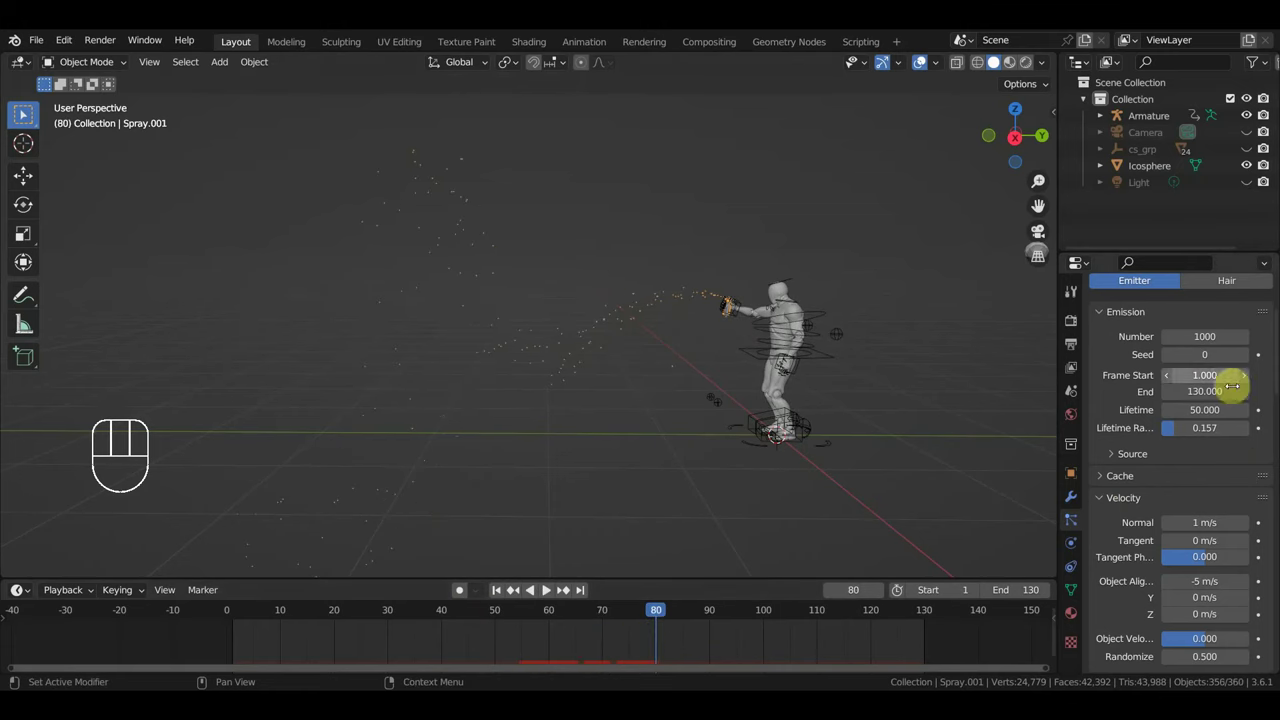
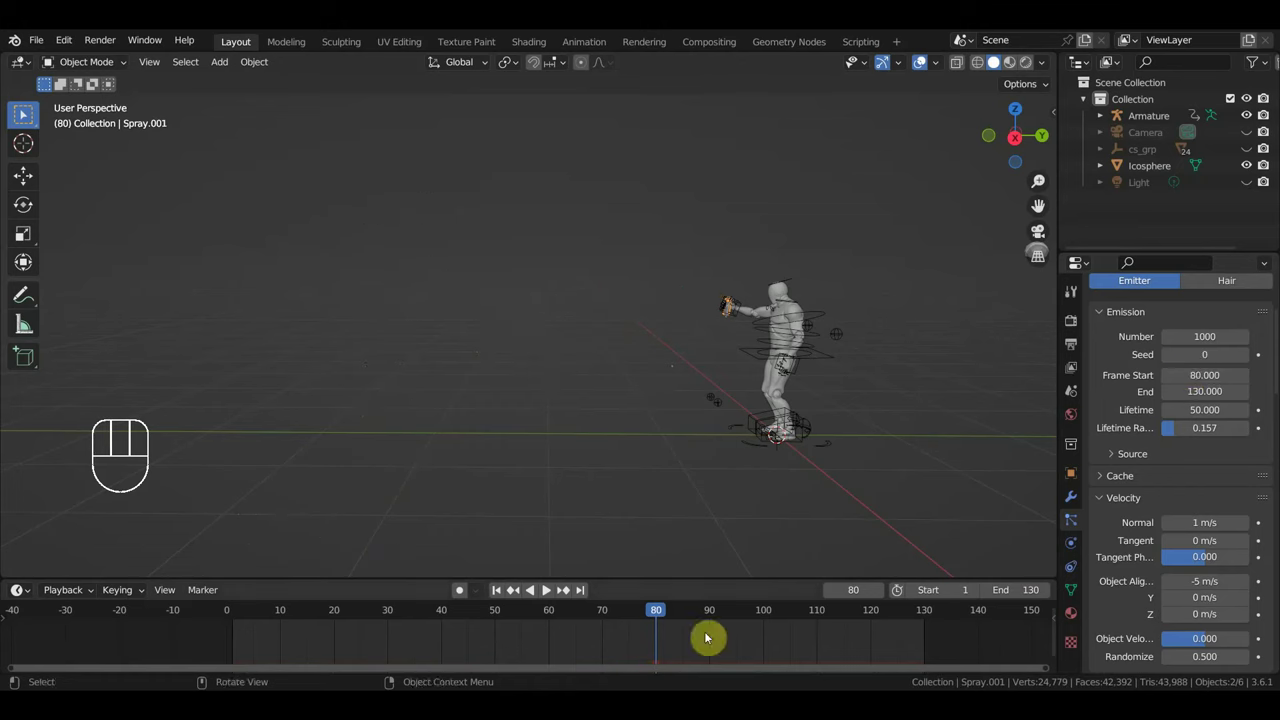
left_click_drag(677, 614, 861, 652)
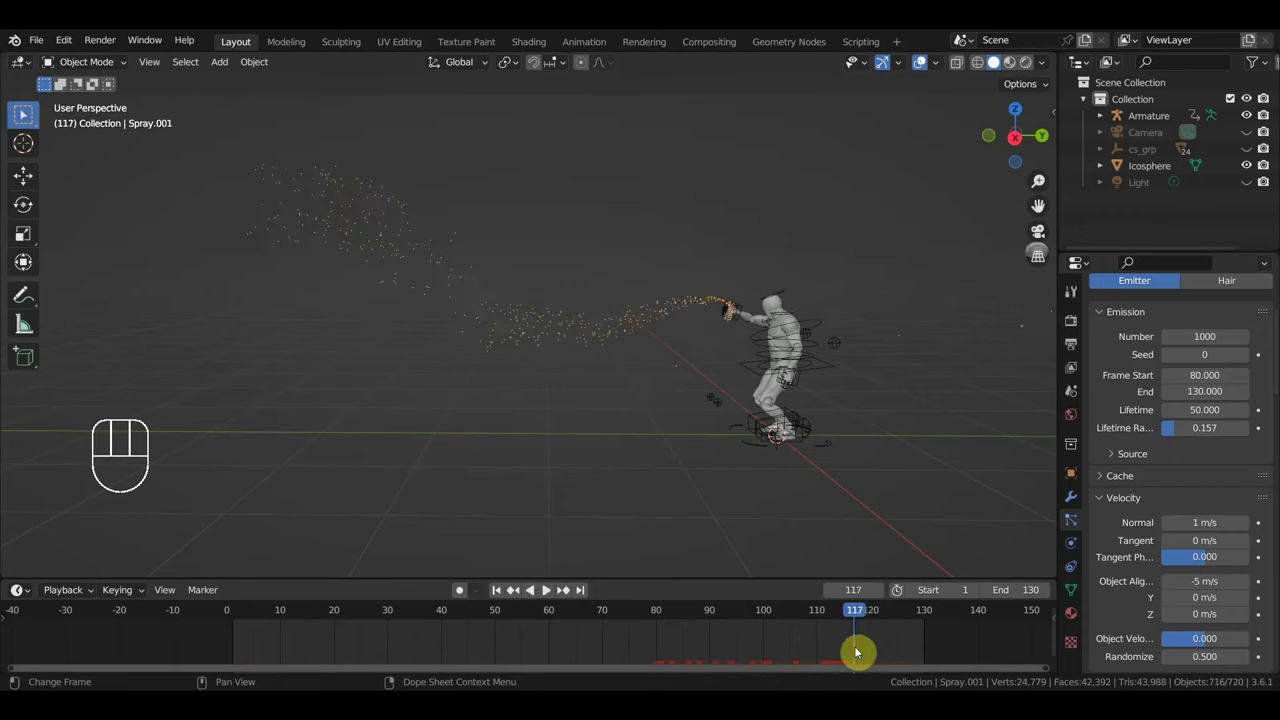
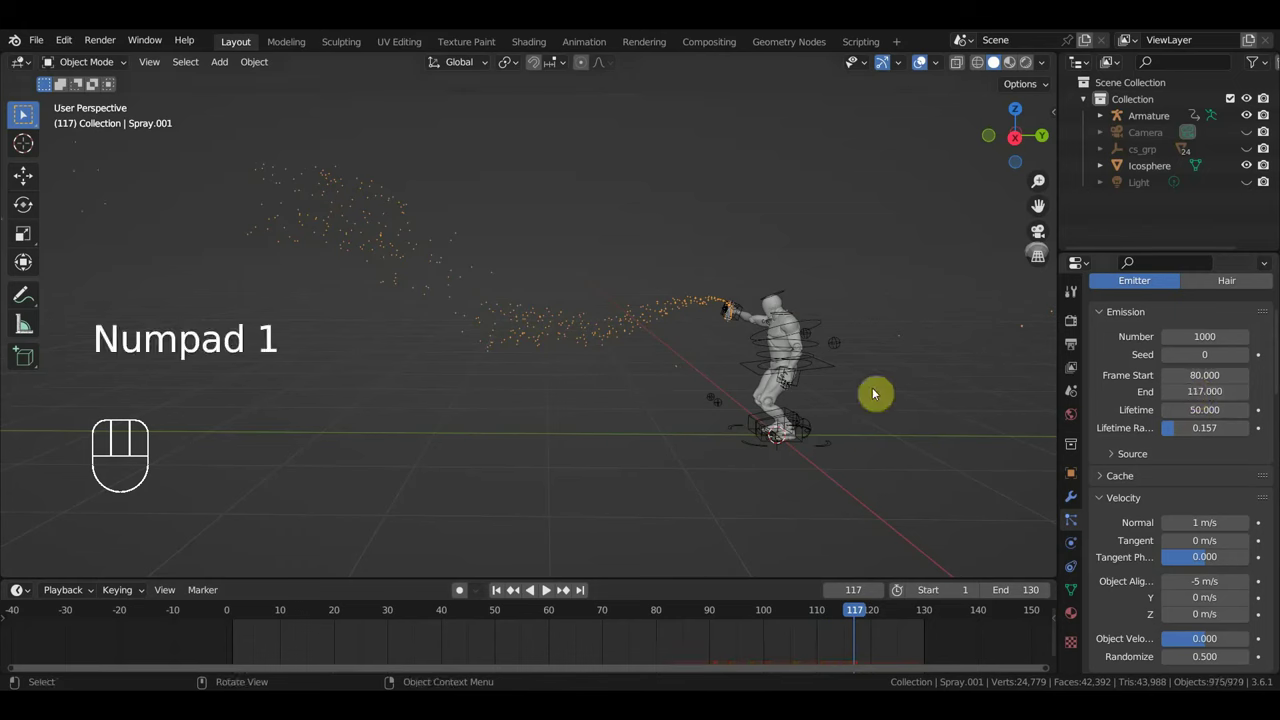
key("space")
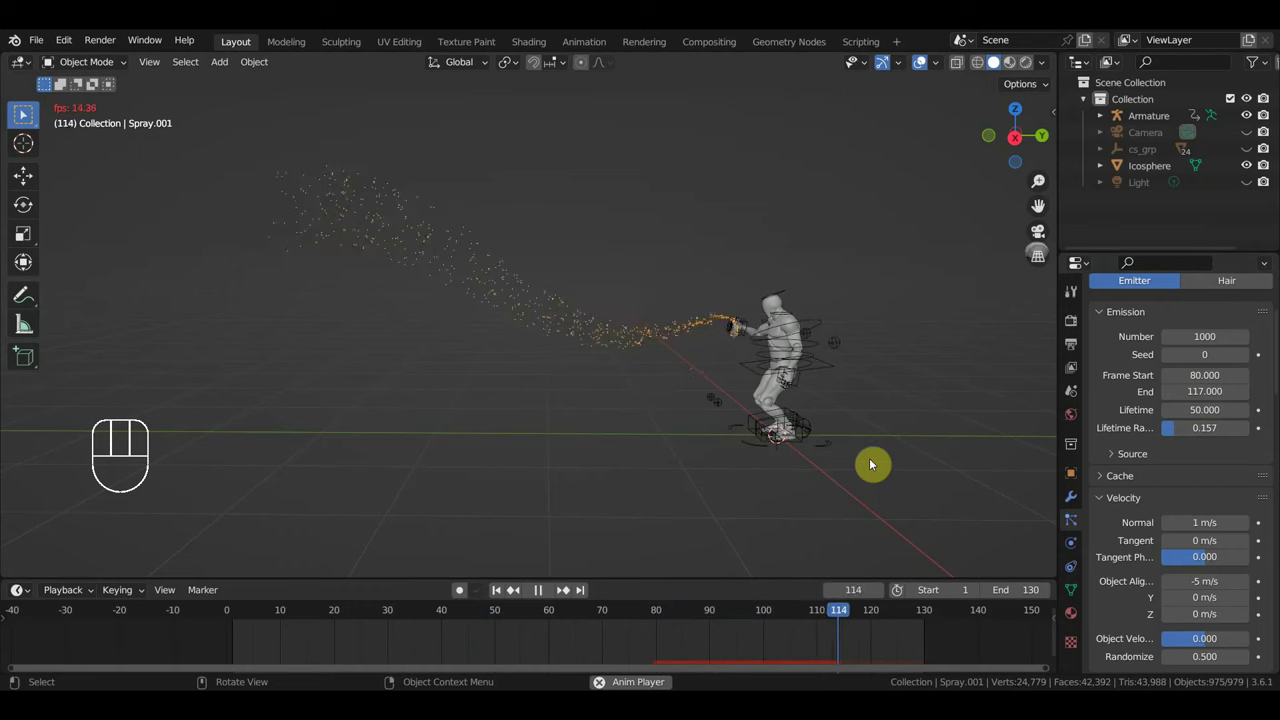
key("space")
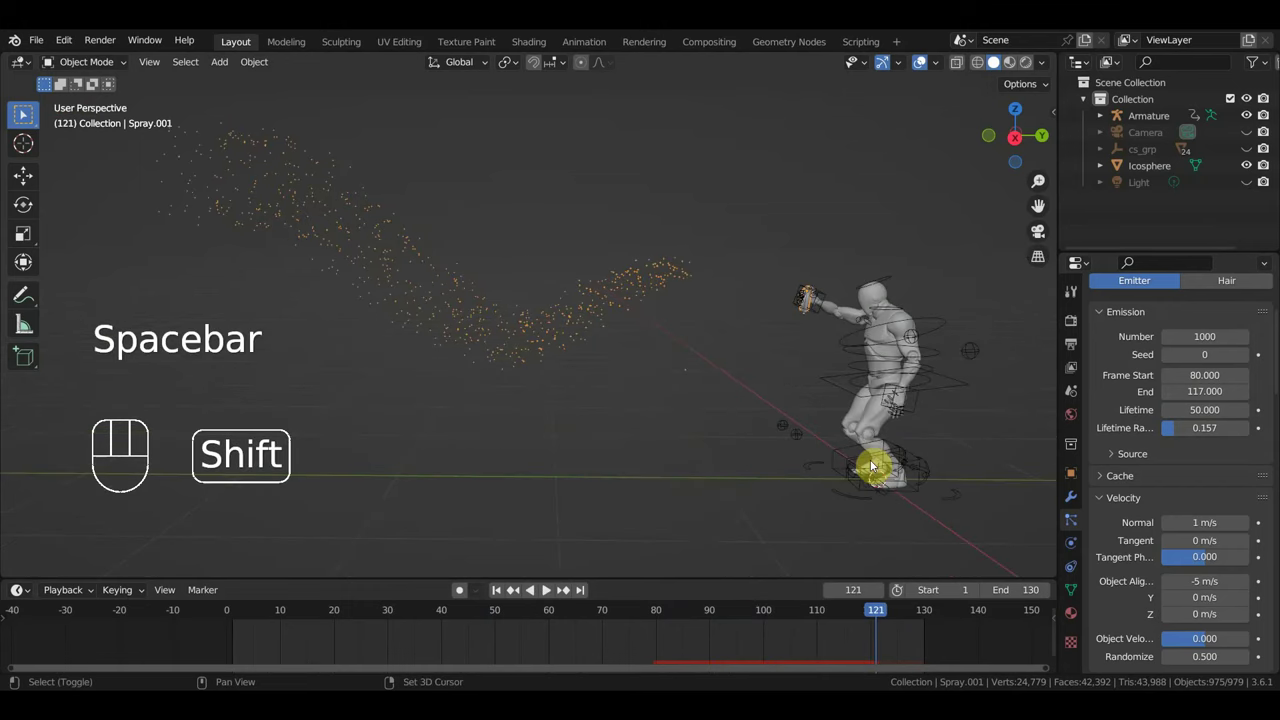
- Add a plane, rotate it 90° on X to stand upright, and move it ahead of the mannequin
key("shift+a")
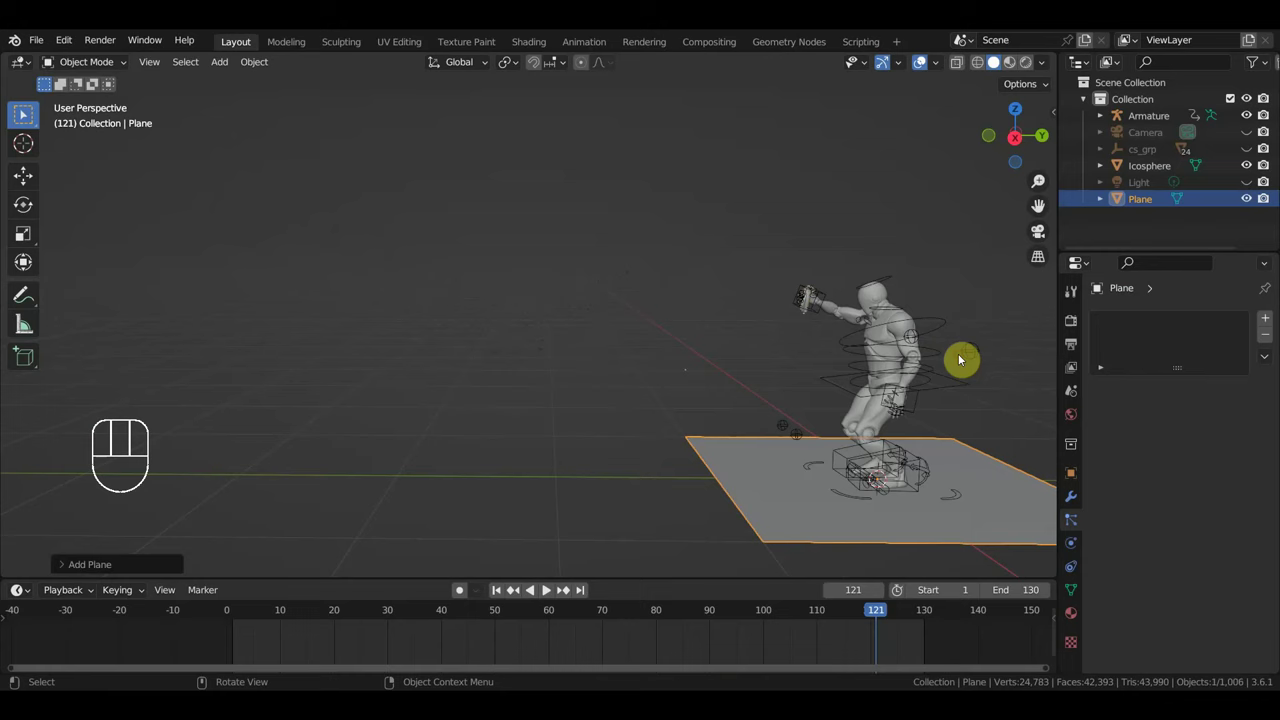
key("KP_3")
key("r")
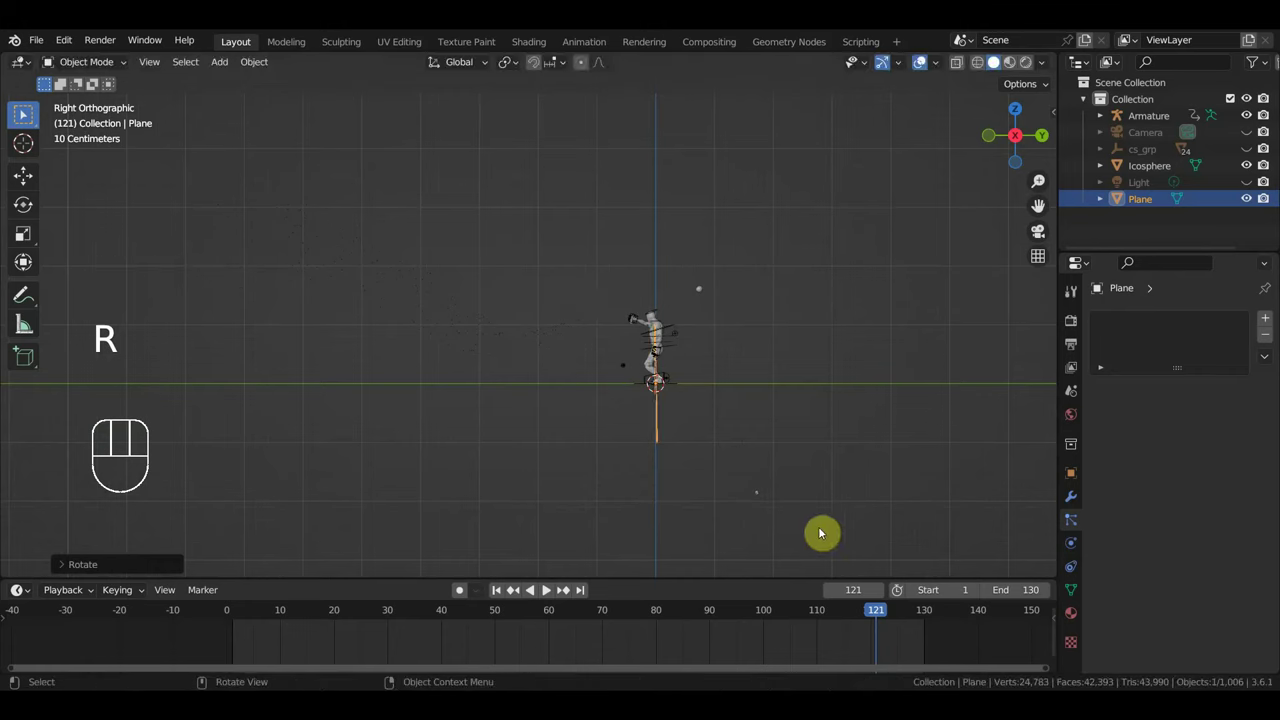
key("s")
key("g")
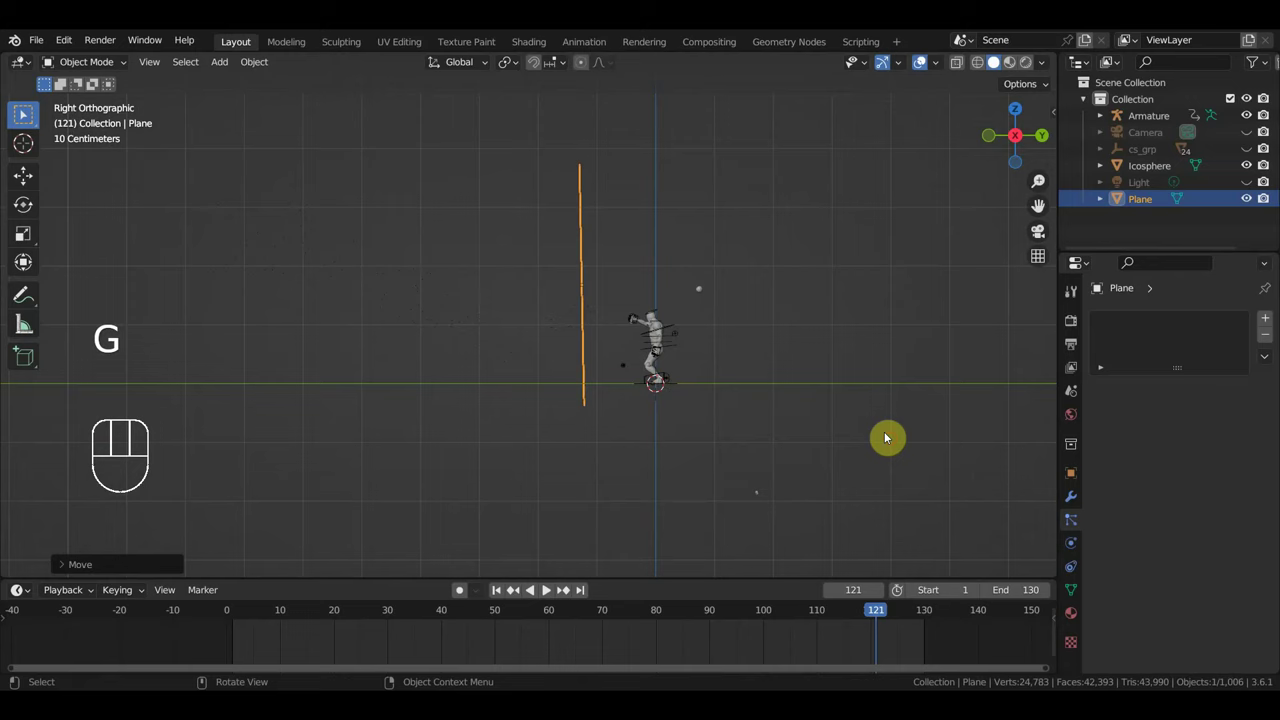
key("KP_3")
key("KP_1")
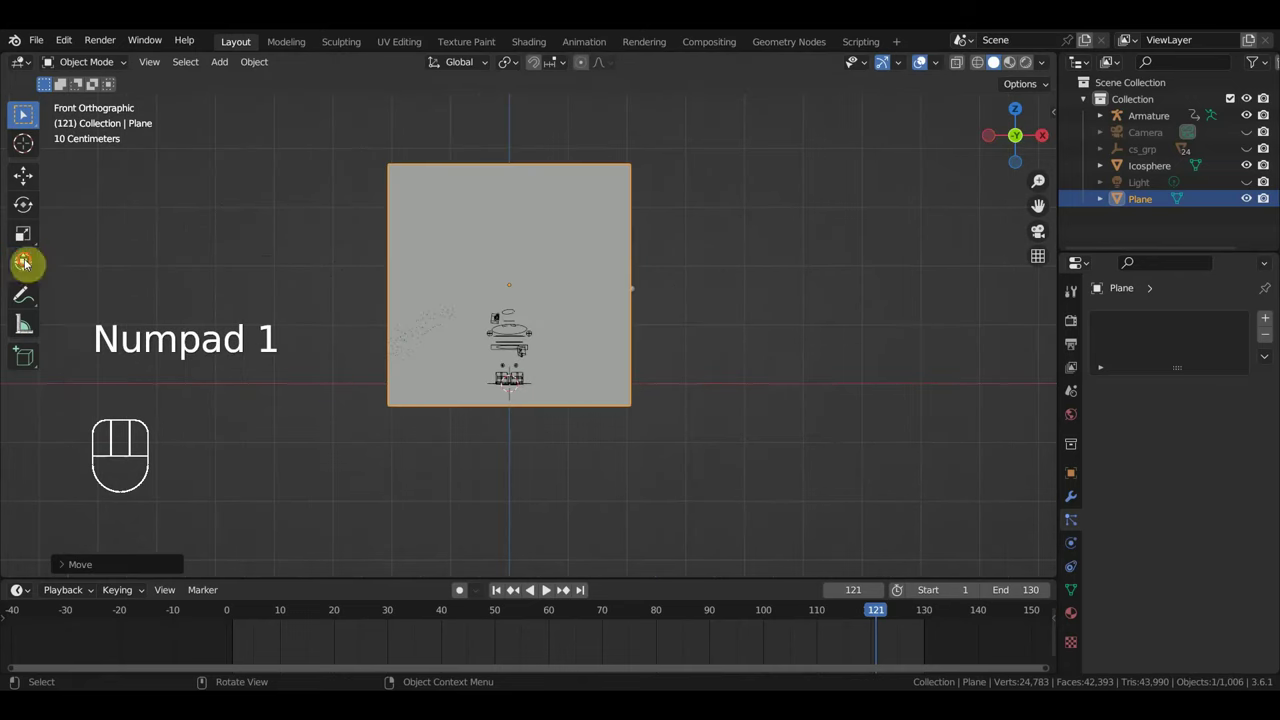
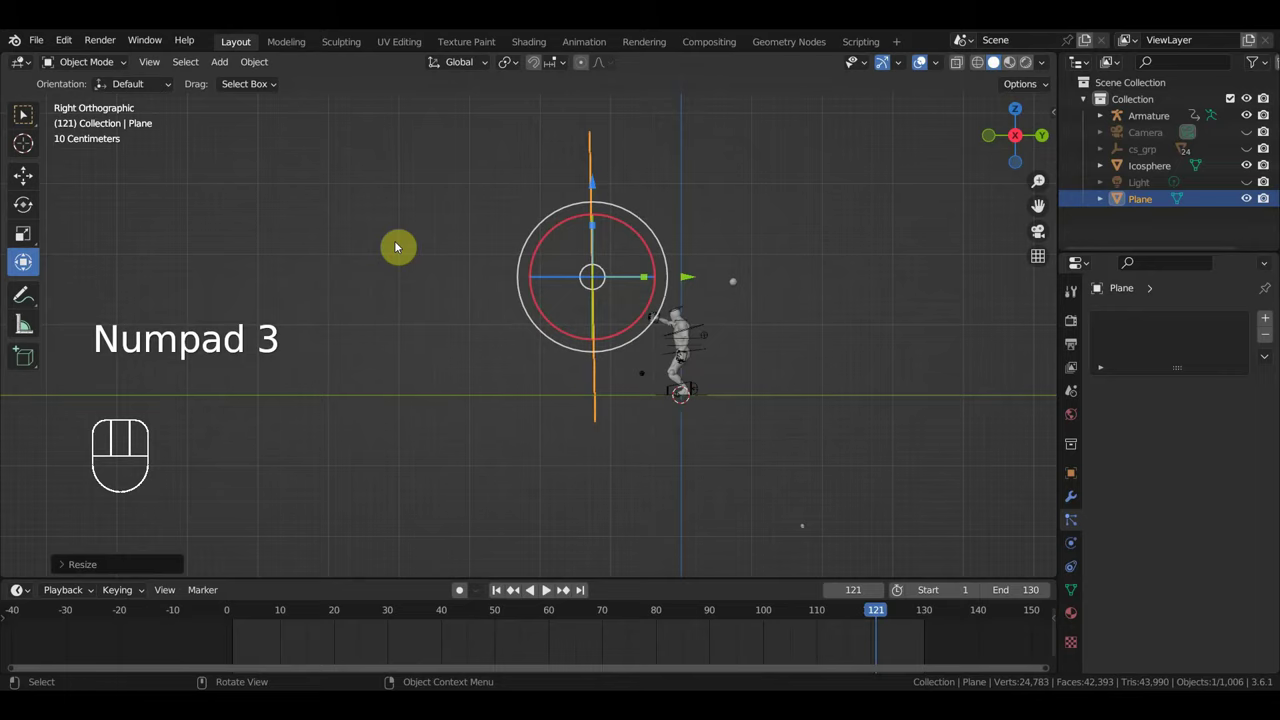
- Orbit the view to check the wall's size and placement in perspective
left_click_drag(620, 363, 526, 378)
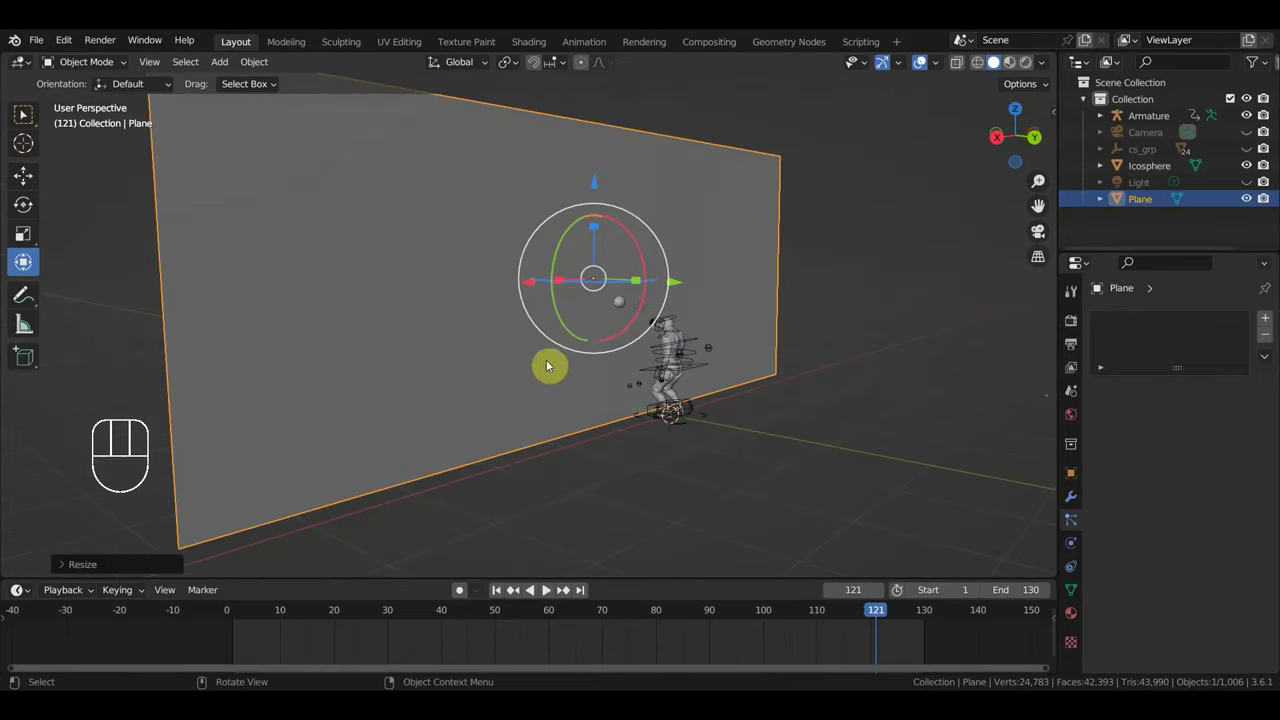
left_click_drag(563, 365, 565, 364)
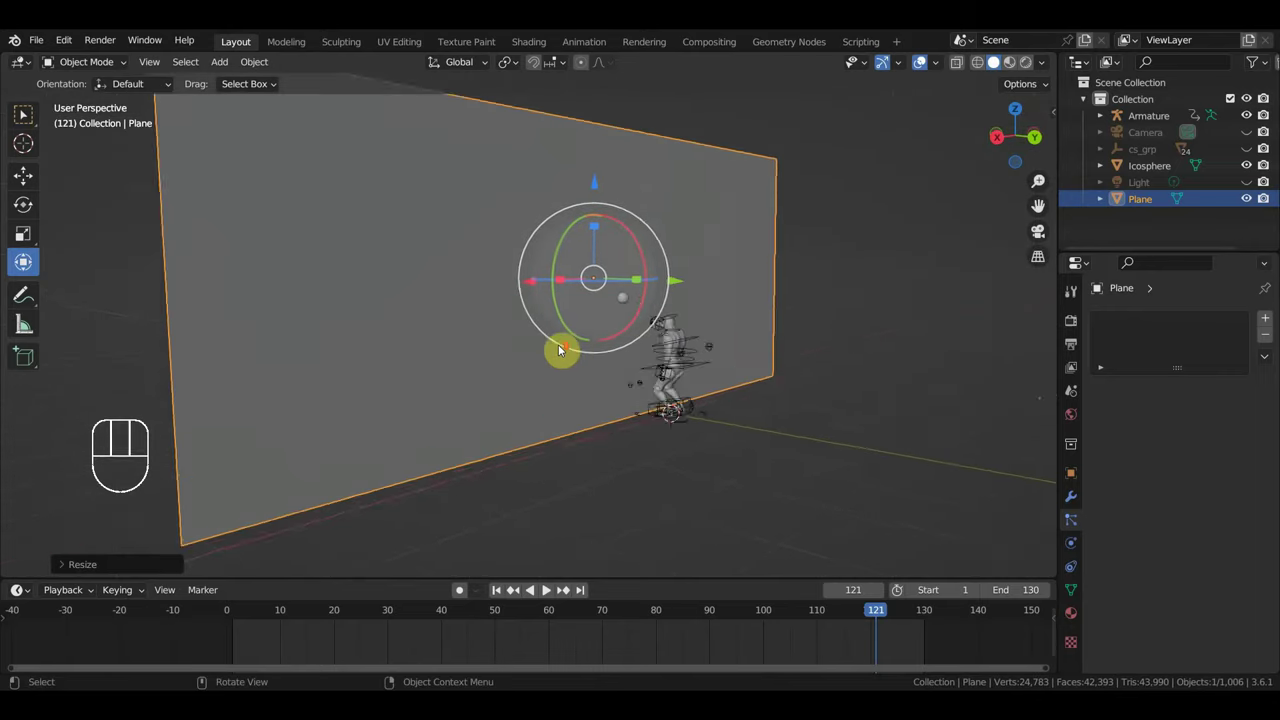
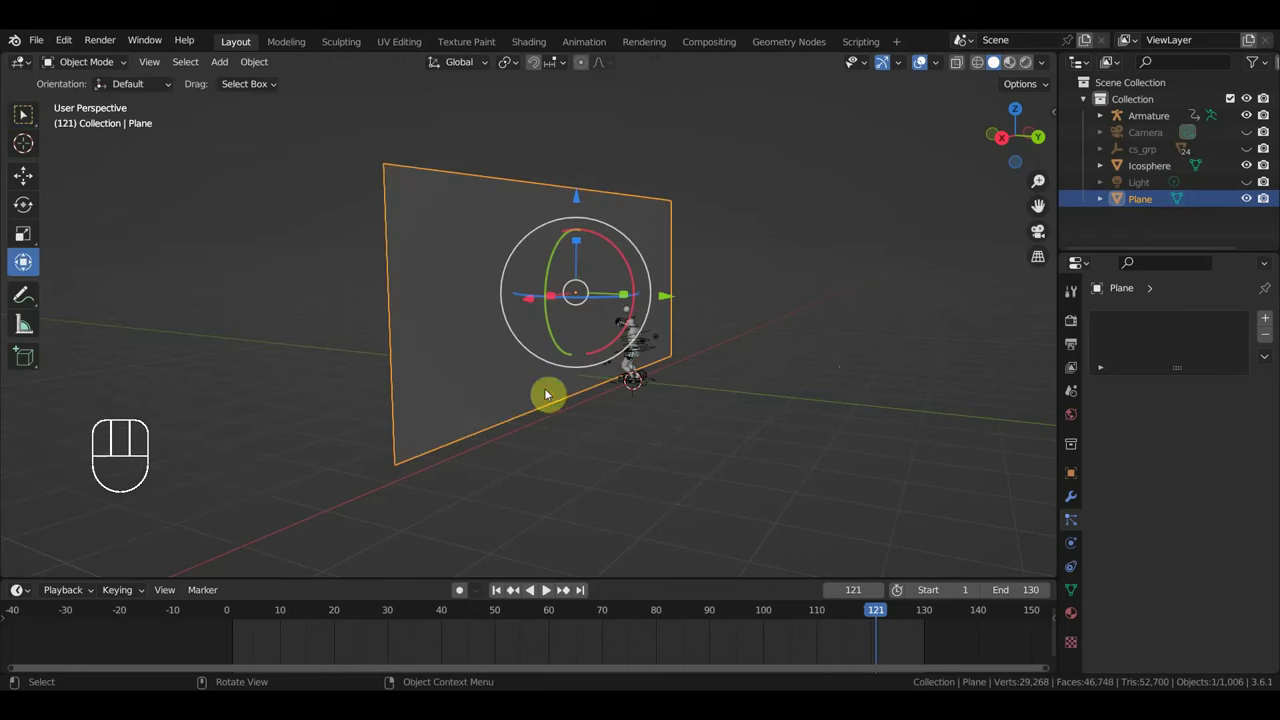
left_click_drag(760, 388, 738, 382)
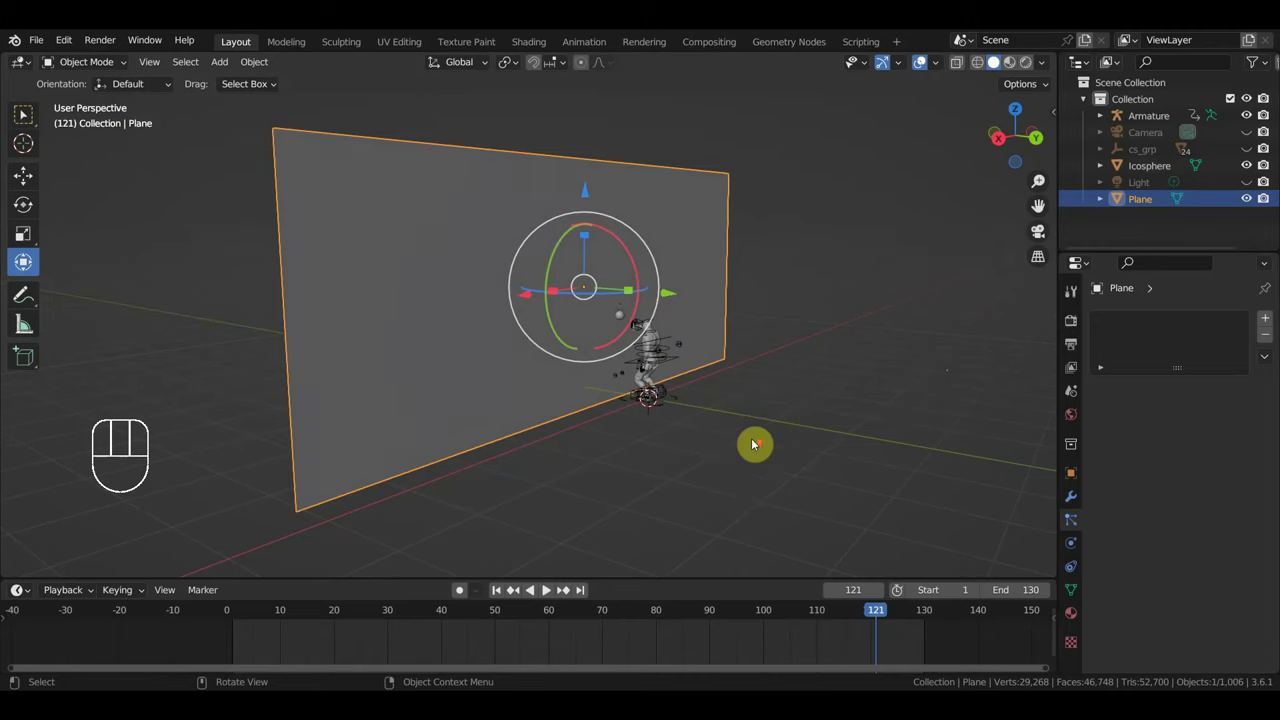
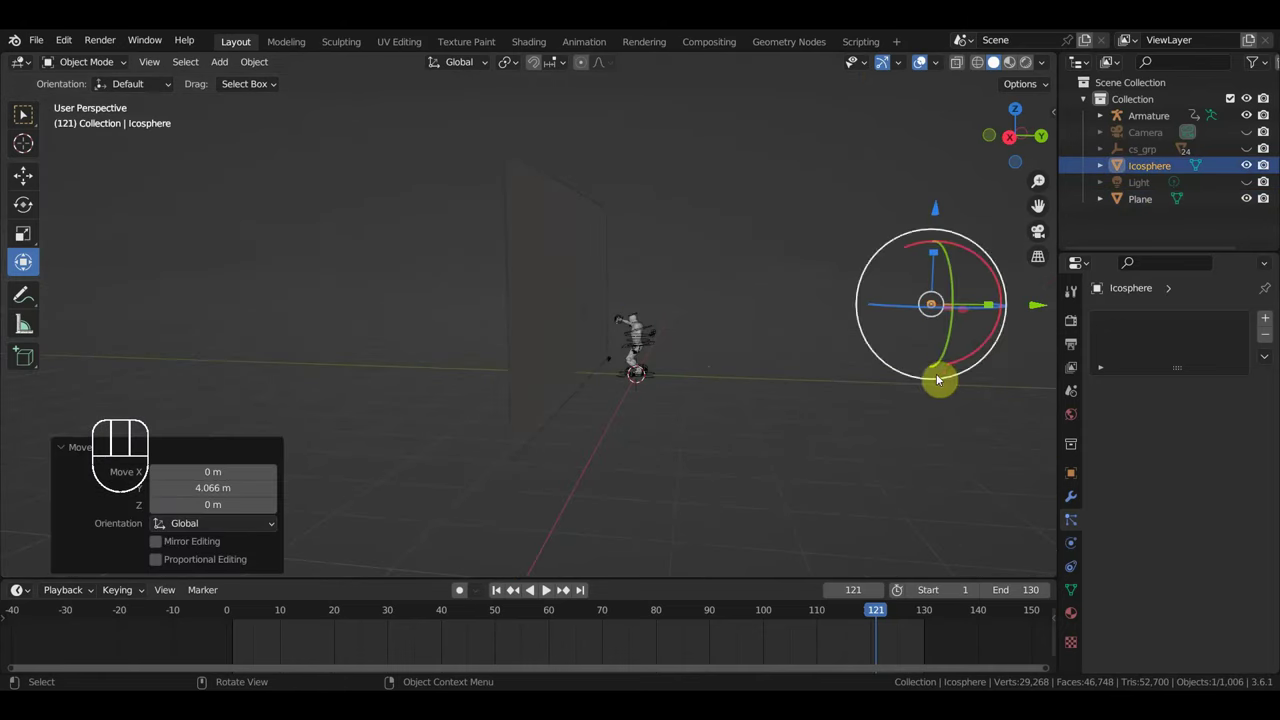
- Scale the icosphere up to about 5.15 times its size and review it in the viewport
left_click_drag(863, 412, 671, 399)
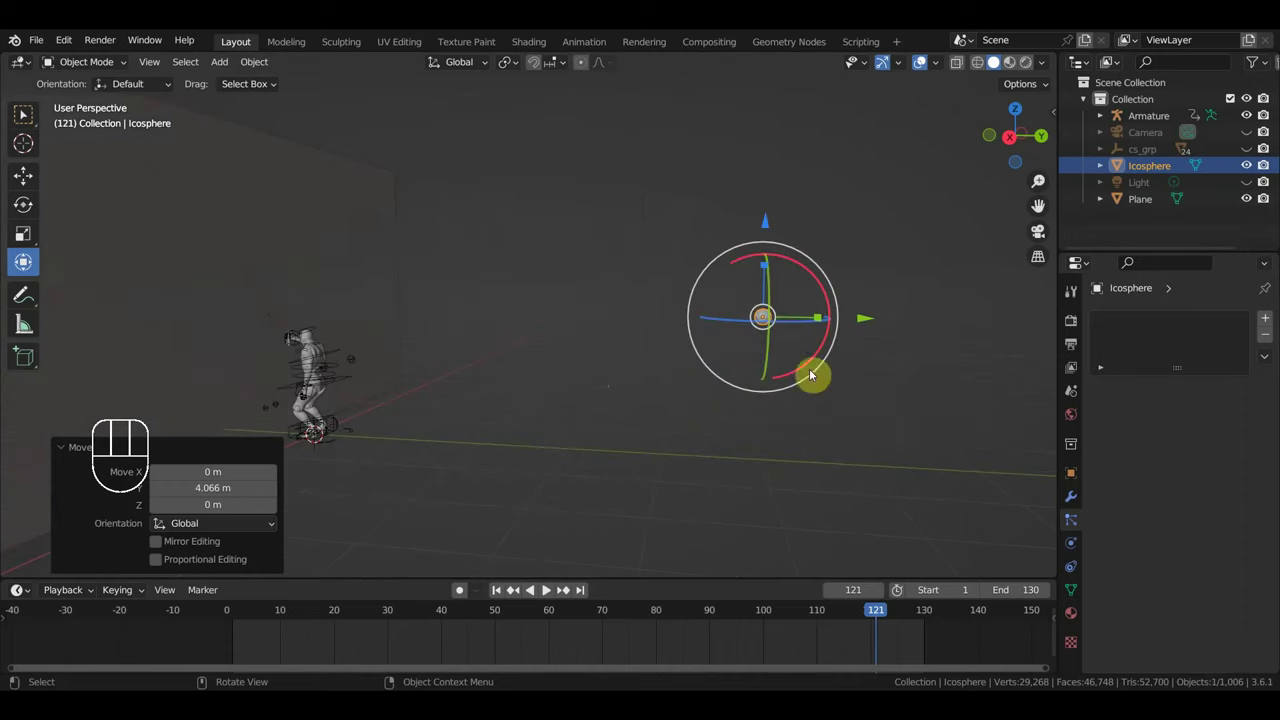
key("s")
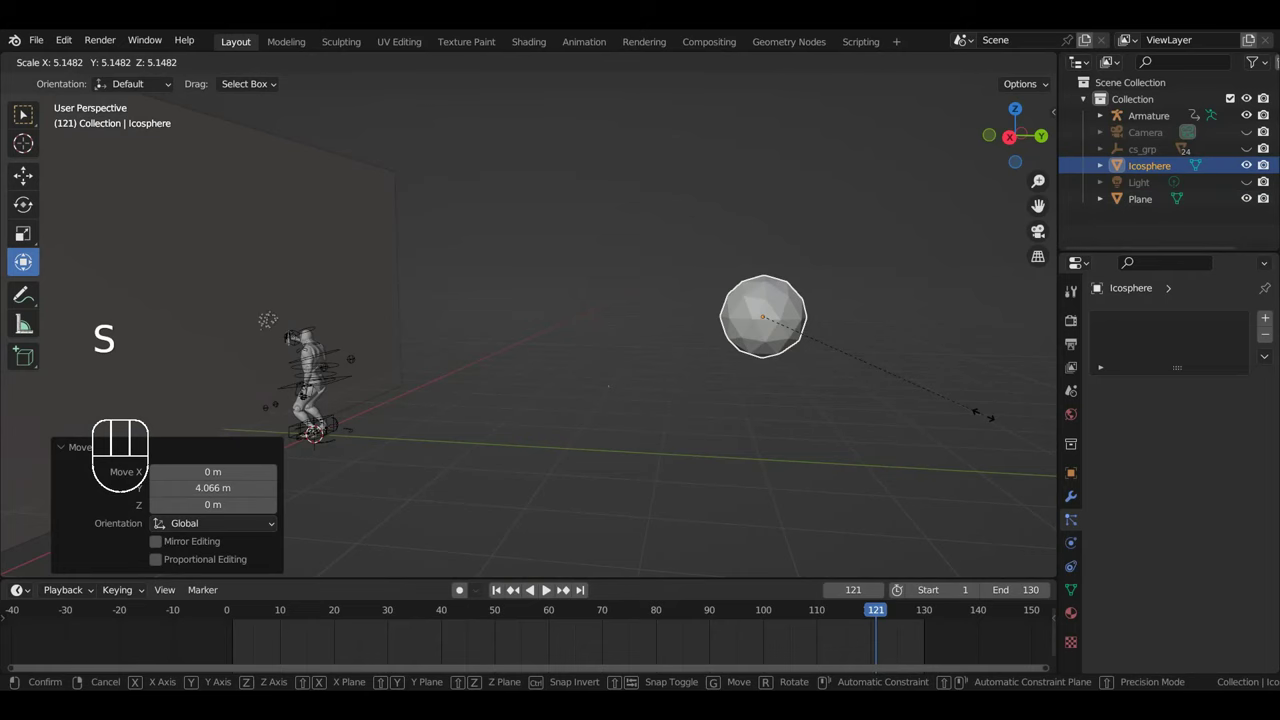
middle_click(351, 366)
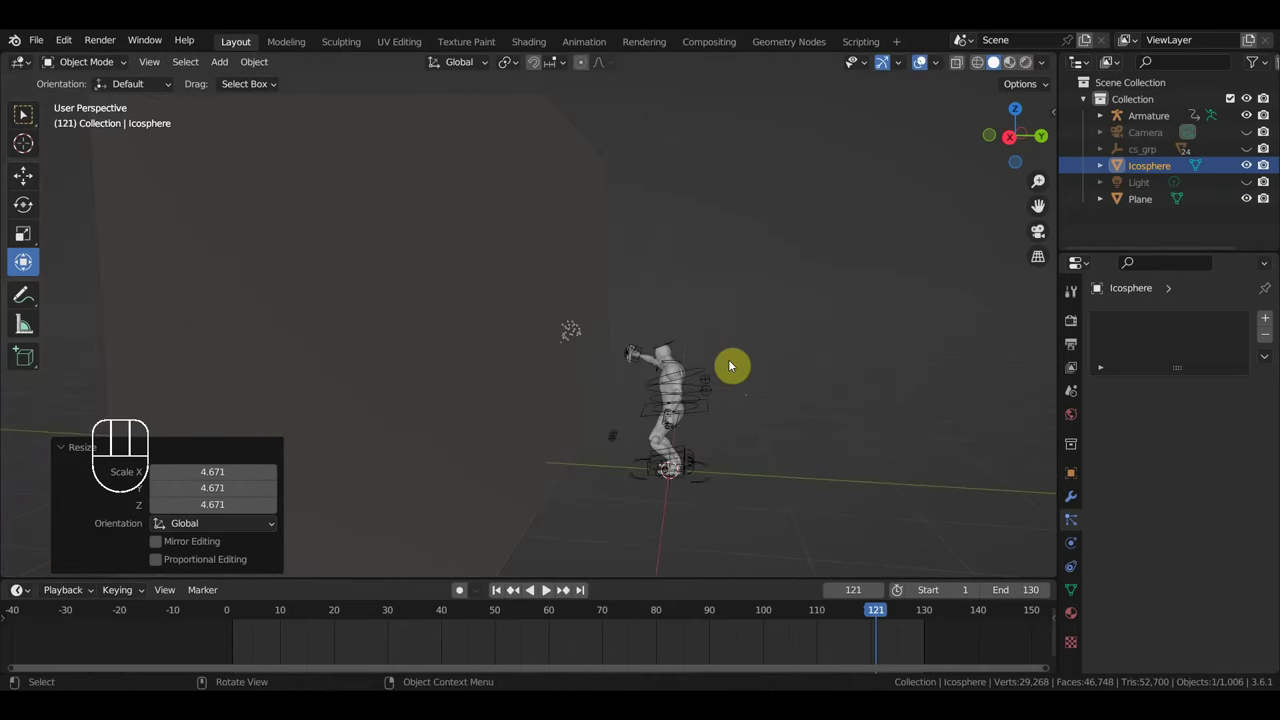
key("ctrl+z")
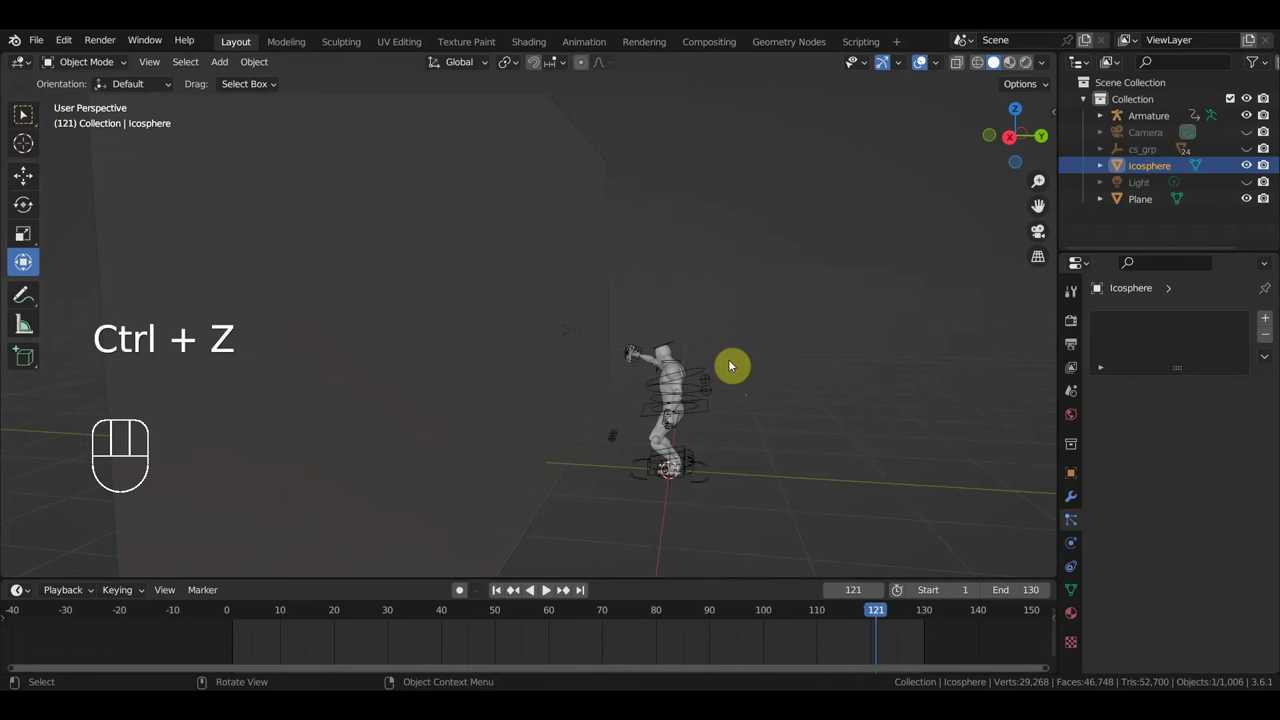
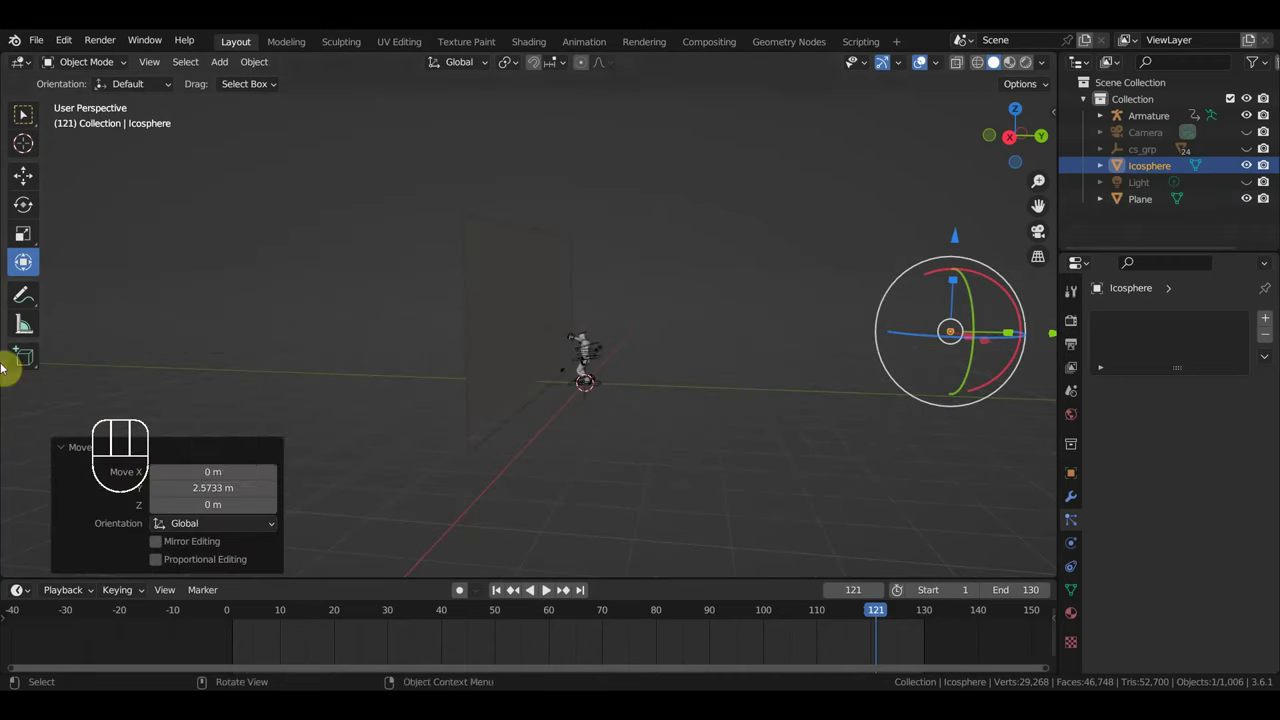
left_click_drag(671, 484, 618, 446)
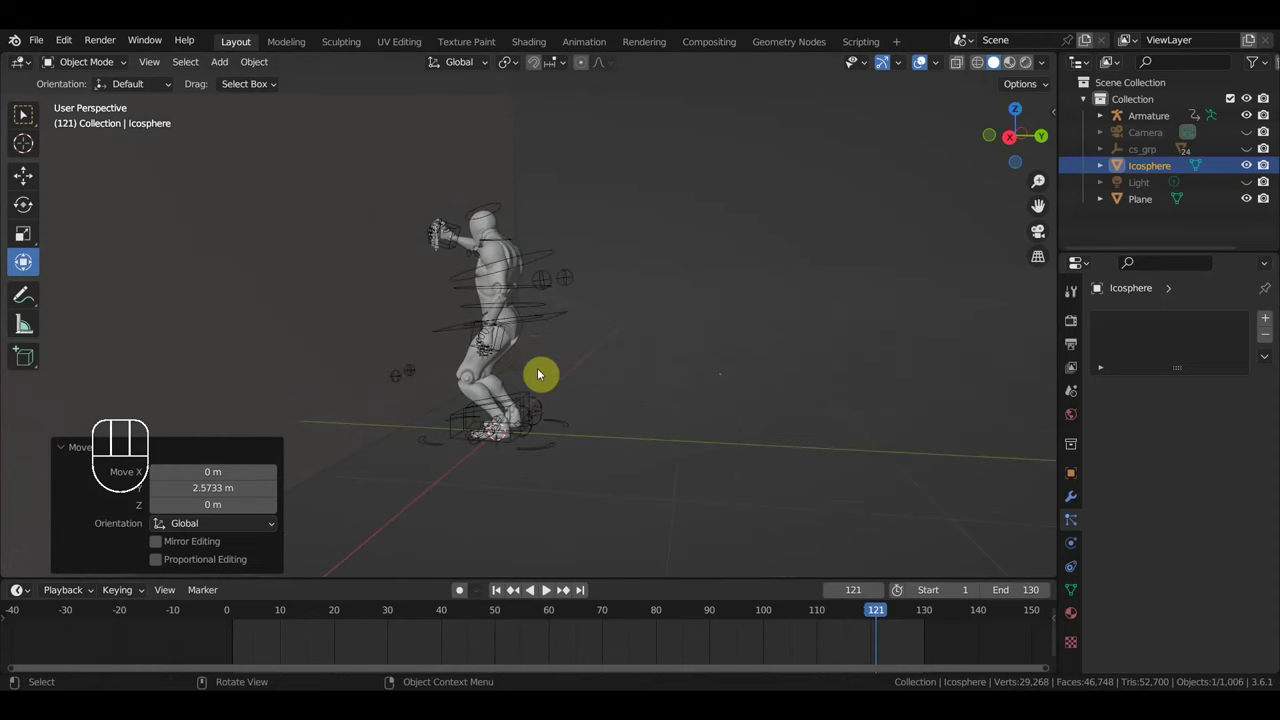
- Select the wall plane and enable Dynamic Paint on it as a canvas in Physics properties
left_click(365, 273)
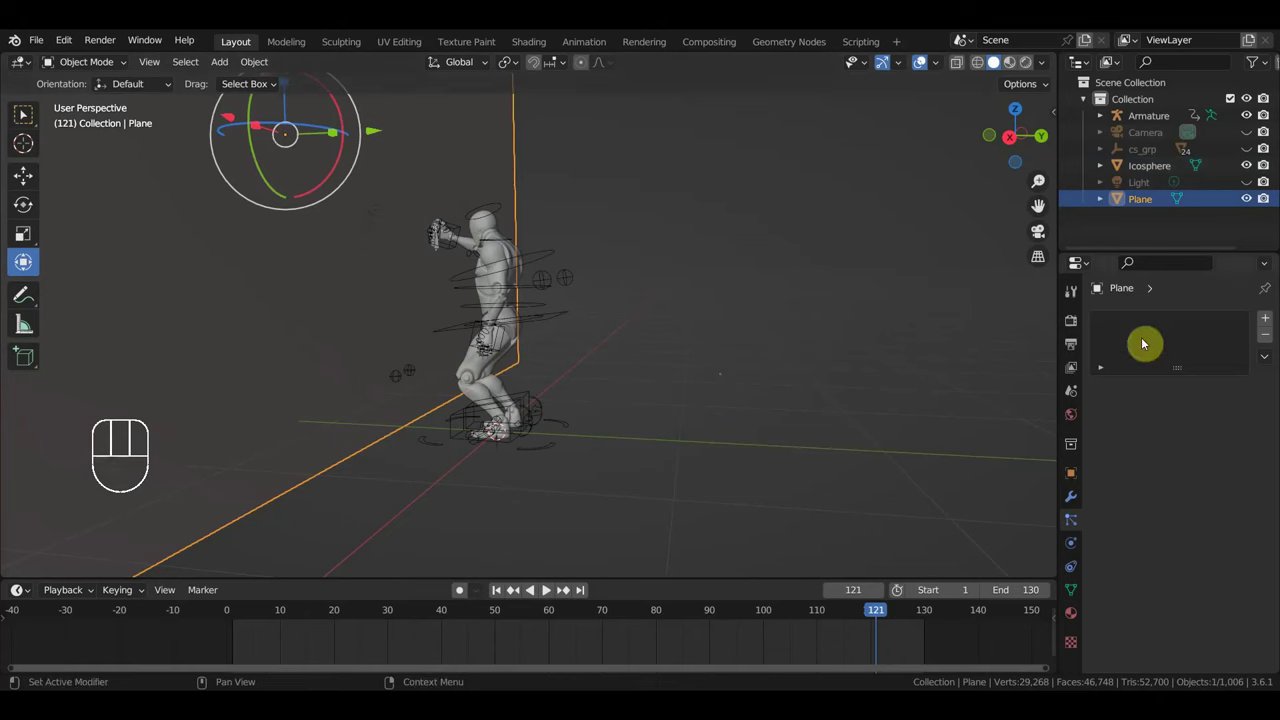
left_click(1079, 549)
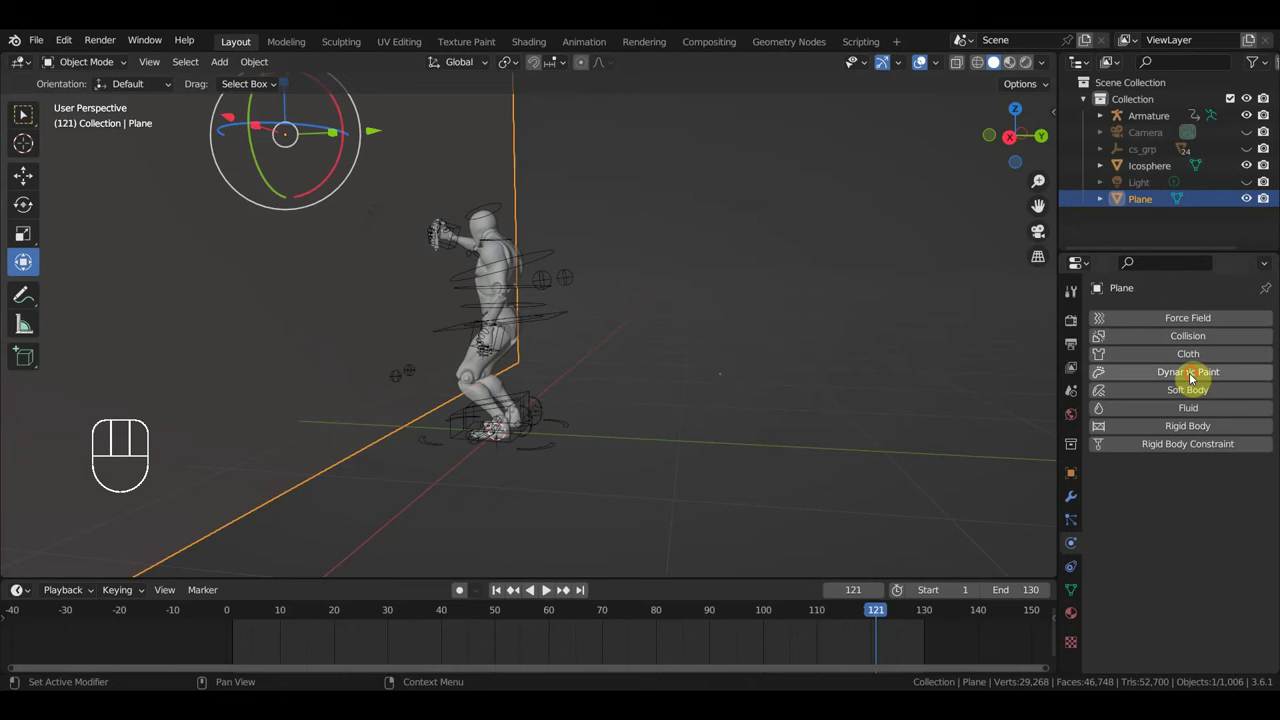
left_click(1197, 378)
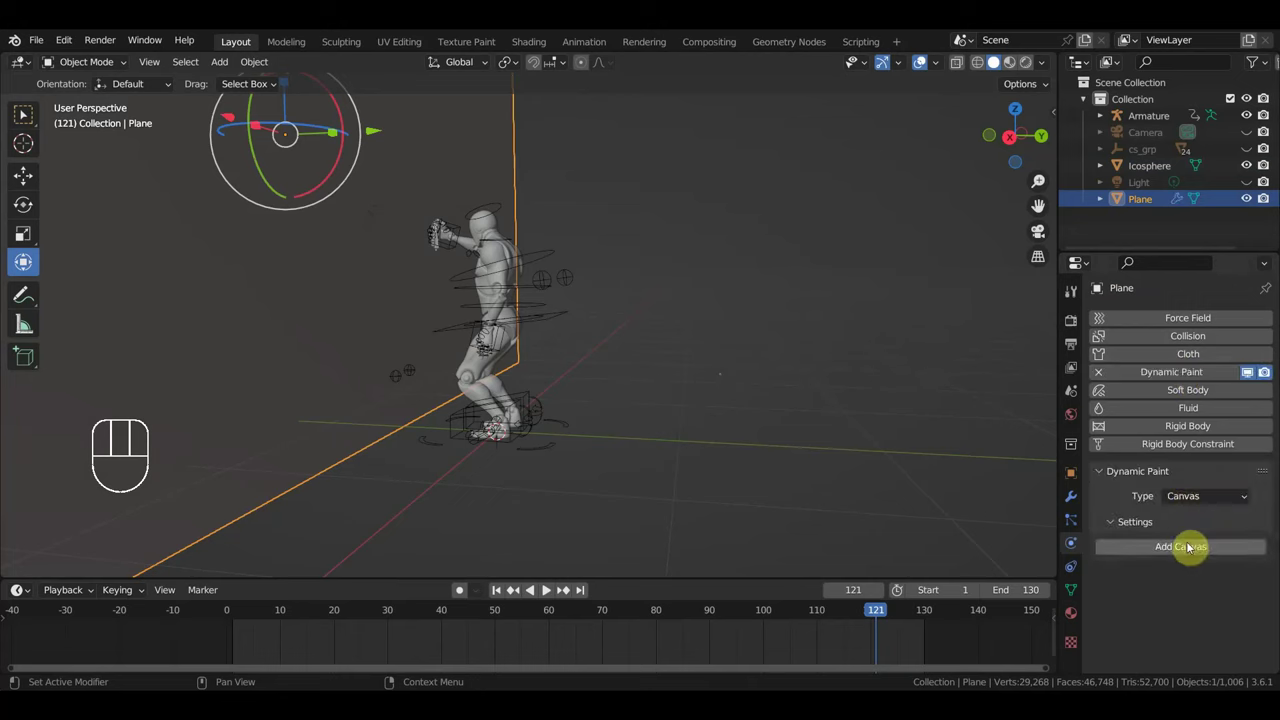
left_click(1195, 557)
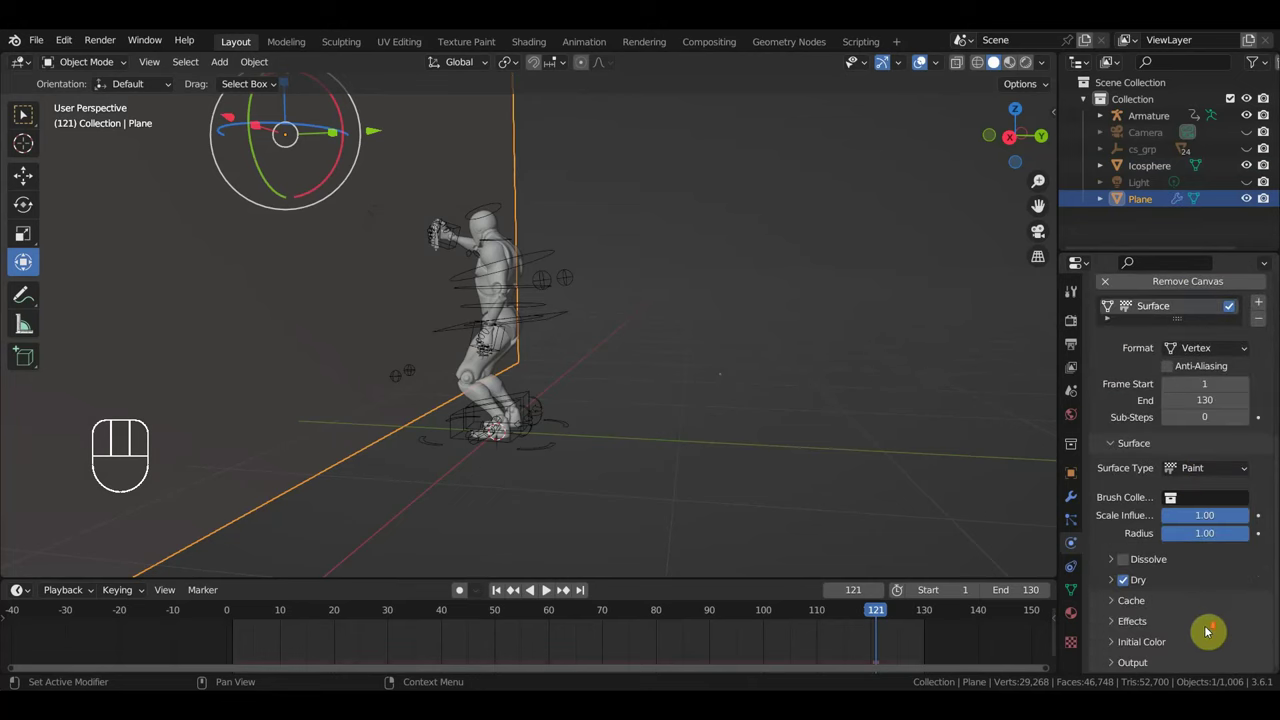
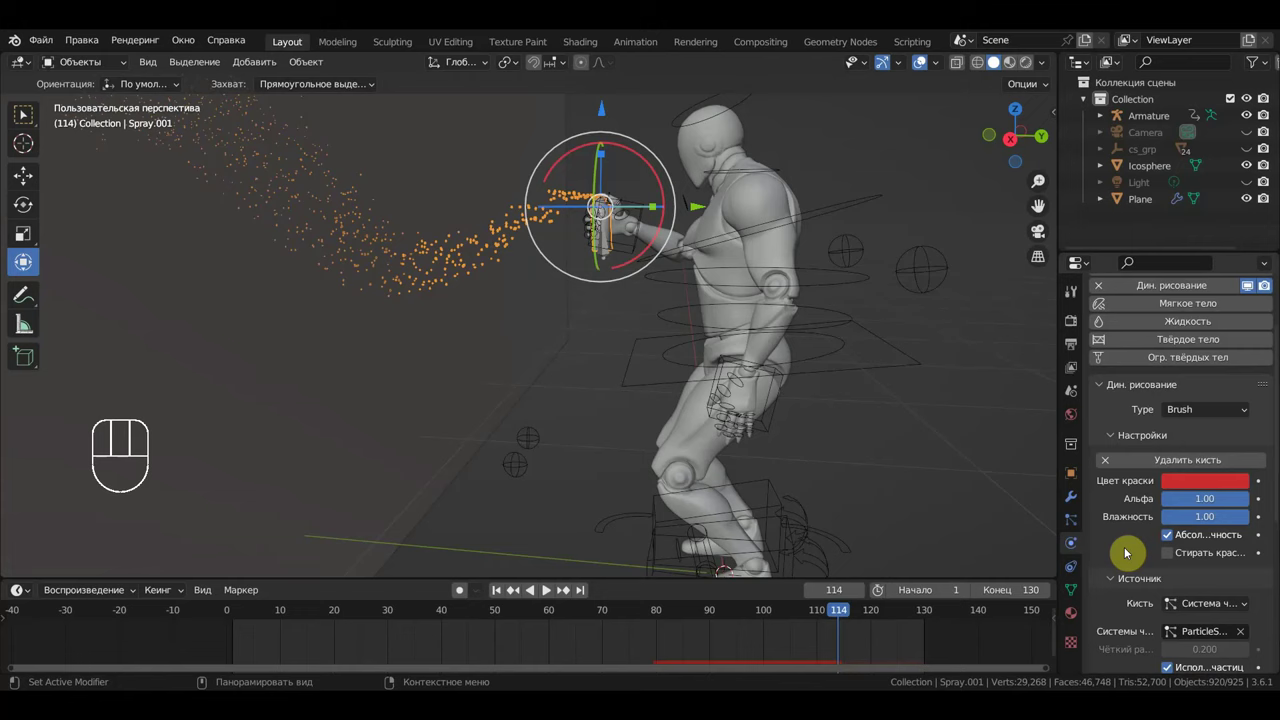
- Browse Spray.001's particle settings, expanding and collapsing the physics and rotation panels
left_click(1080, 524)
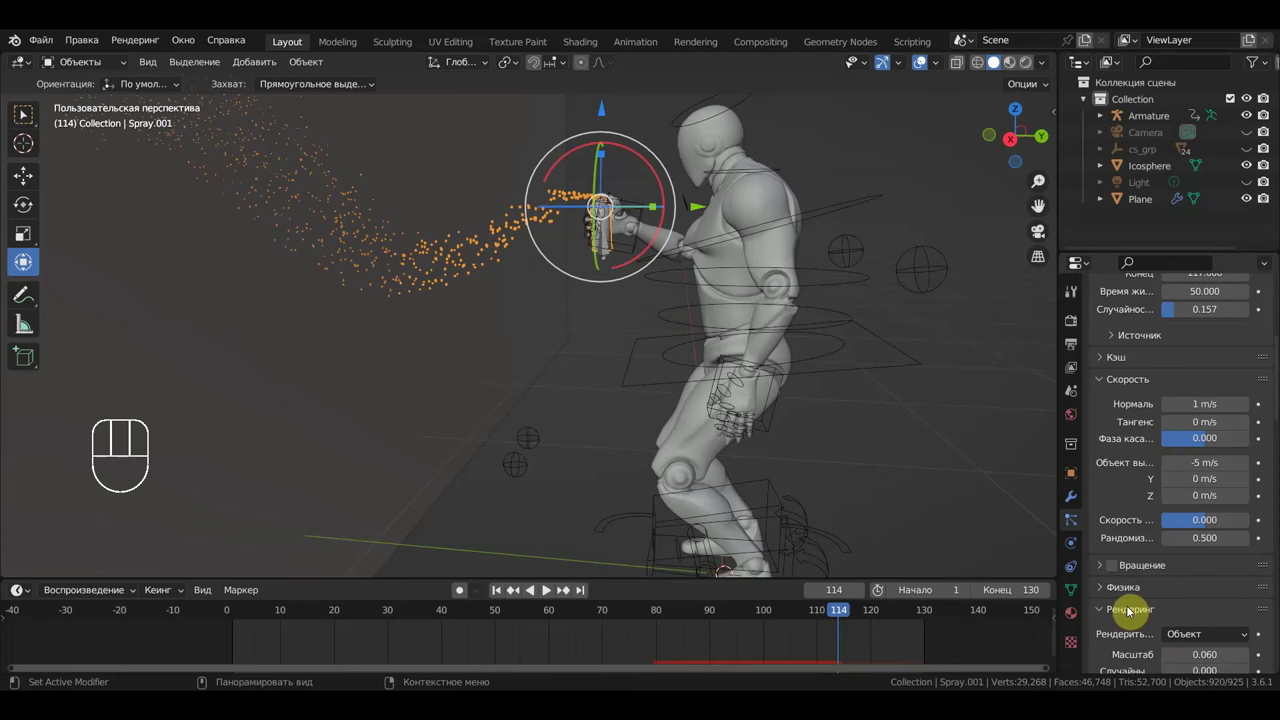
left_click(1106, 595)
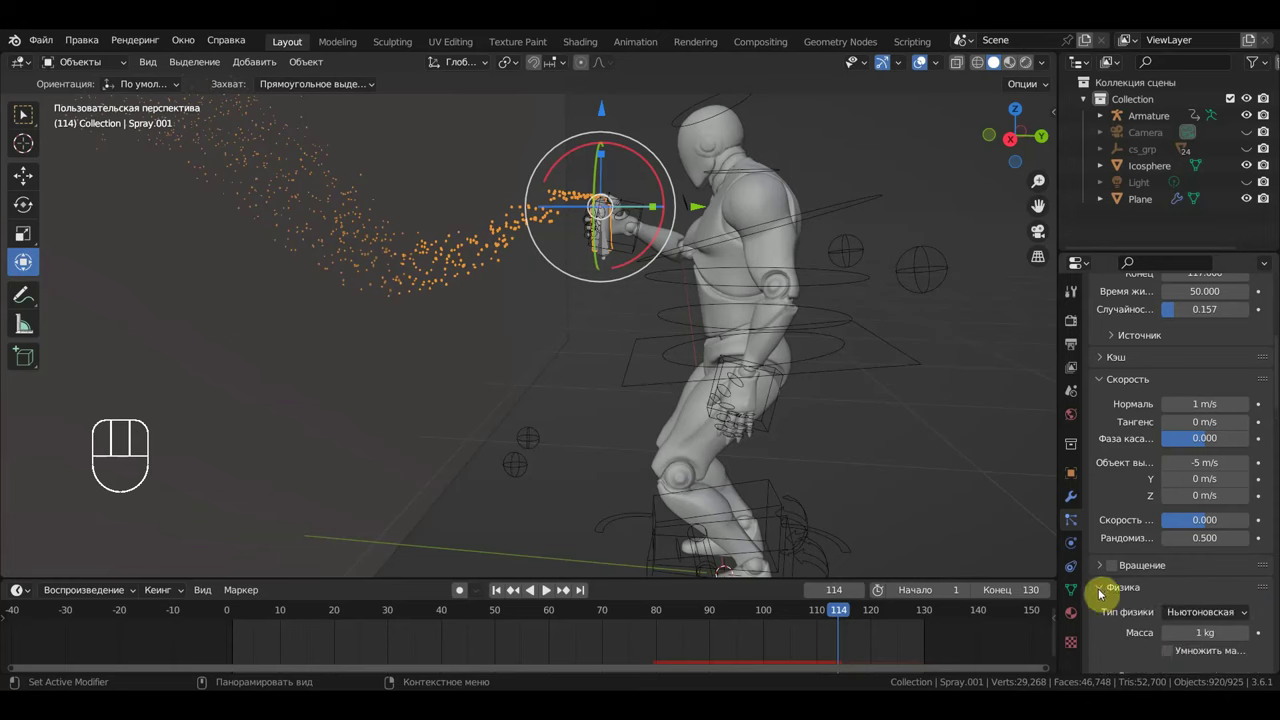
left_click(1103, 597)
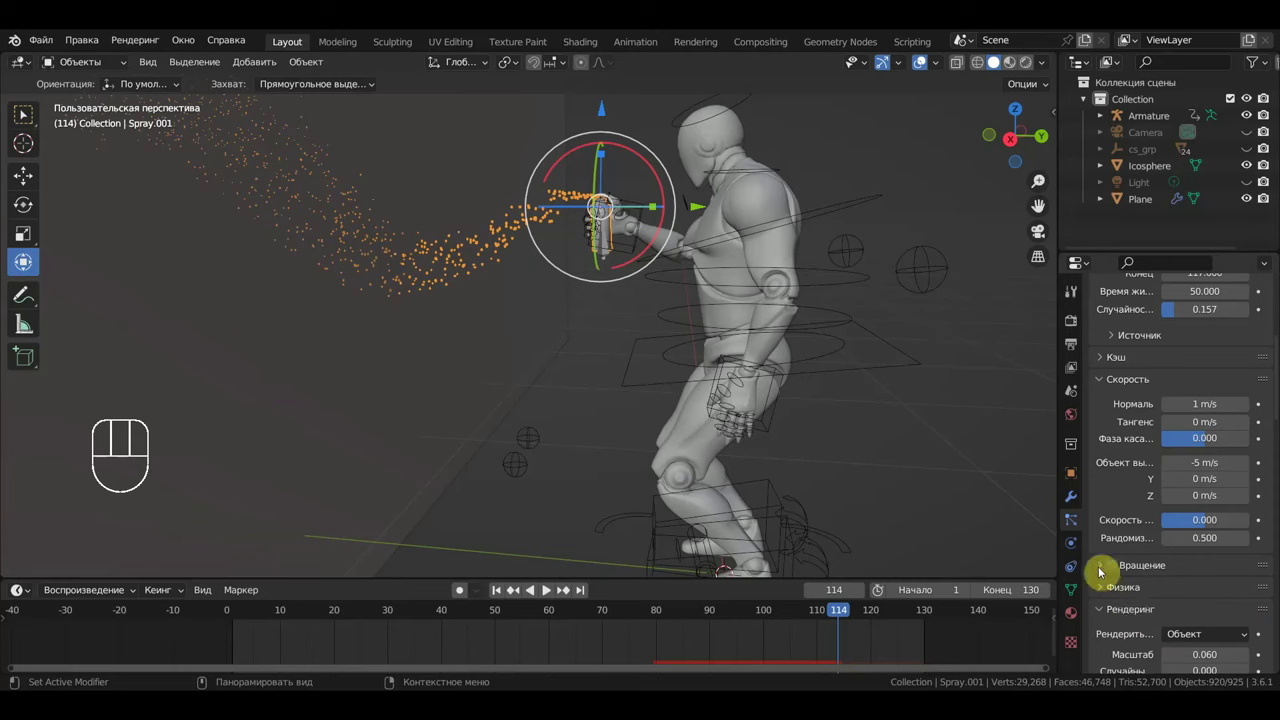
left_click(1103, 573)
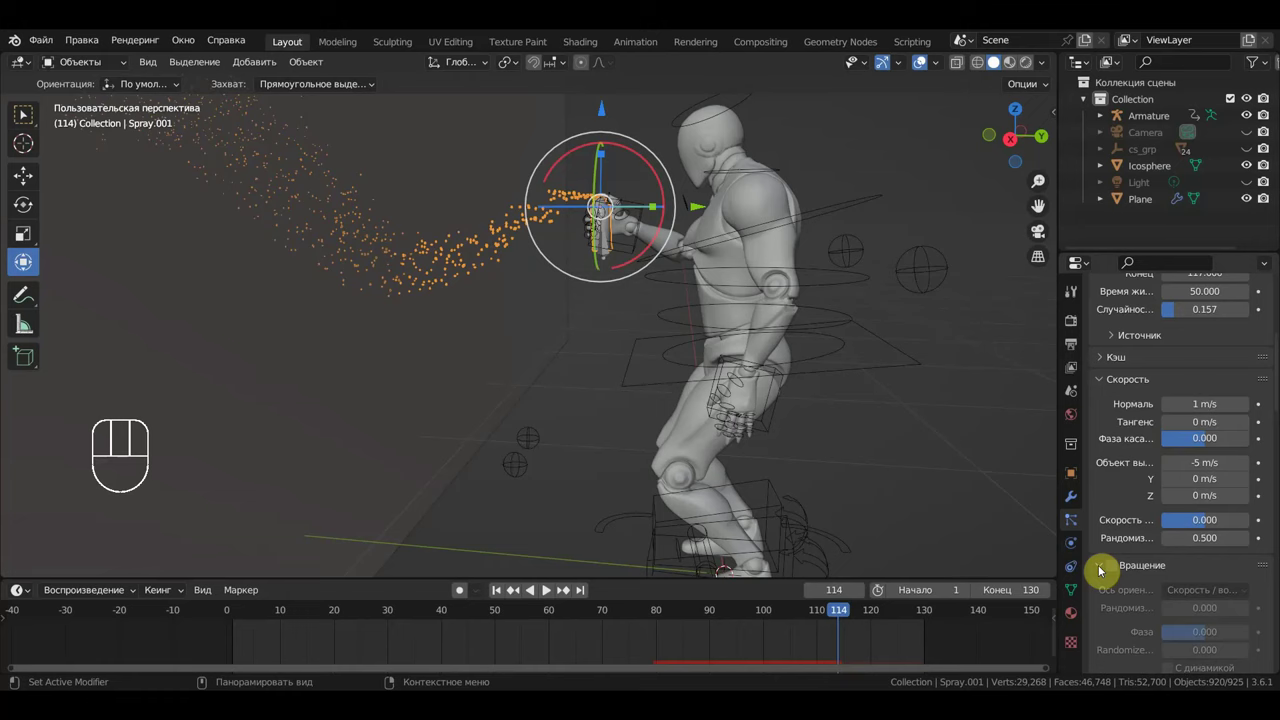
left_click(1103, 573)
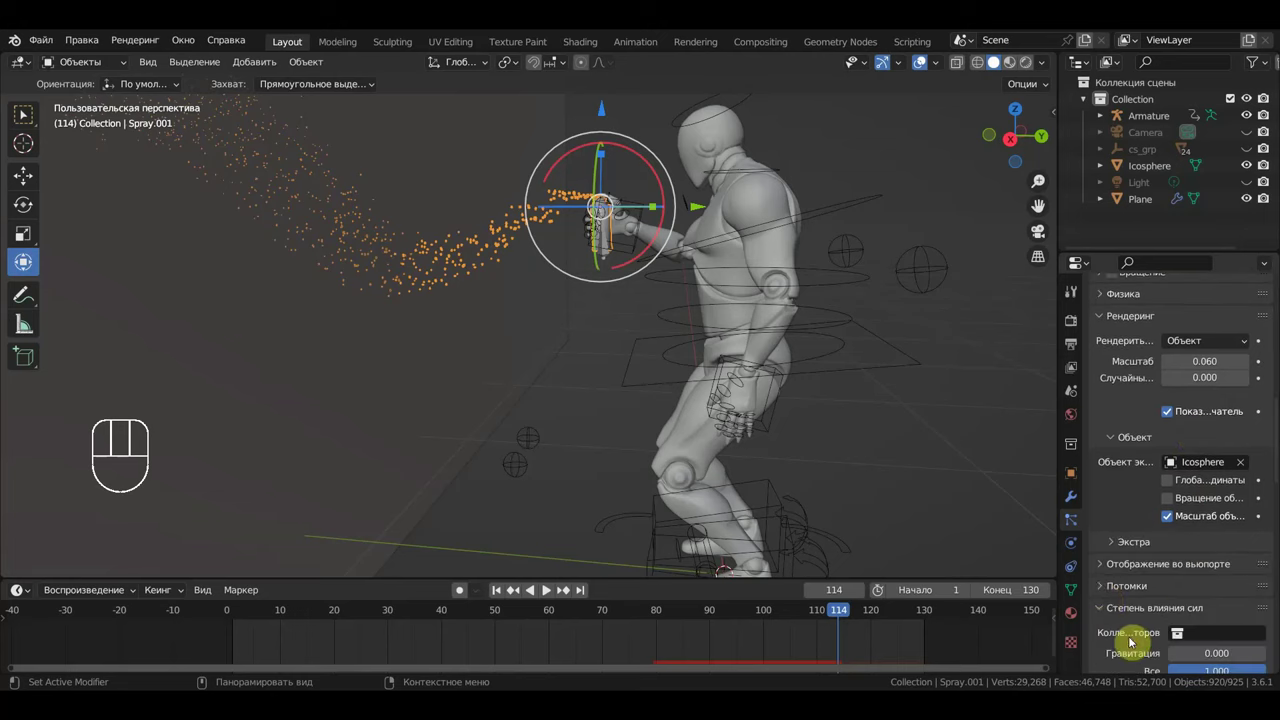
left_click(1103, 596)
- Collapse the remaining particle panels and select the wall plane again
left_click(1105, 576)
left_click(1104, 575)
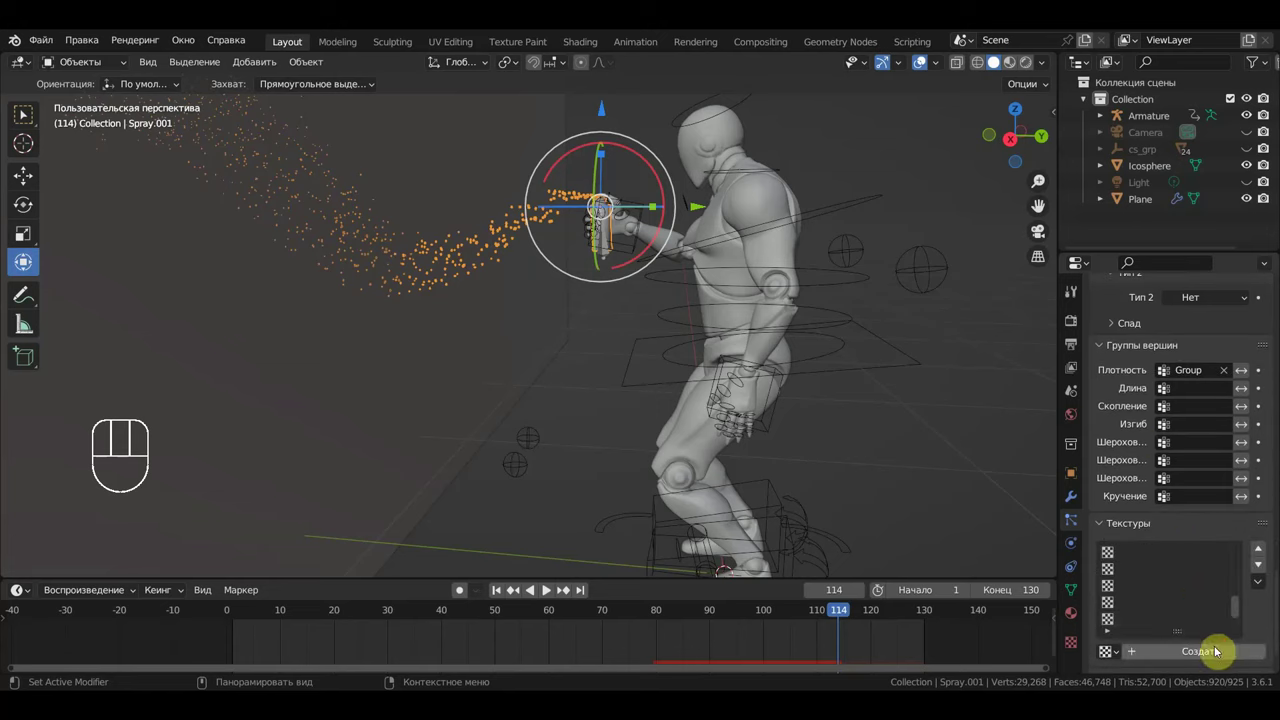
left_click(1101, 532)
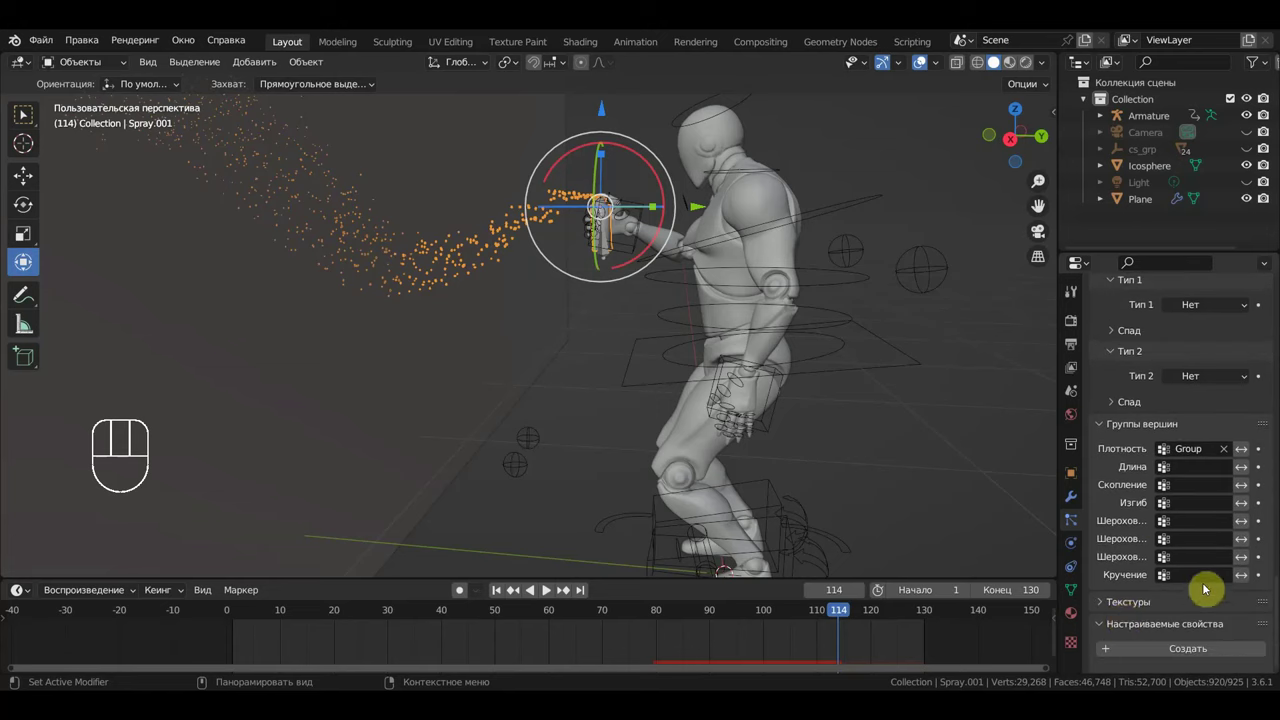
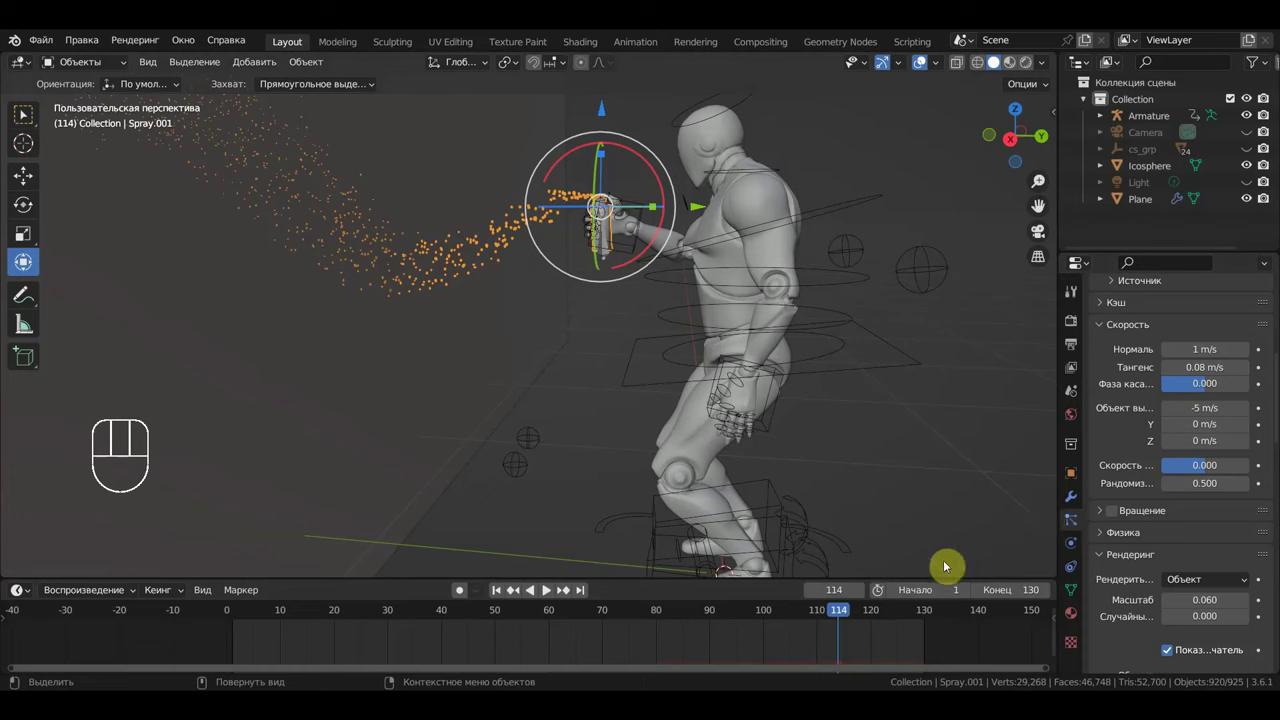
left_click_drag(444, 368, 464, 376)
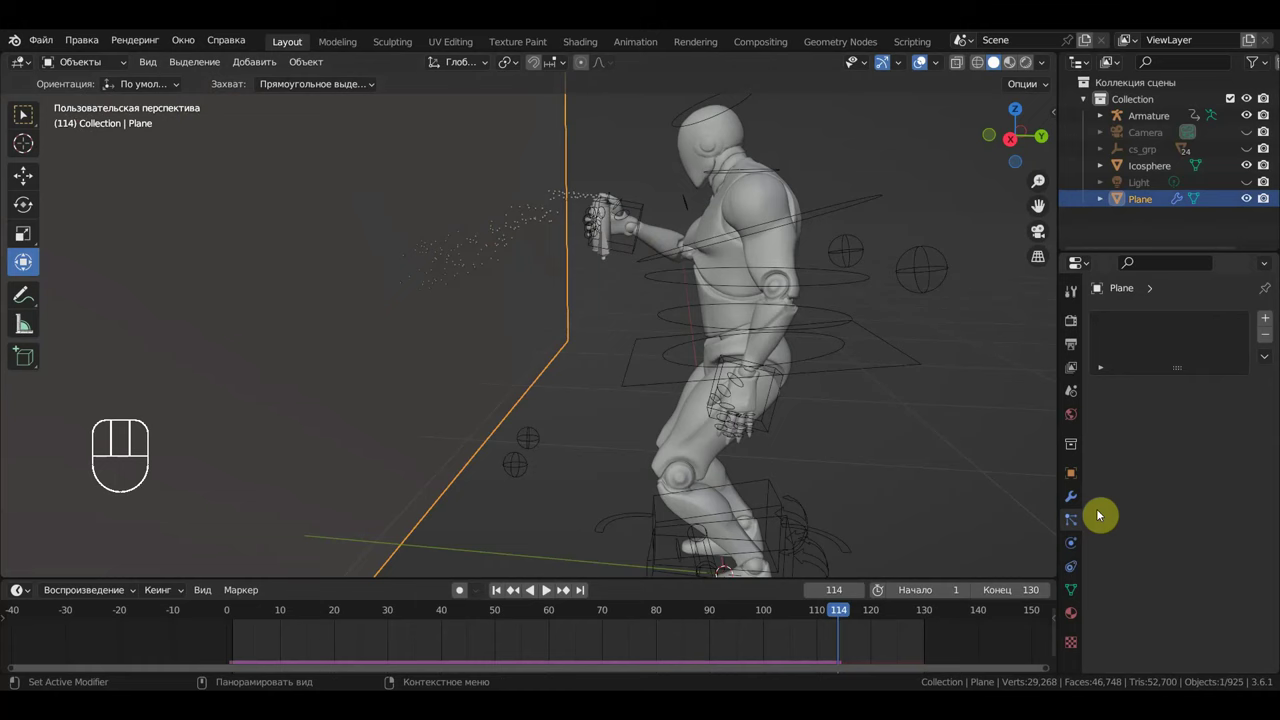
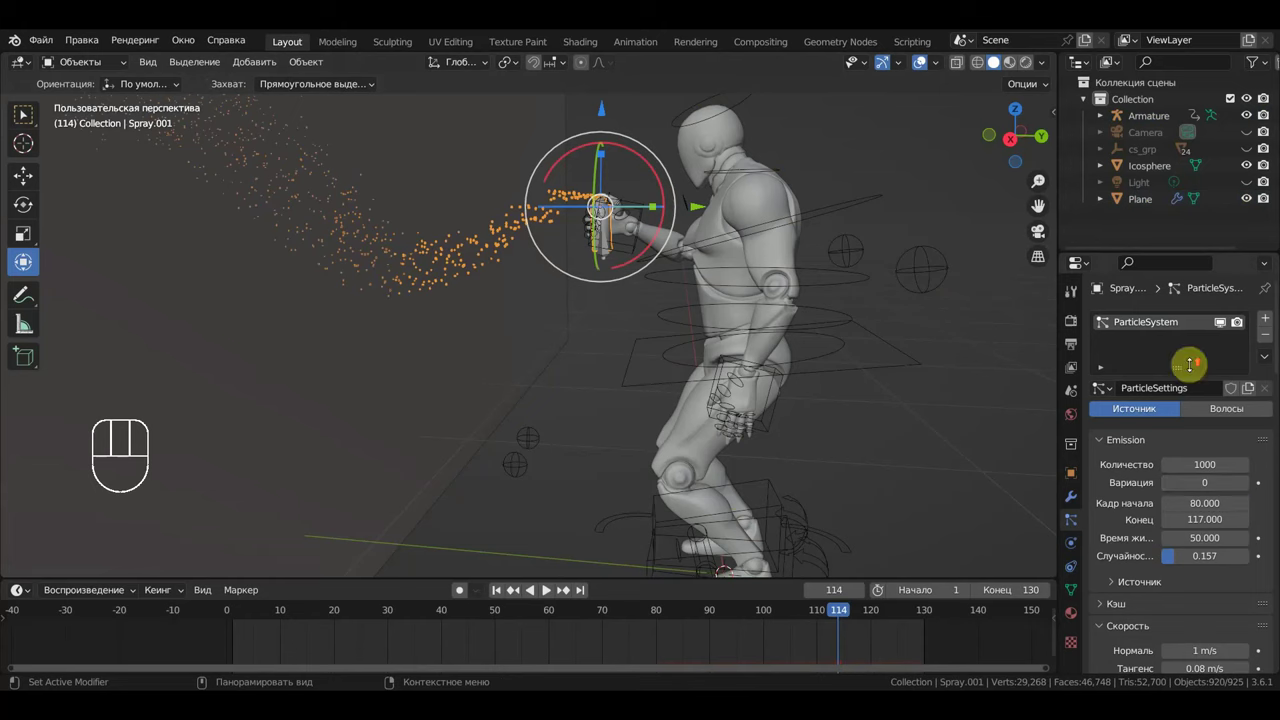
- Adjust the collision particle settings and bring up the wave type list
left_click(1188, 342)
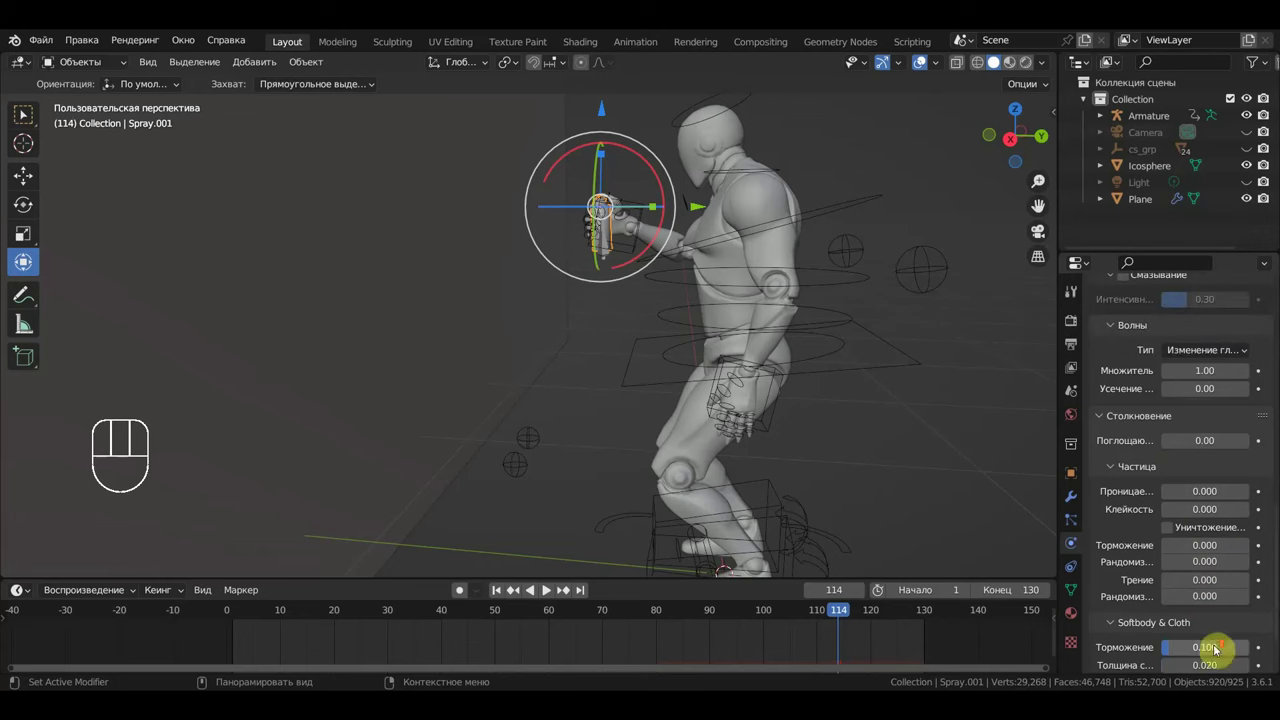
left_click(1210, 359)
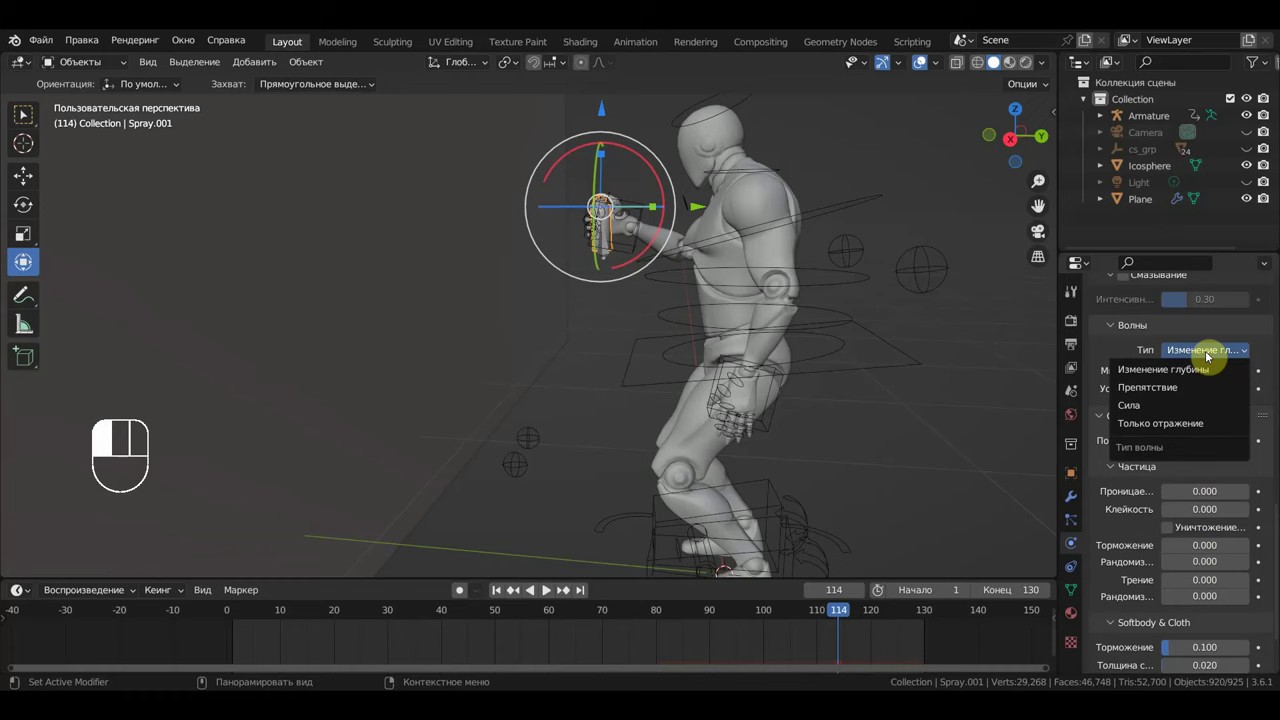
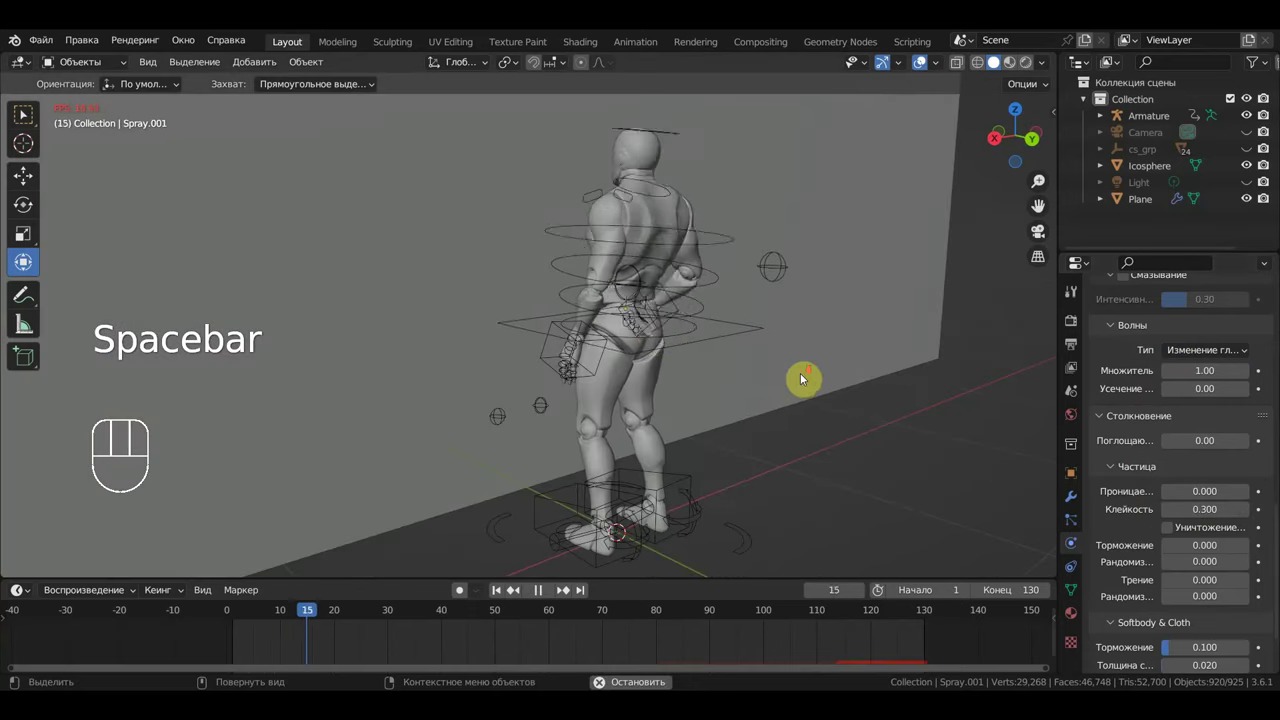
- Frame the mannequin and wall in the viewport and restart the animation playback
left_click_drag(814, 377, 891, 304)
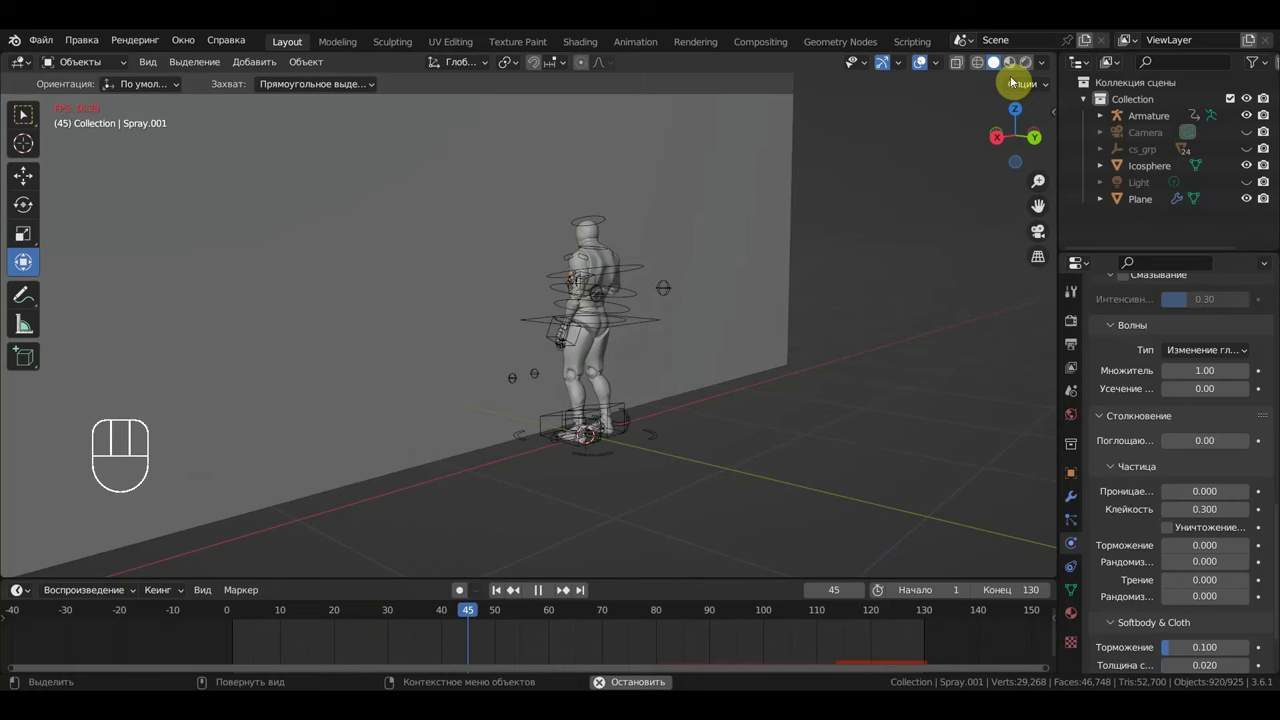
left_click_drag(989, 133, 936, 248)
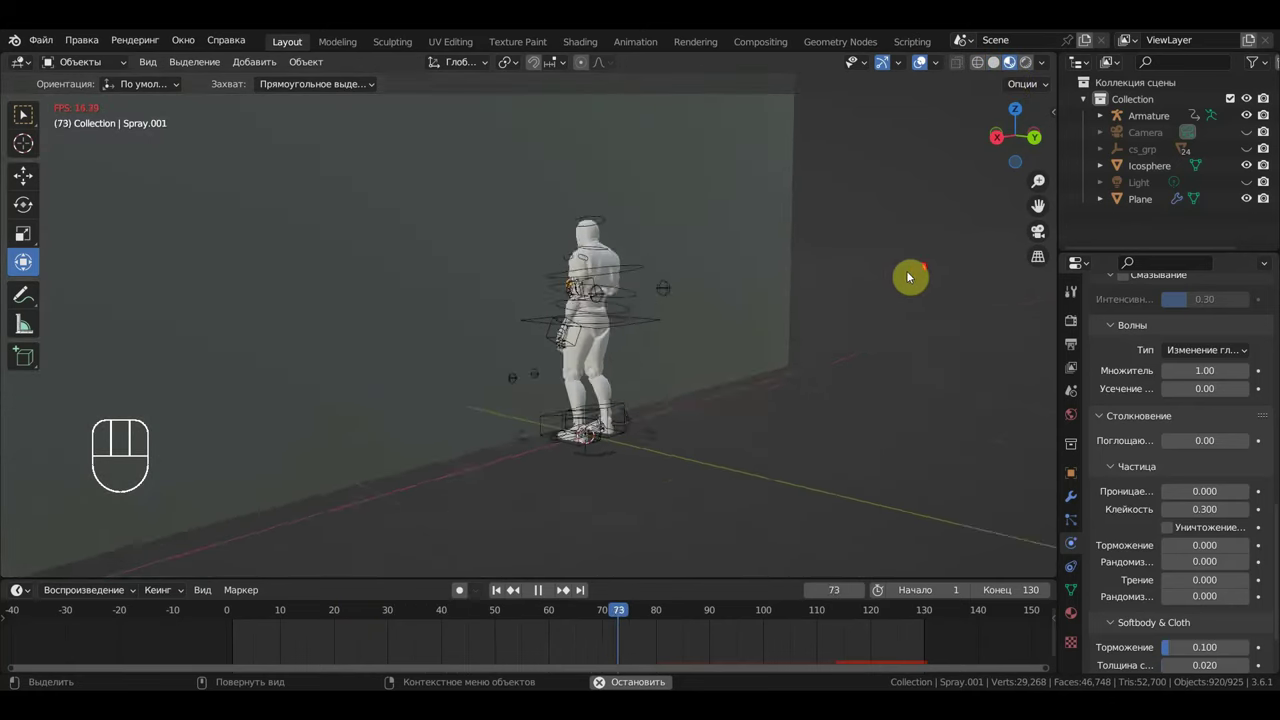
left_click_drag(938, 343, 938, 361)
left_click_drag(935, 328, 915, 307)
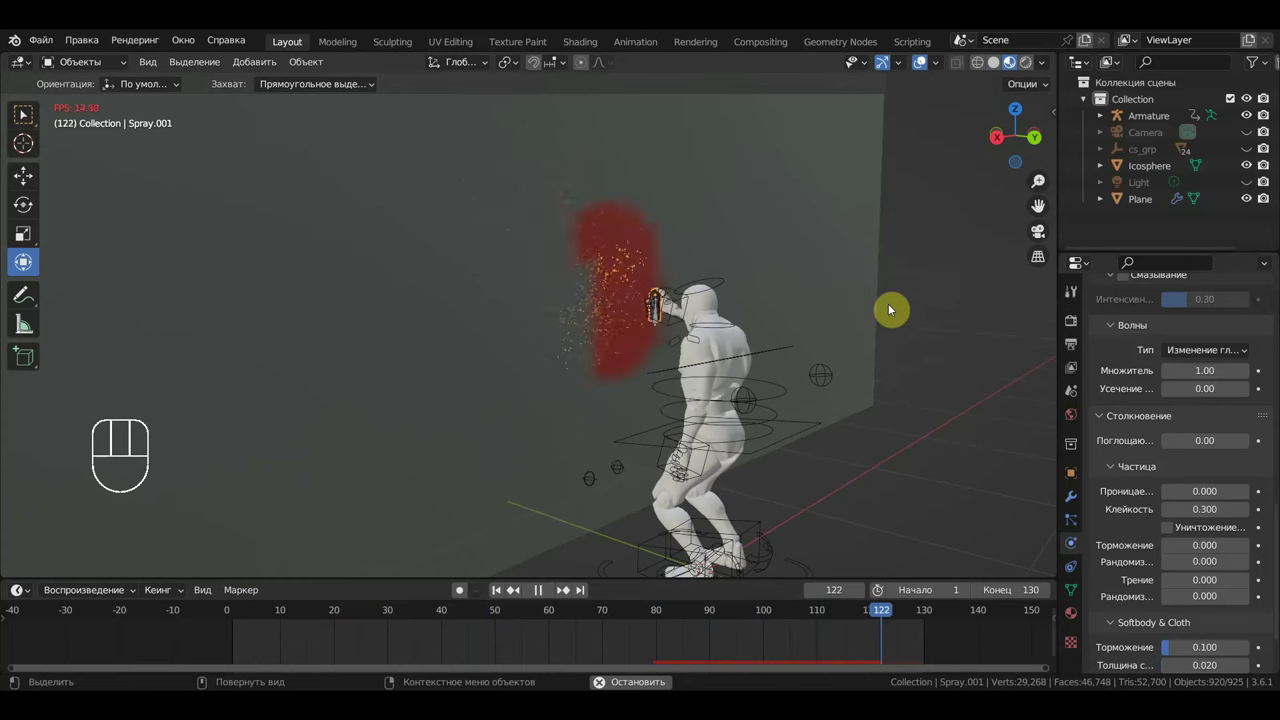
key("space")
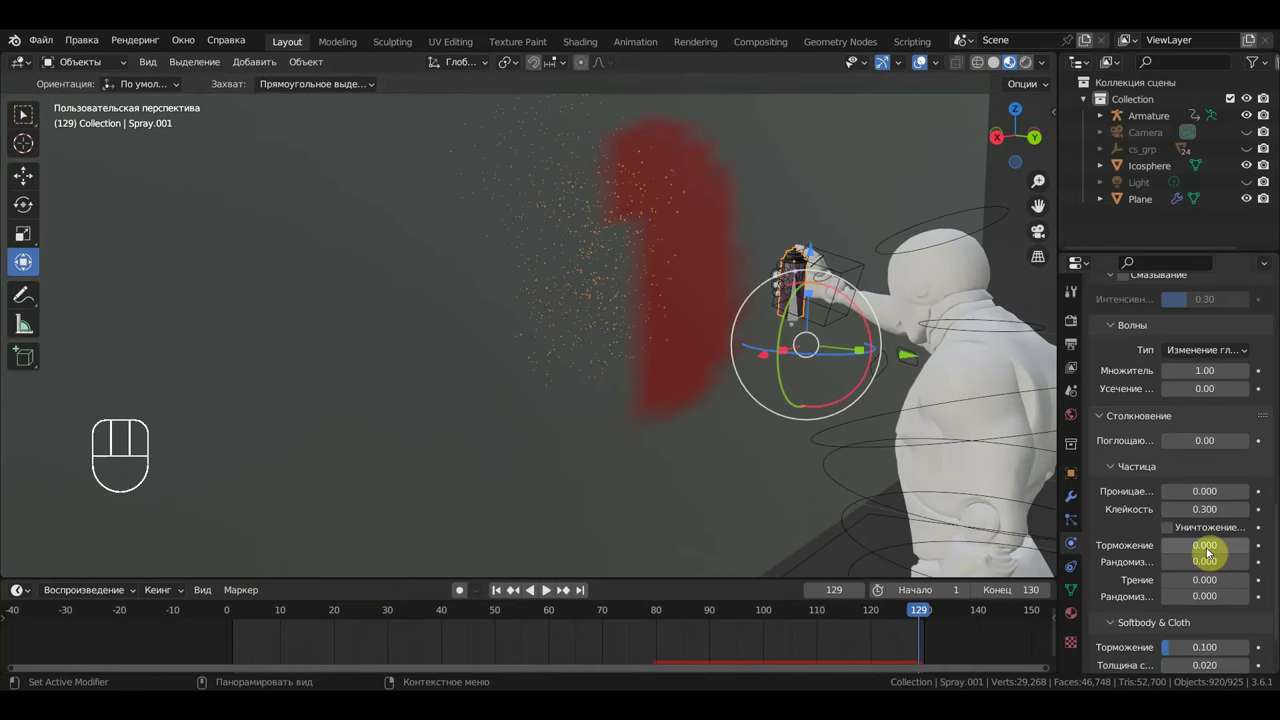
key("space")
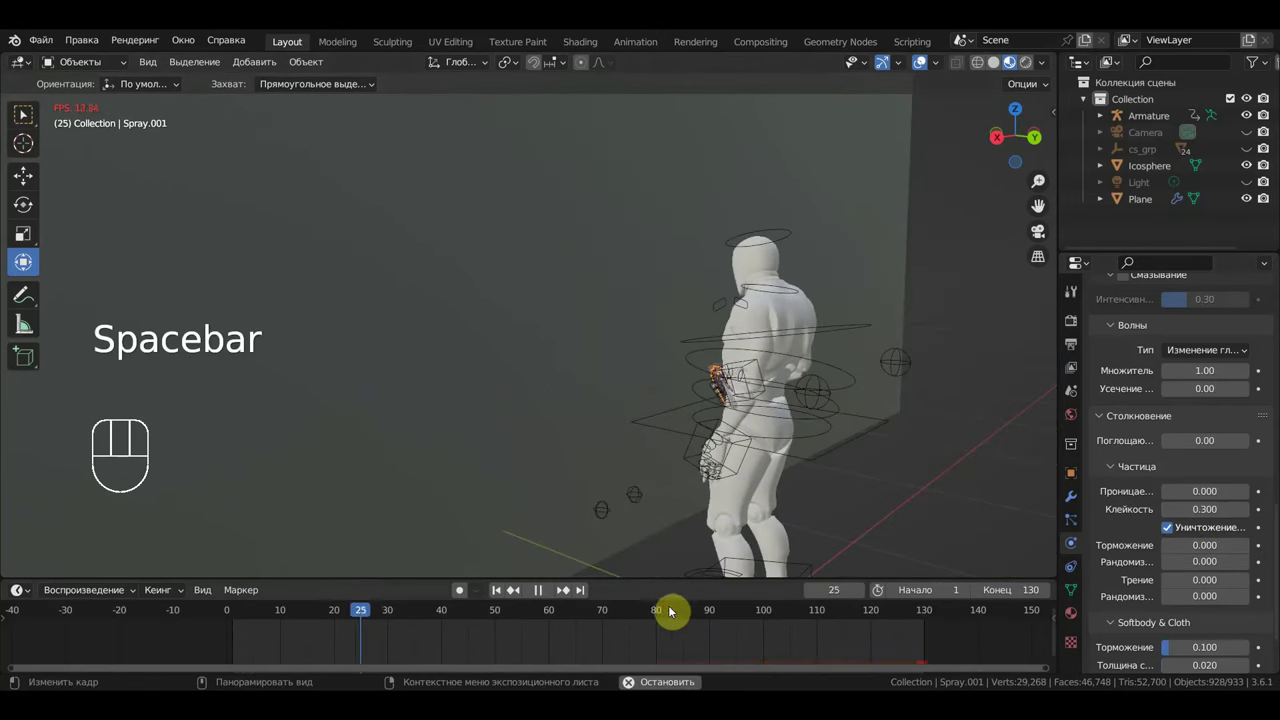
- Scrub the timeline, stop playback and orbit to the mannequin's side to see the spray
left_click(658, 615)
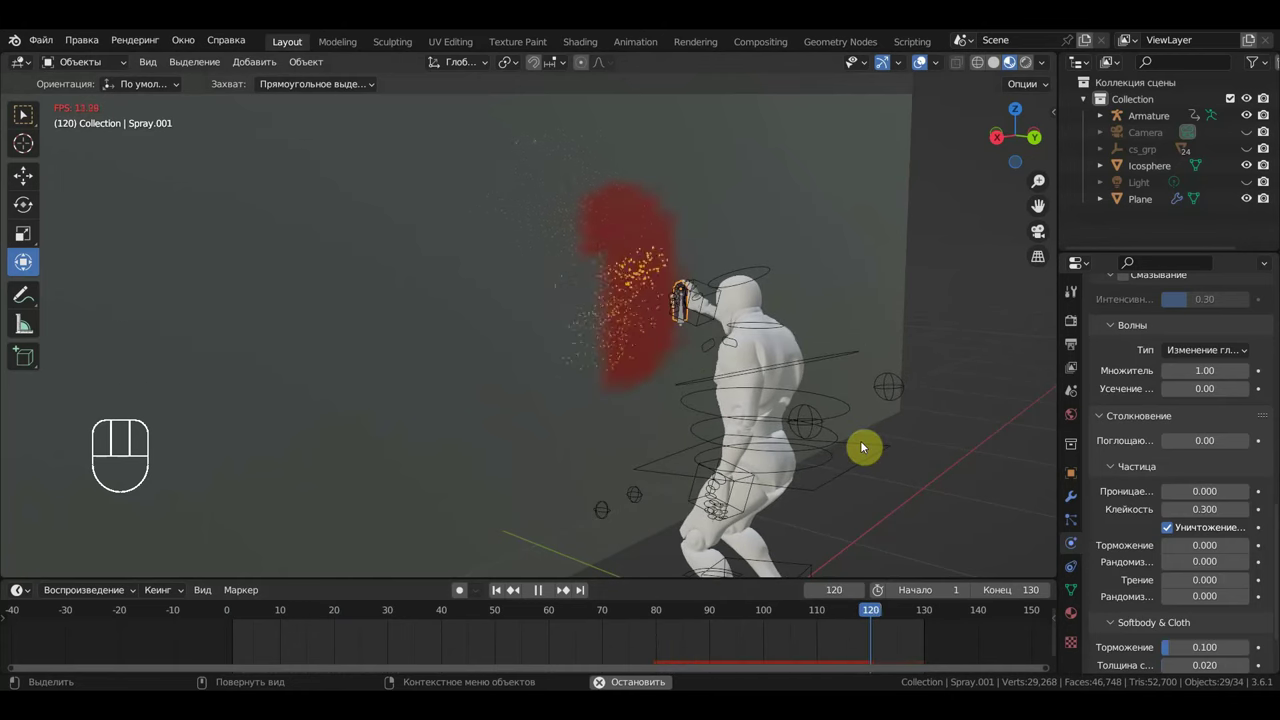
key("space")
left_click_drag(829, 446, 881, 451)
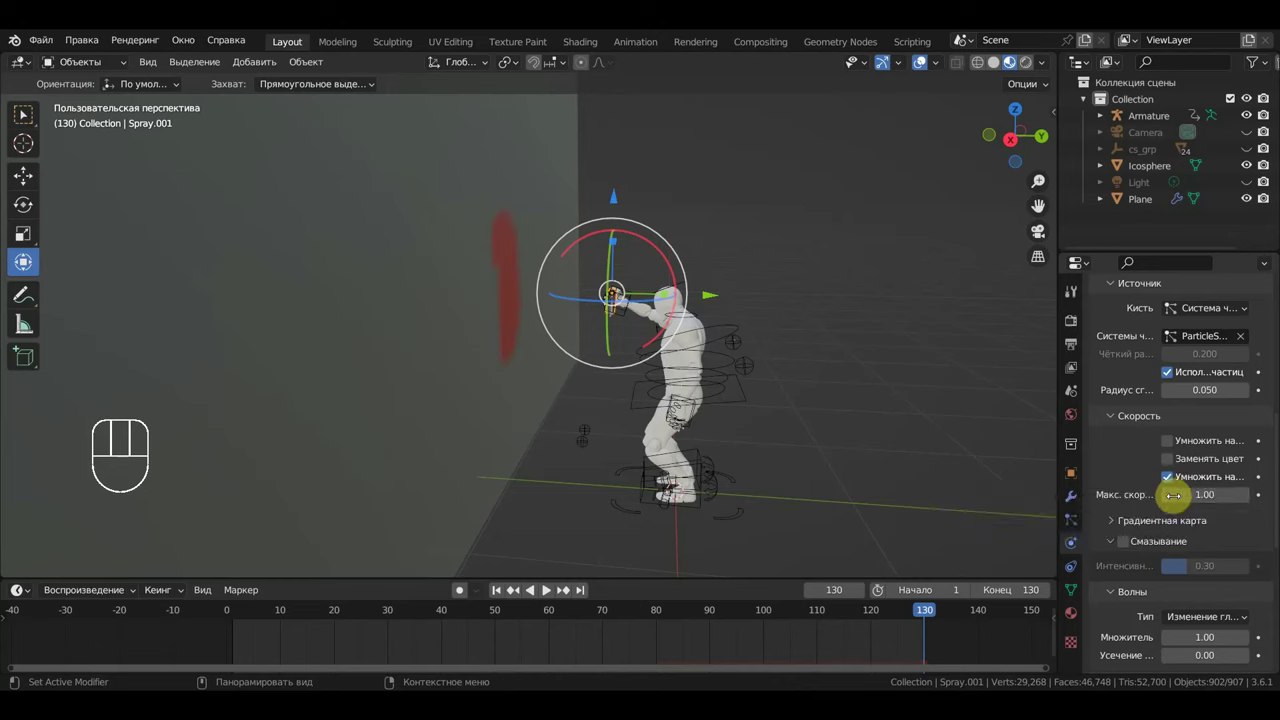
- Play and pause the spraying animation while viewing the wall from behind the mannequin
key("space")
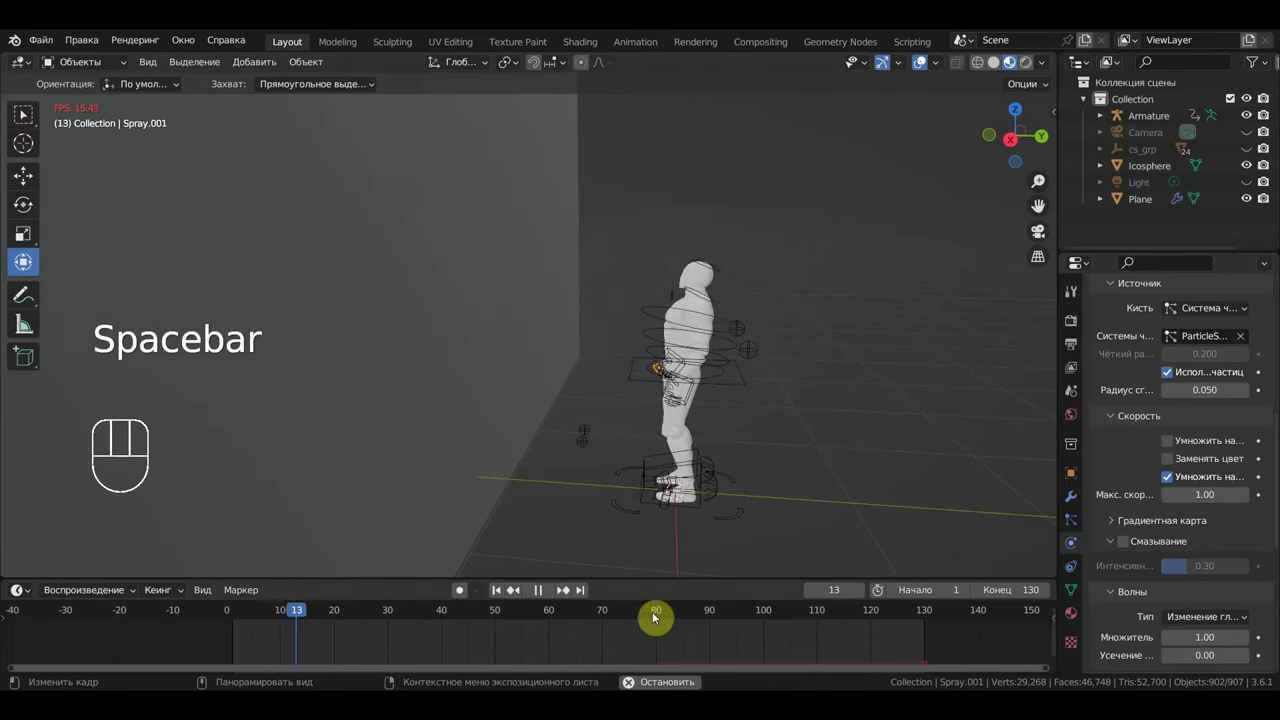
left_click(630, 616)
left_click_drag(797, 524, 768, 519)
key("space")
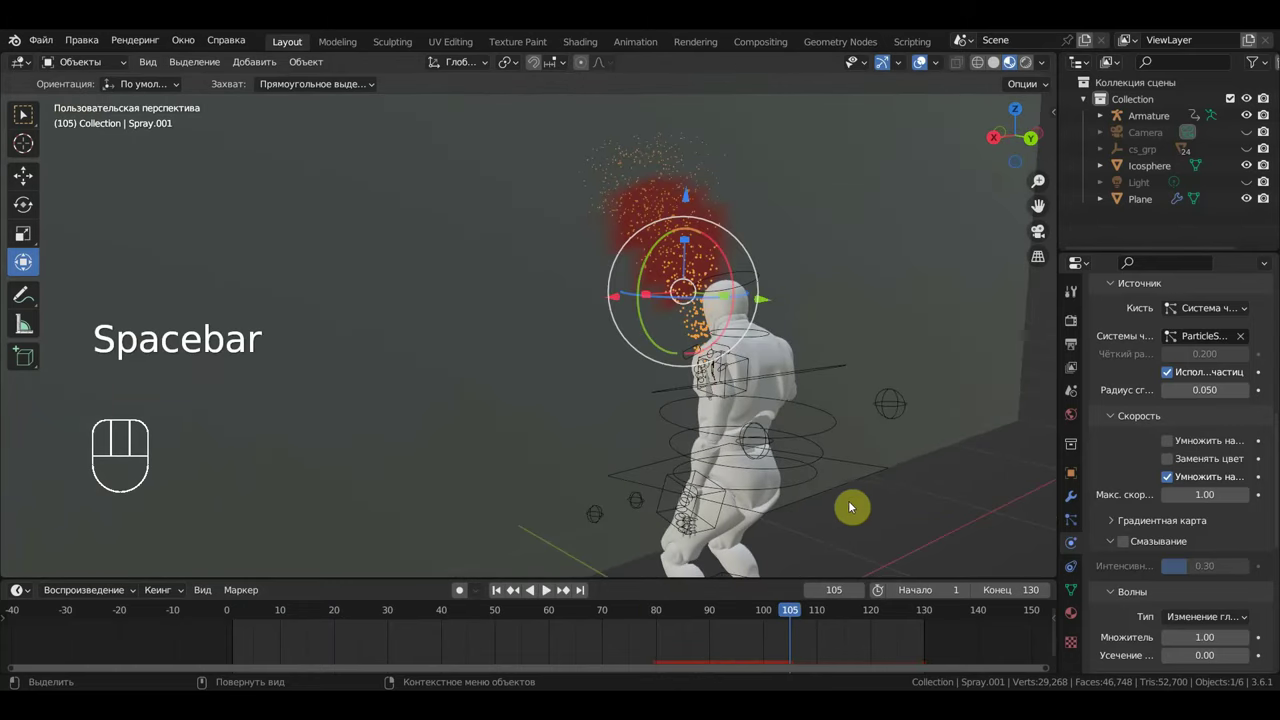
key("space")
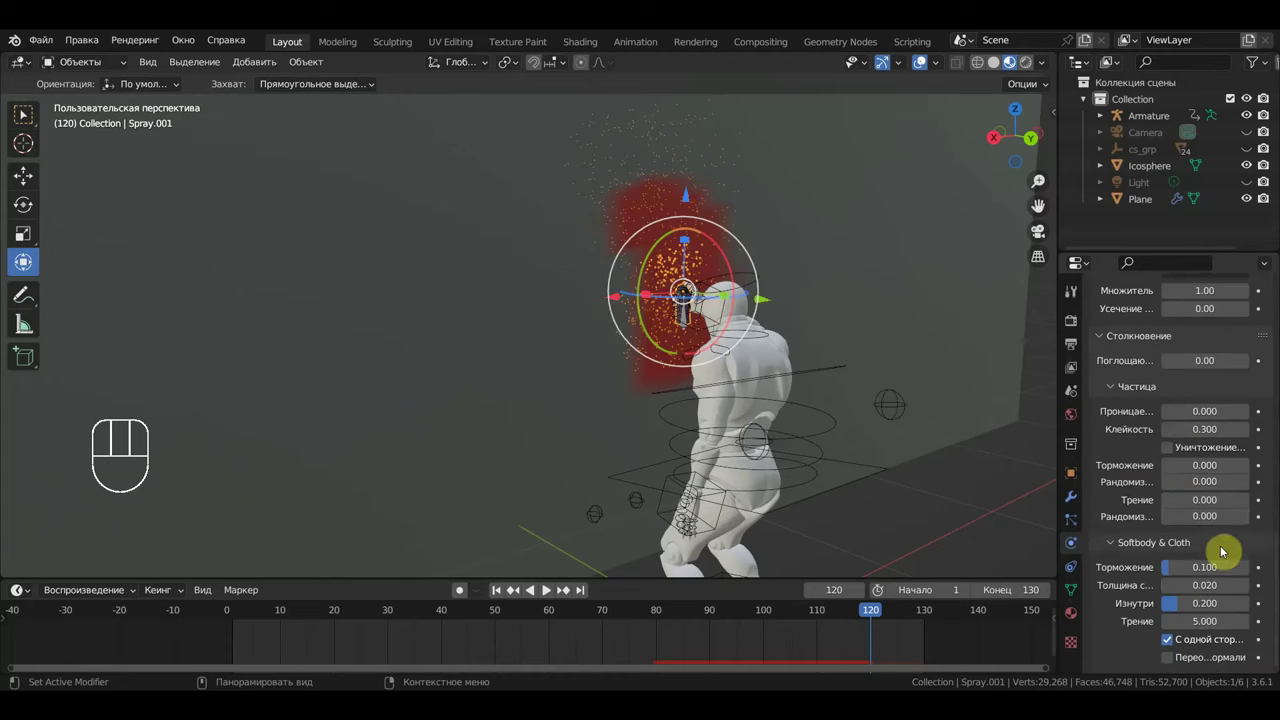
- Enable Kill Particles on collision and replay to frame 129 to check the red patch on the wall
left_click(1176, 452)
left_click_drag(893, 486, 911, 484)
key("space")
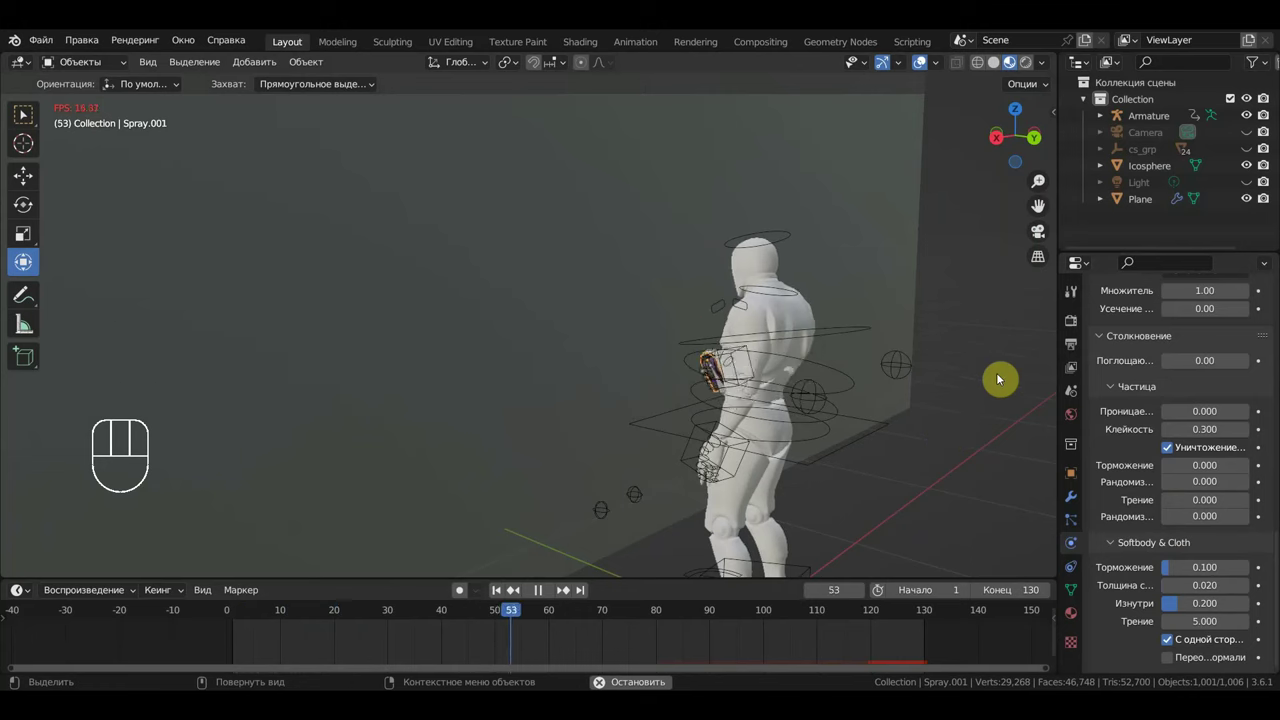
left_click(983, 362)
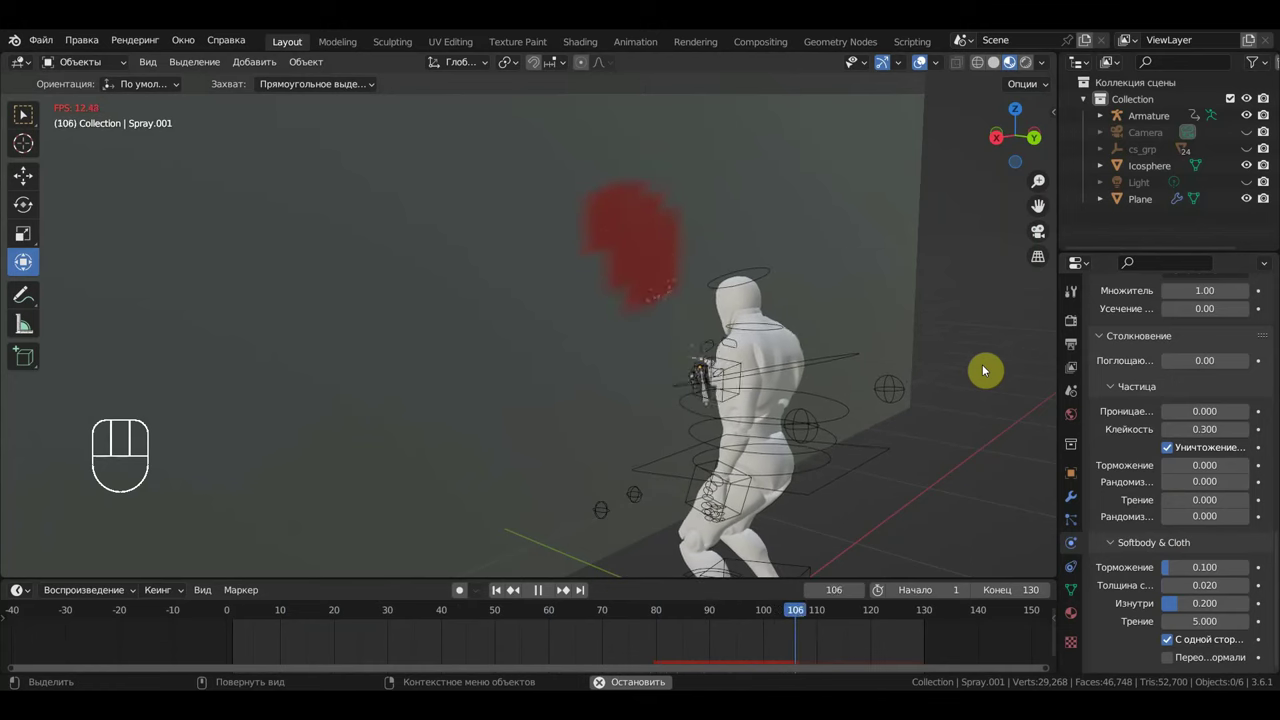
key("space")
left_click_drag(878, 418, 904, 418)
left_click_drag(824, 459, 806, 463)
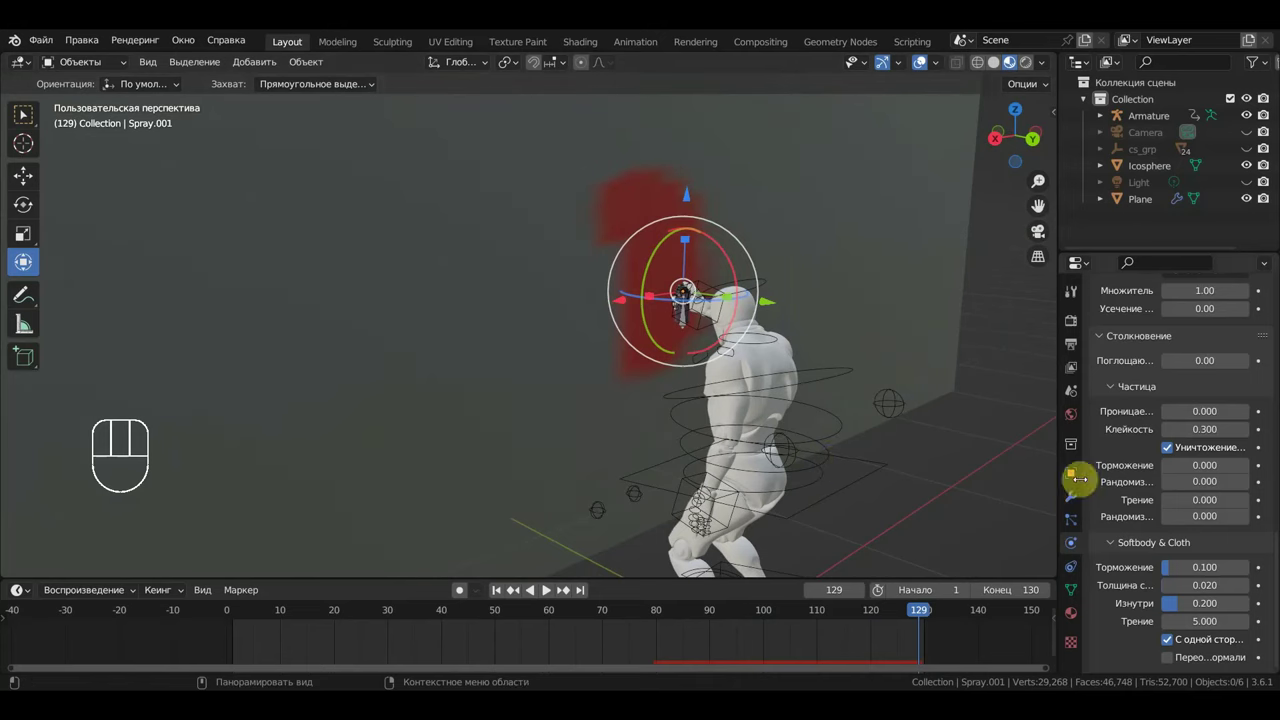
- Show Spray.001's modifier stack with its particle system, Dynamic Paint and Collision modifiers
left_click(1073, 504)
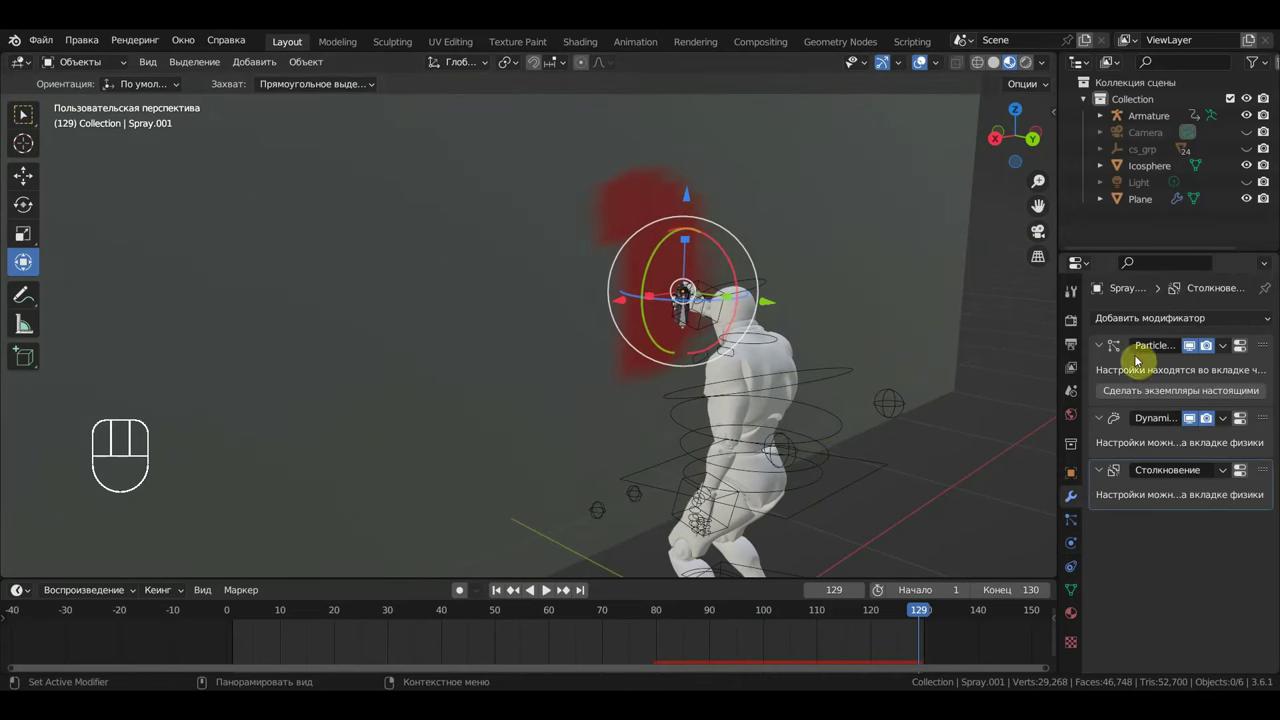
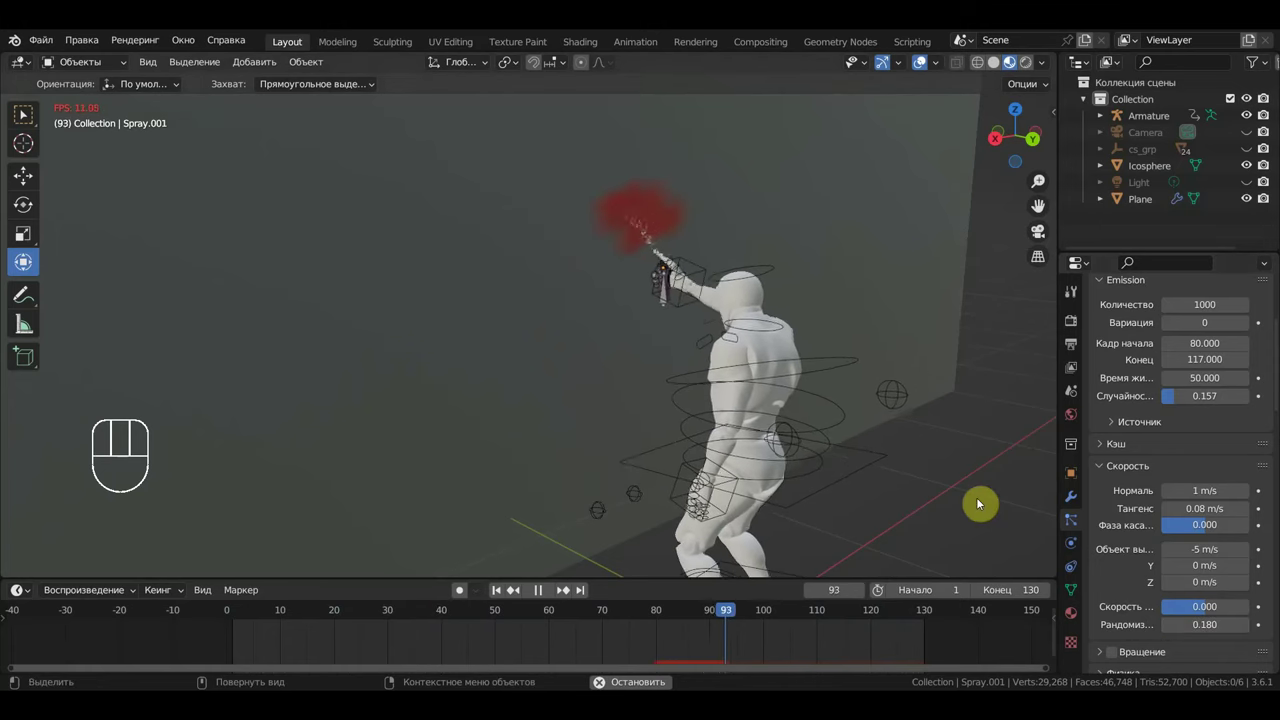
- Replay the animation with the Mickey graffiti image as the wall canvas's initial colour
key("space")
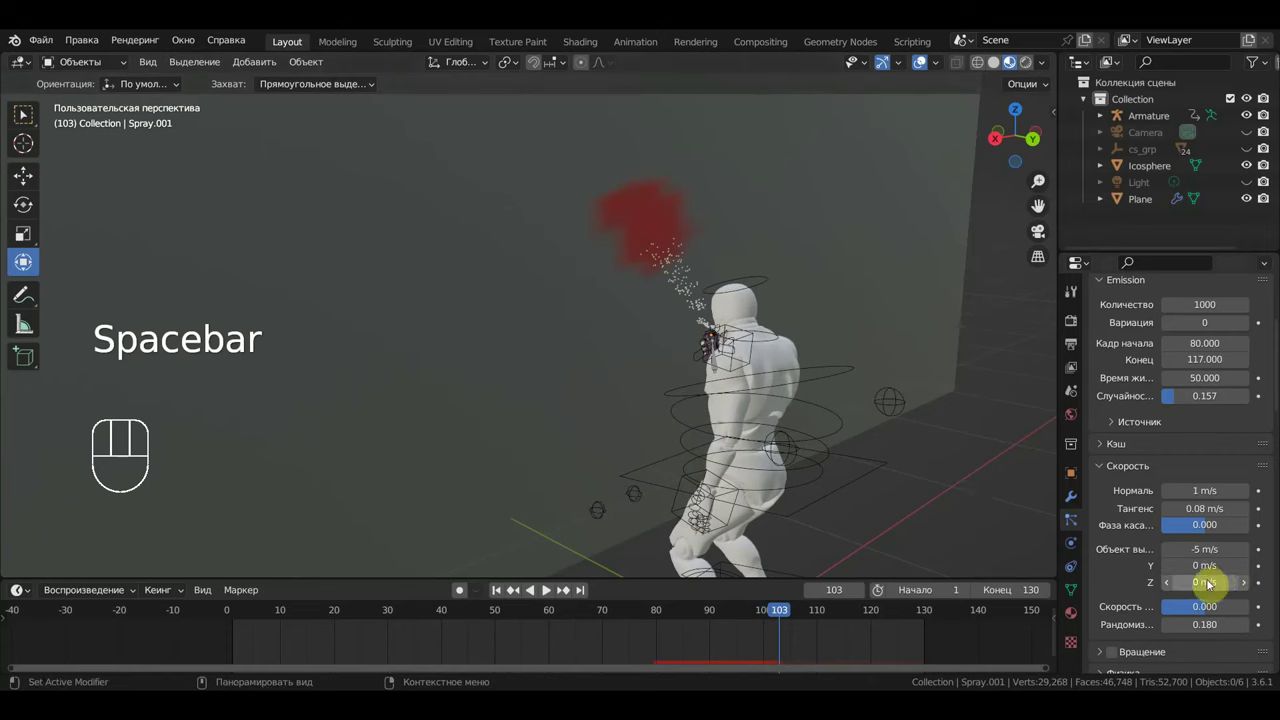
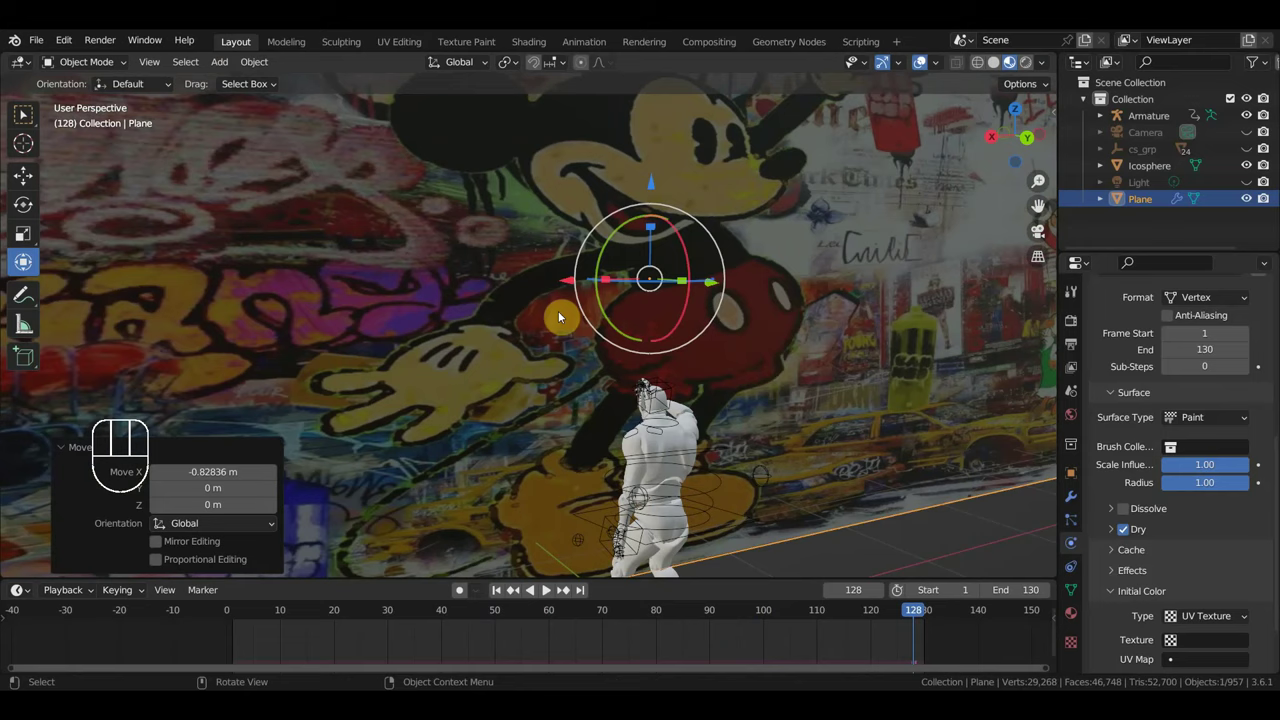
key("space")
key("space")
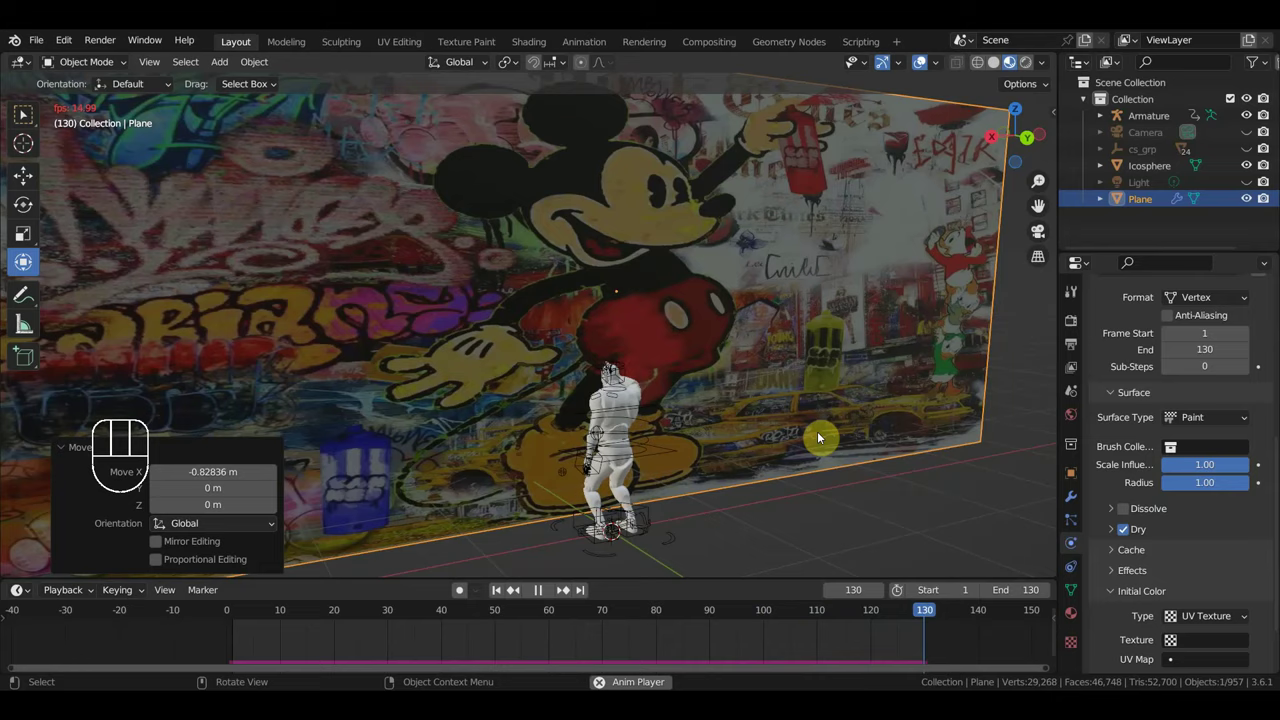
- Unhide the camera and light, duplicate the light and move the copy into position
key("space")
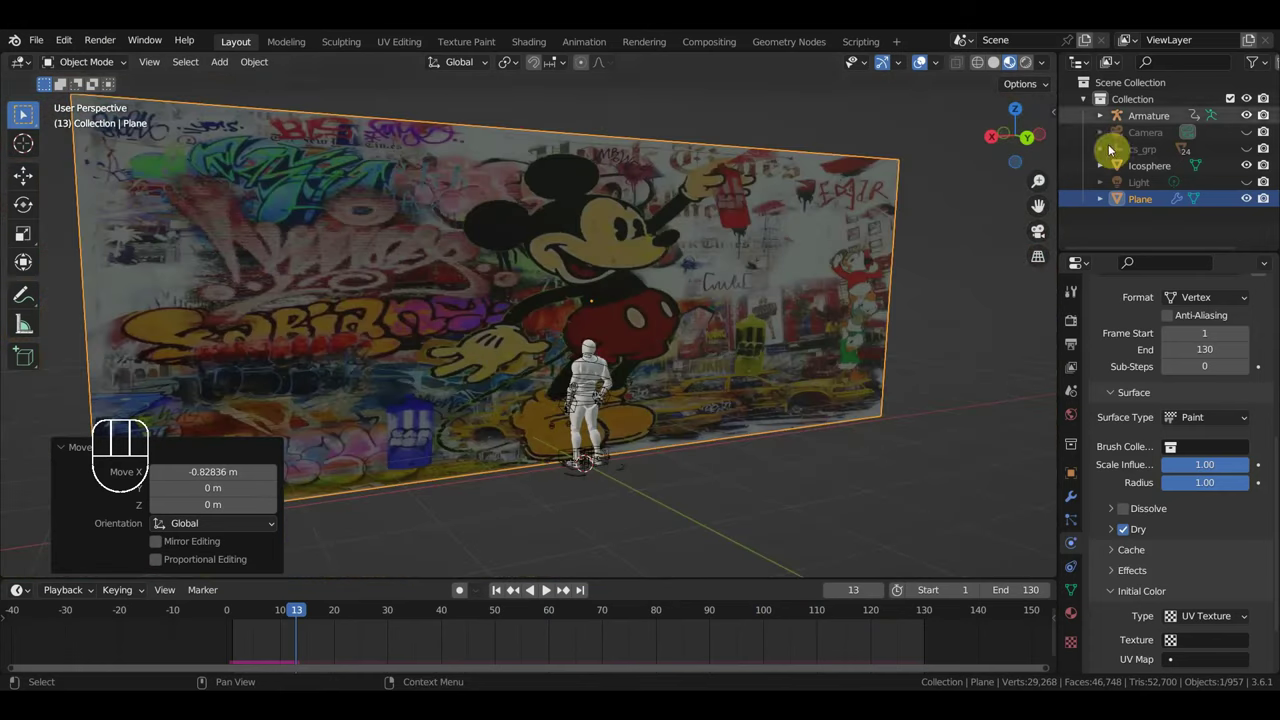
left_click_drag(1032, 68, 1080, 84)
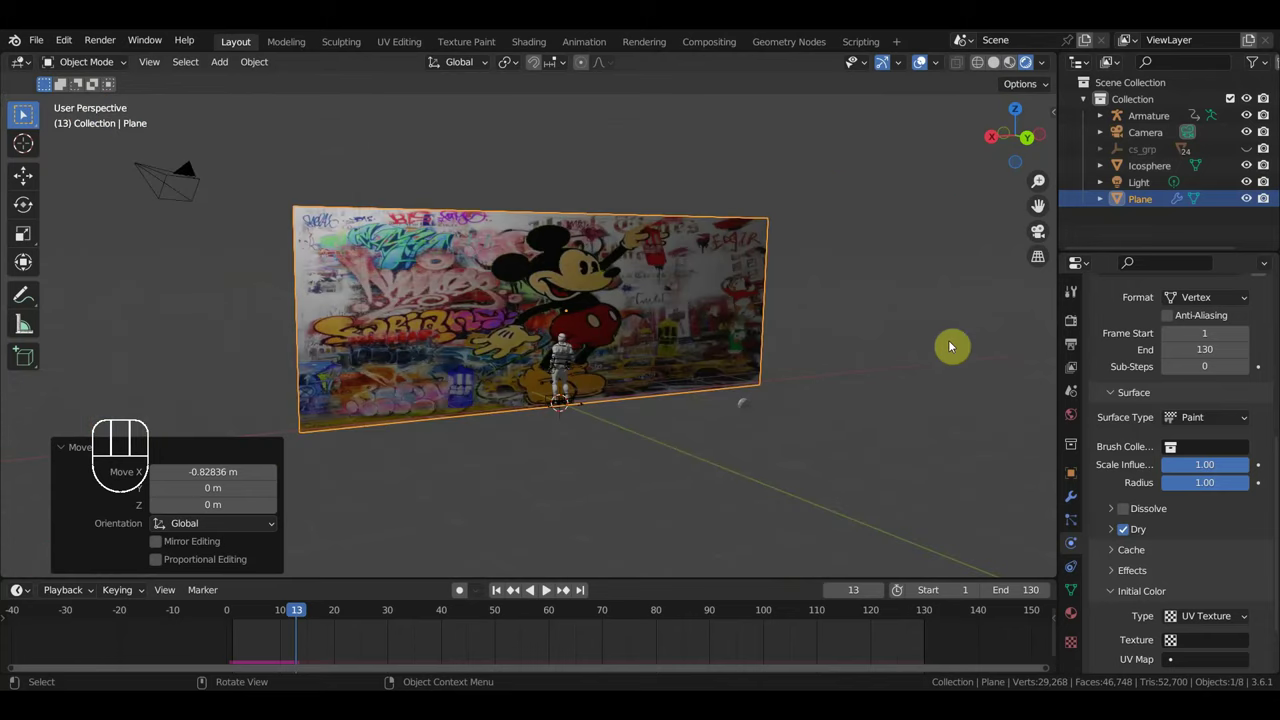
left_click(1153, 184)
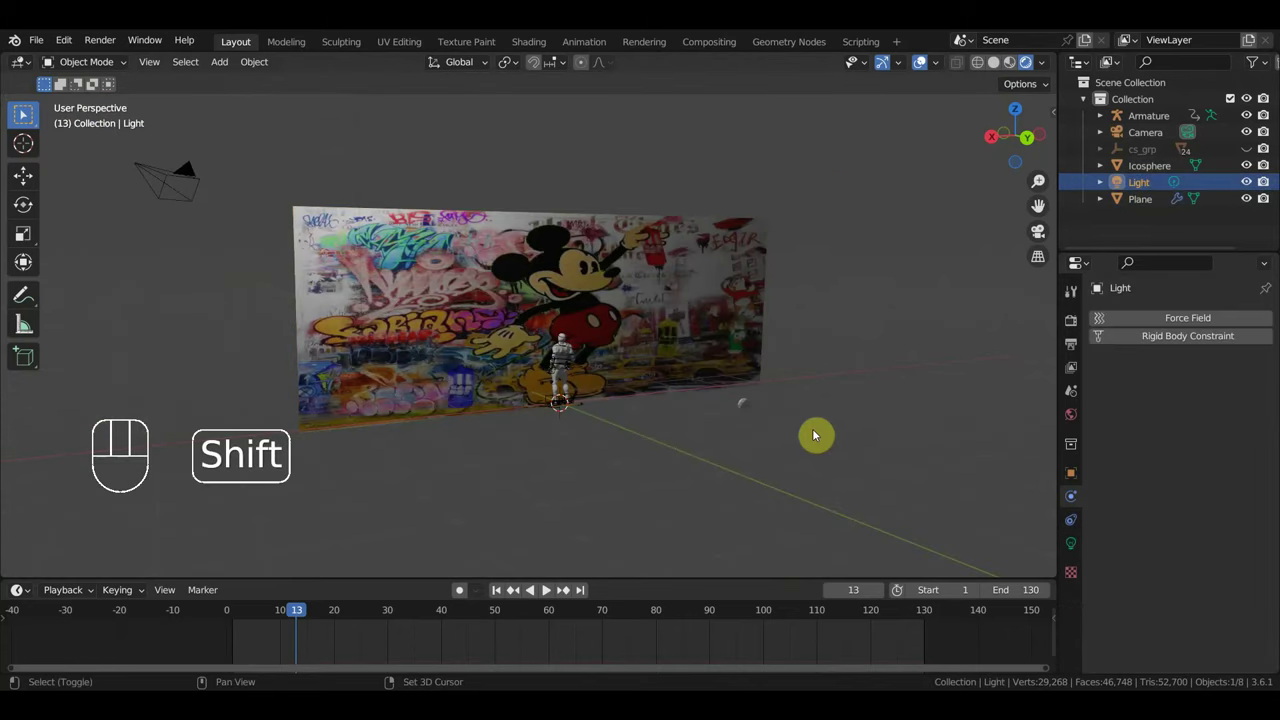
key("shift+d")
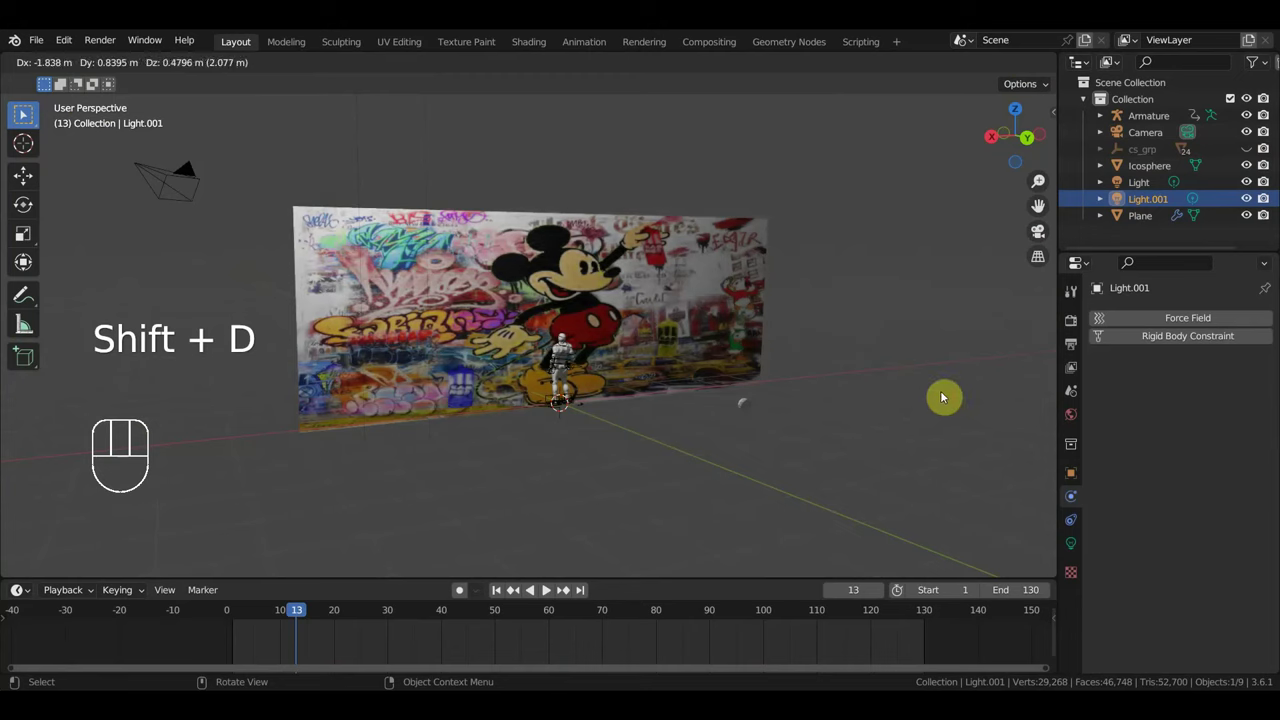
left_click_drag(804, 430, 873, 435)
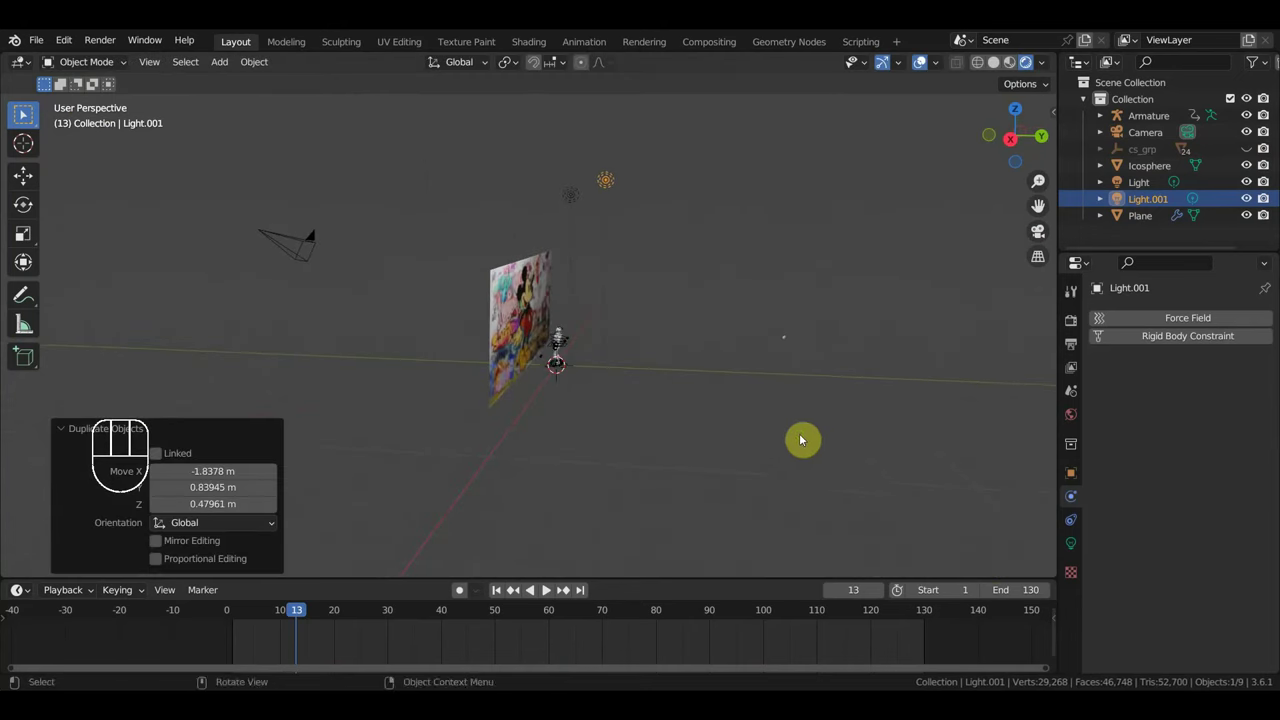
key("g")
middle_click(733, 416)
key("g")
- Reposition the original light and place the third light, spreading them around the wall and mannequin
left_click(401, 194)
key("g")
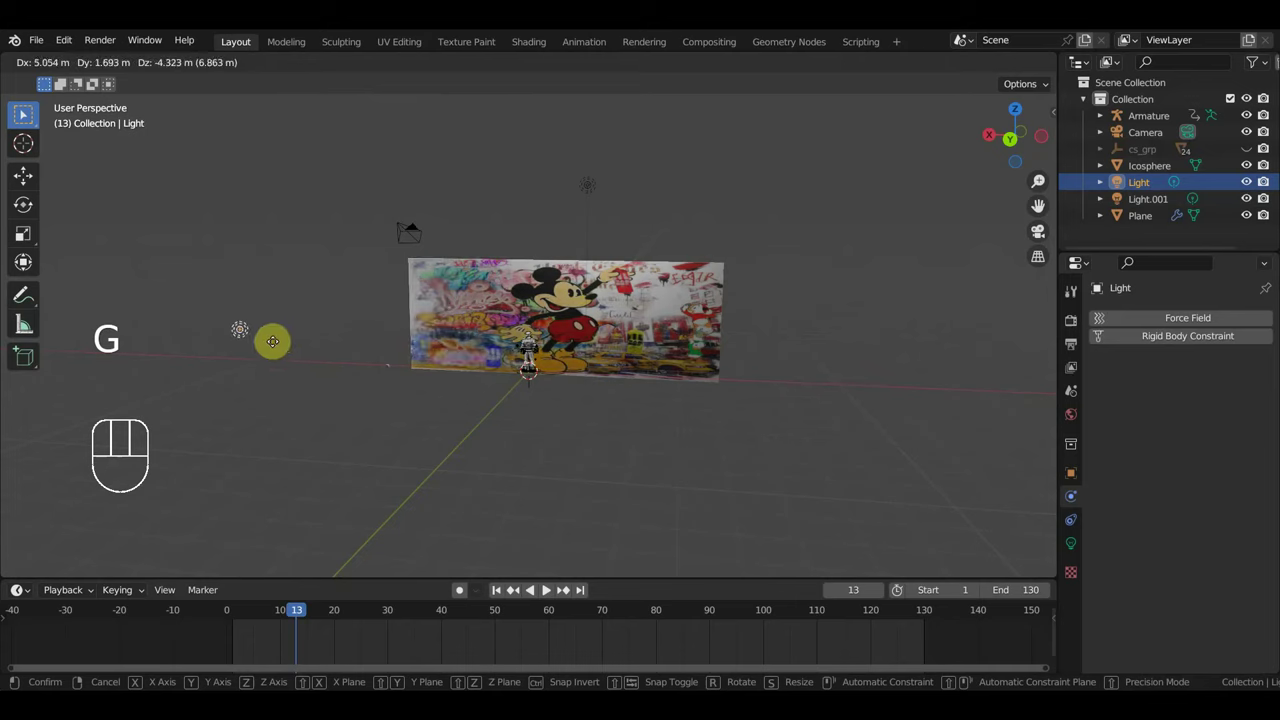
left_click_drag(374, 350, 598, 367)
key("shift+g")
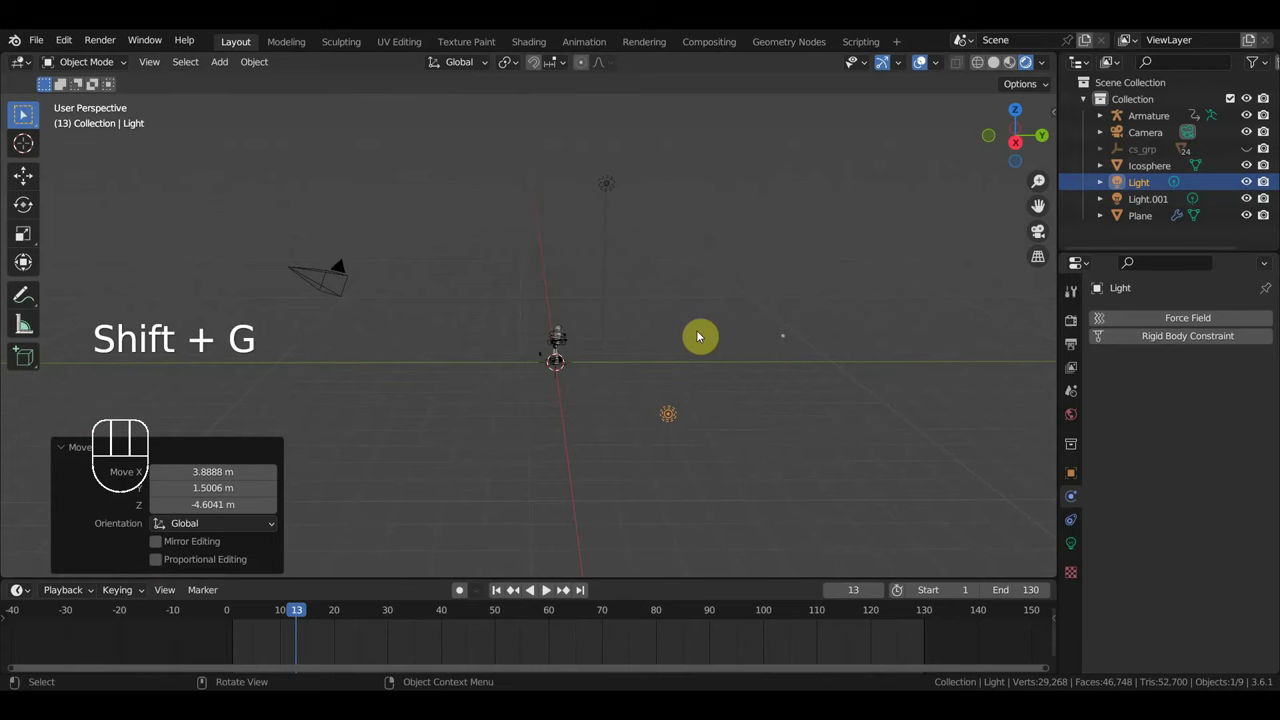
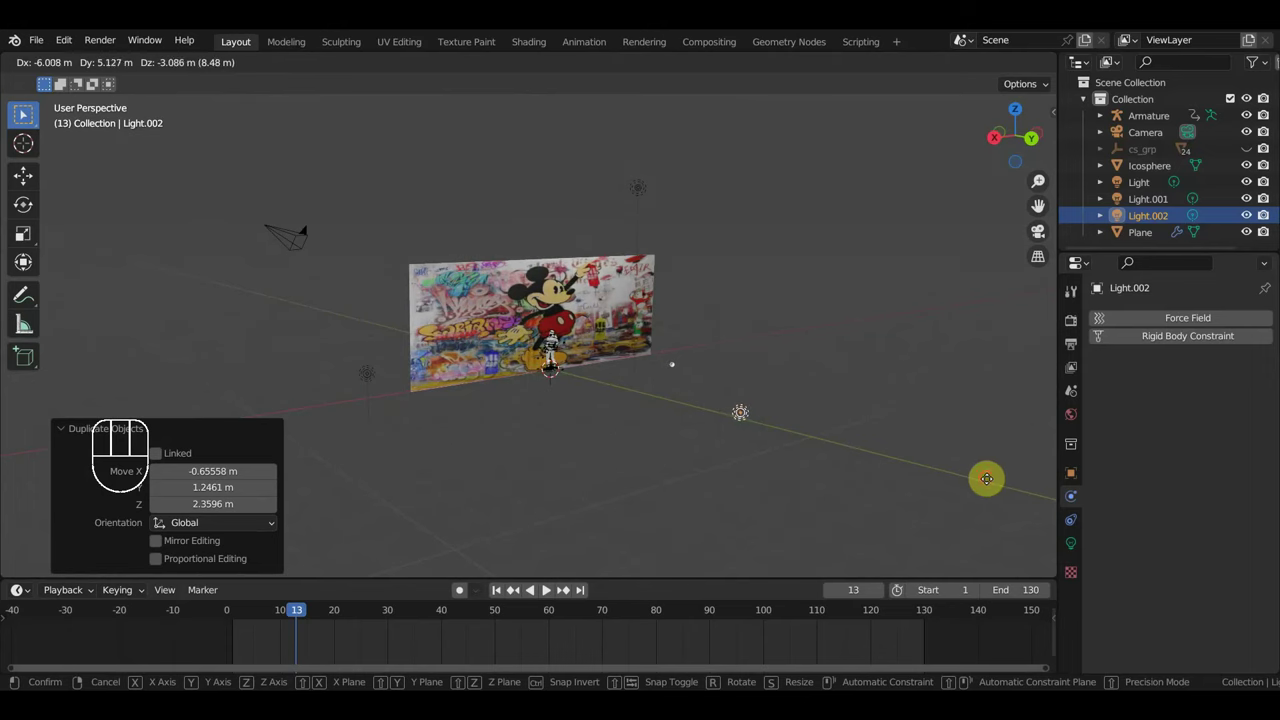
middle_click(689, 284)
left_click_drag(696, 261, 673, 256)
key("g")
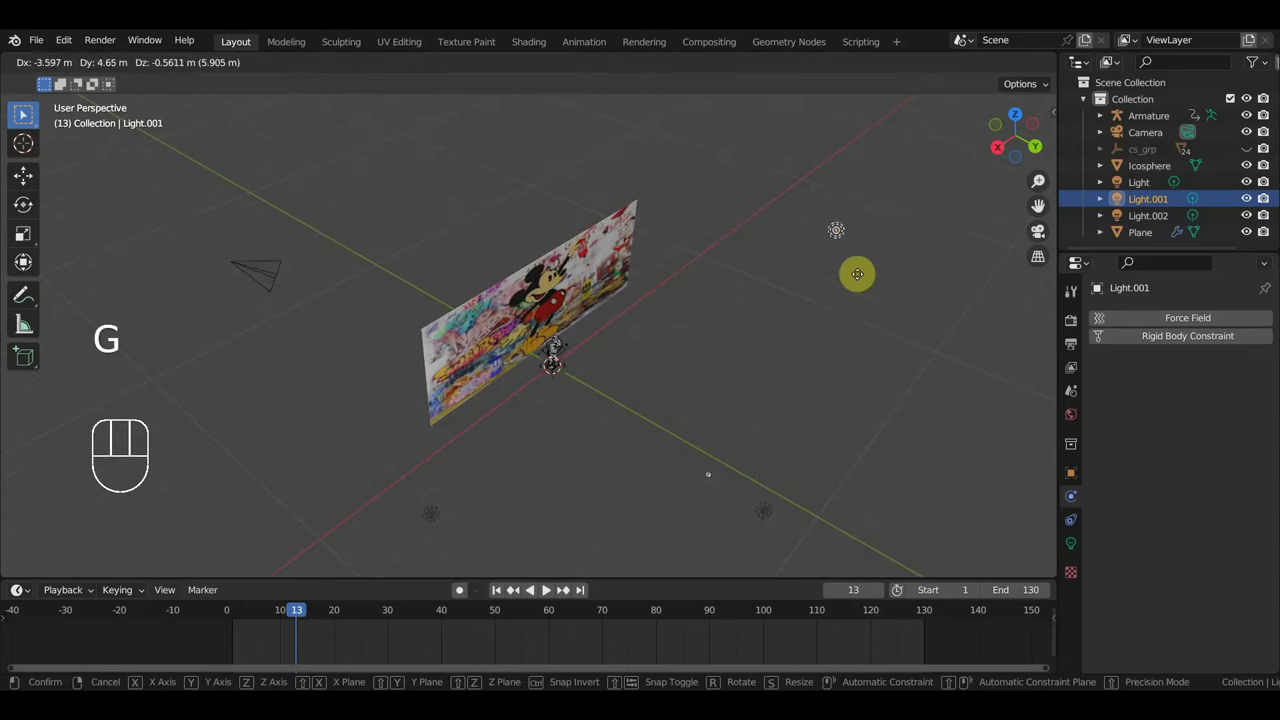
left_click_drag(824, 310, 756, 273)
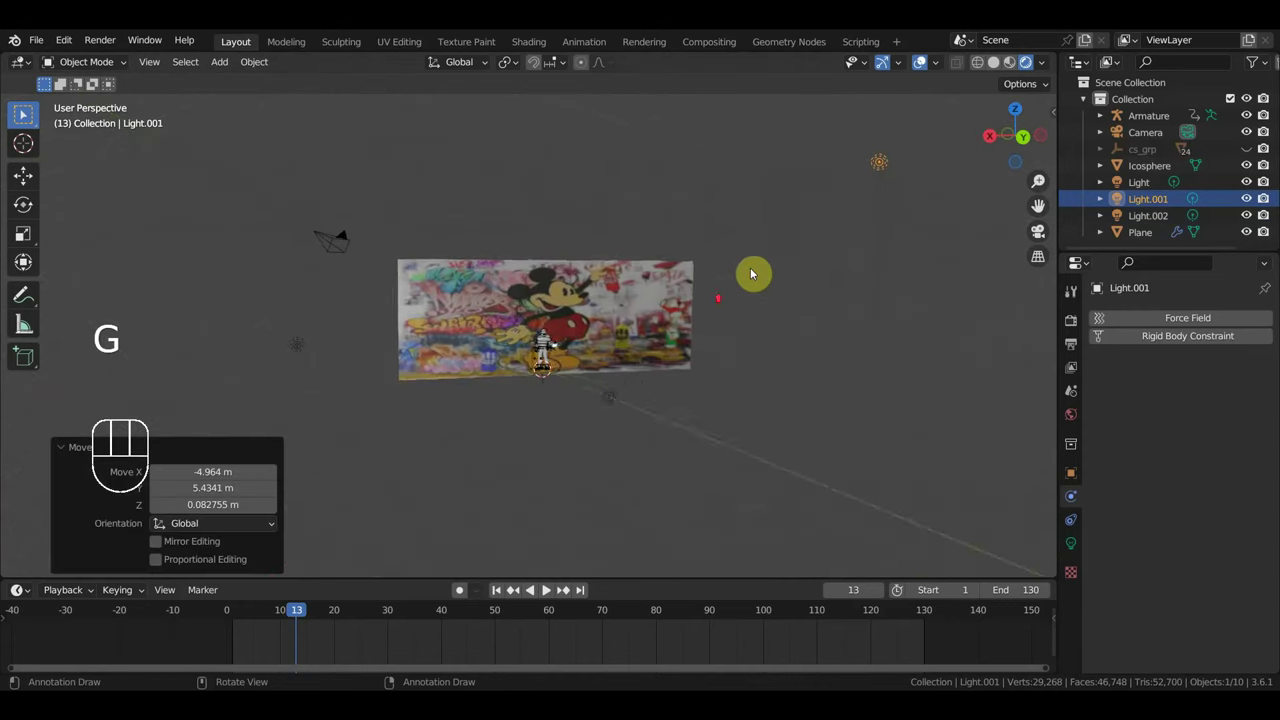
middle_click(673, 309)
- Select the graffiti wall plane, view it from the side and scrub to frame 65
left_click(655, 308)
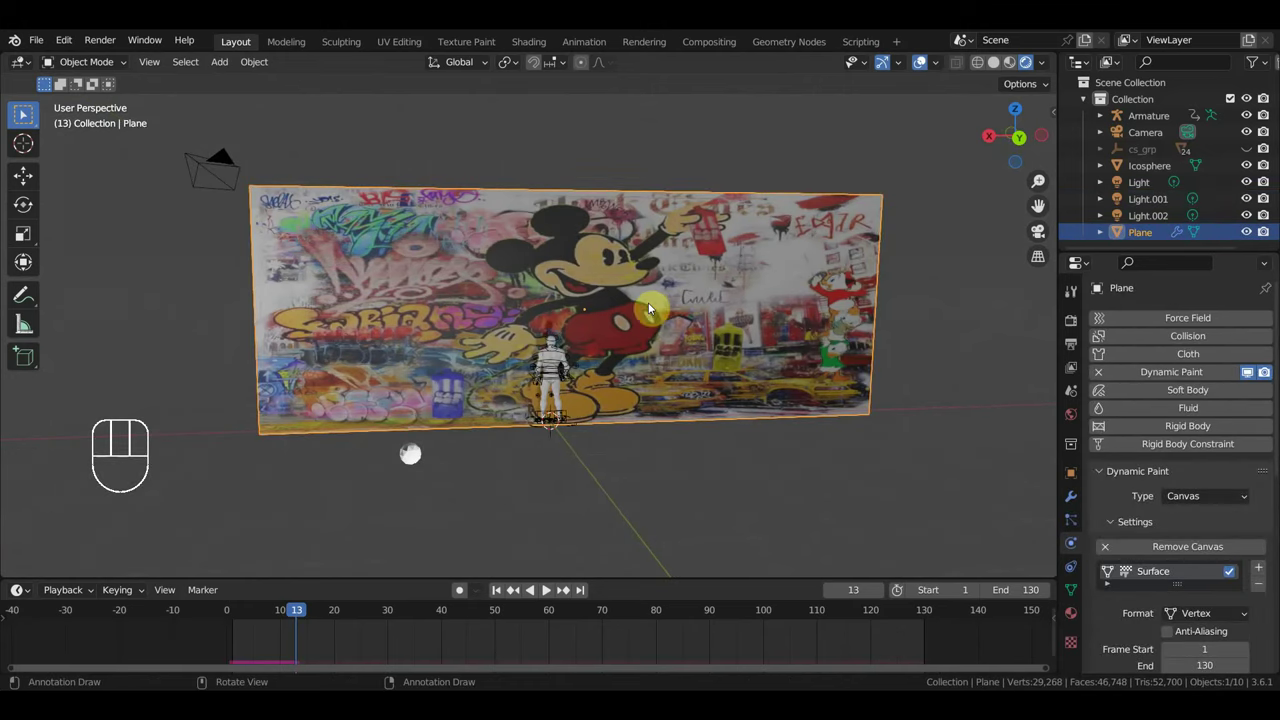
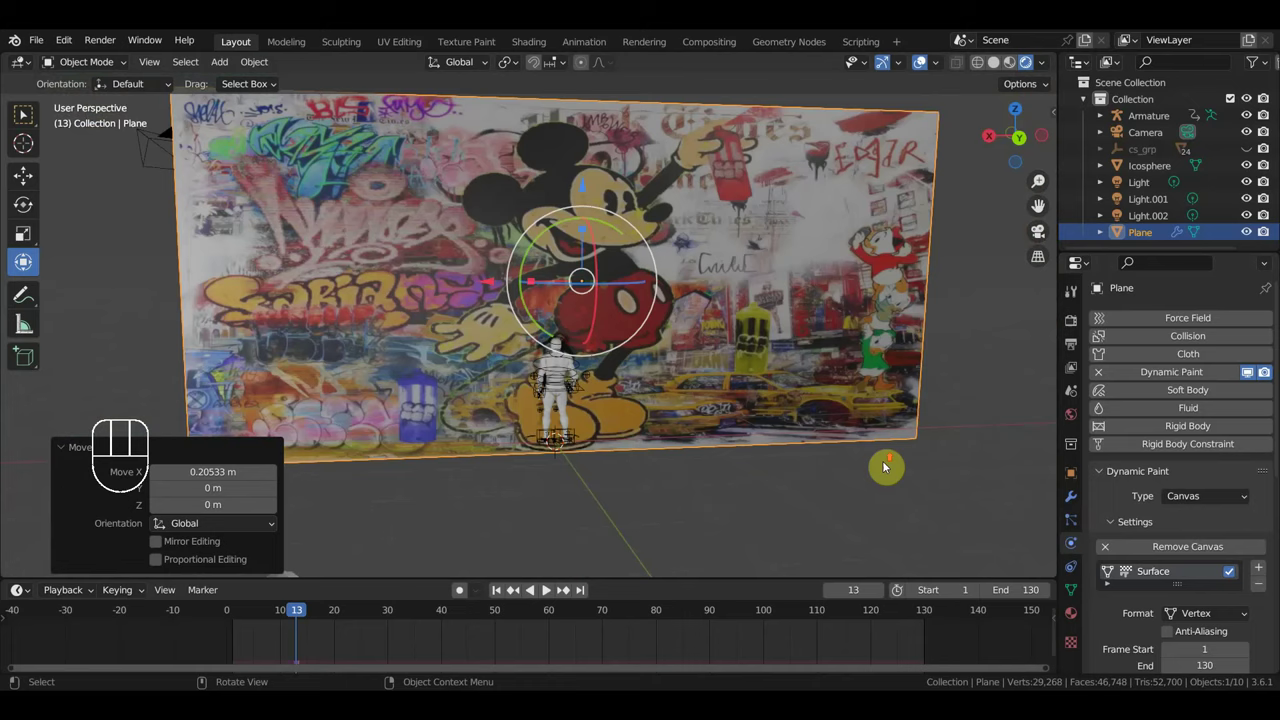
left_click_drag(949, 475, 1207, 579)
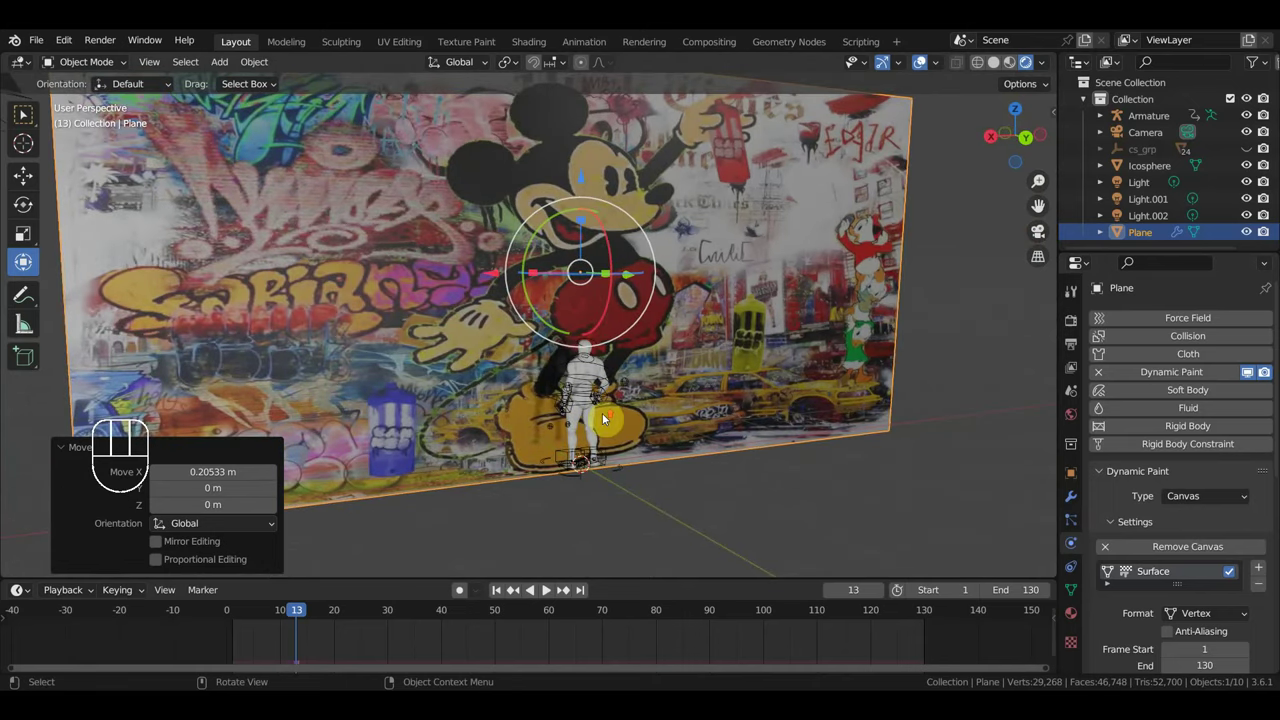
left_click_drag(691, 432, 696, 432)
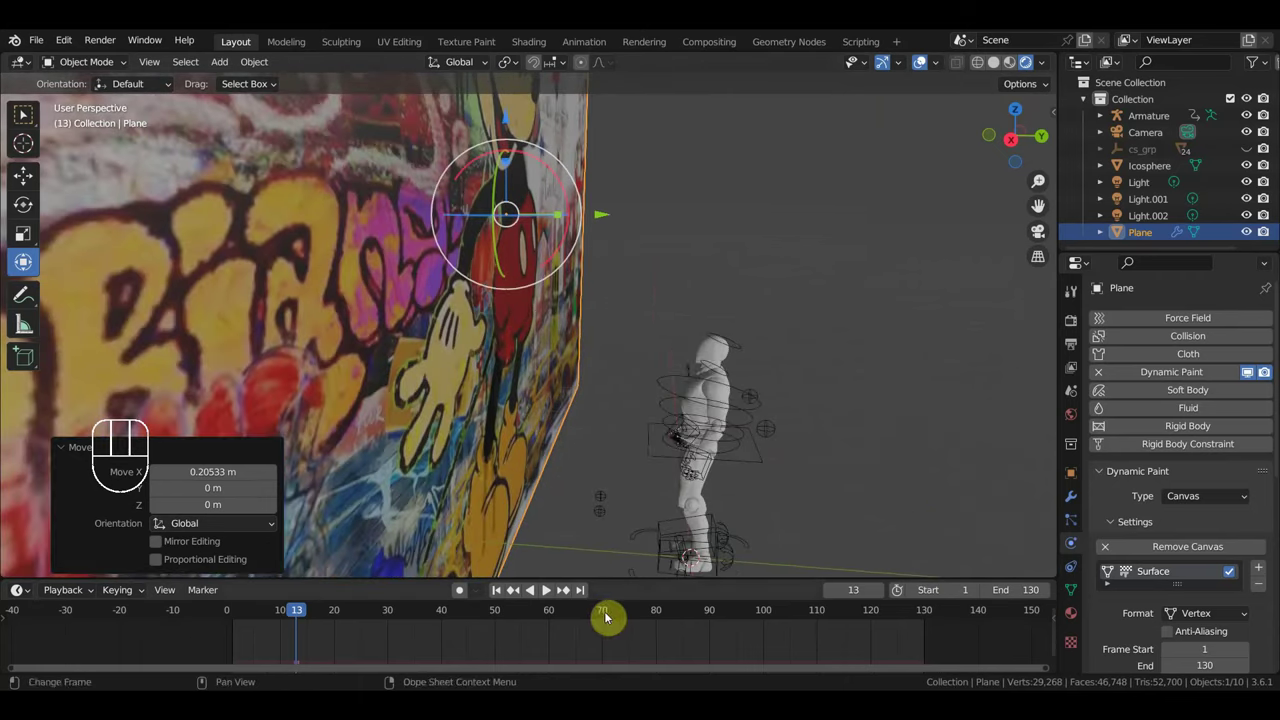
left_click_drag(583, 614, 672, 496)
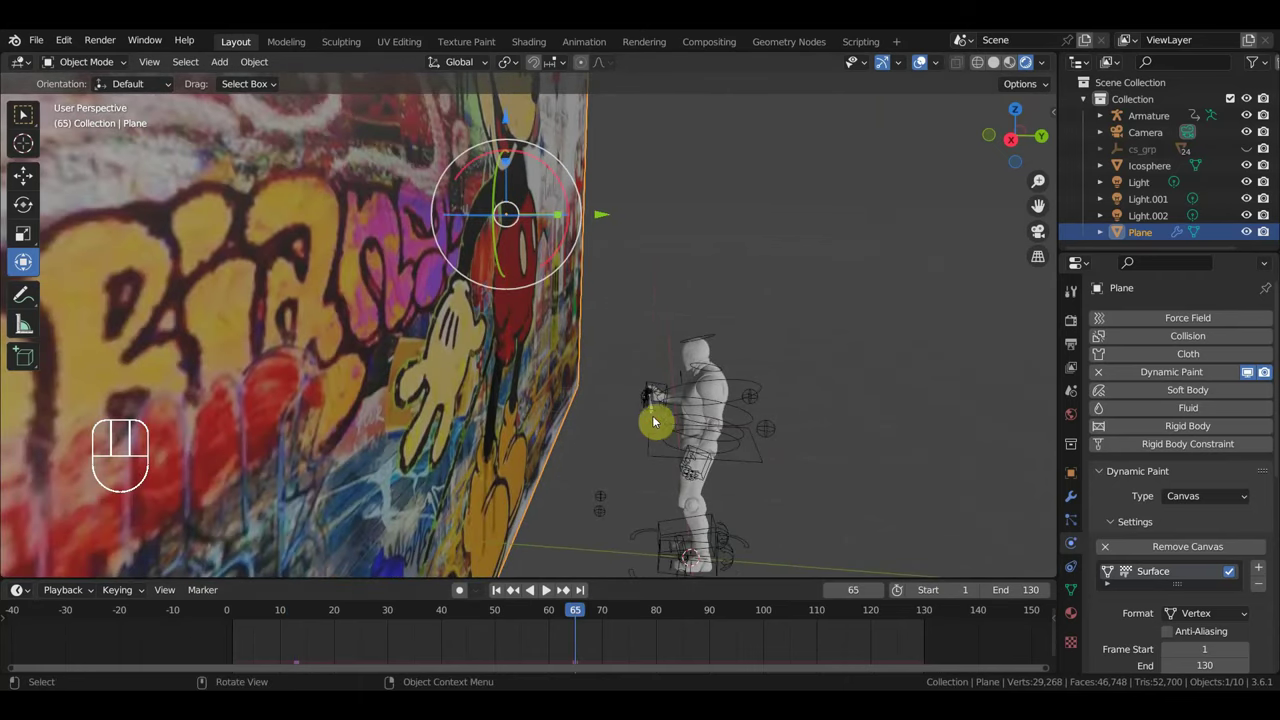
- Select Spray.001 at a firing frame and start darkening its Dynamic Paint brush colour to a deeper red
left_click(659, 412)
left_click(656, 417)
left_click(683, 615)
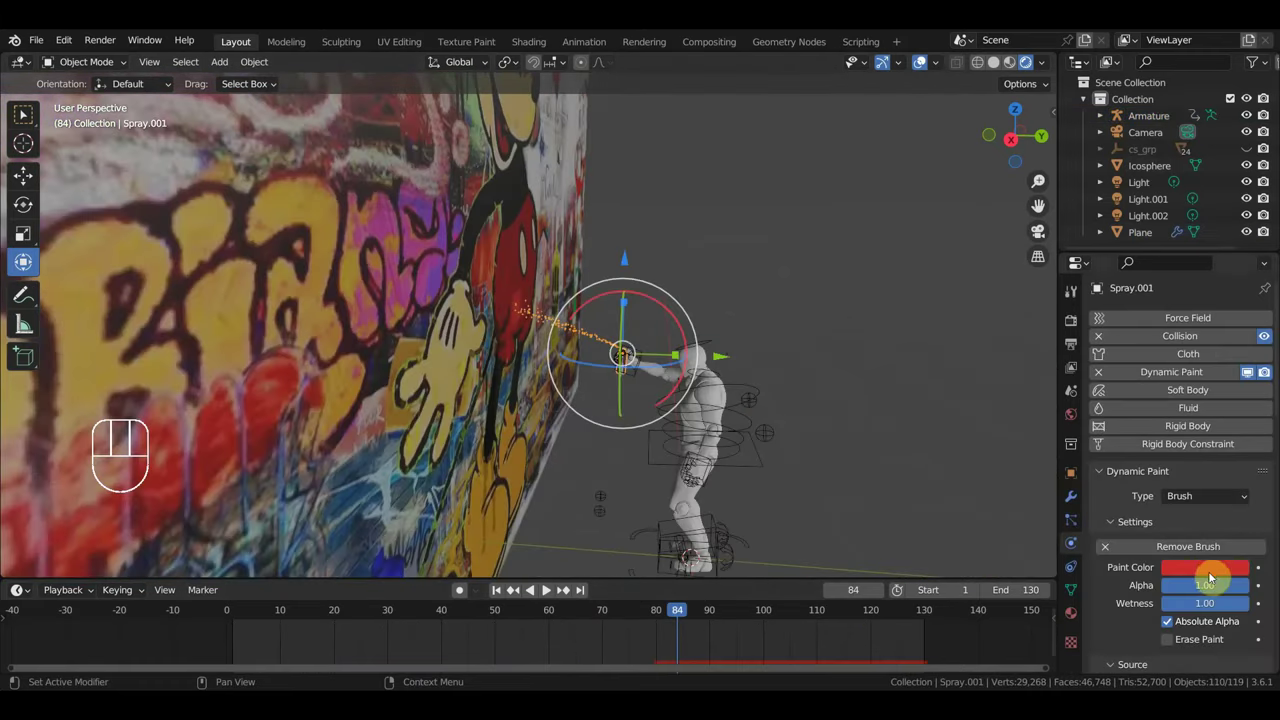
left_click_drag(719, 387, 616, 265)
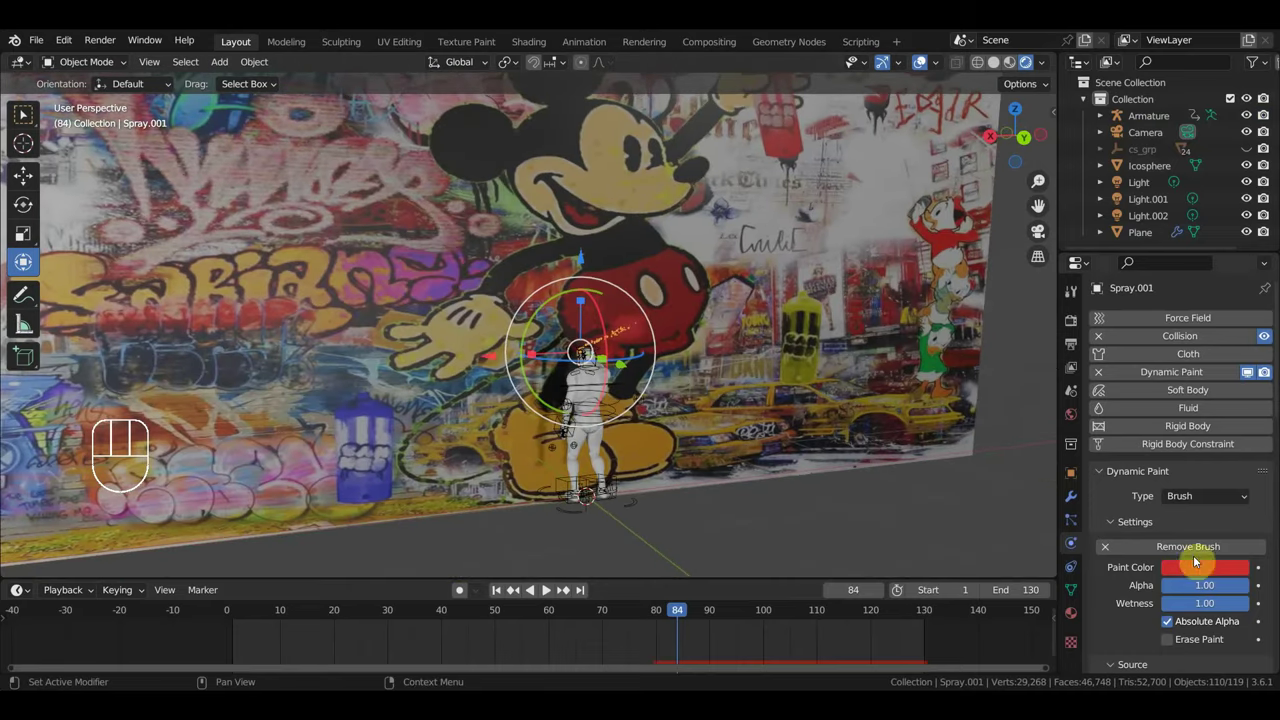
left_click(1206, 572)
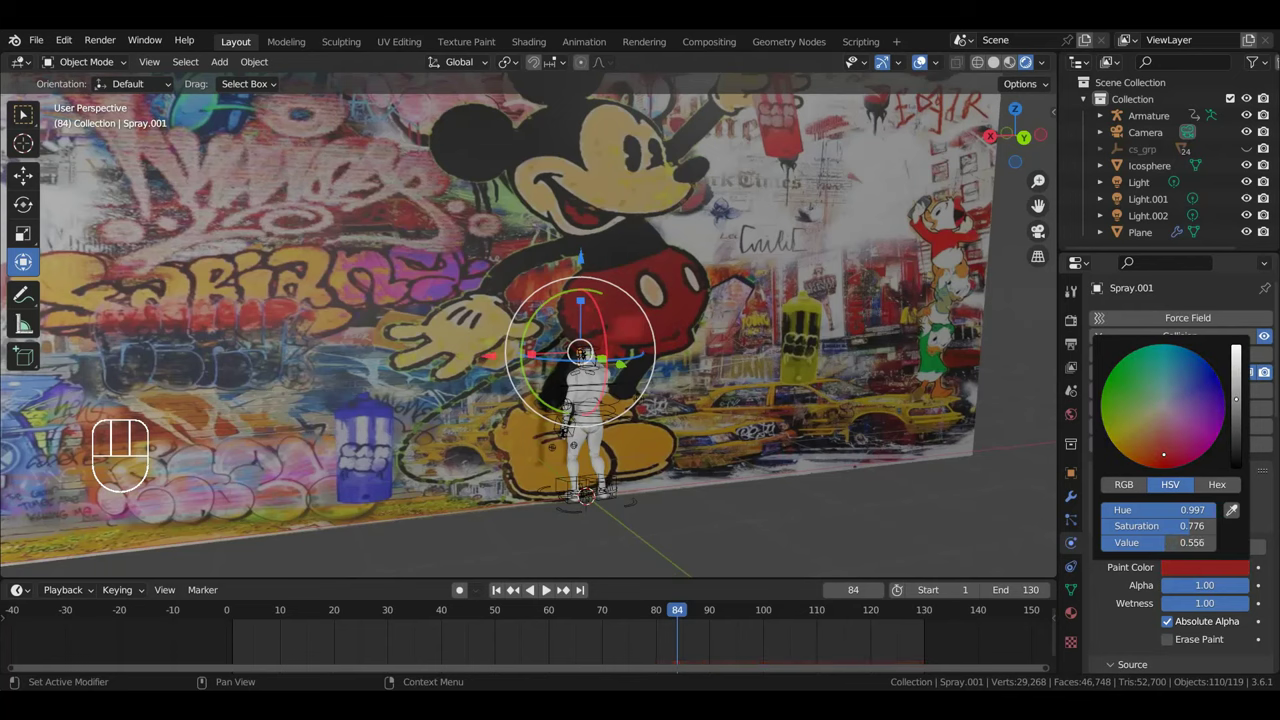
- Play the spray animation with the darker red, inspecting the paint on Mickey's body along the wall
key("space")
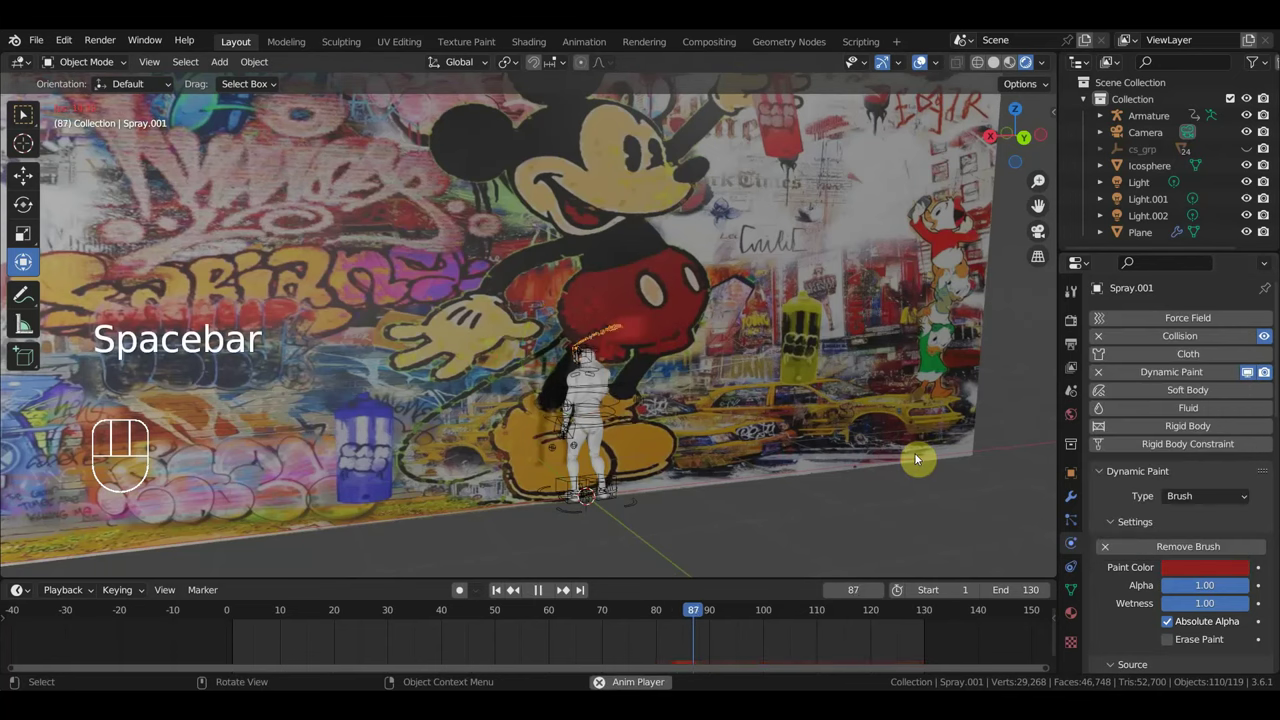
key("space")
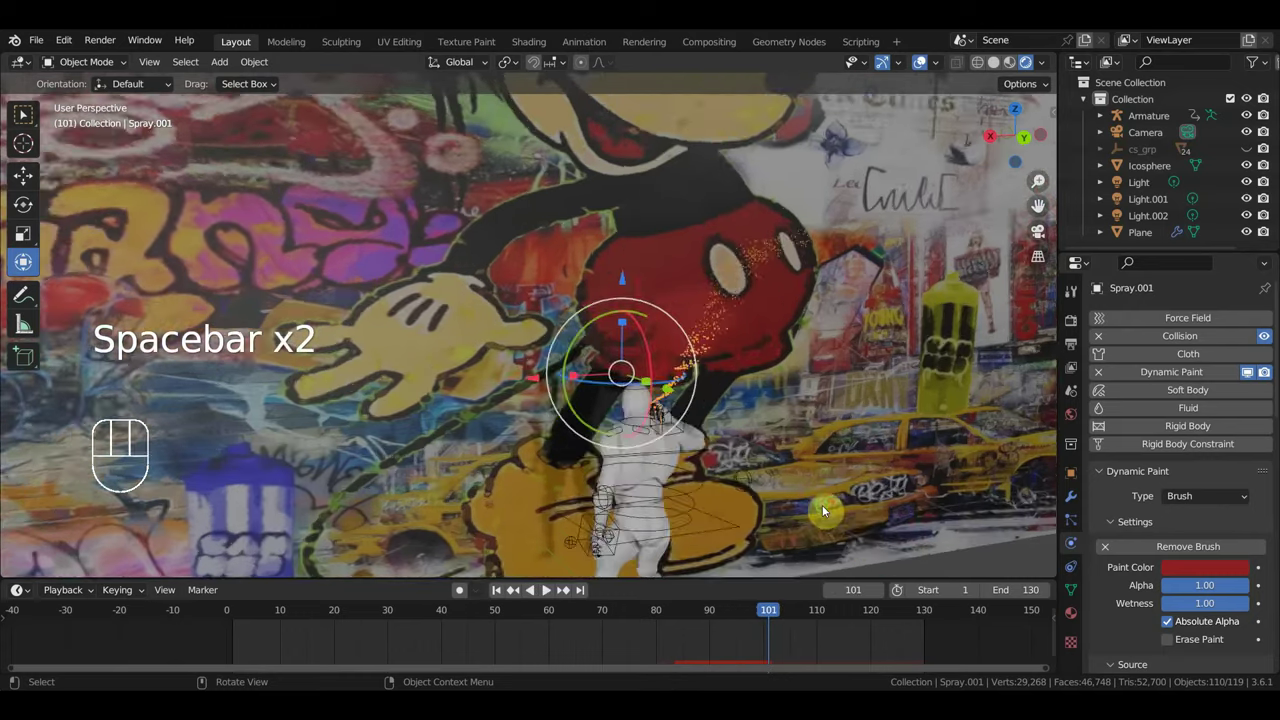
middle_click(827, 565)
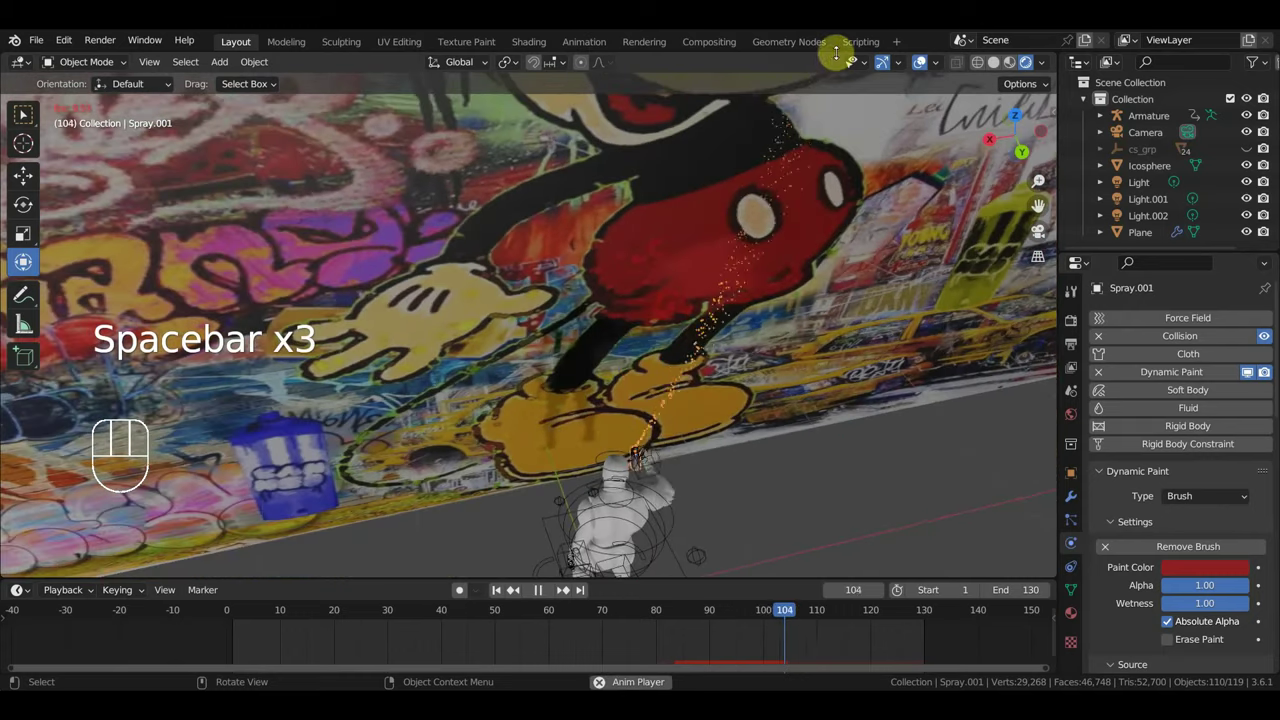
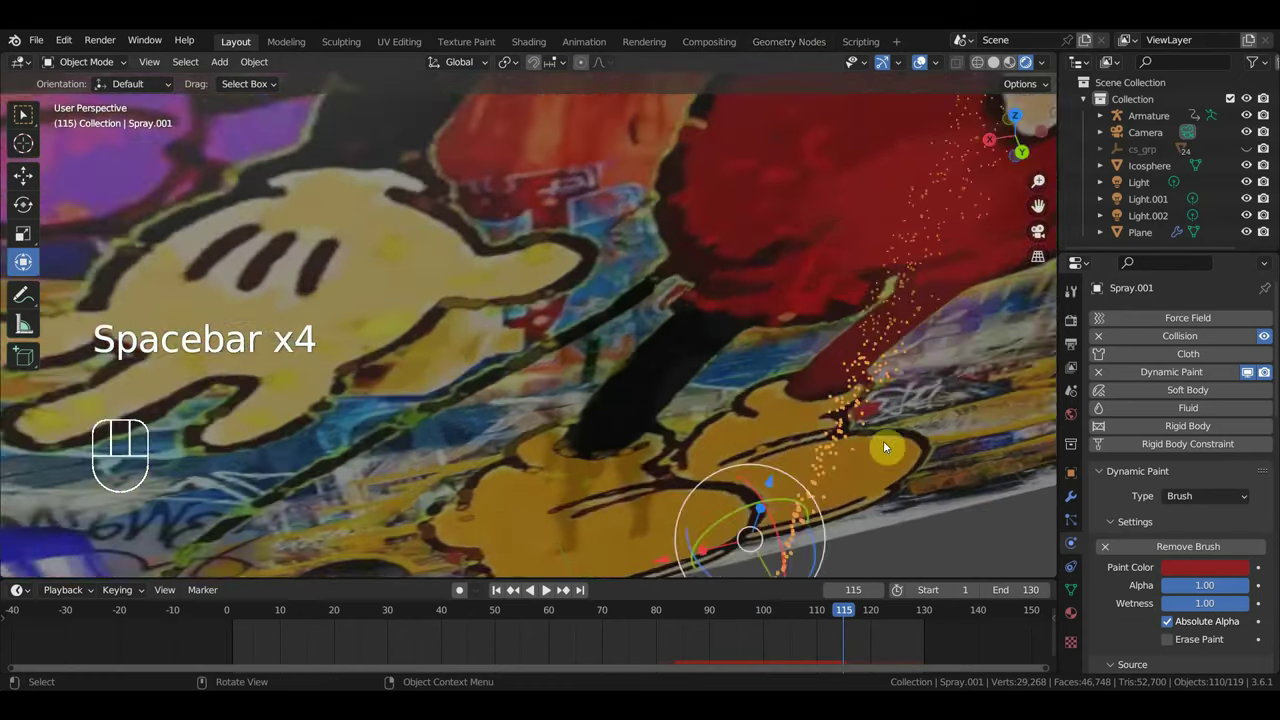
left_click_drag(941, 444, 877, 445)
left_click_drag(858, 467, 830, 479)
left_click_drag(813, 463, 796, 453)
middle_click(813, 487)
key("space")
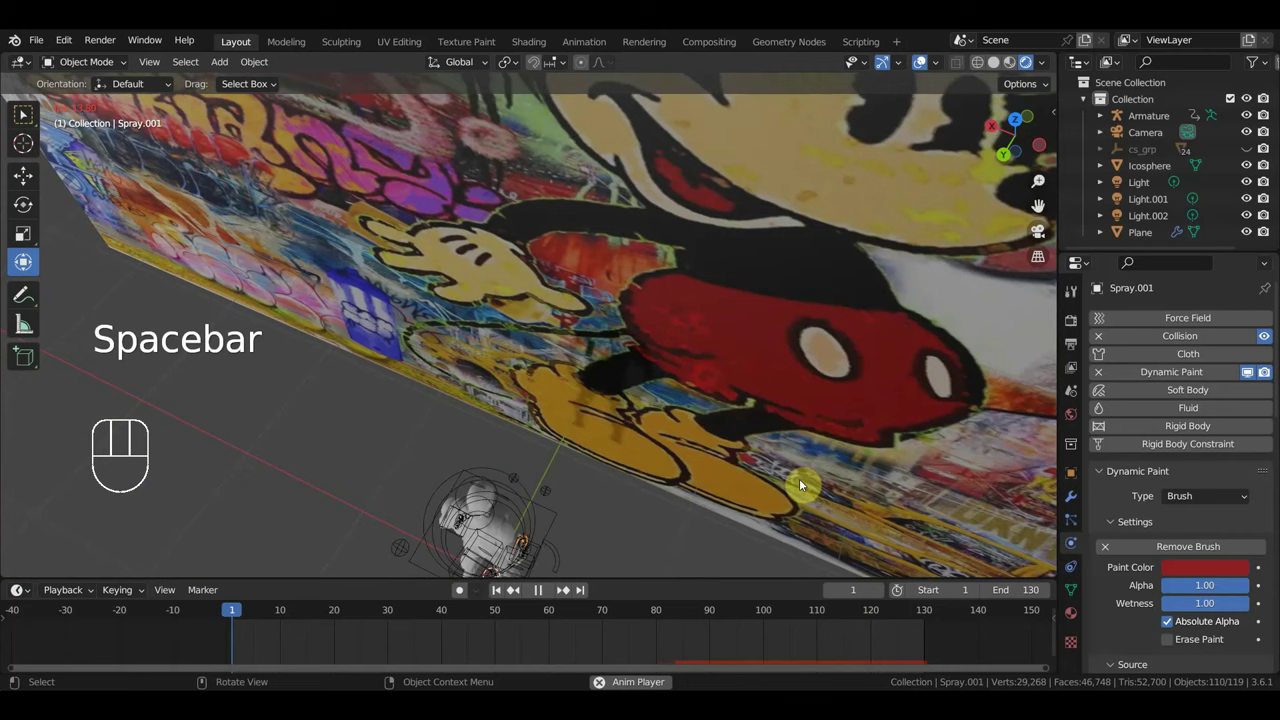
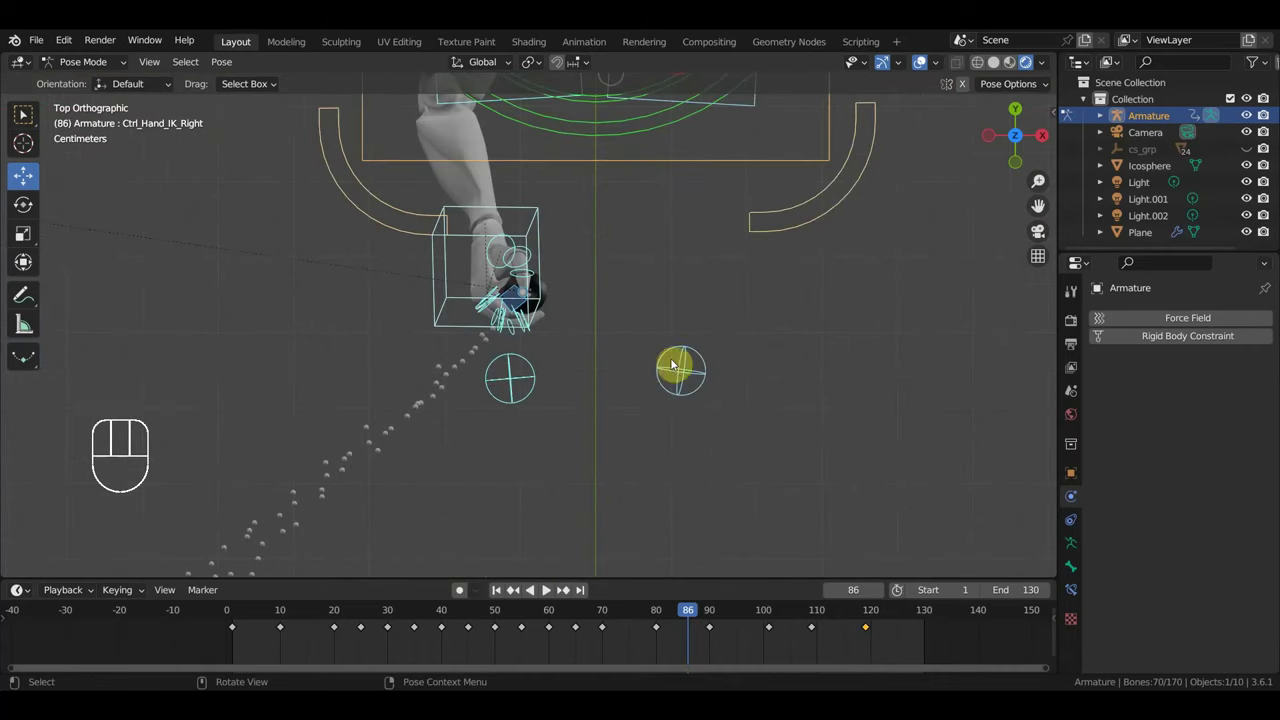
- Rotate and reposition the Ctrl_ArmPole_IK_Right.001 control into a new pose at frame 86
key("r")
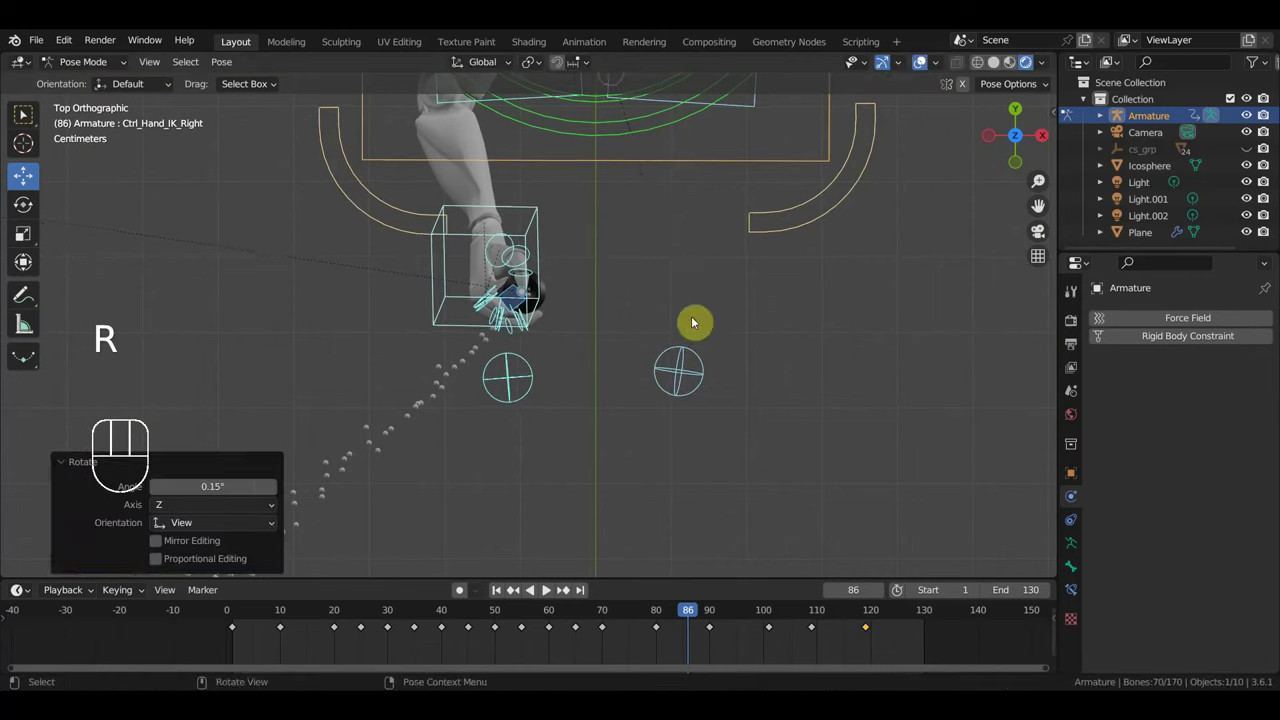
left_click_drag(514, 323, 477, 228)
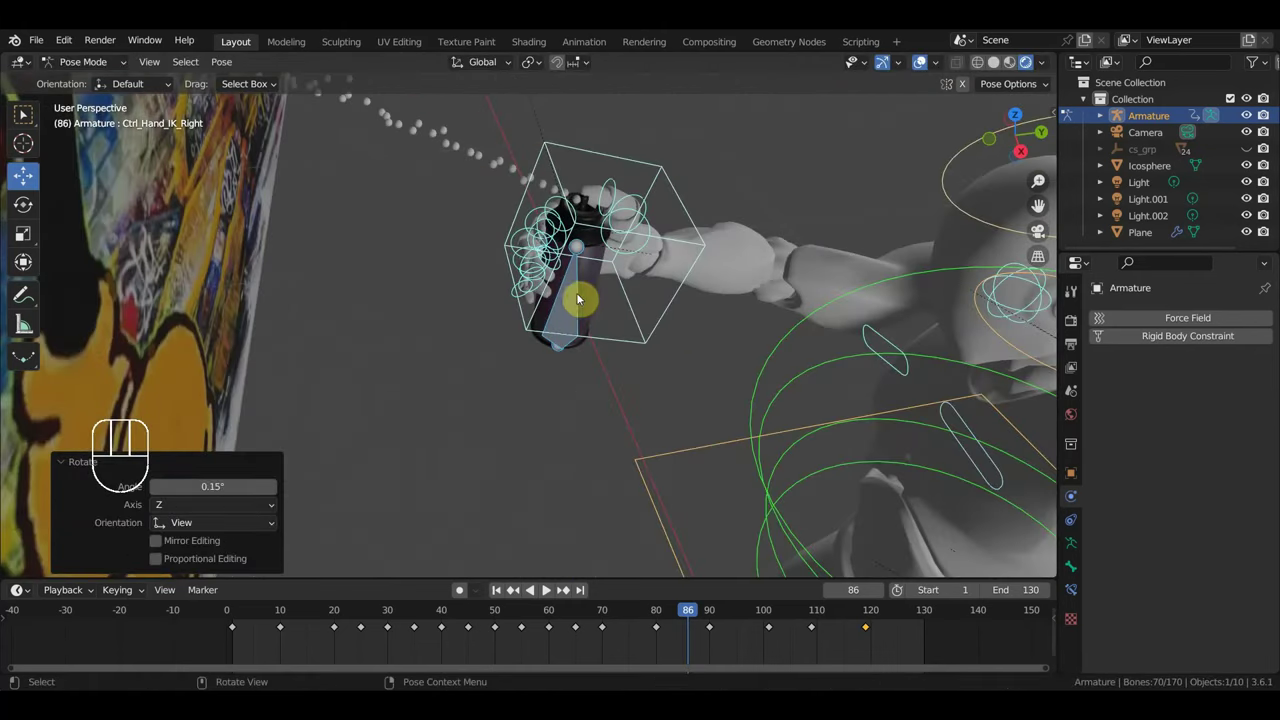
left_click(578, 302)
left_click_drag(587, 338, 464, 392)
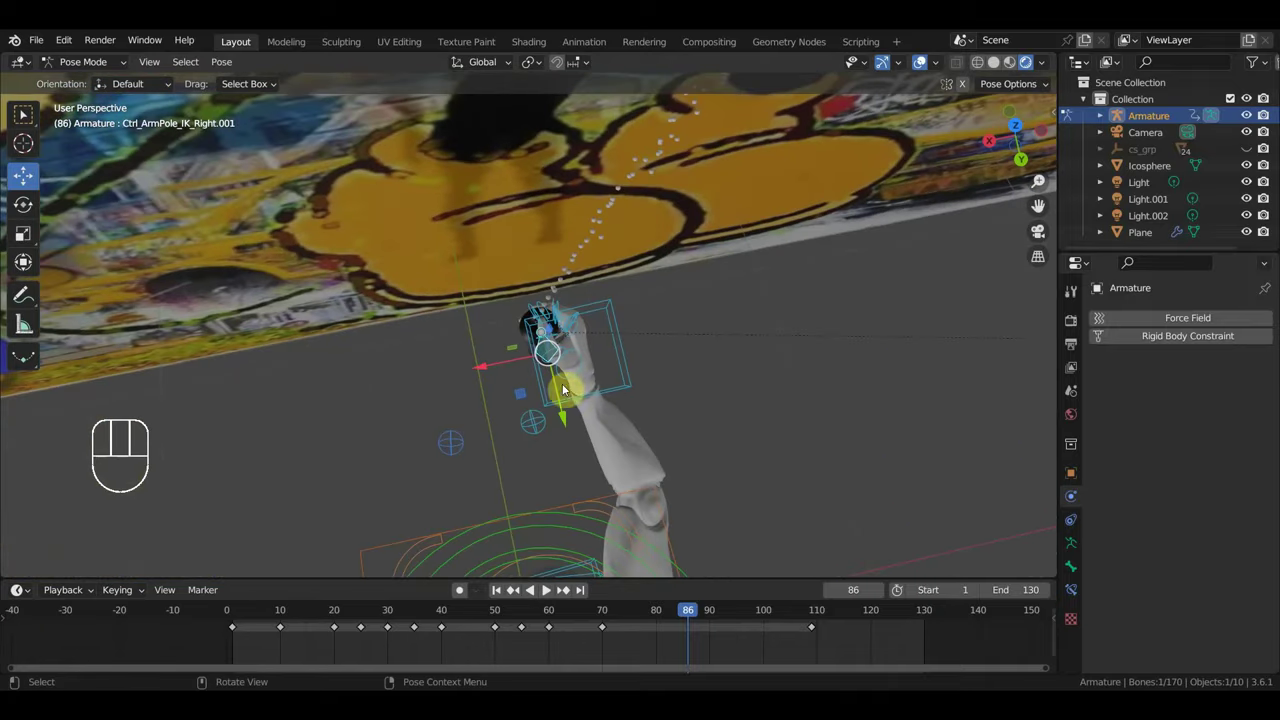
key("r")
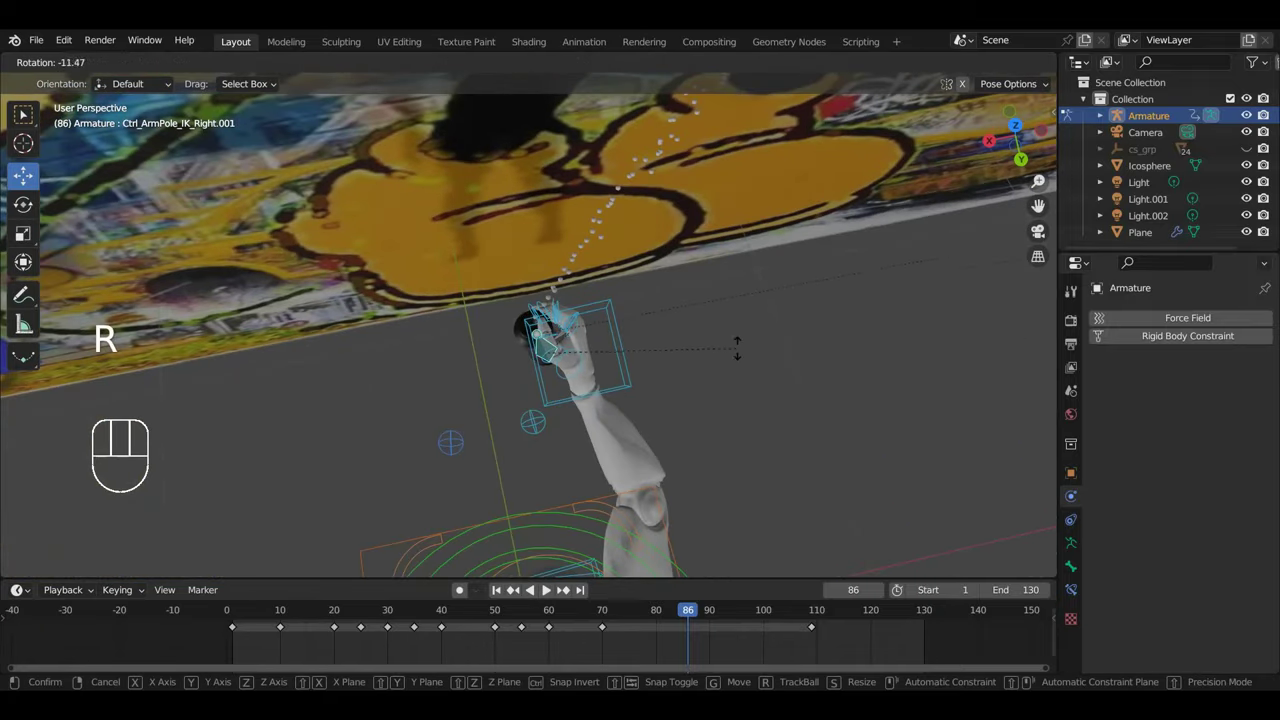
key("KP_7")
key("r")
left_click_drag(639, 257, 577, 632)
key("g")
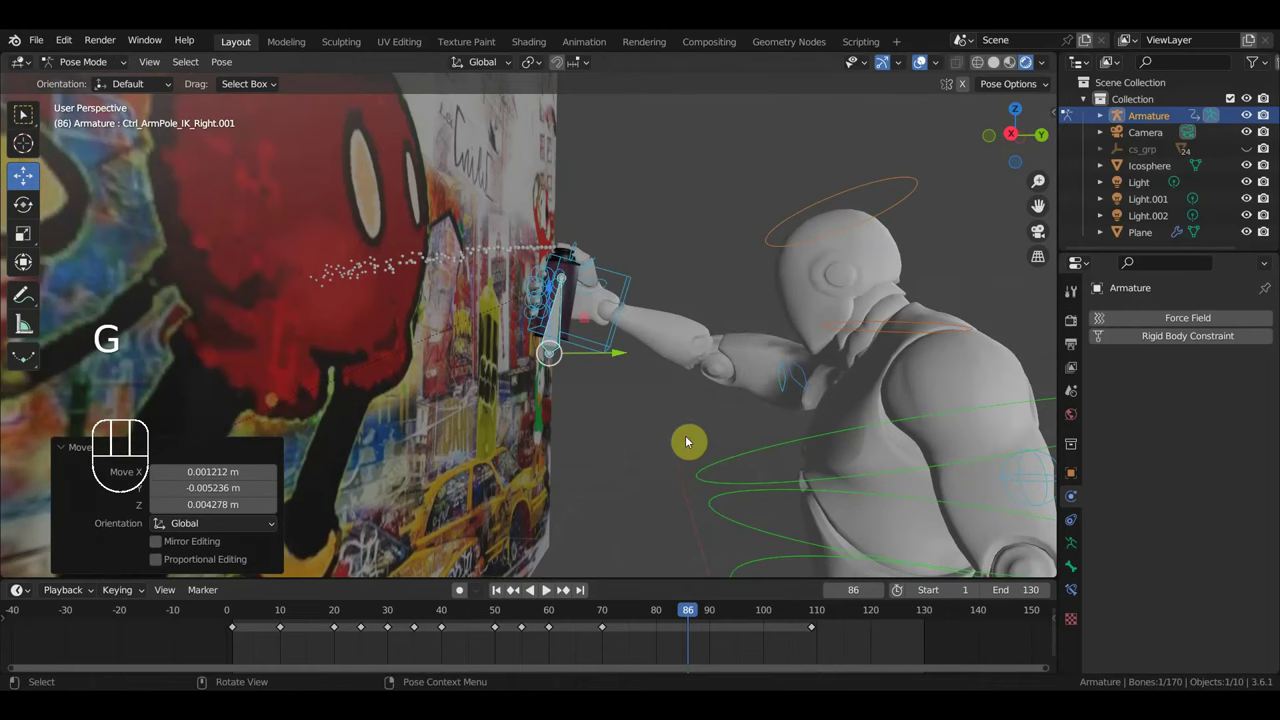
- Keyframe the new arm pole pose at frame 86 and delete the older and later arm keyframes
key("i")
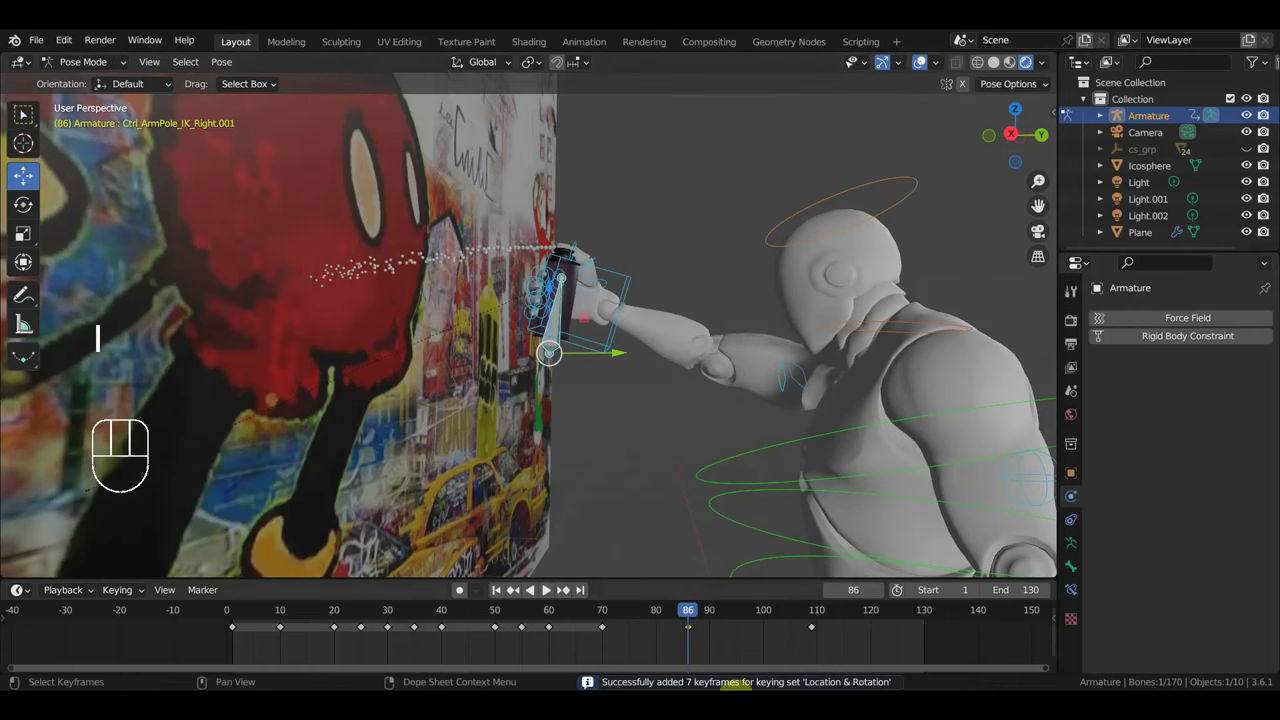
left_click_drag(619, 643, 223, 620)
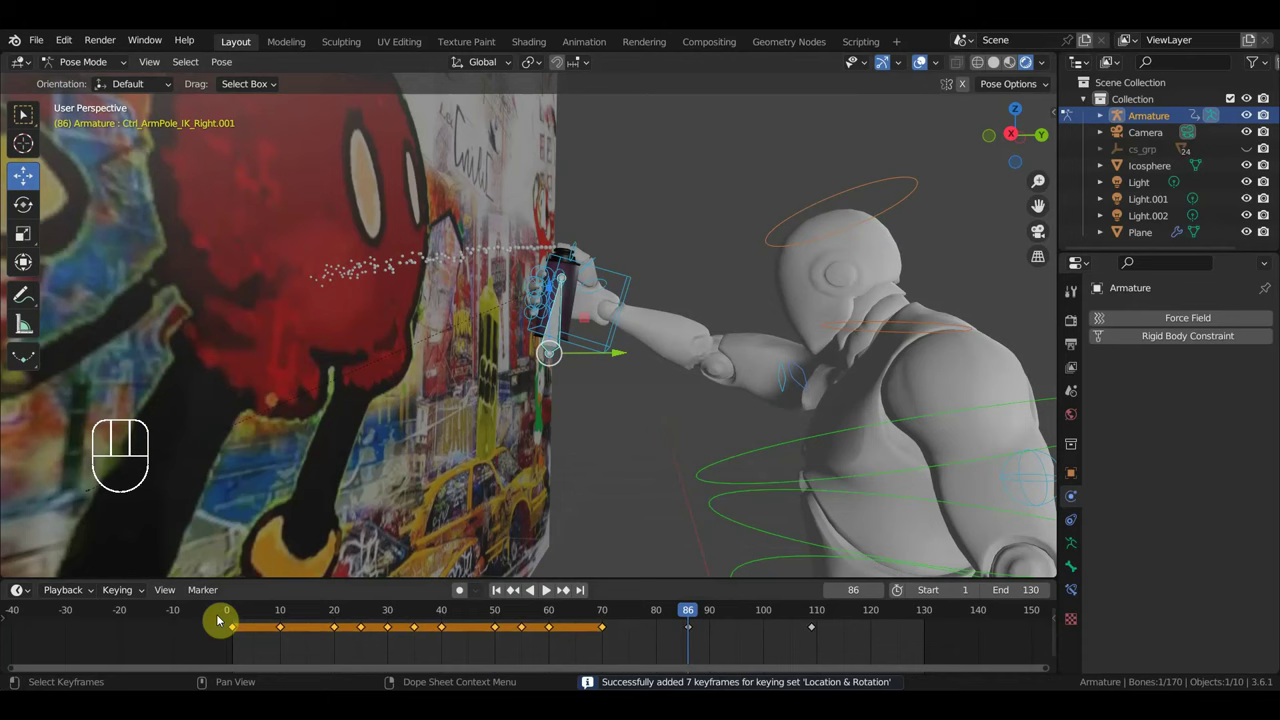
key("Delete")
left_click_drag(842, 644, 797, 625)
key("Delete")
- Play the animation to watch red paint spread on Mickey, stop it and select the wall plane
key("space")
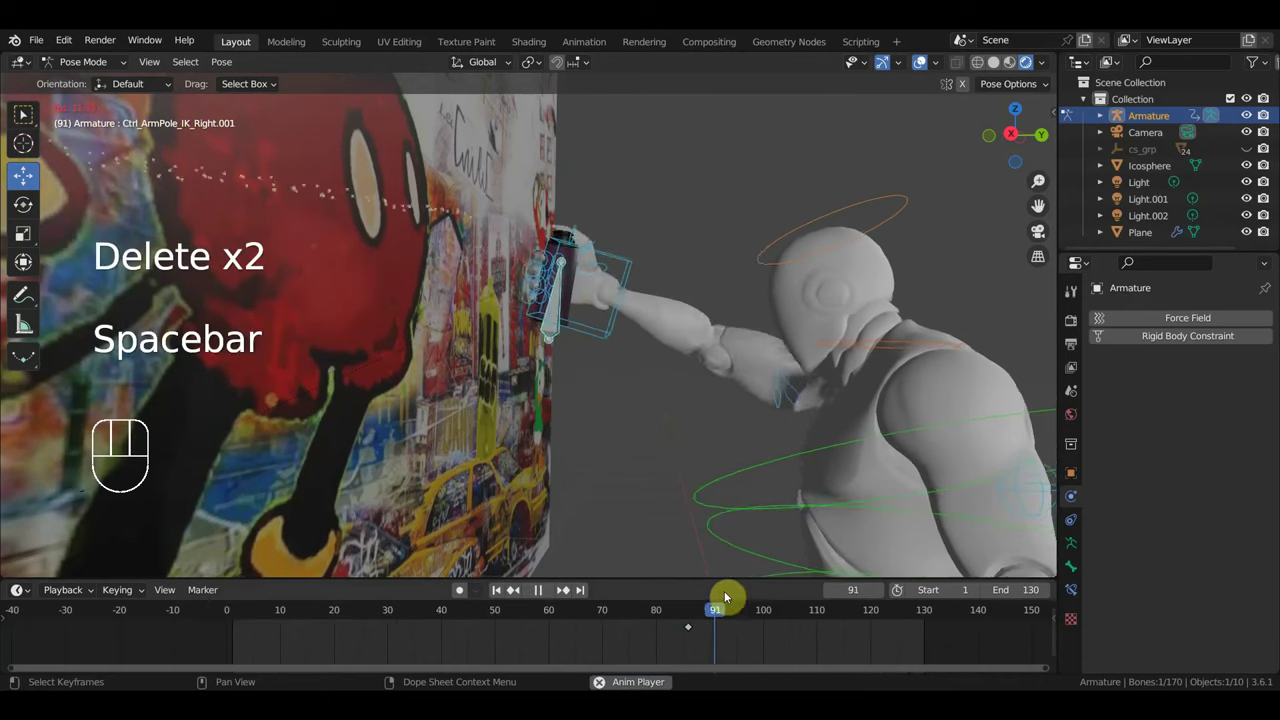
key("space")
left_click_drag(662, 90, 745, 99)
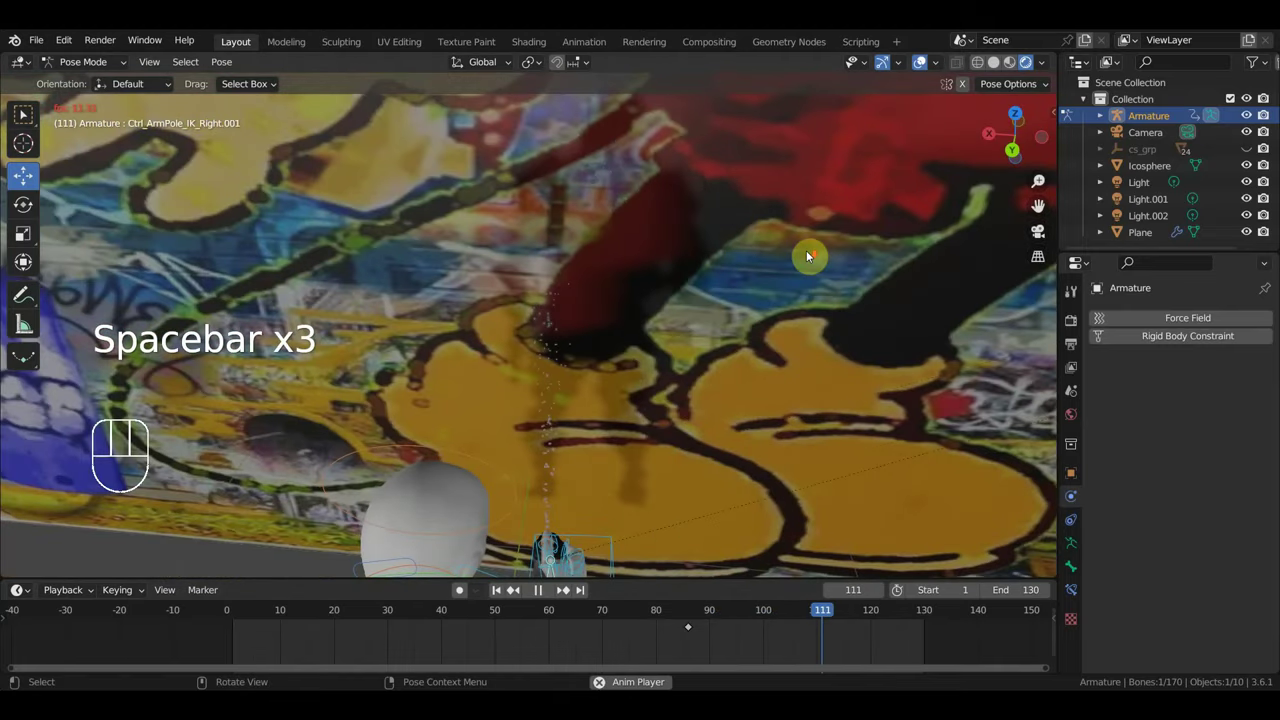
key("space")
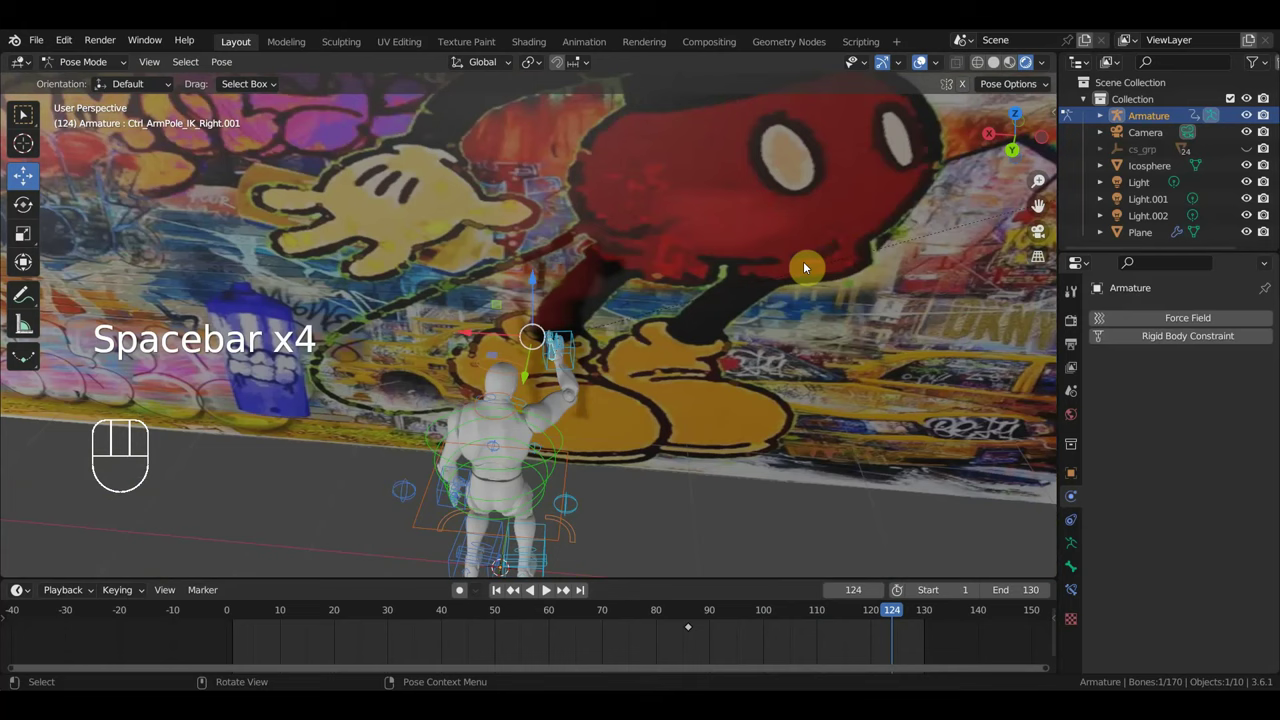
left_click(746, 291)
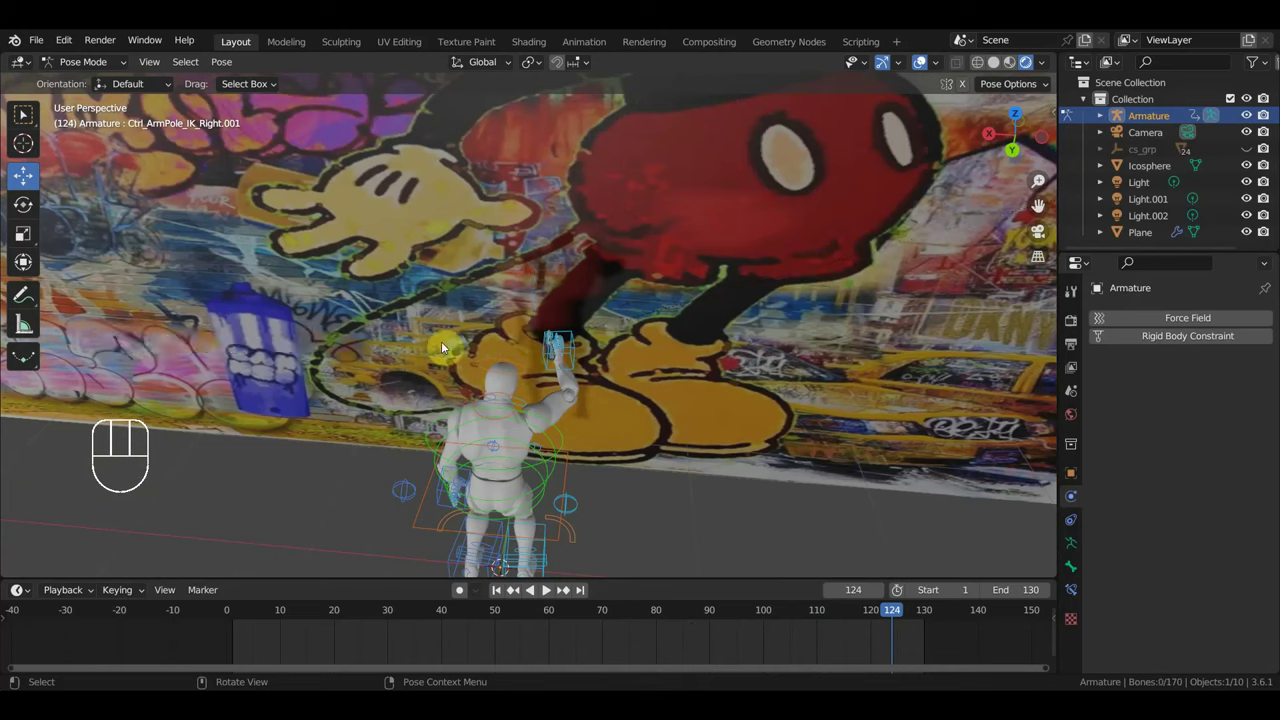
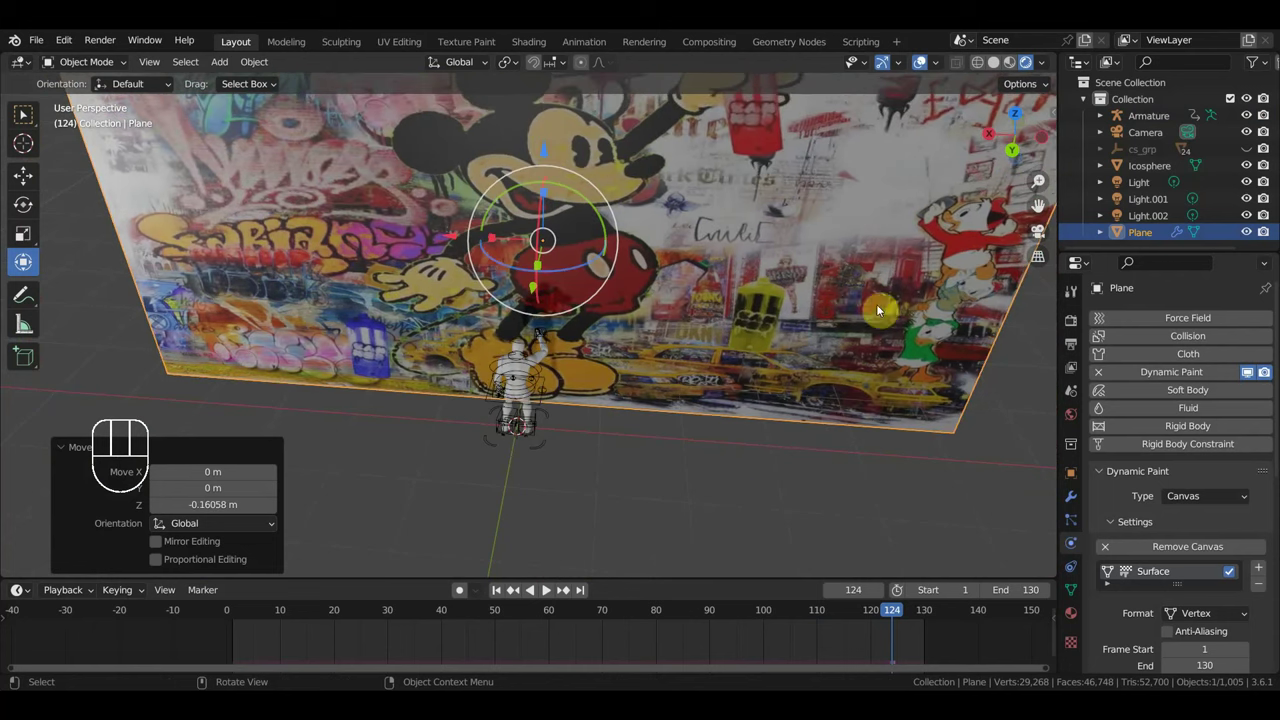
- Check side and front views of the wall, then replay the animation watching paint build on Mickey
key("s")
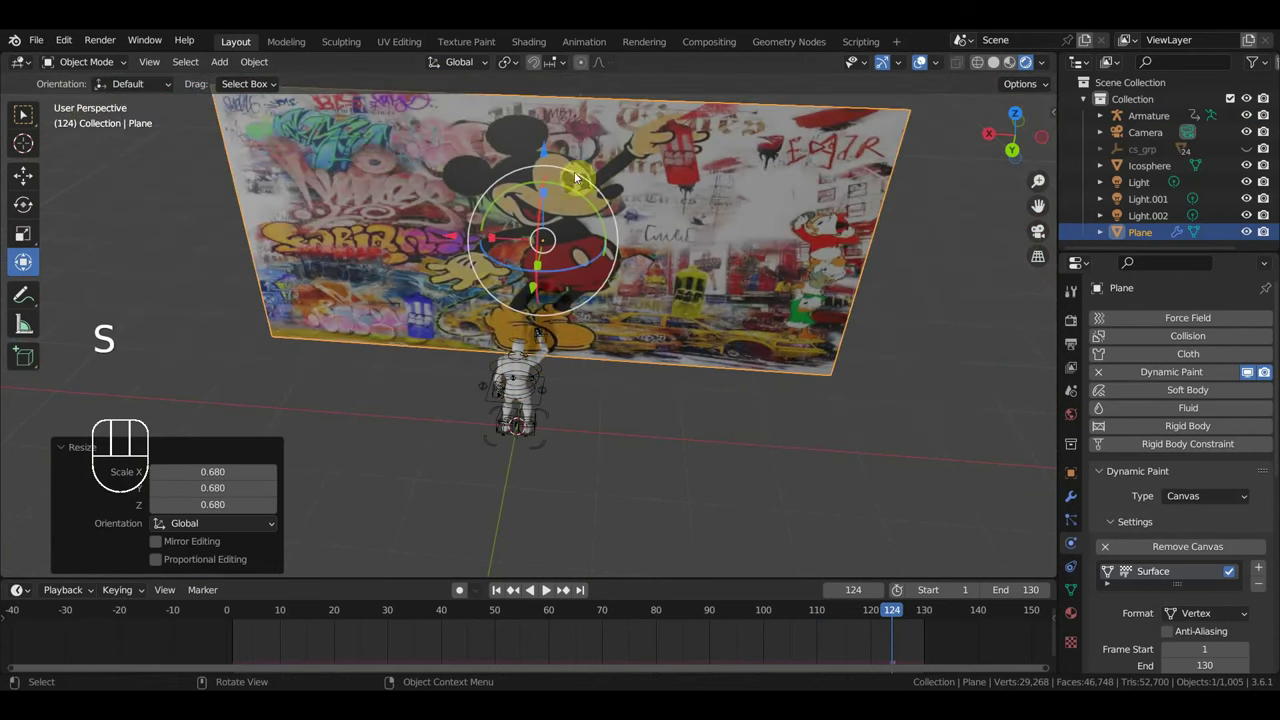
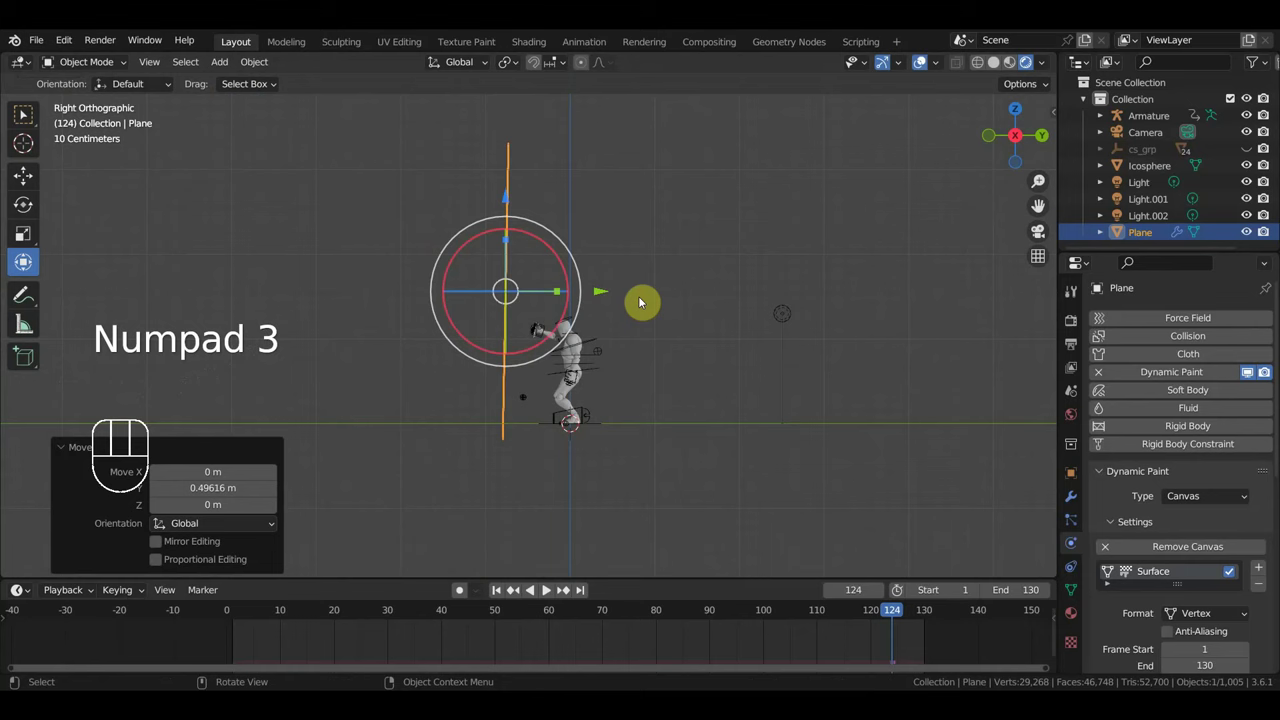
key("KP_3")
key("KP_1")
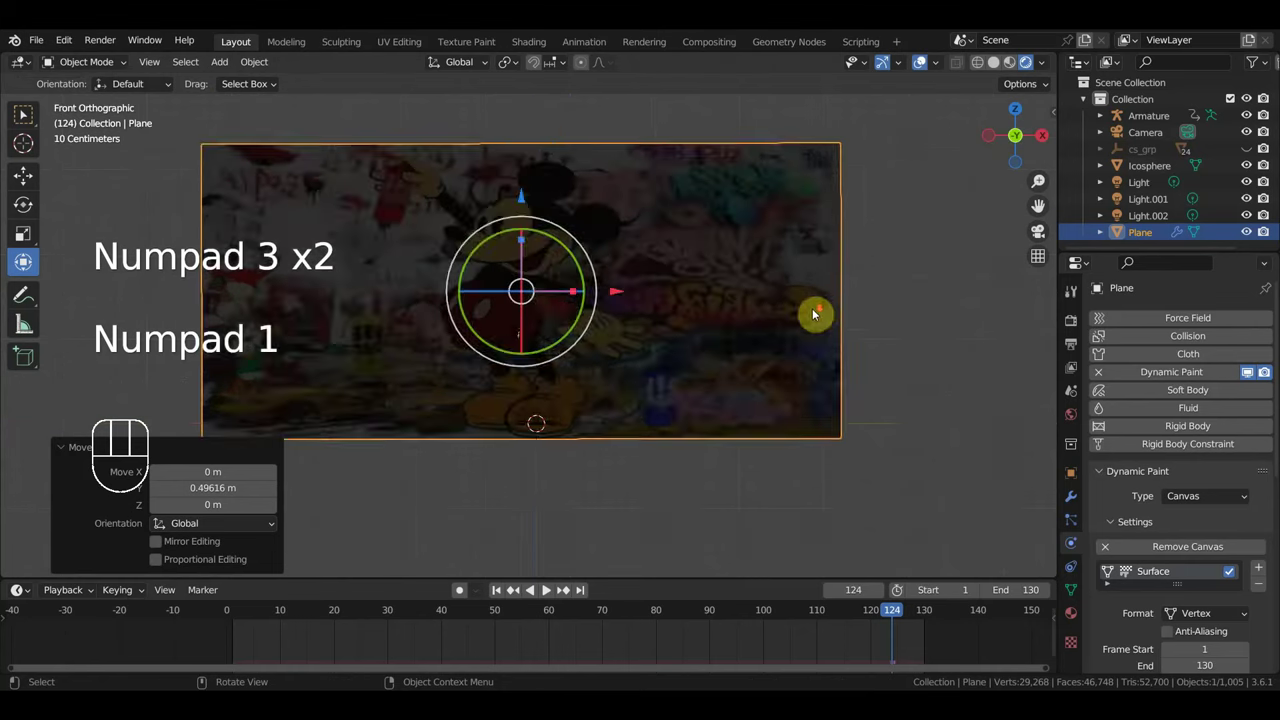
left_click_drag(789, 328, 450, 329)
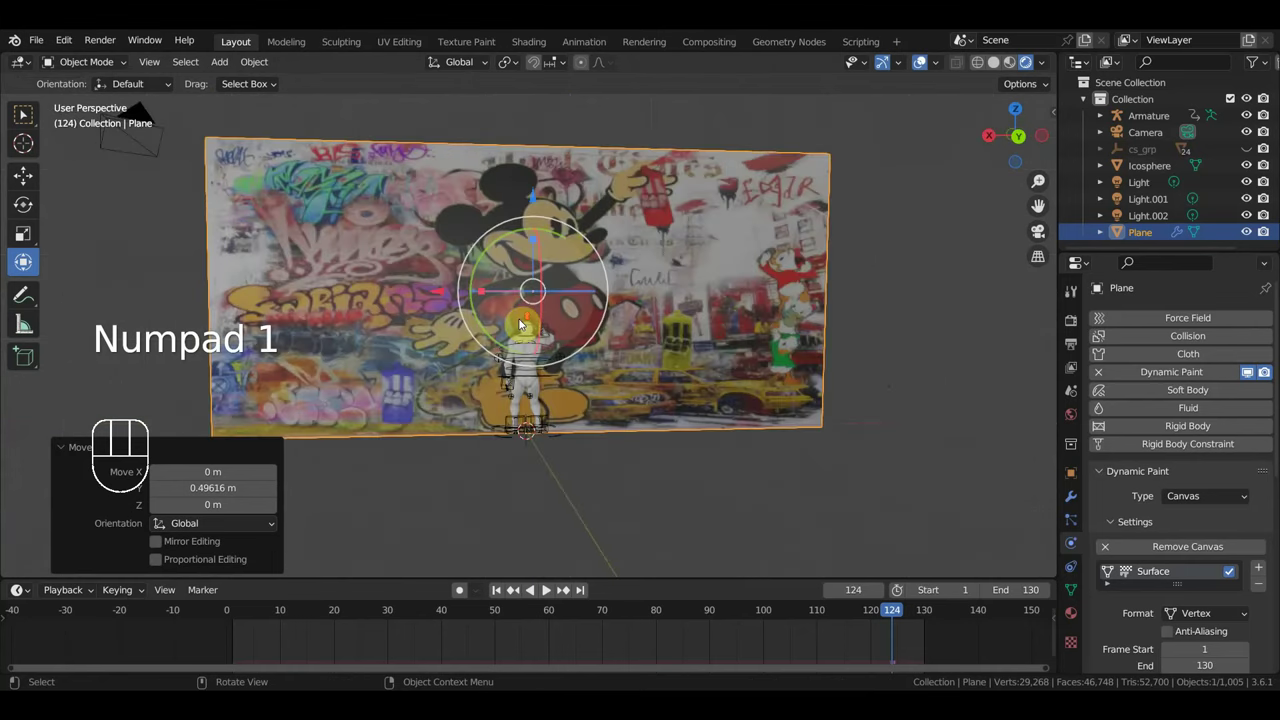
key("space")
left_click_drag(685, 437, 681, 435)
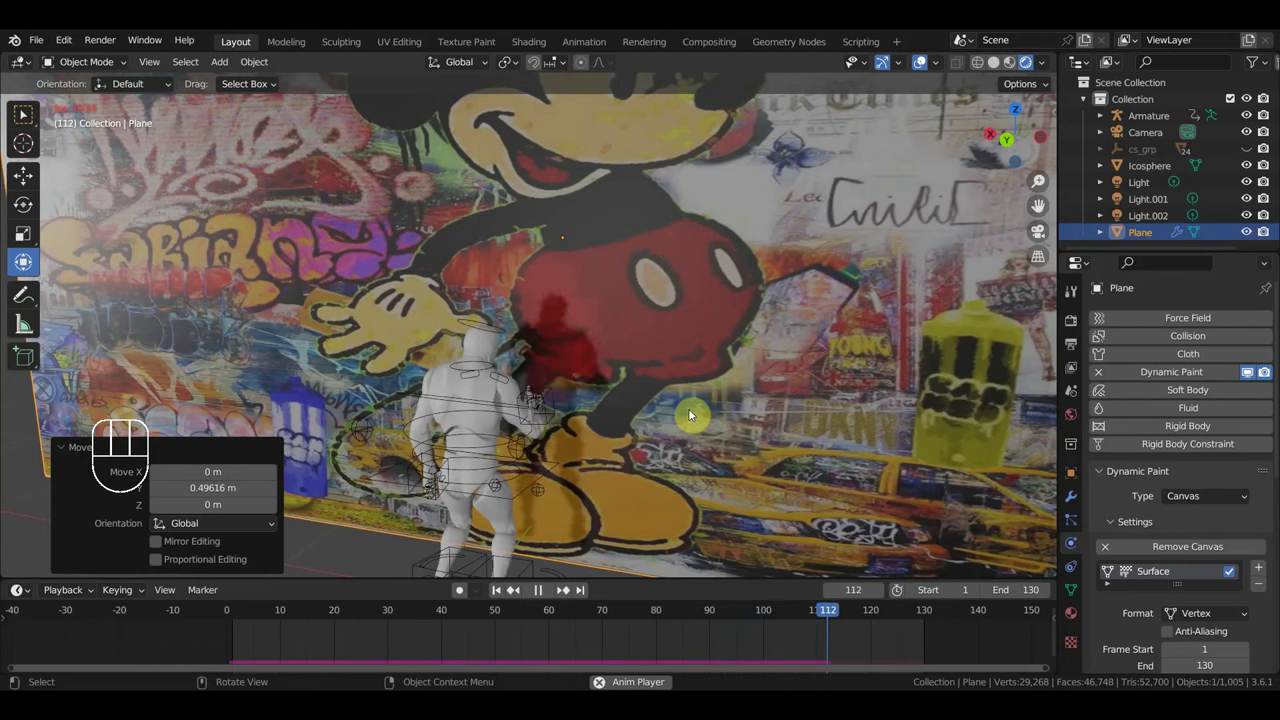
- Stop playback at frame 127 and inspect the red paint left on Mickey's shorts up close
key("space")
left_click_drag(714, 397, 744, 404)
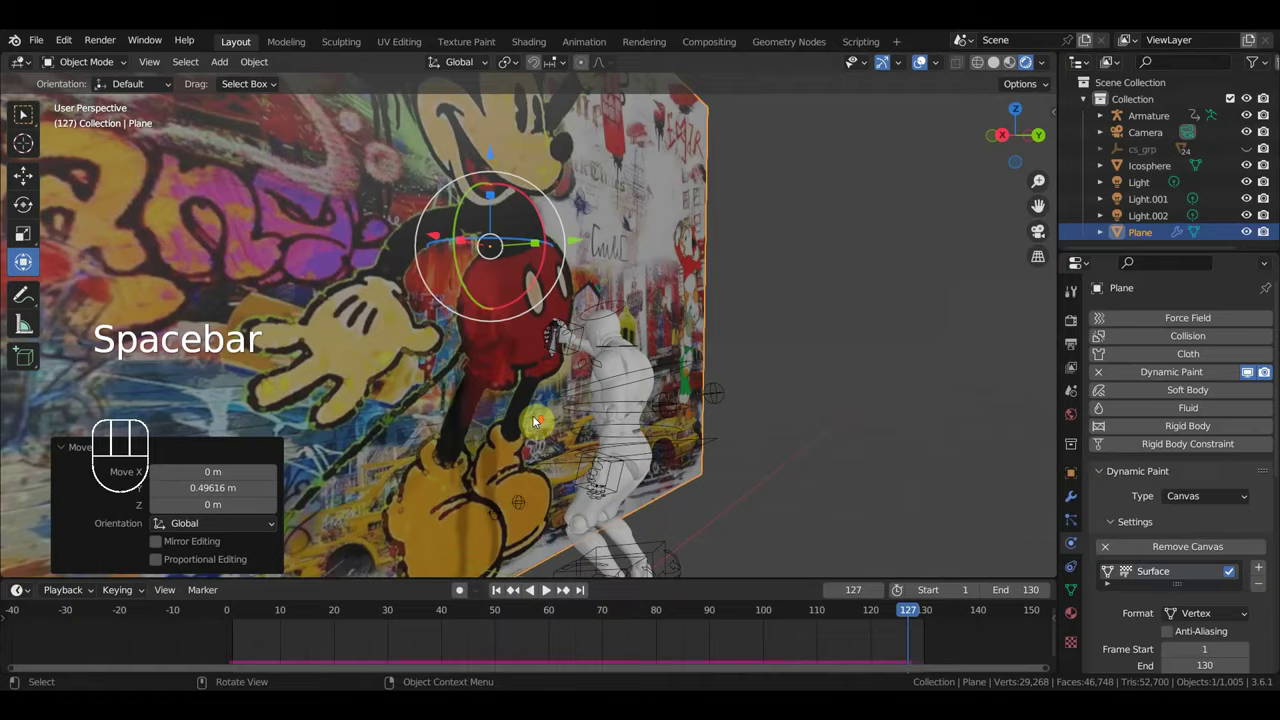
left_click_drag(533, 410, 556, 388)
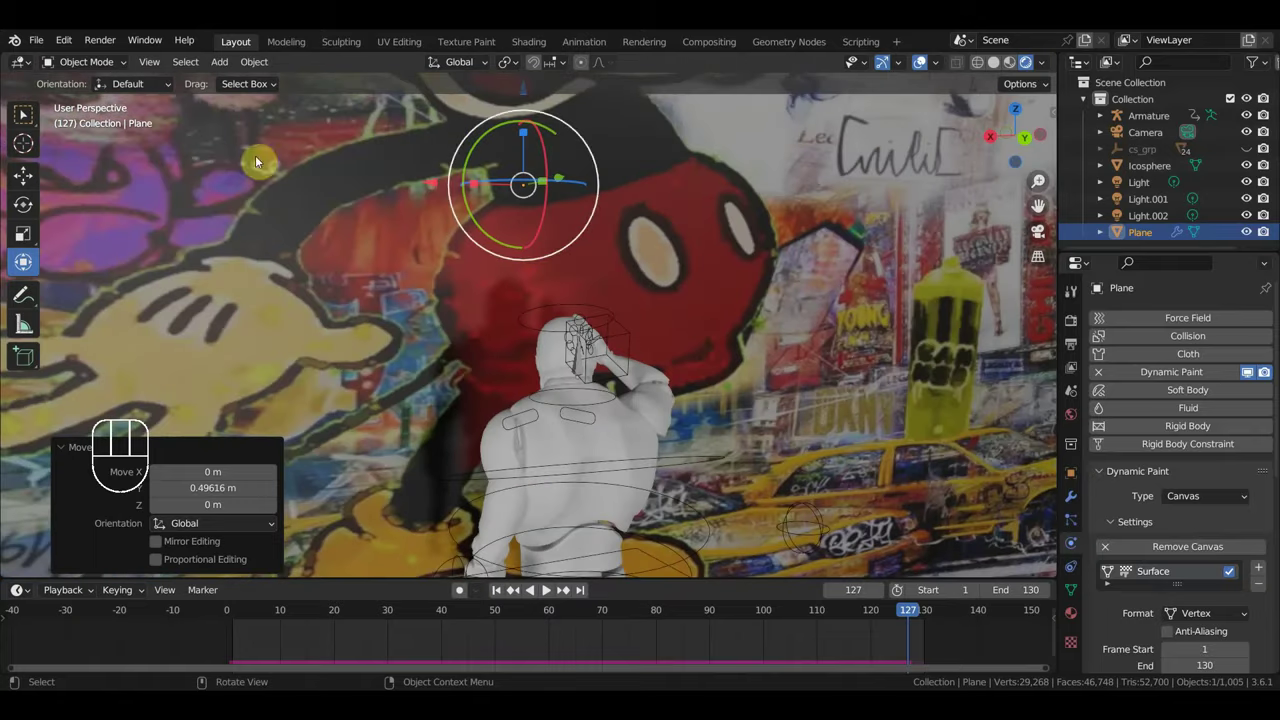
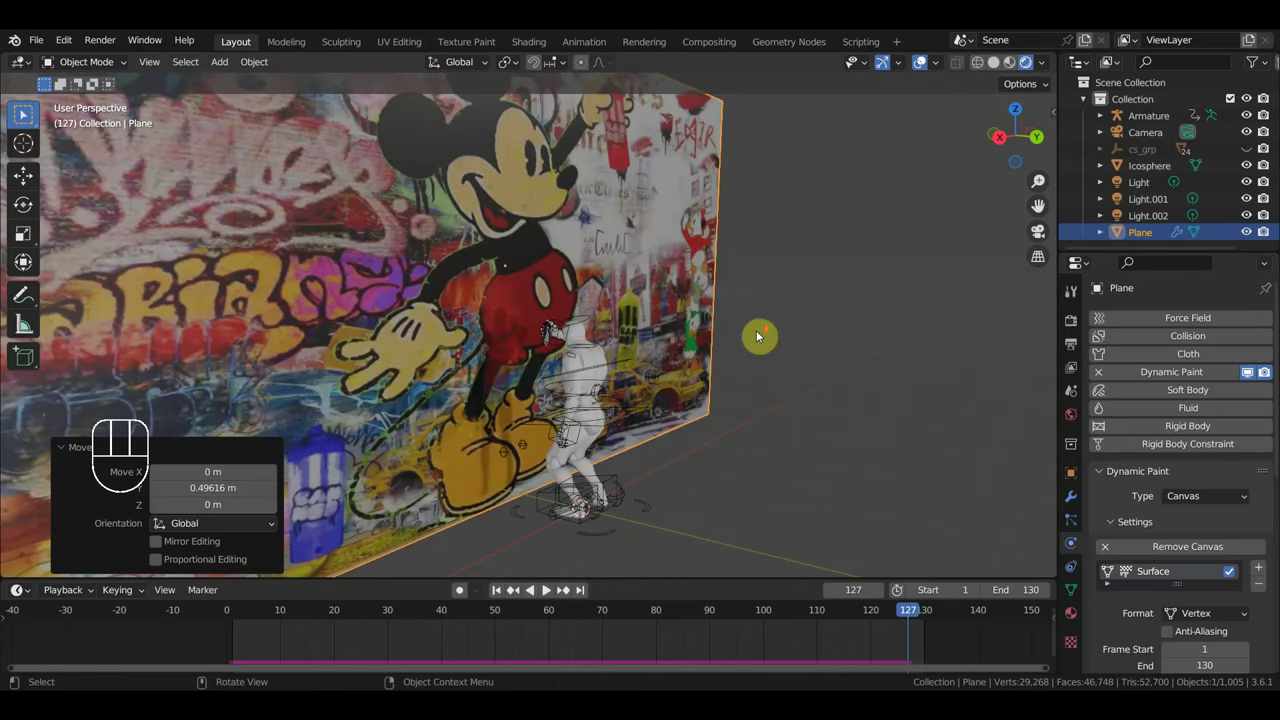
middle_click(750, 353)
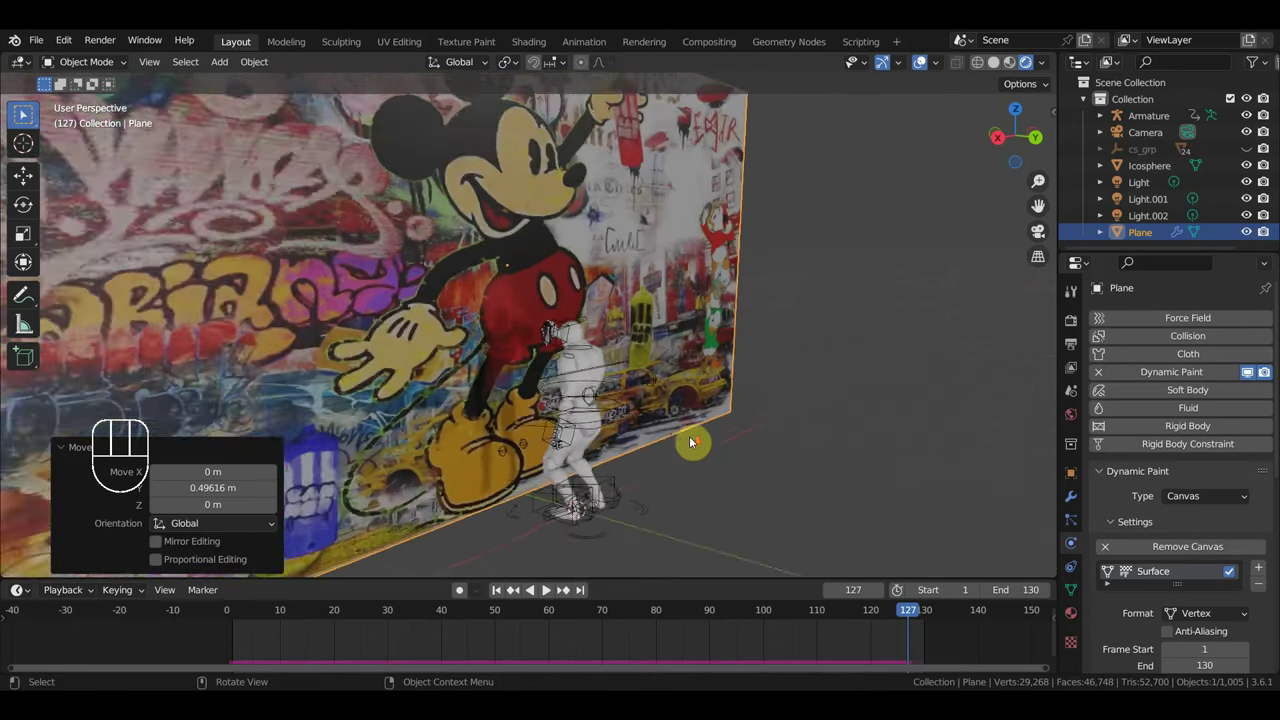
middle_click(657, 450)
scroll("up", 3)
left_click_drag(713, 424, 769, 431)
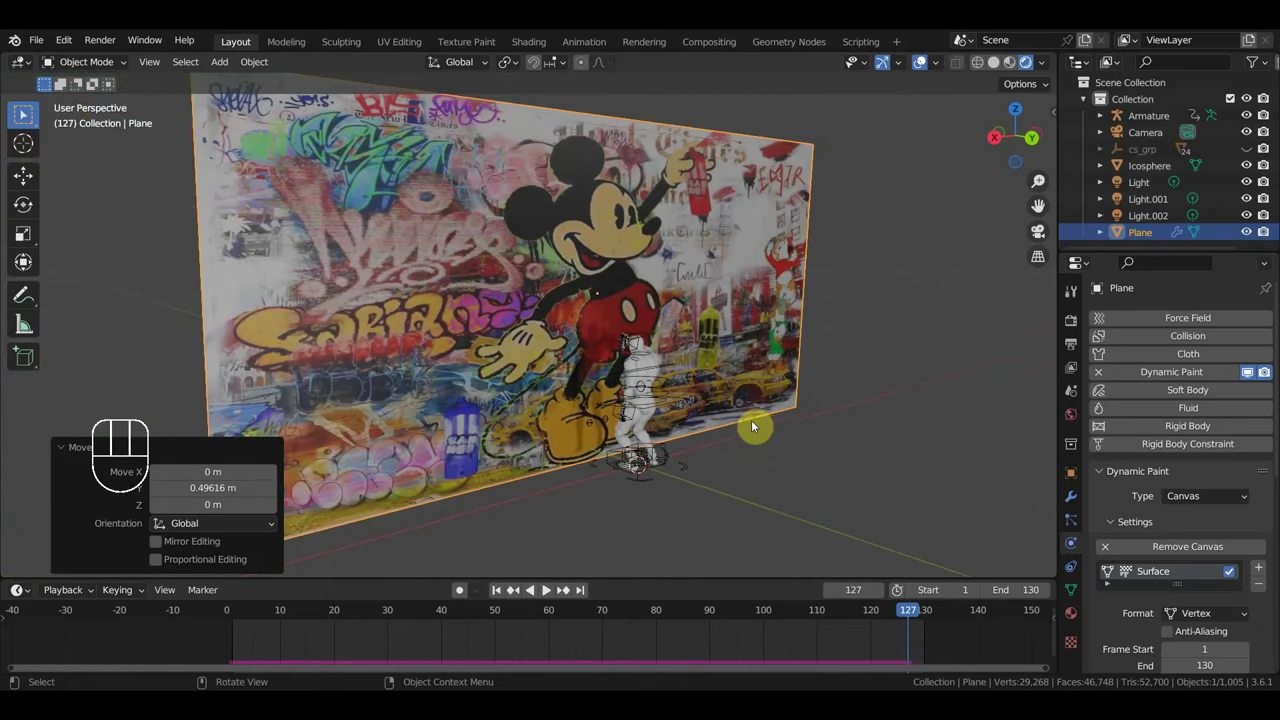